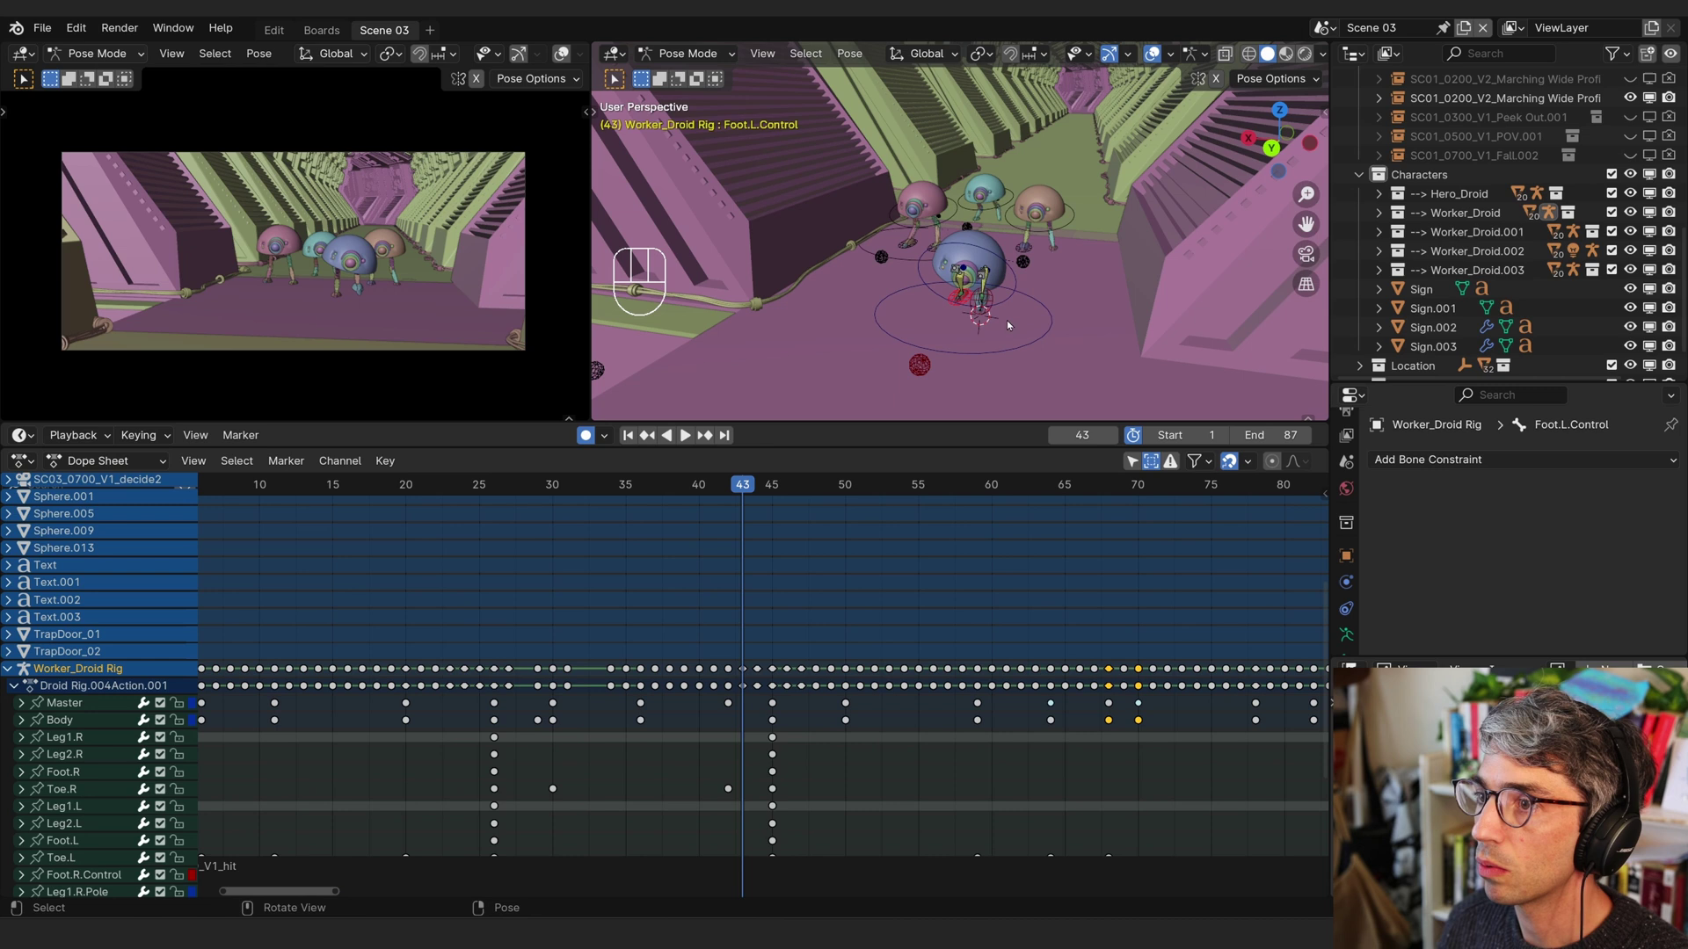
# - Leave pose mode and switch the Dope Sheet to the action editor for Worker_Droid Rig
pyautogui.press('Tab')
pyautogui.click(1047, 333)
pyautogui.click(1028, 276)
pyautogui.click(1029, 289)
pyautogui.click(1067, 236)
# - Zoom and pan the timeline so the walk action's keyframes are in view
pyautogui.middleClick(1069, 235)
pyautogui.middleClick(1039, 285)
pyautogui.middleClick(1036, 252)
pyautogui.middleClick(1038, 257)
pyautogui.middleClick(1034, 280)
pyautogui.middleClick(1042, 263)
pyautogui.middleClick(1054, 223)
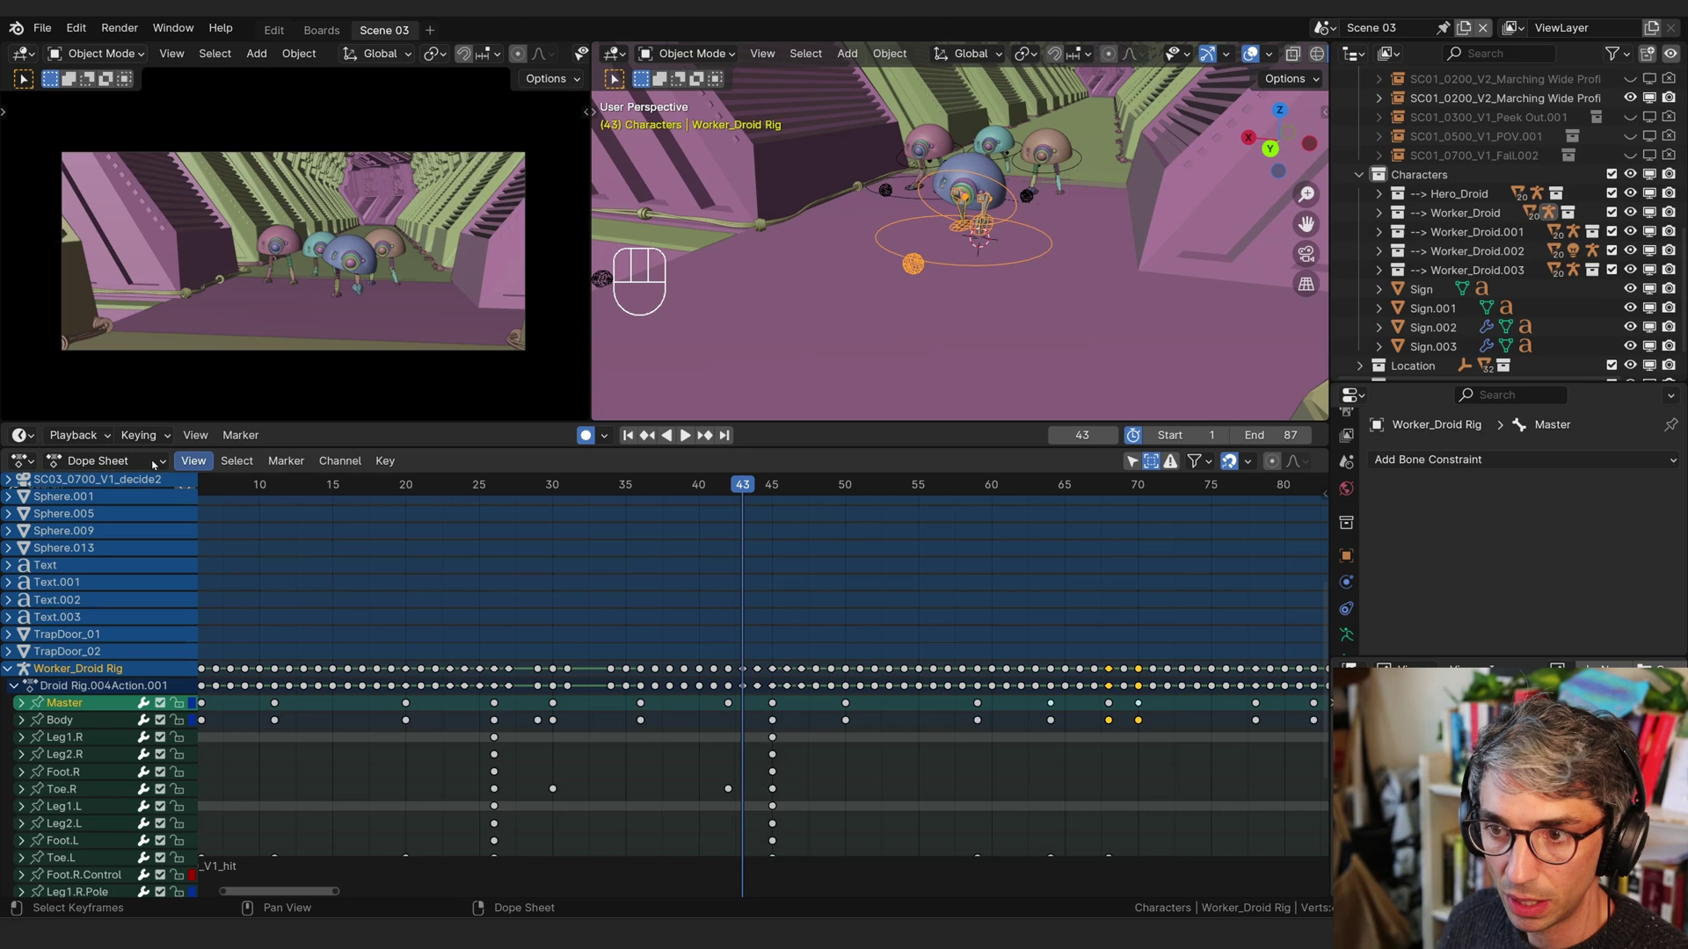
pyautogui.moveTo(100, 464); pyautogui.dragTo(128, 527)
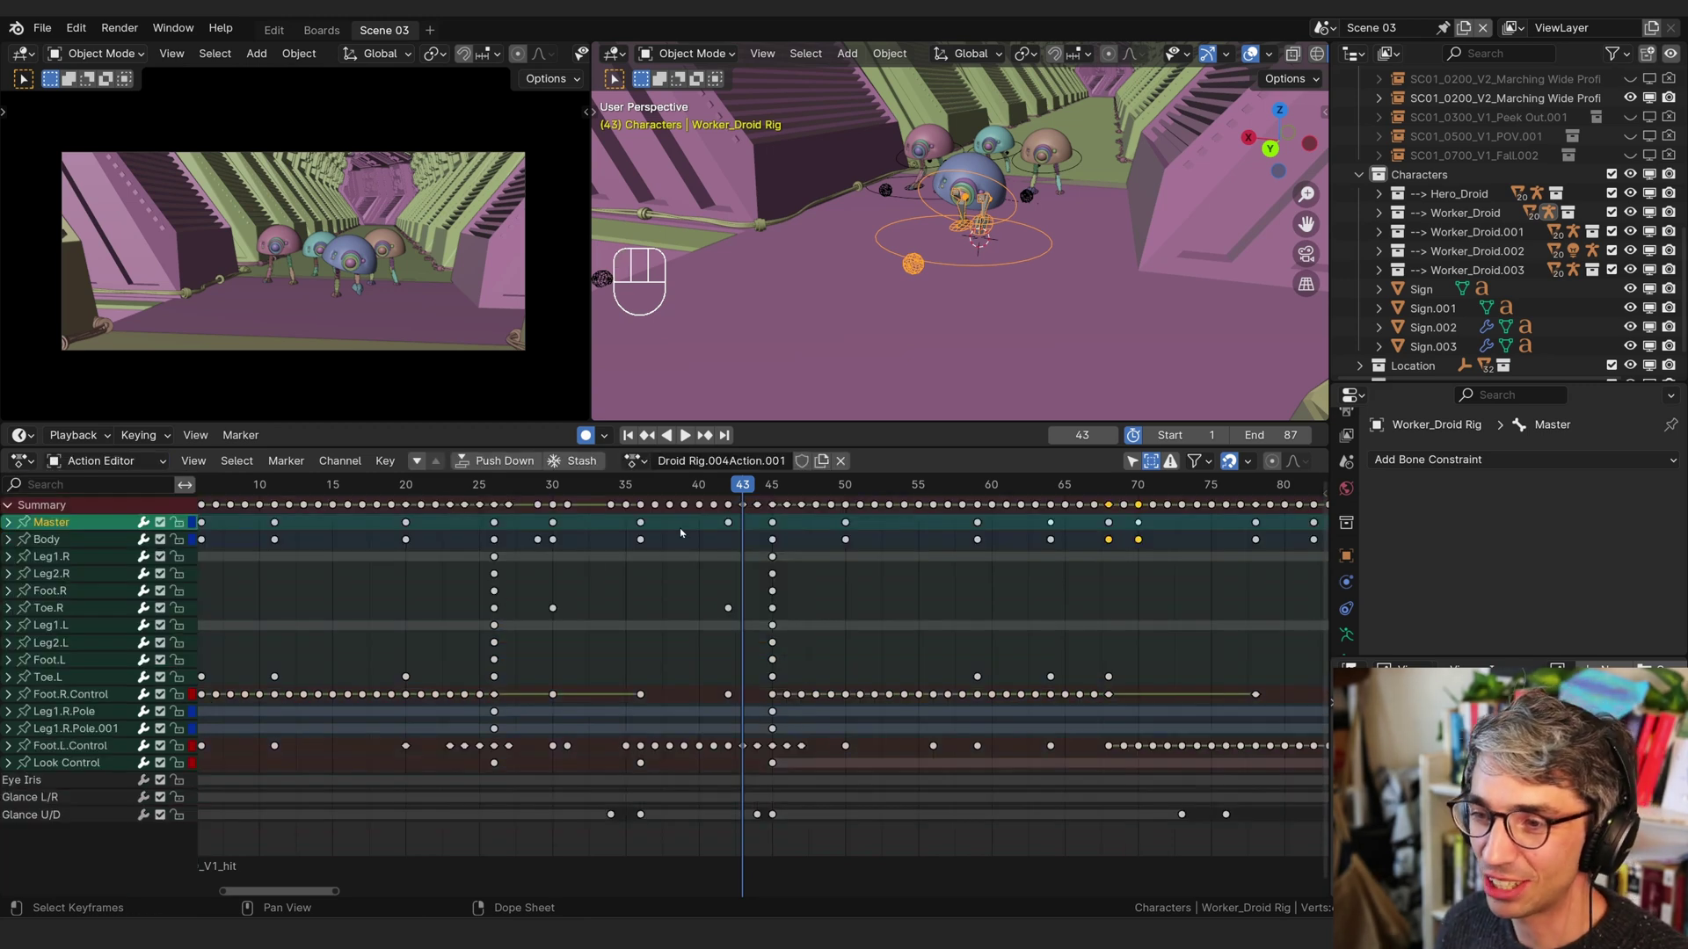
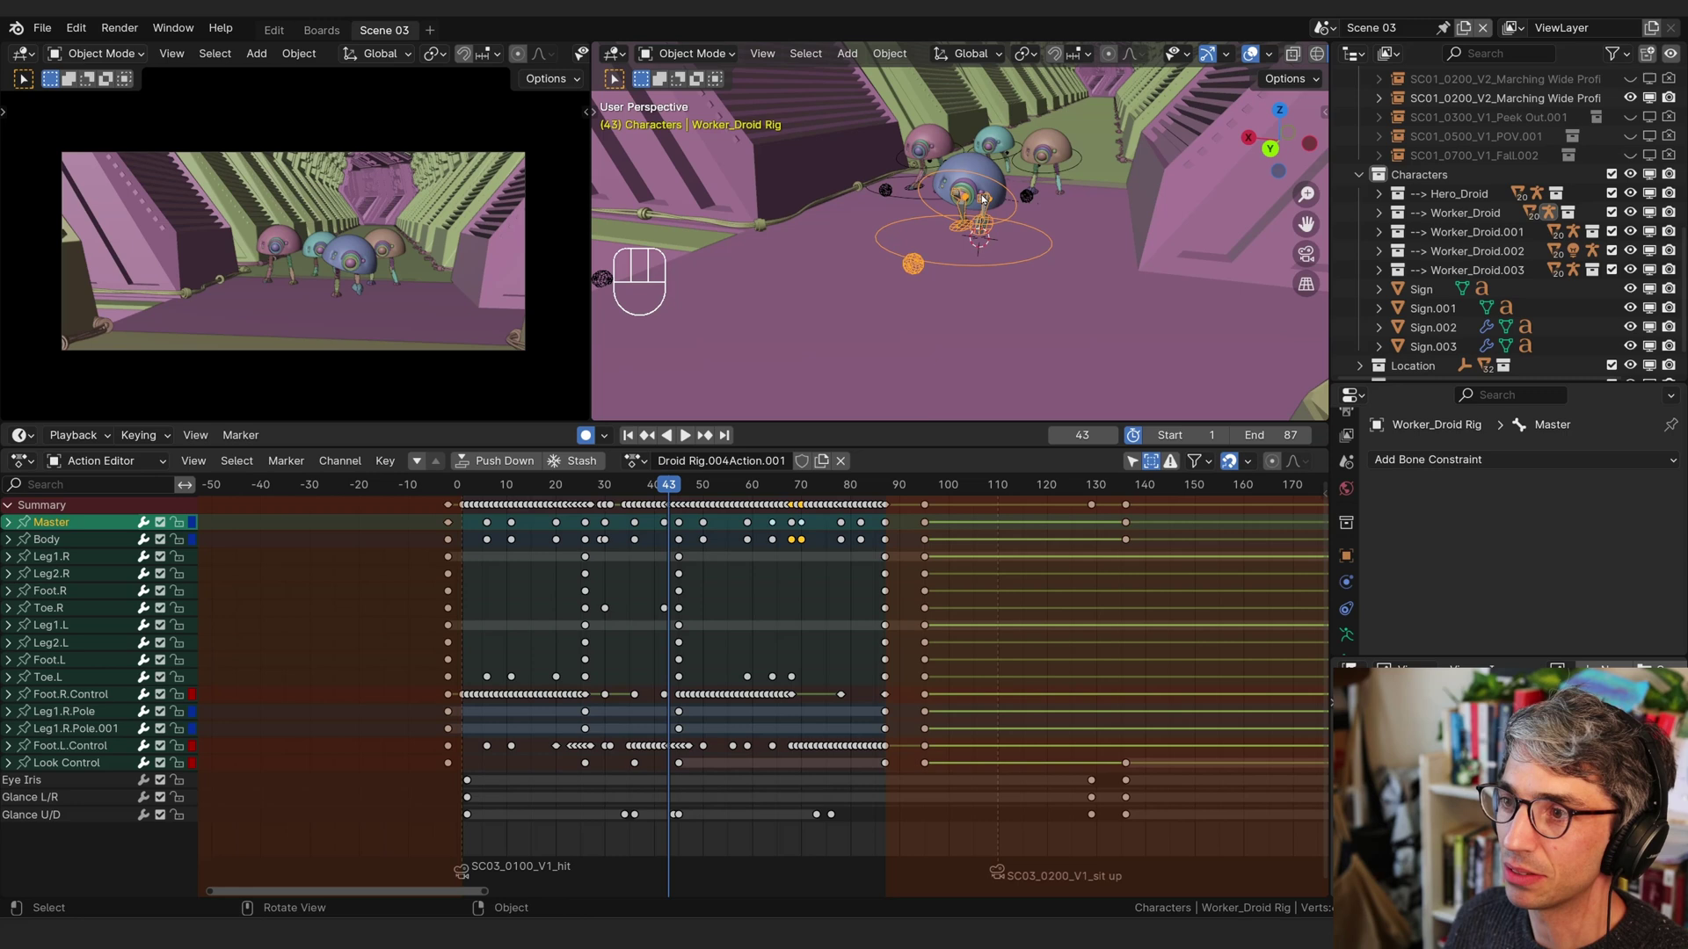
# - Scrub through the walk, then copy all of Worker_Droid Rig's keyframes with Ctrl+C
pyautogui.moveTo(473, 483); pyautogui.dragTo(905, 434)
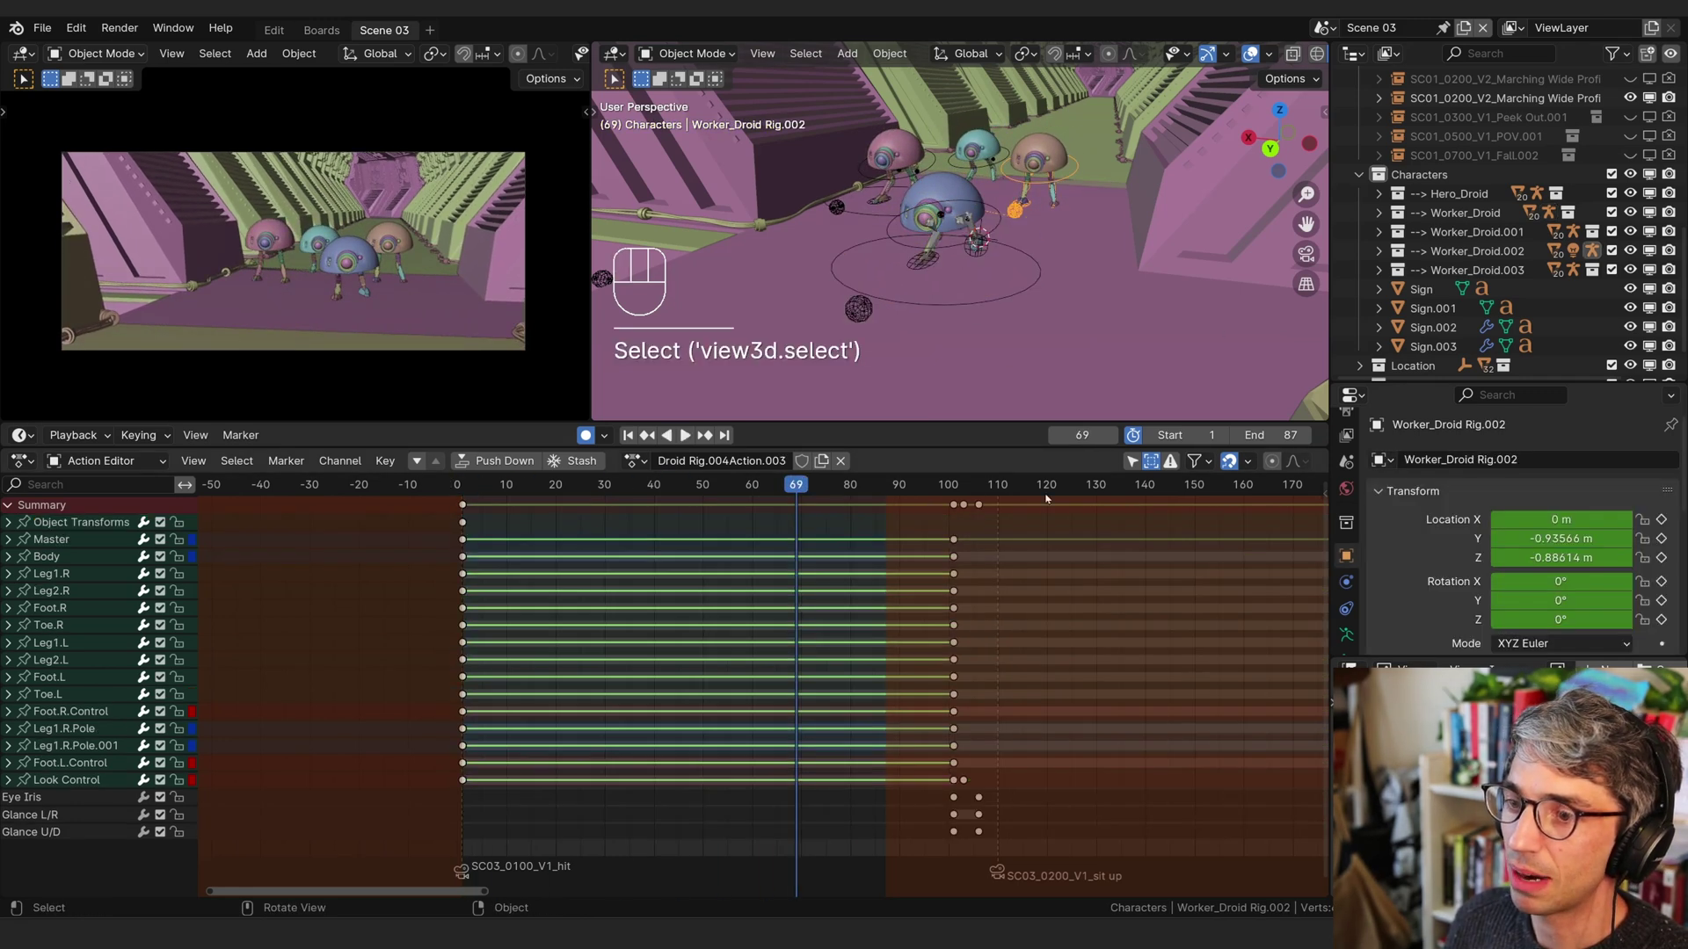
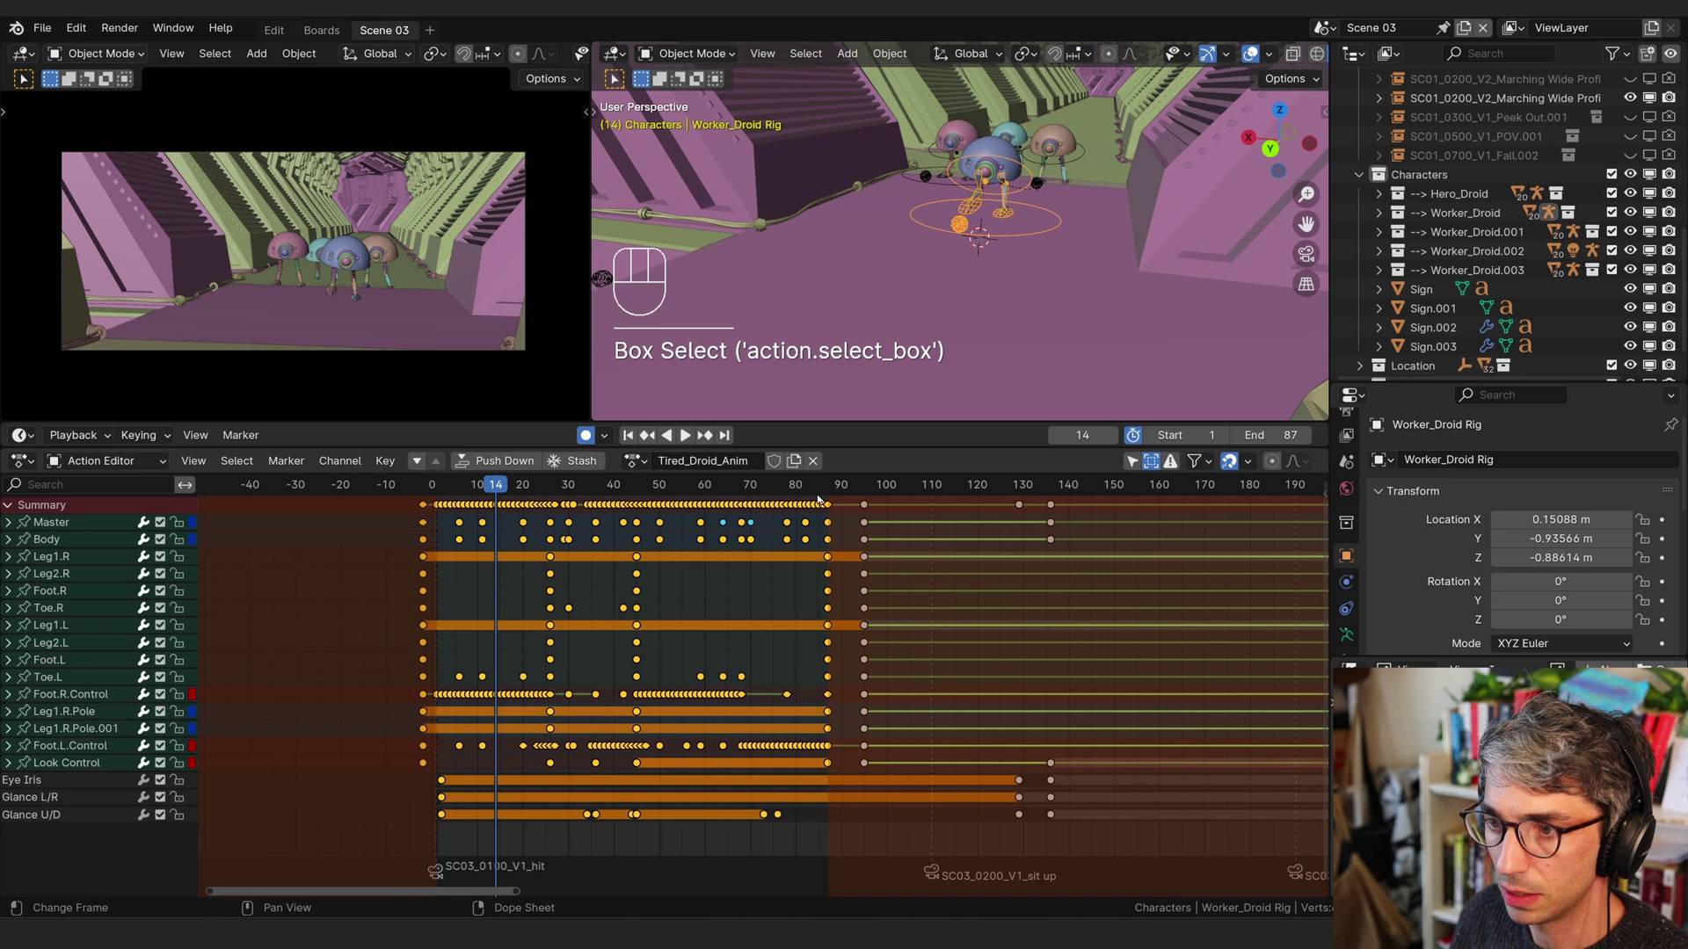
pyautogui.moveTo(822, 495); pyautogui.dragTo(832, 685)
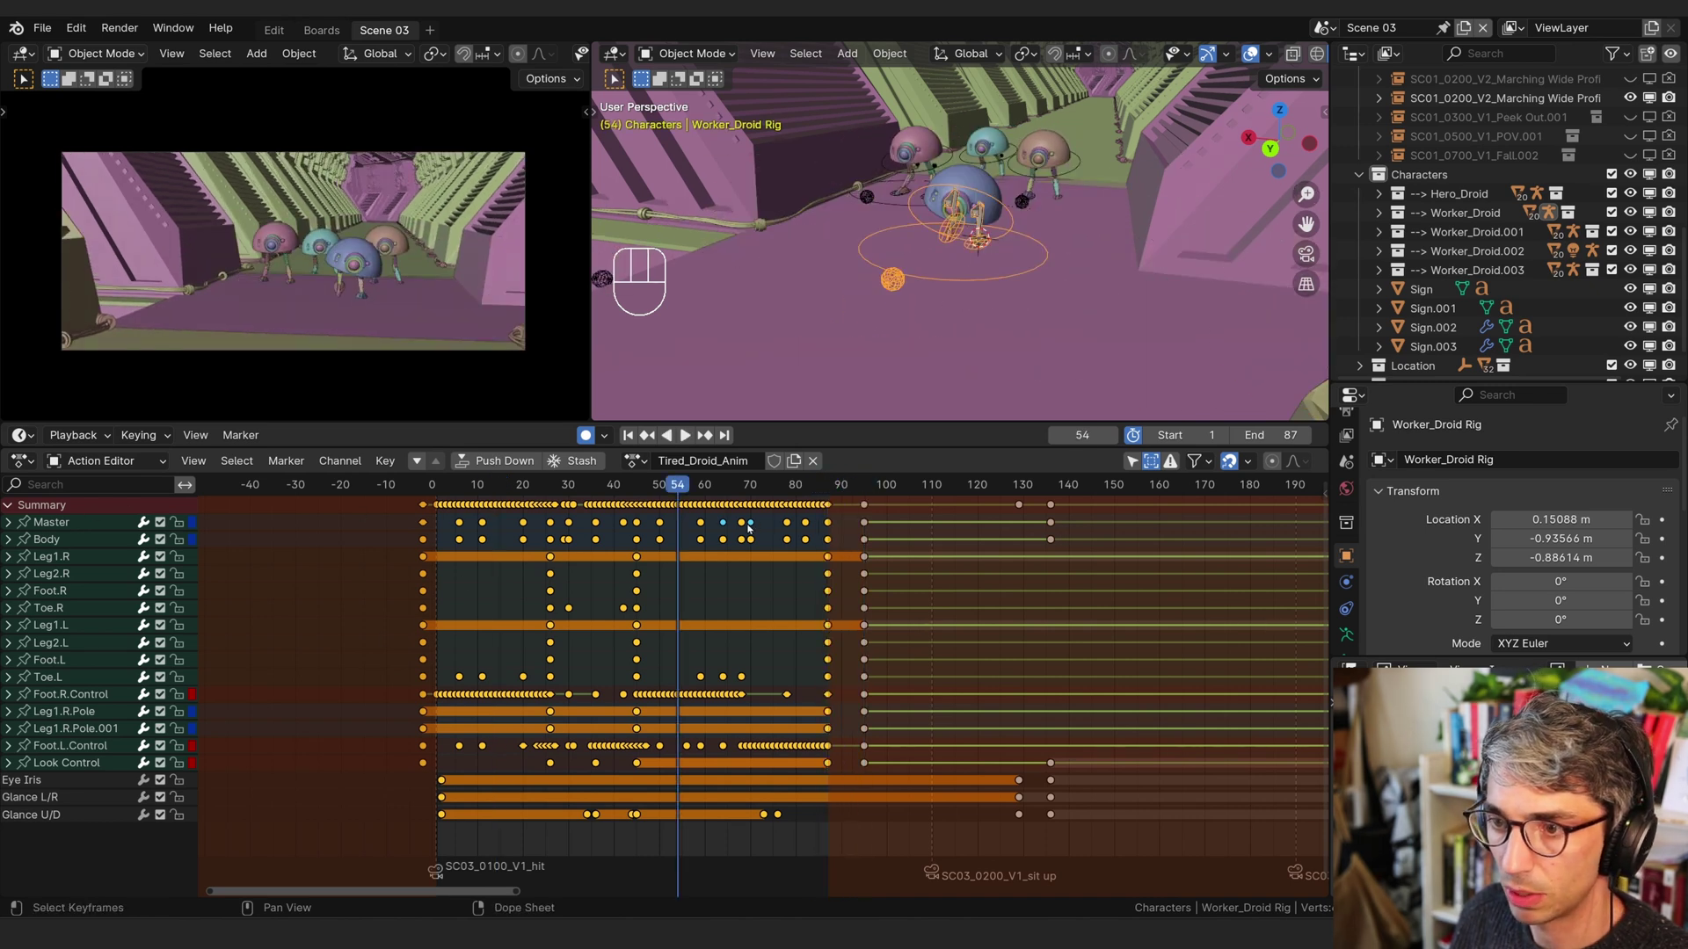
pyautogui.press('ctrl+c')
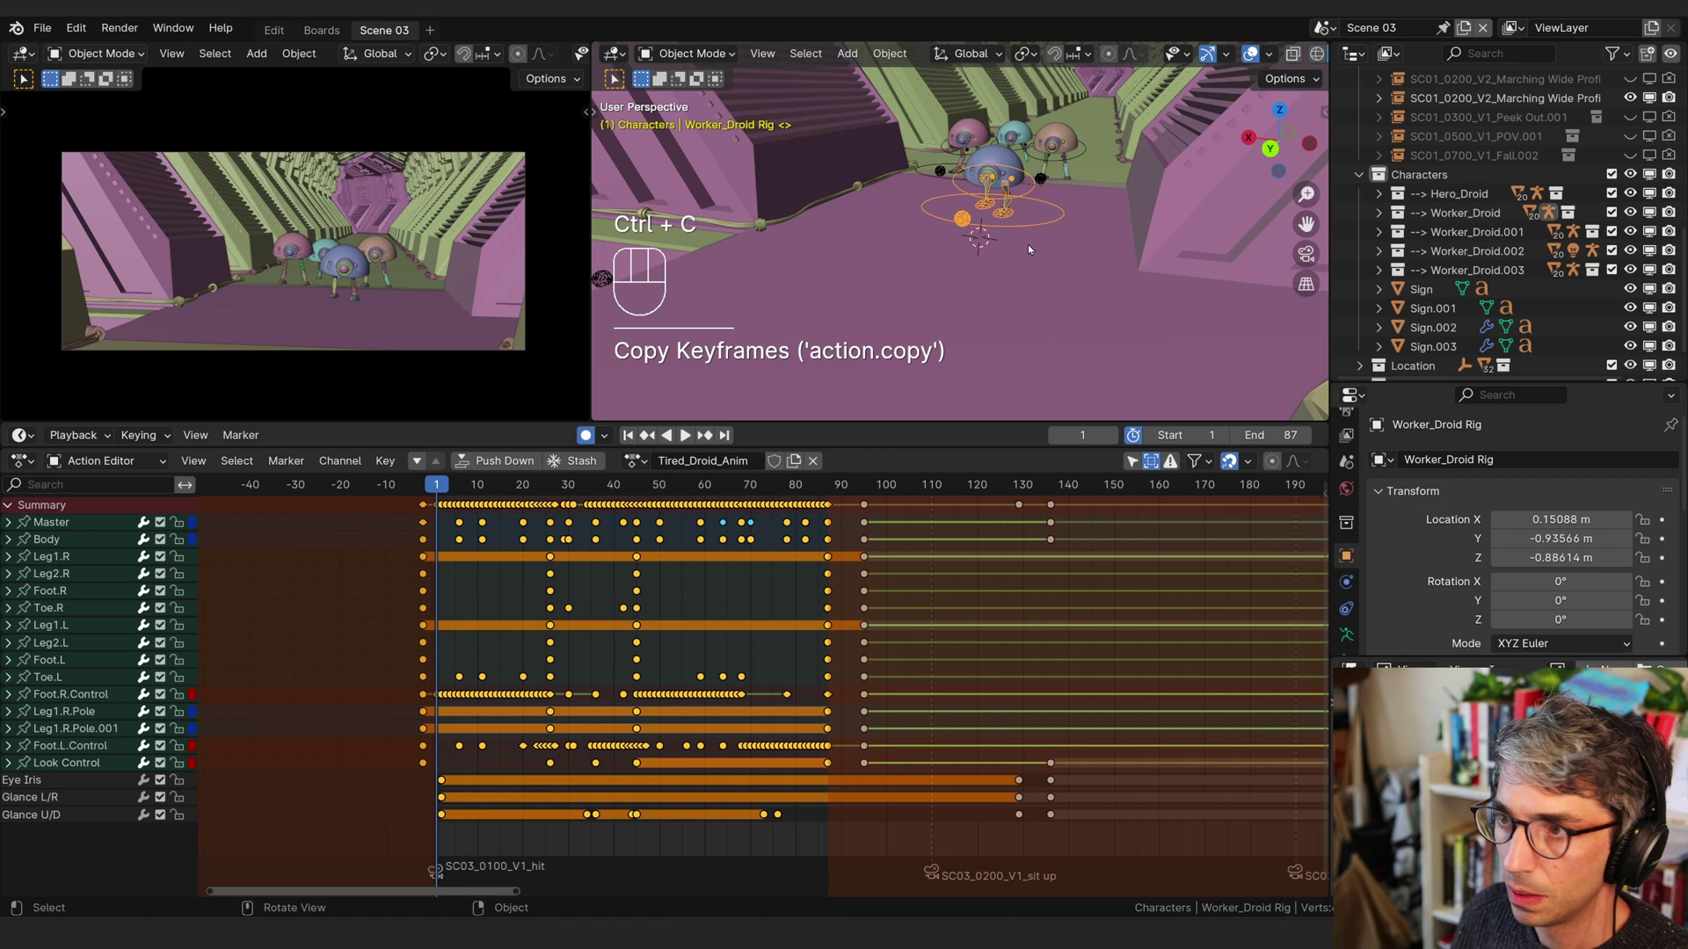
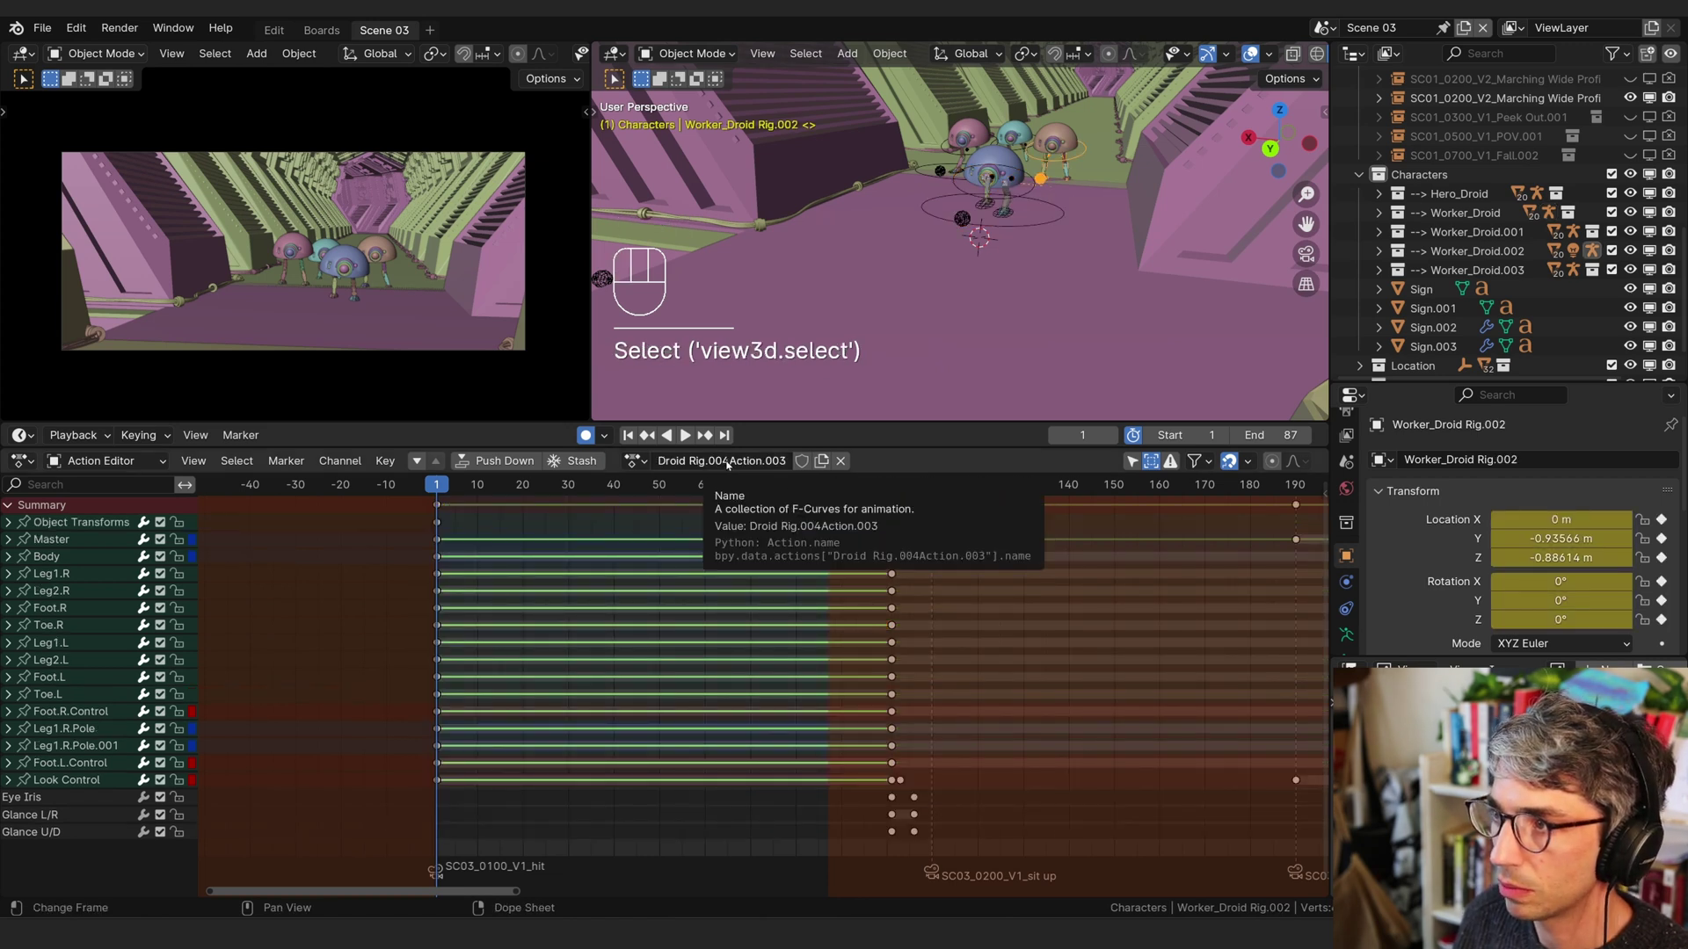
# - Select all of Worker_Droid Rig.002's channels and paste the copied walk keyframes
pyautogui.moveTo(1479, 253); pyautogui.dragTo(604, 540)
pyautogui.press('BackSpace')
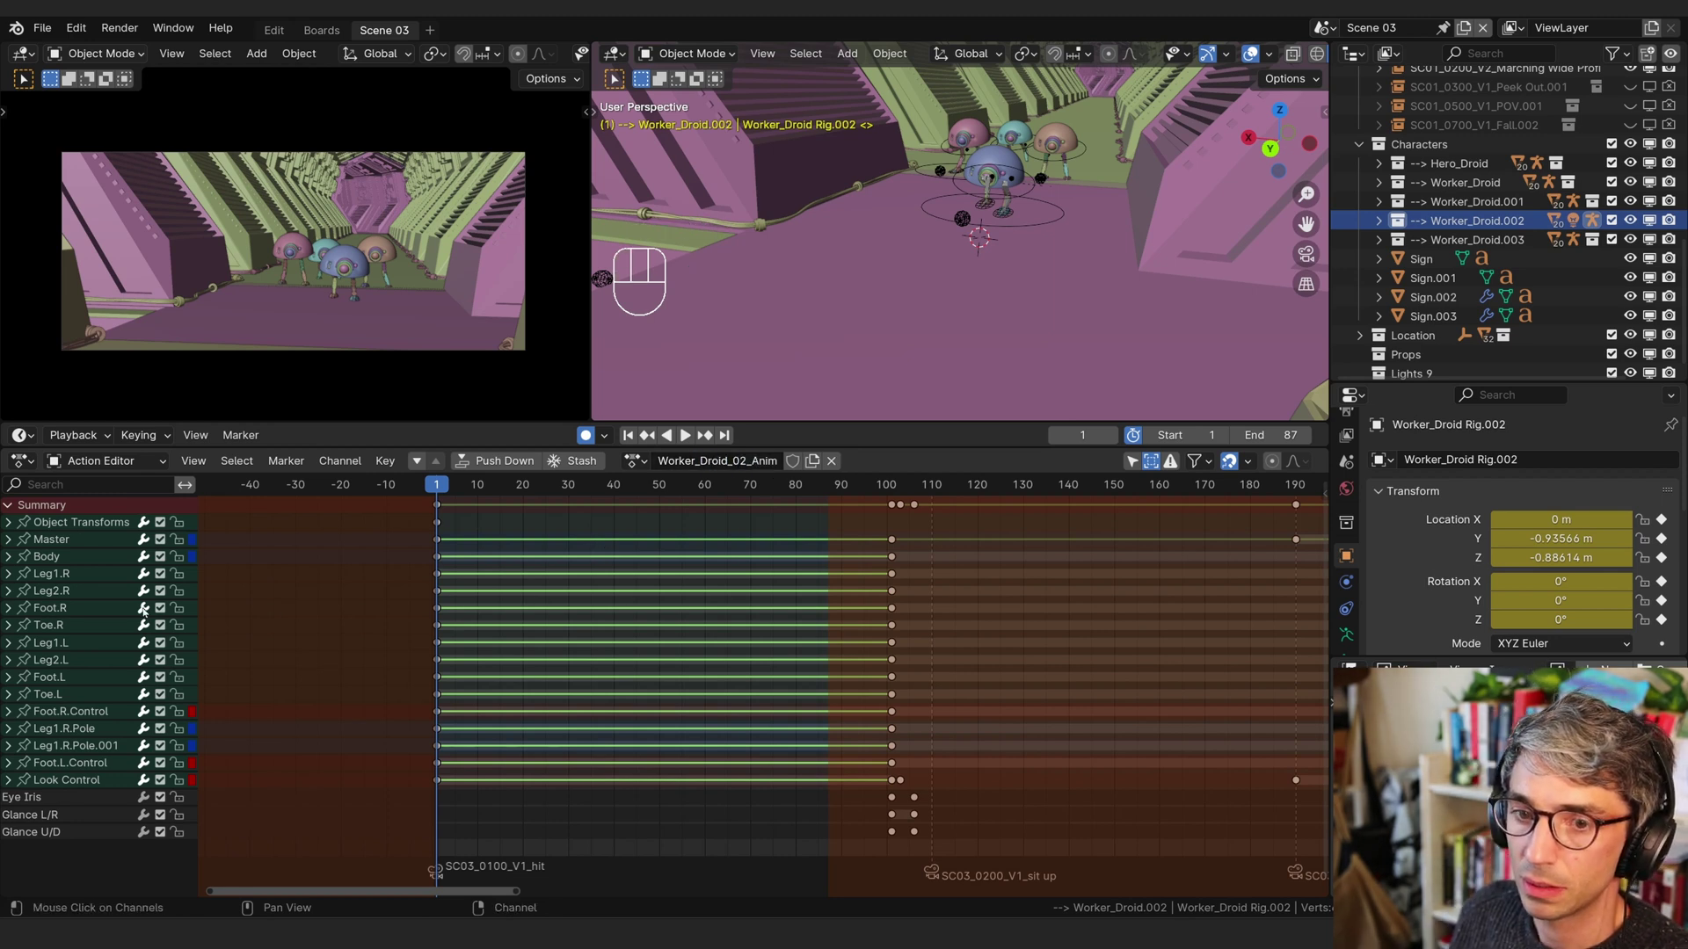
pyautogui.press('Tab')
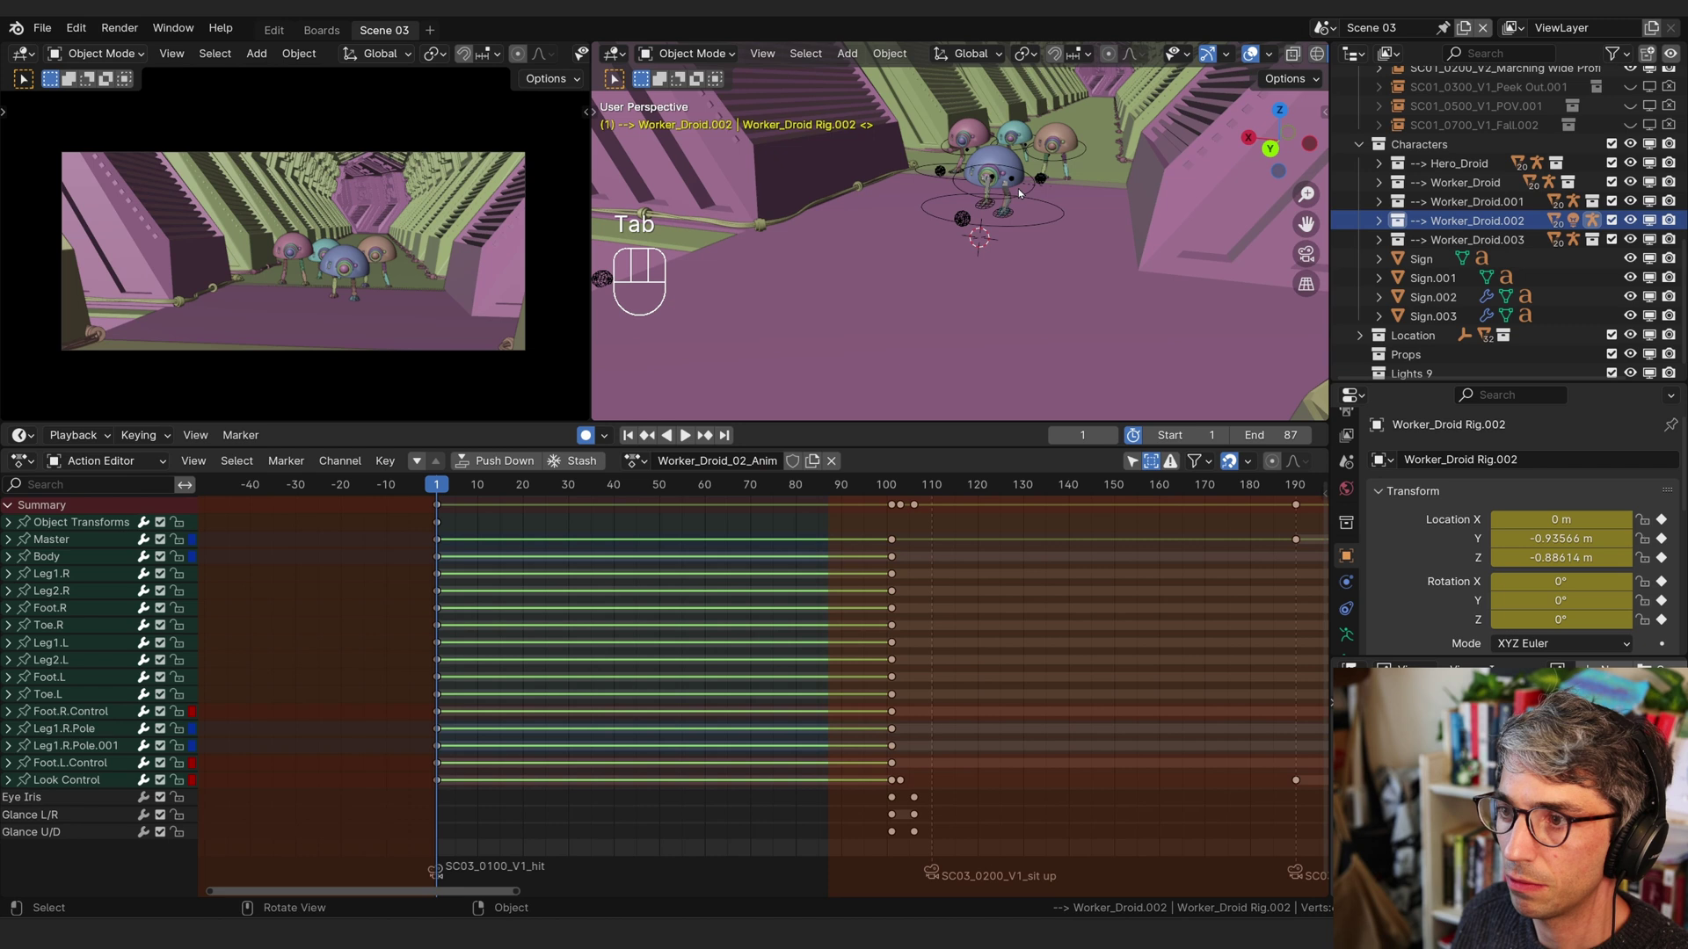
pyautogui.press('a')
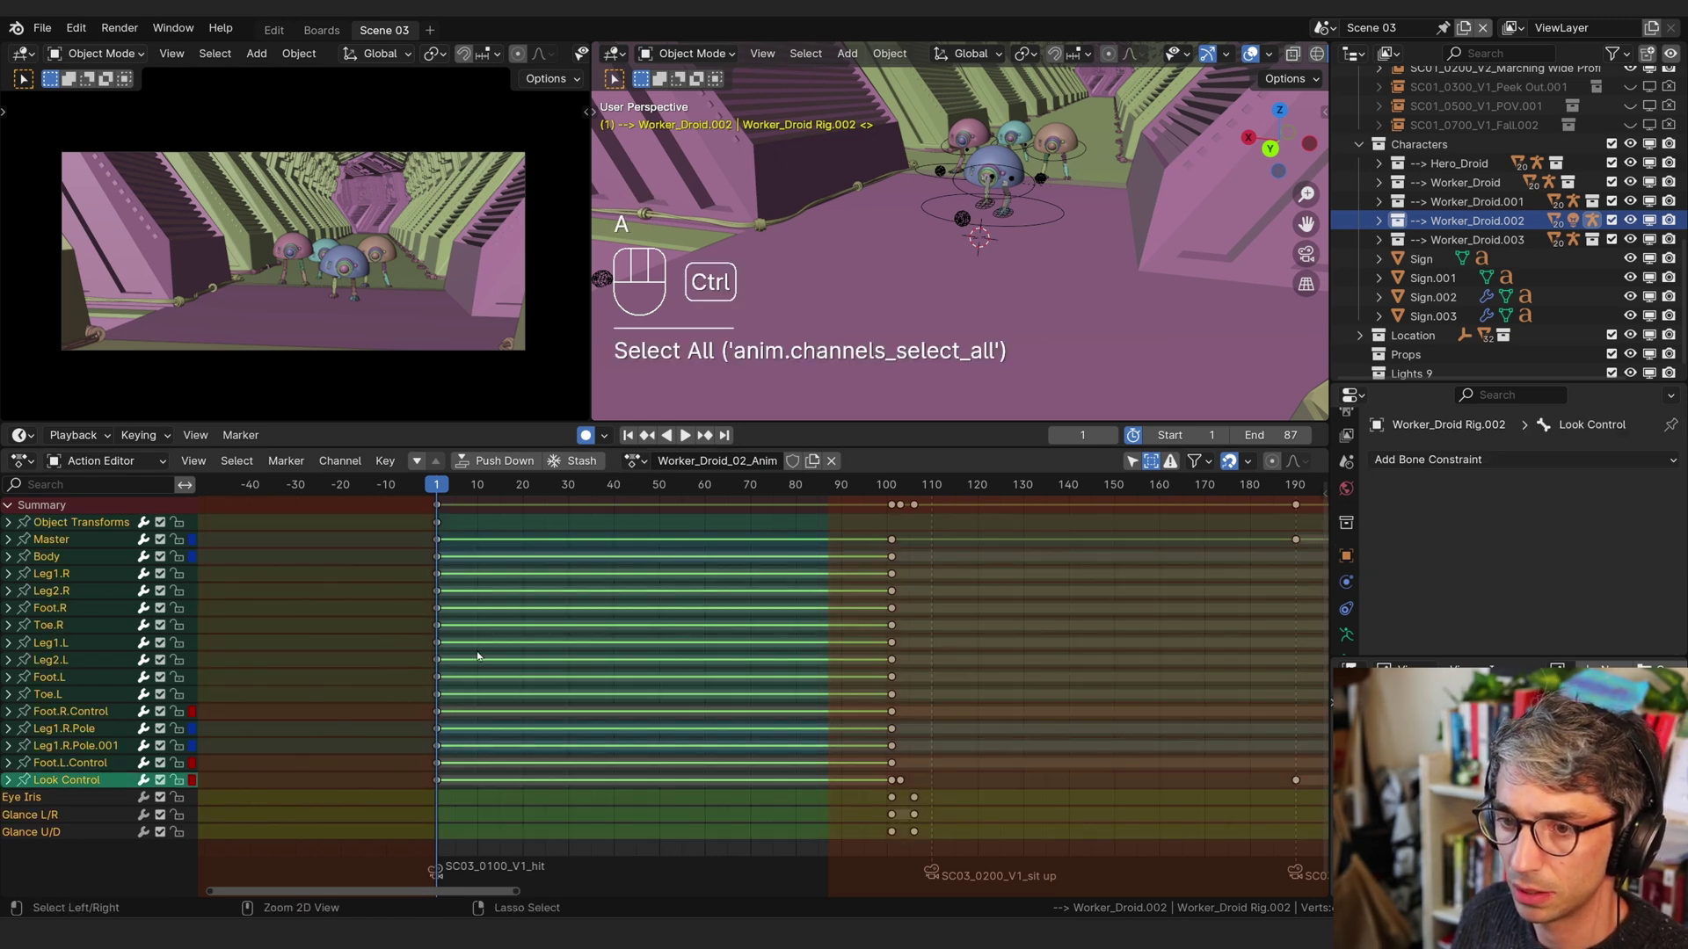
pyautogui.press('ctrl+v')
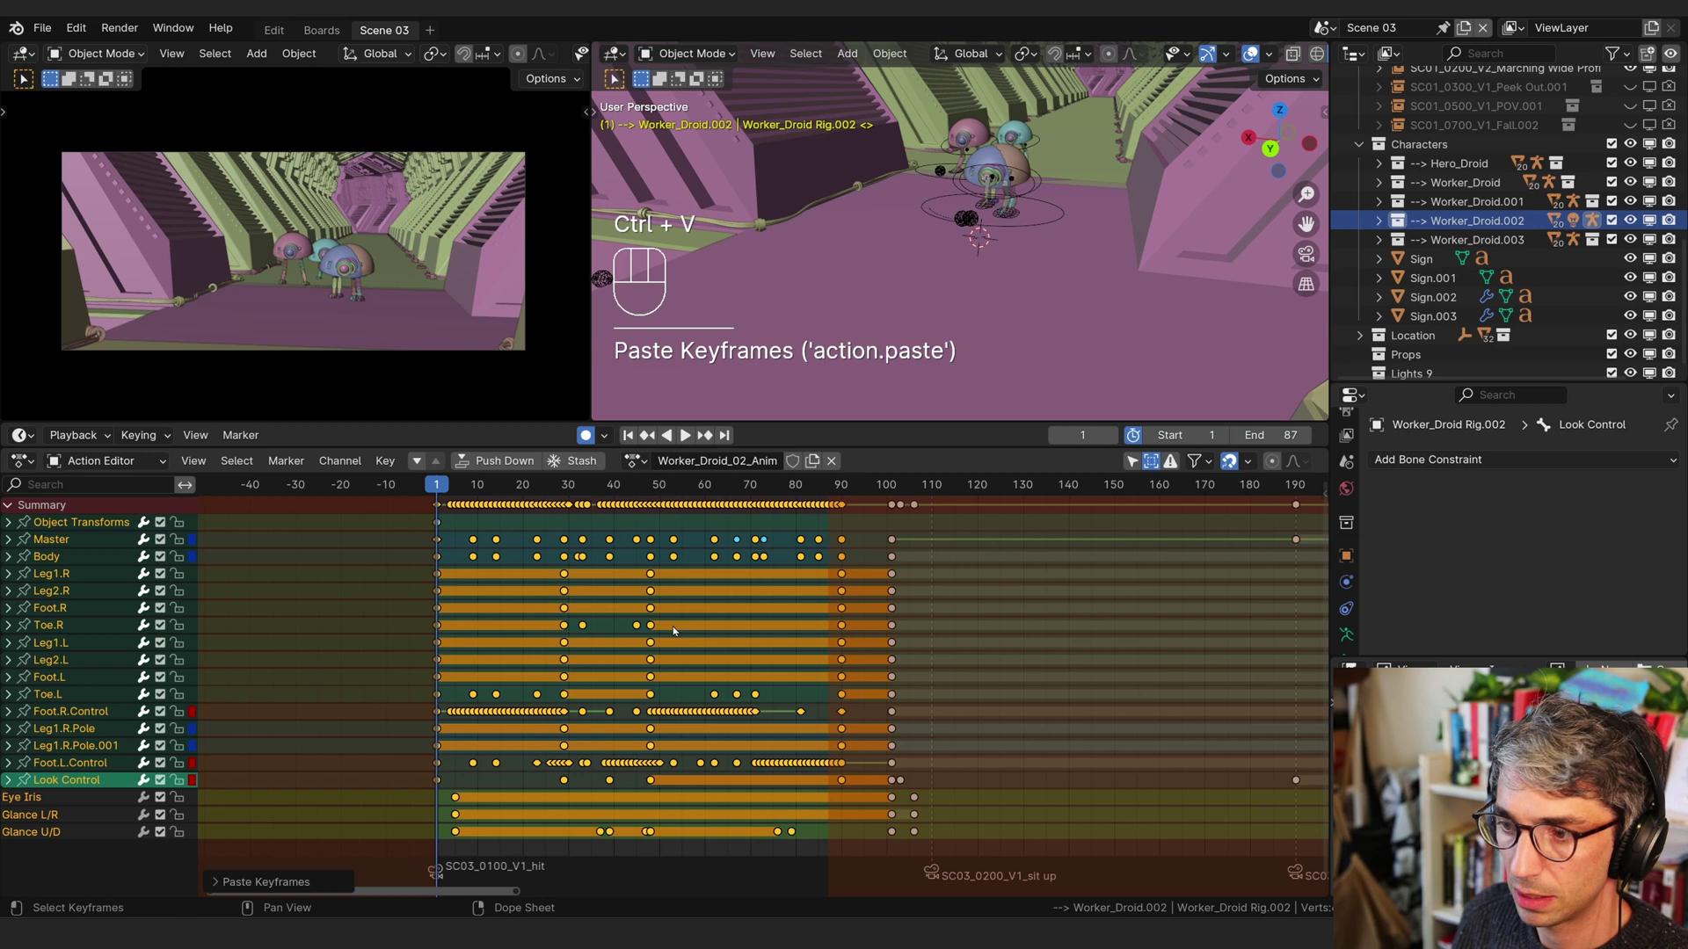
# - Slide the pasted keyframes three frames earlier and set the current frame to 28
pyautogui.press('g')
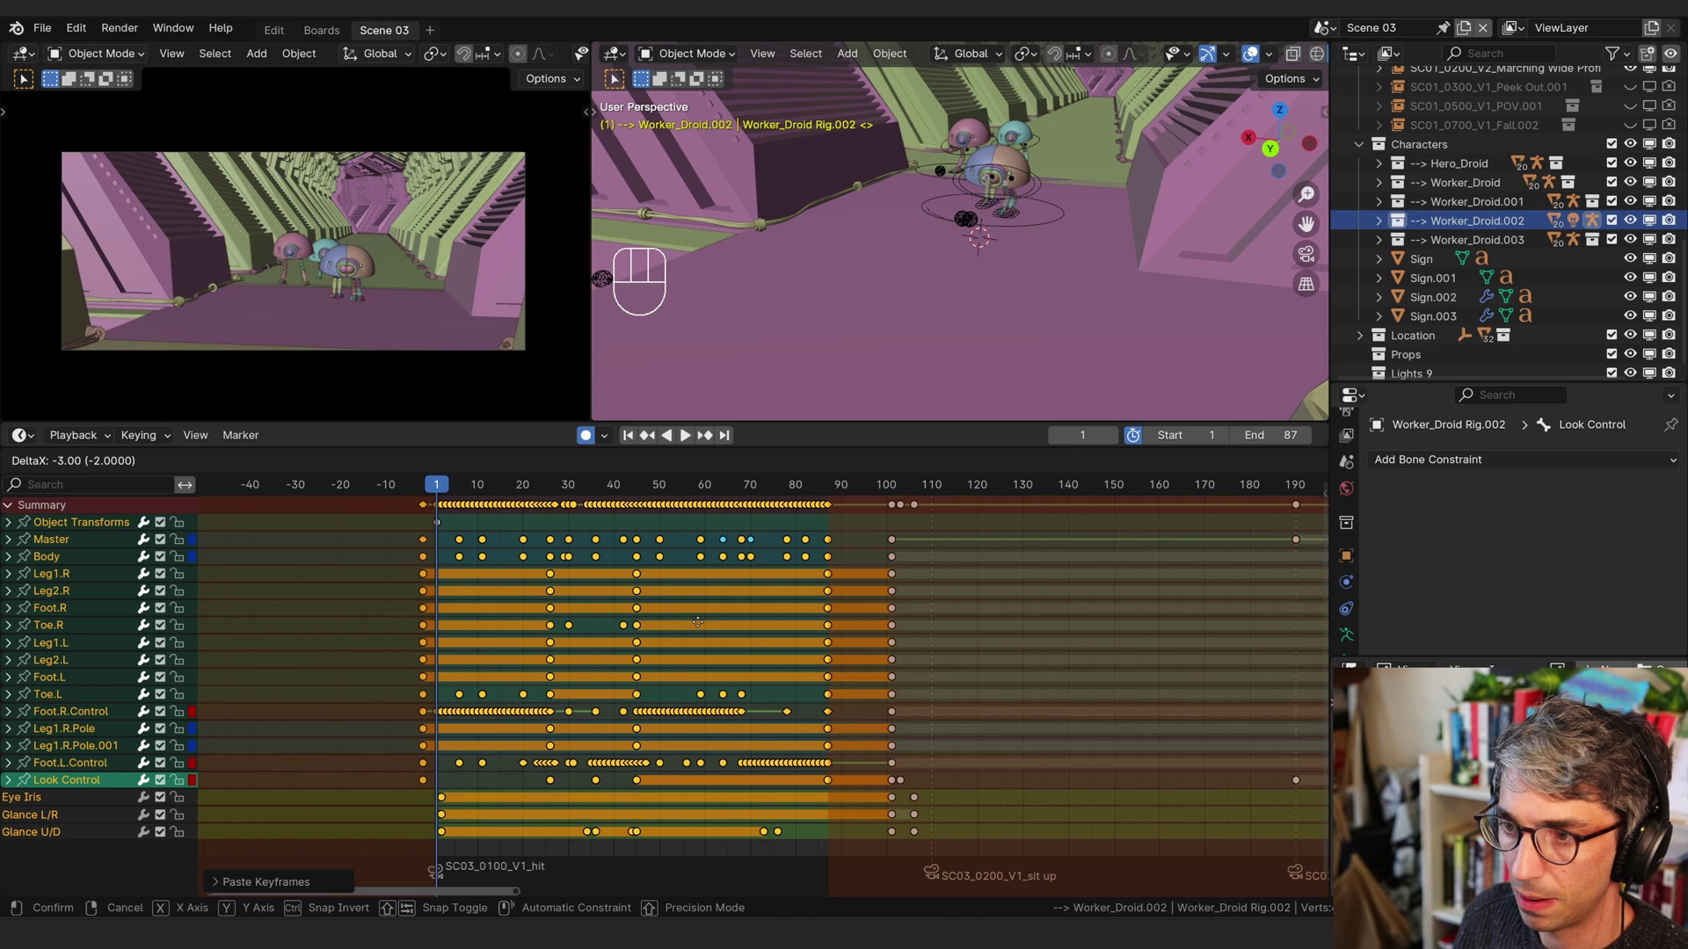
pyautogui.moveTo(444, 485); pyautogui.dragTo(791, 477)
pyautogui.click(753, 490)
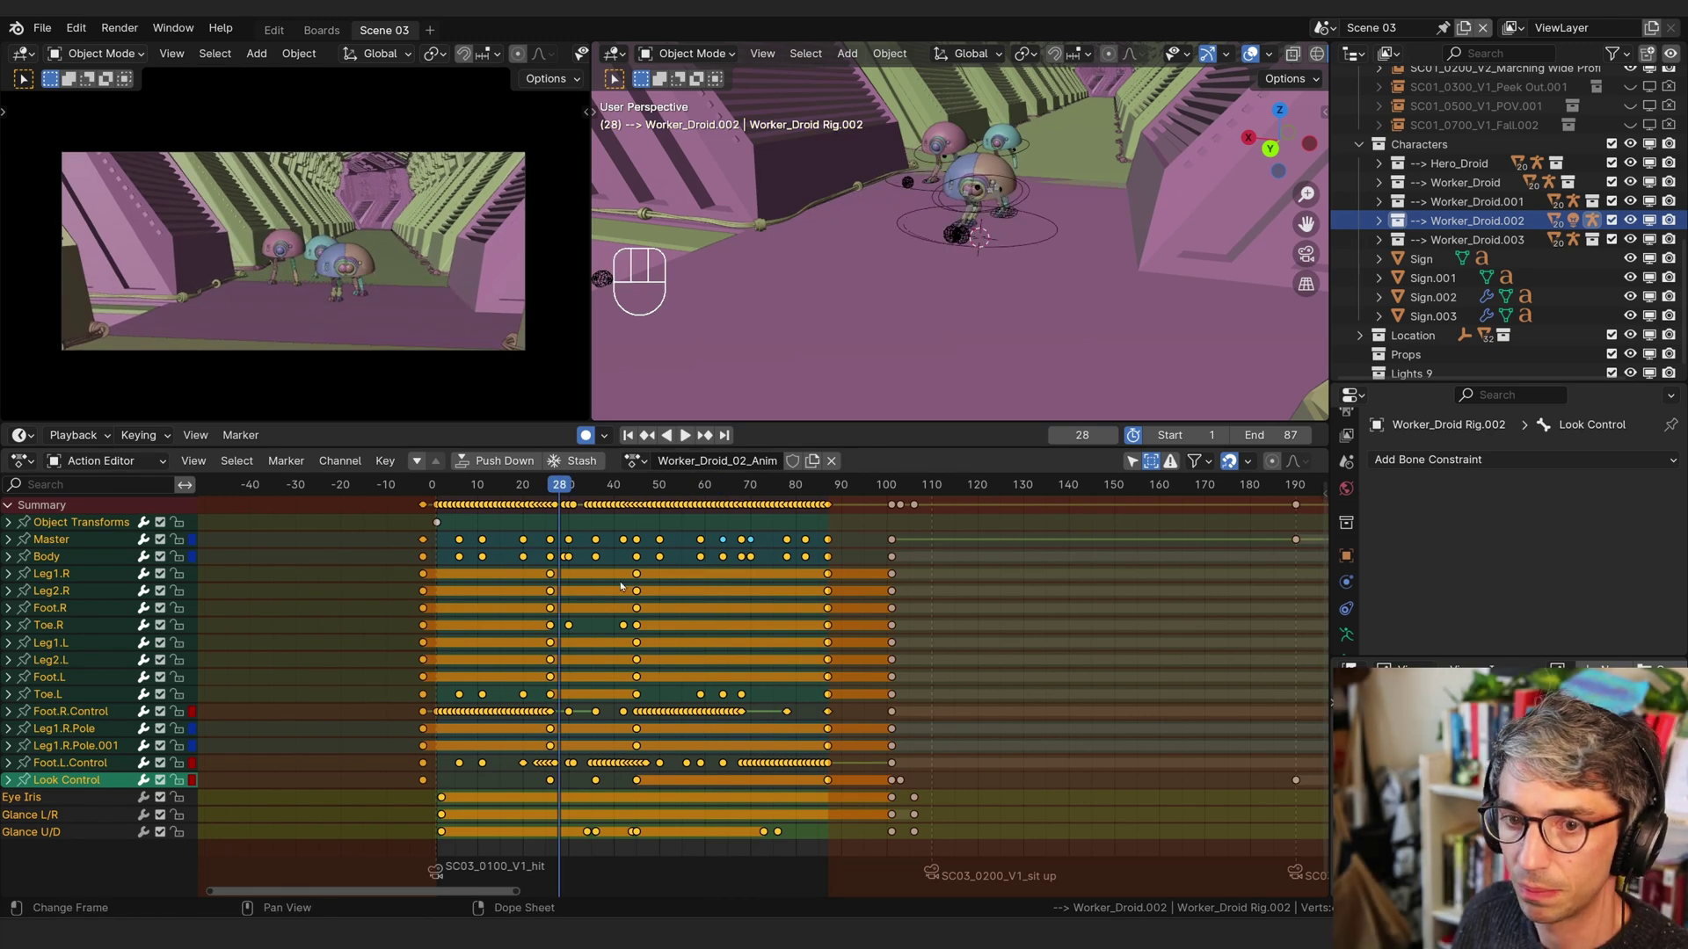
# - Show Rig.002's animation curves, enter pose mode and select the Master bone
pyautogui.press('ctrl+Tab')
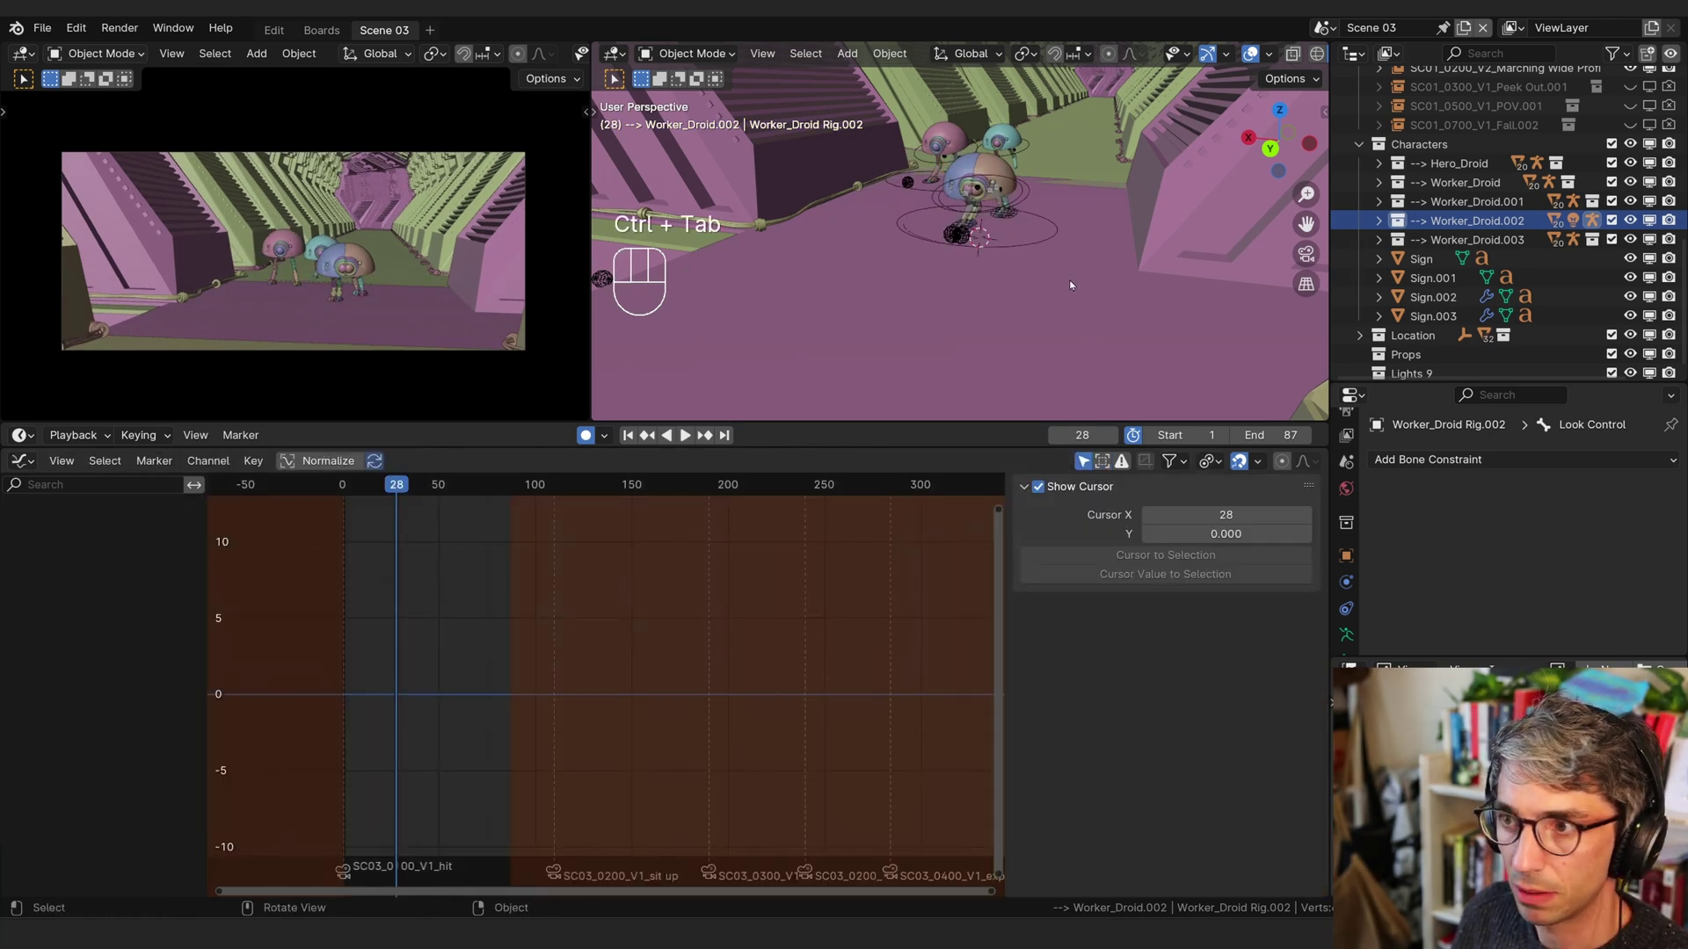
pyautogui.click(1014, 248)
pyautogui.click(1013, 248)
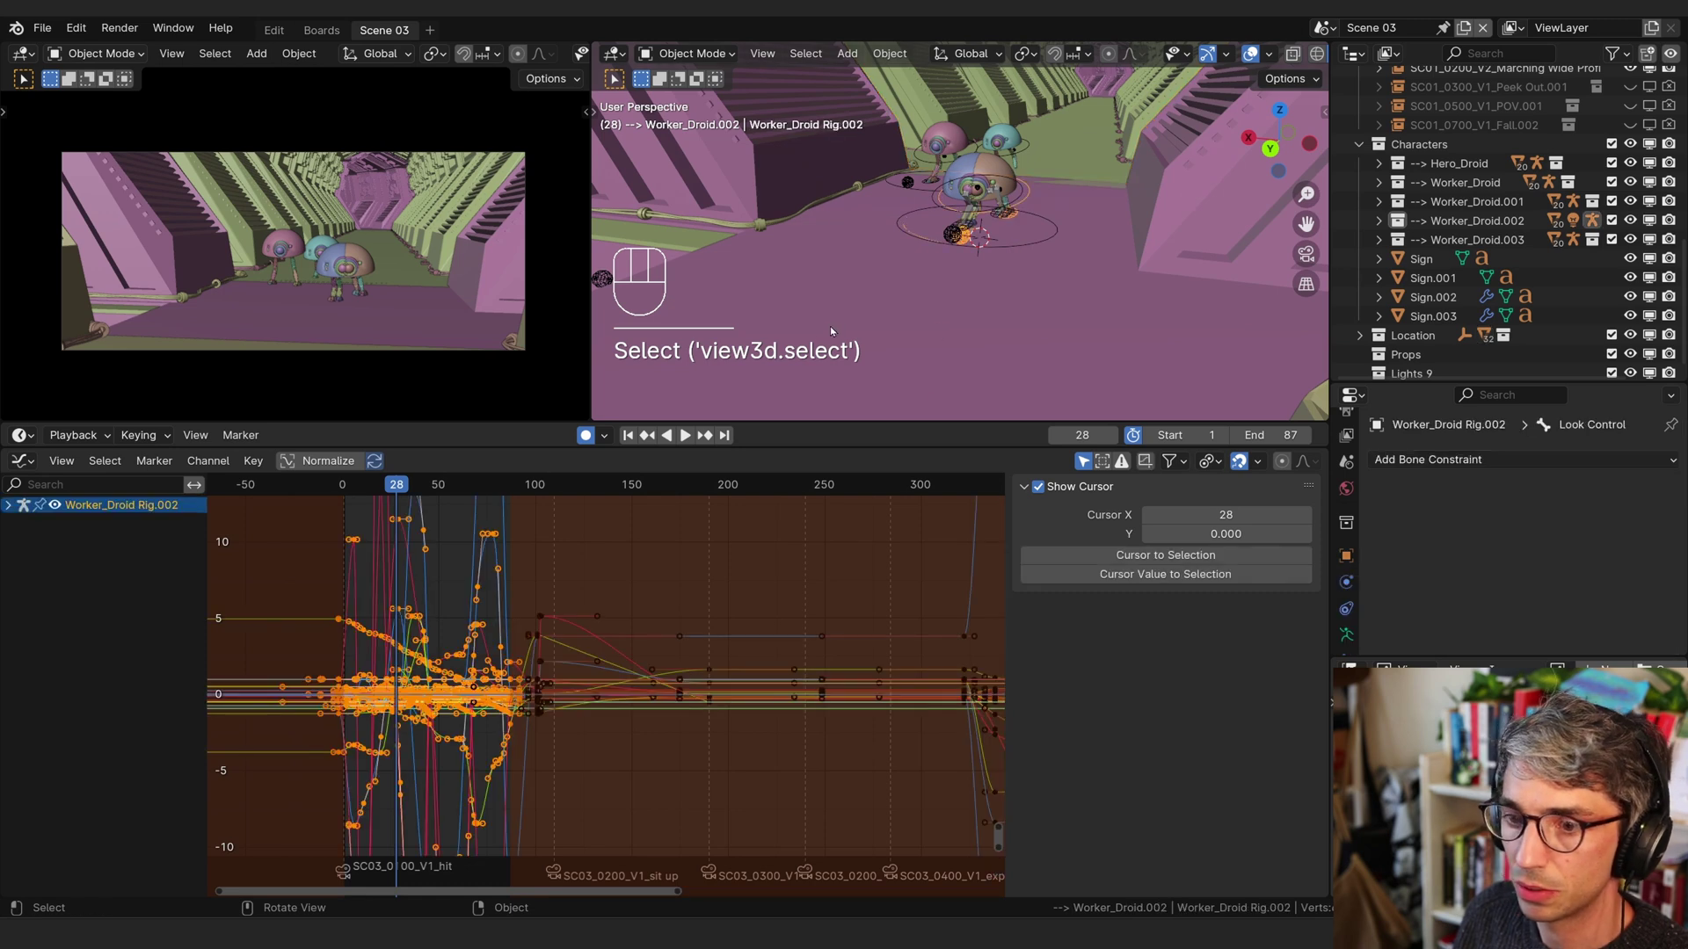
pyautogui.press('Tab')
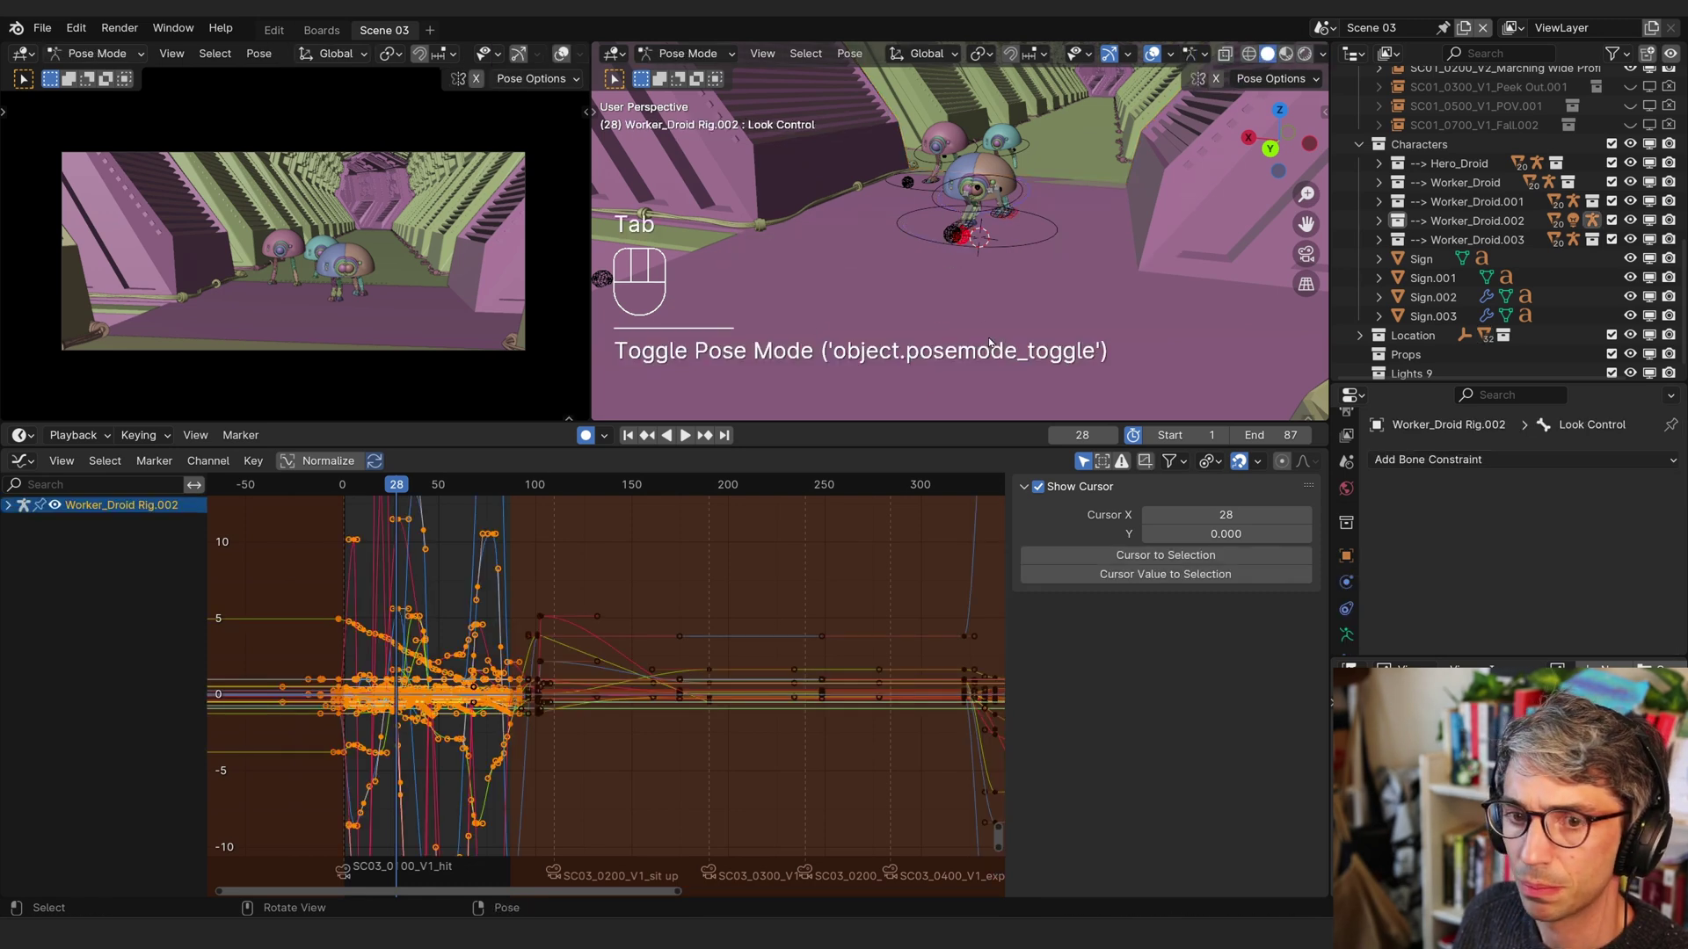
pyautogui.press('a')
pyautogui.click(917, 233)
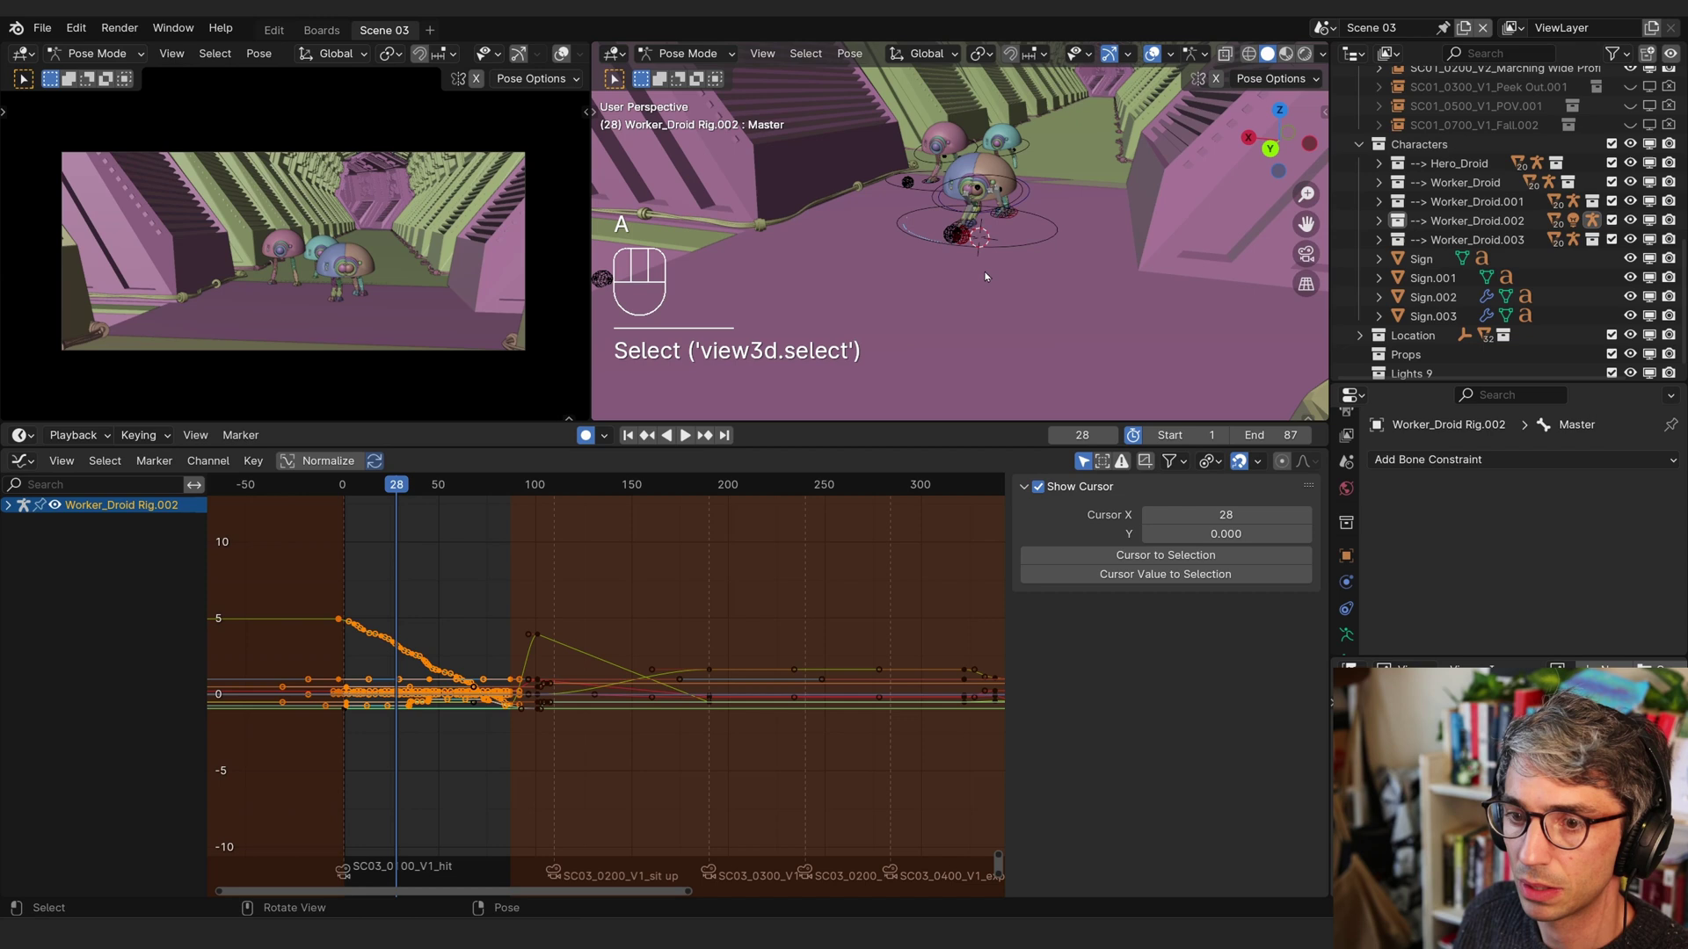
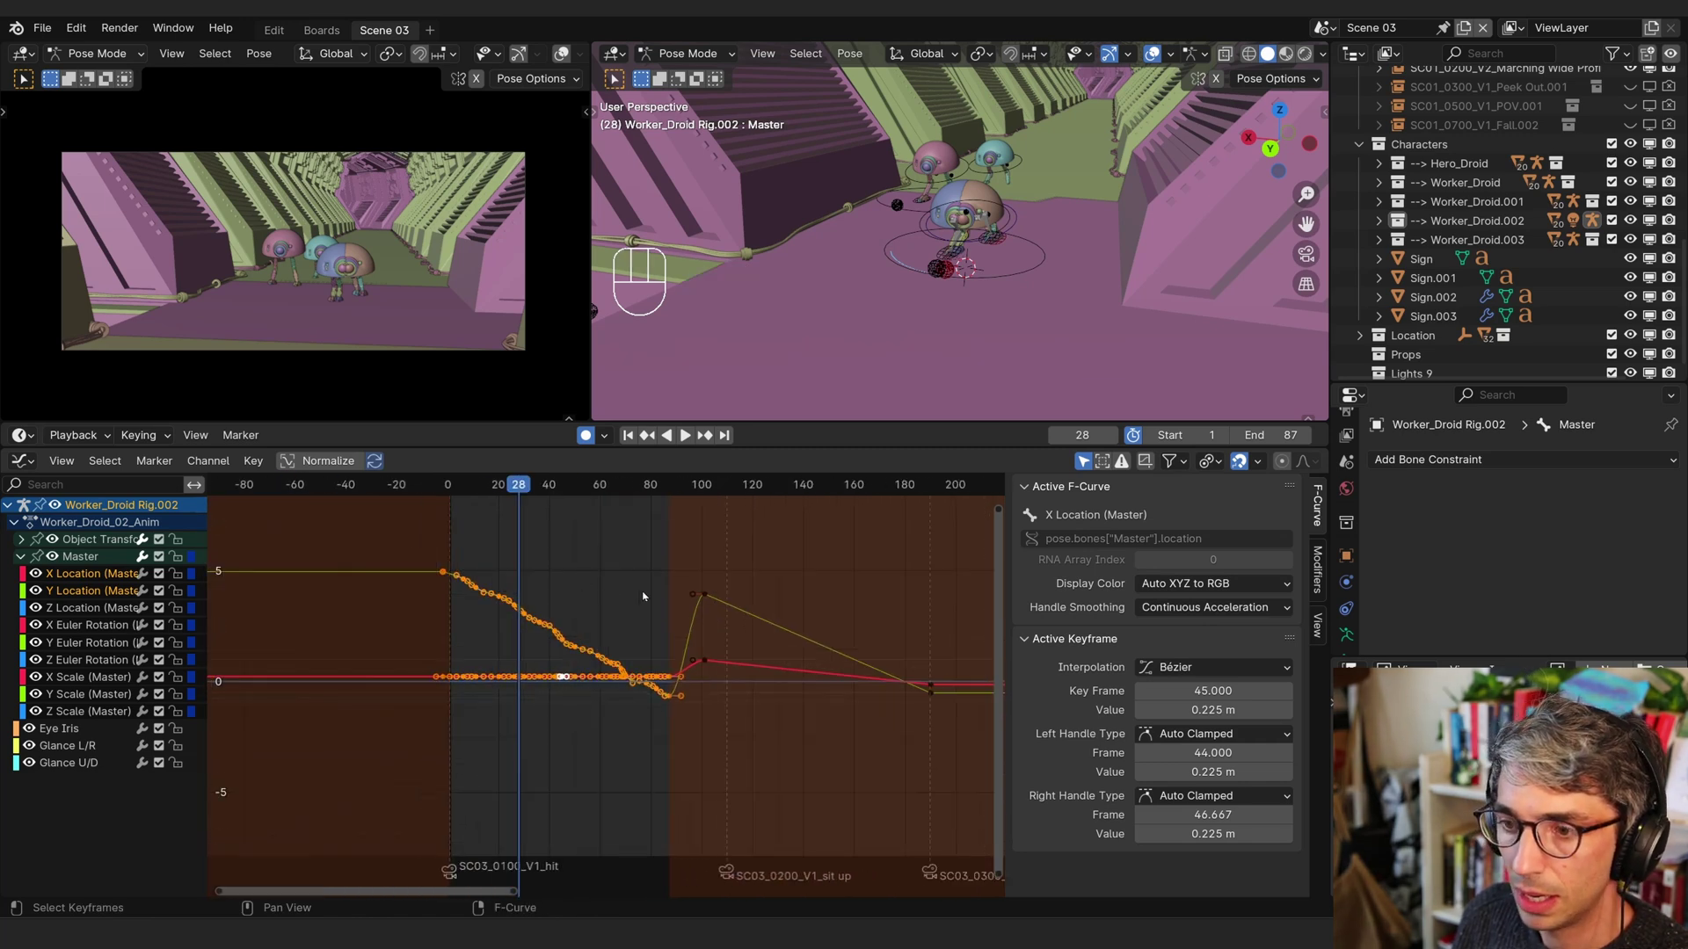
# - Raise the Master bone's location keys around frame 101 by about 0.77
pyautogui.click(712, 484)
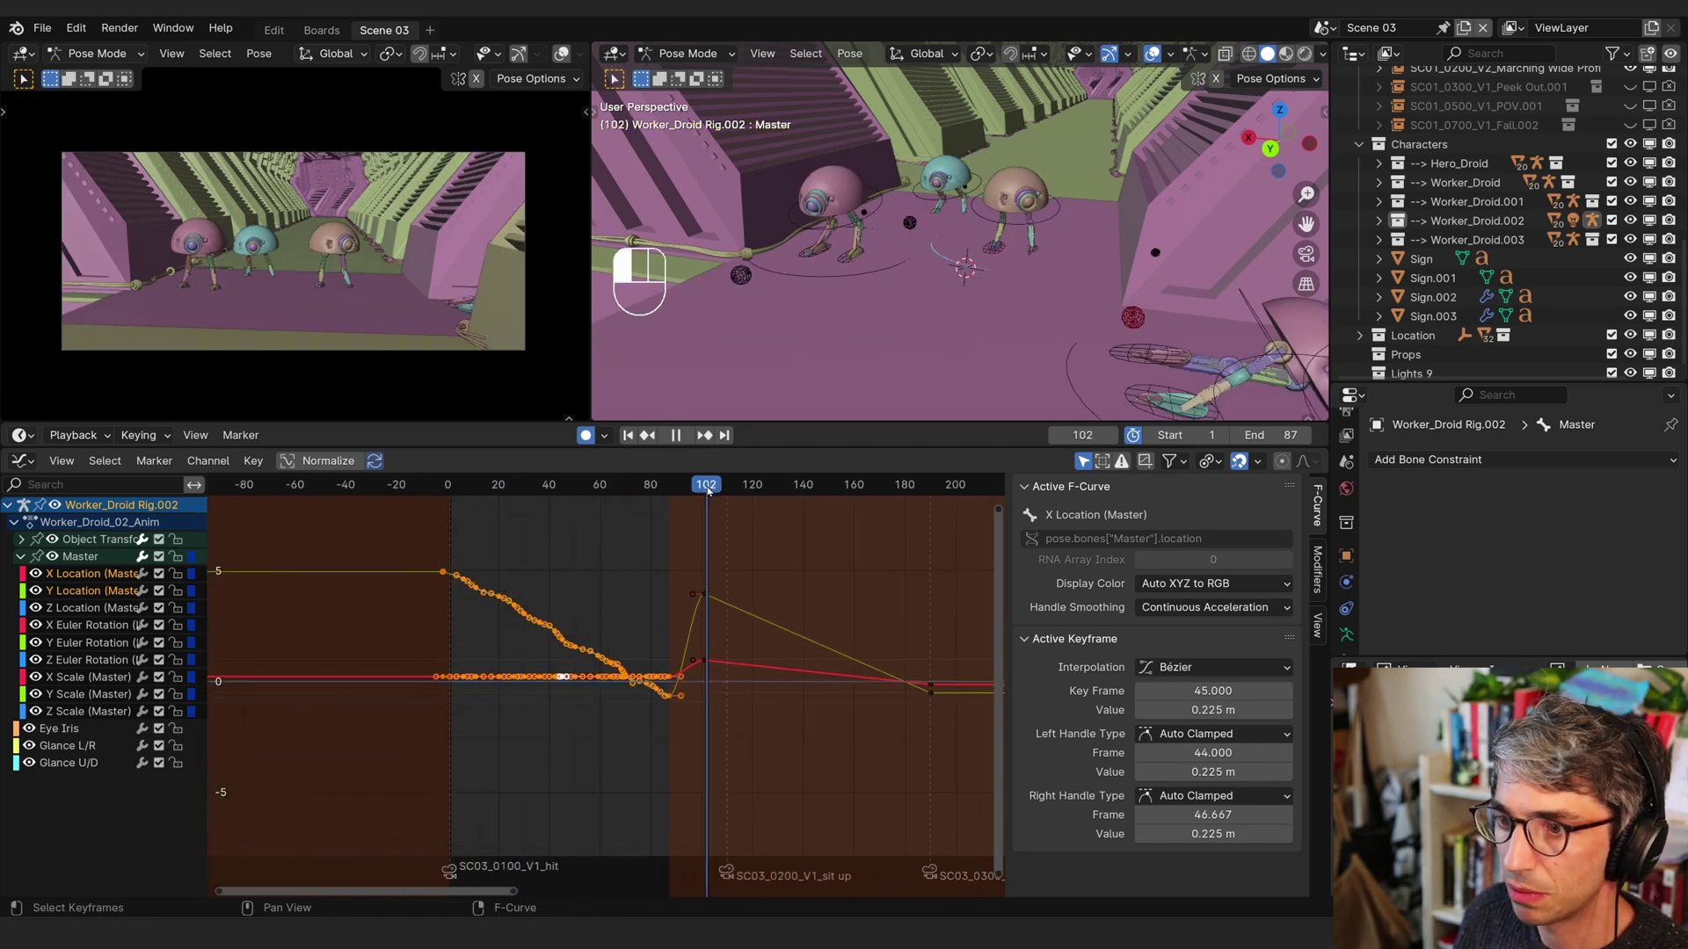
pyautogui.click(708, 597)
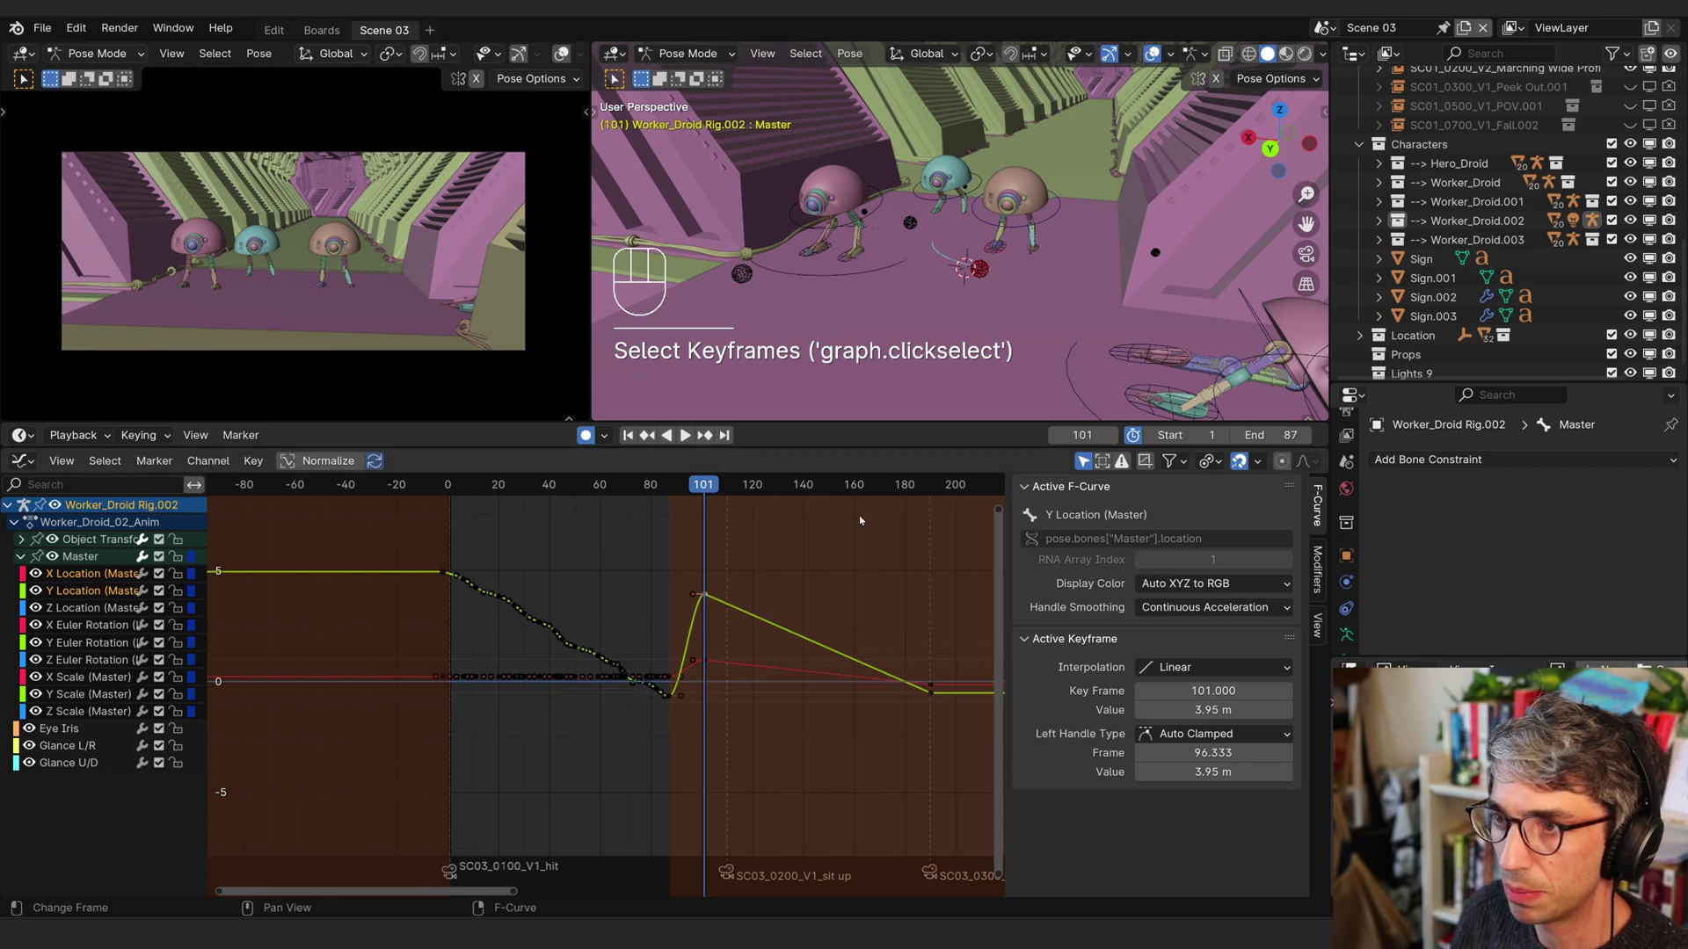
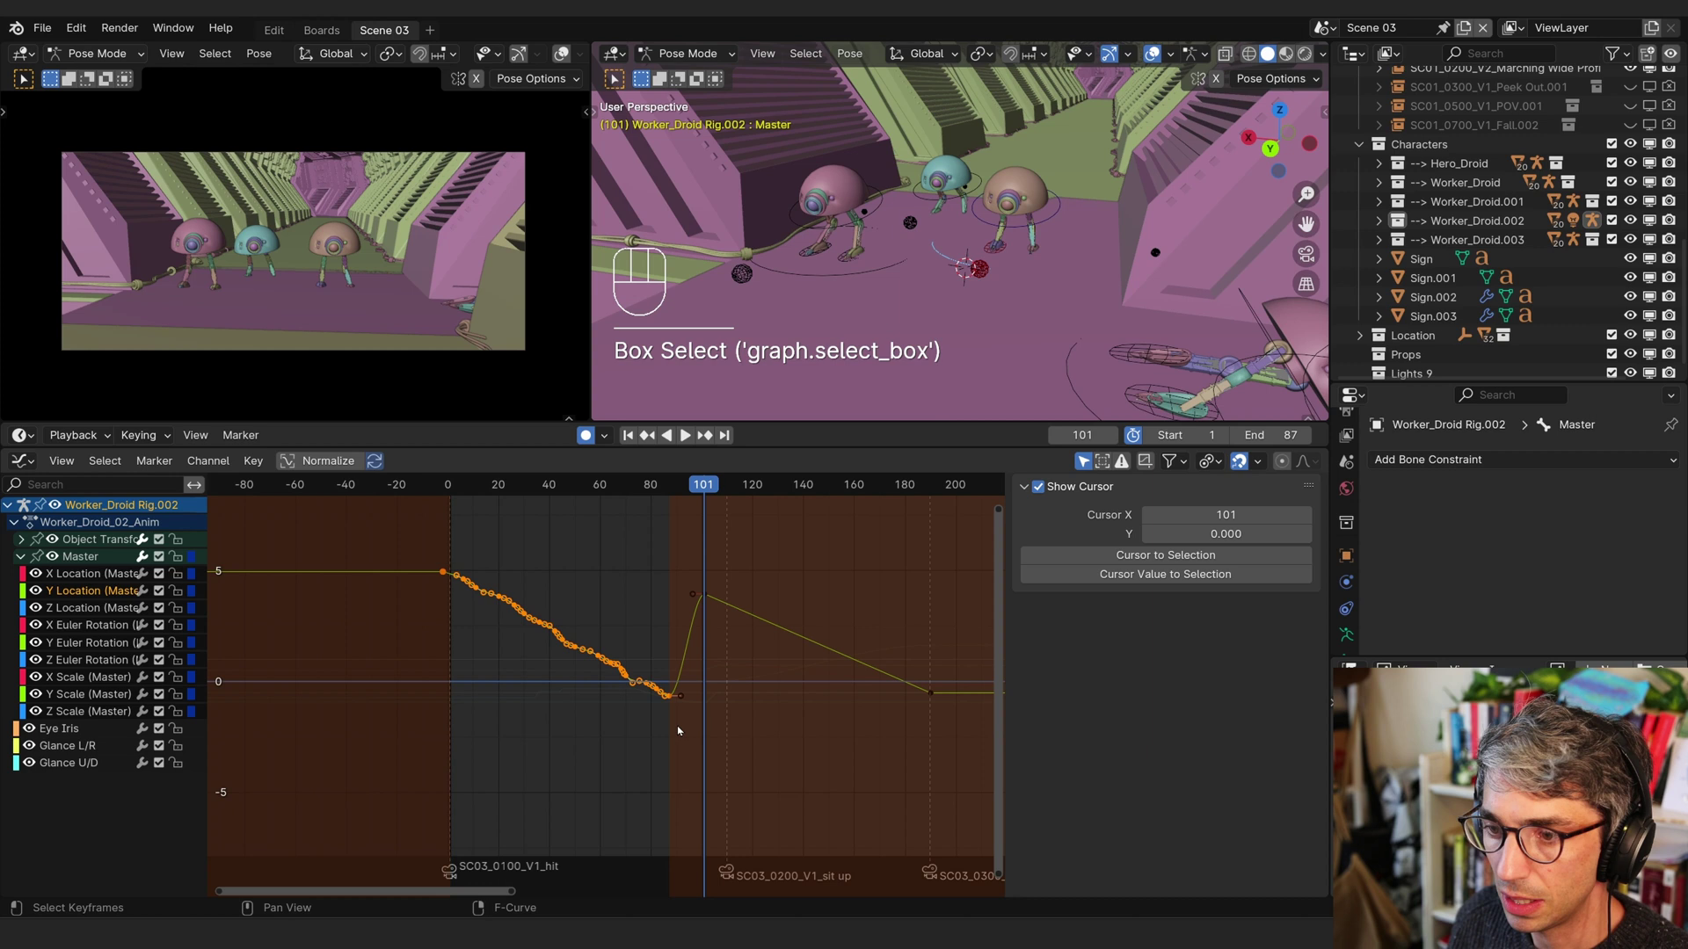
pyautogui.press('g')
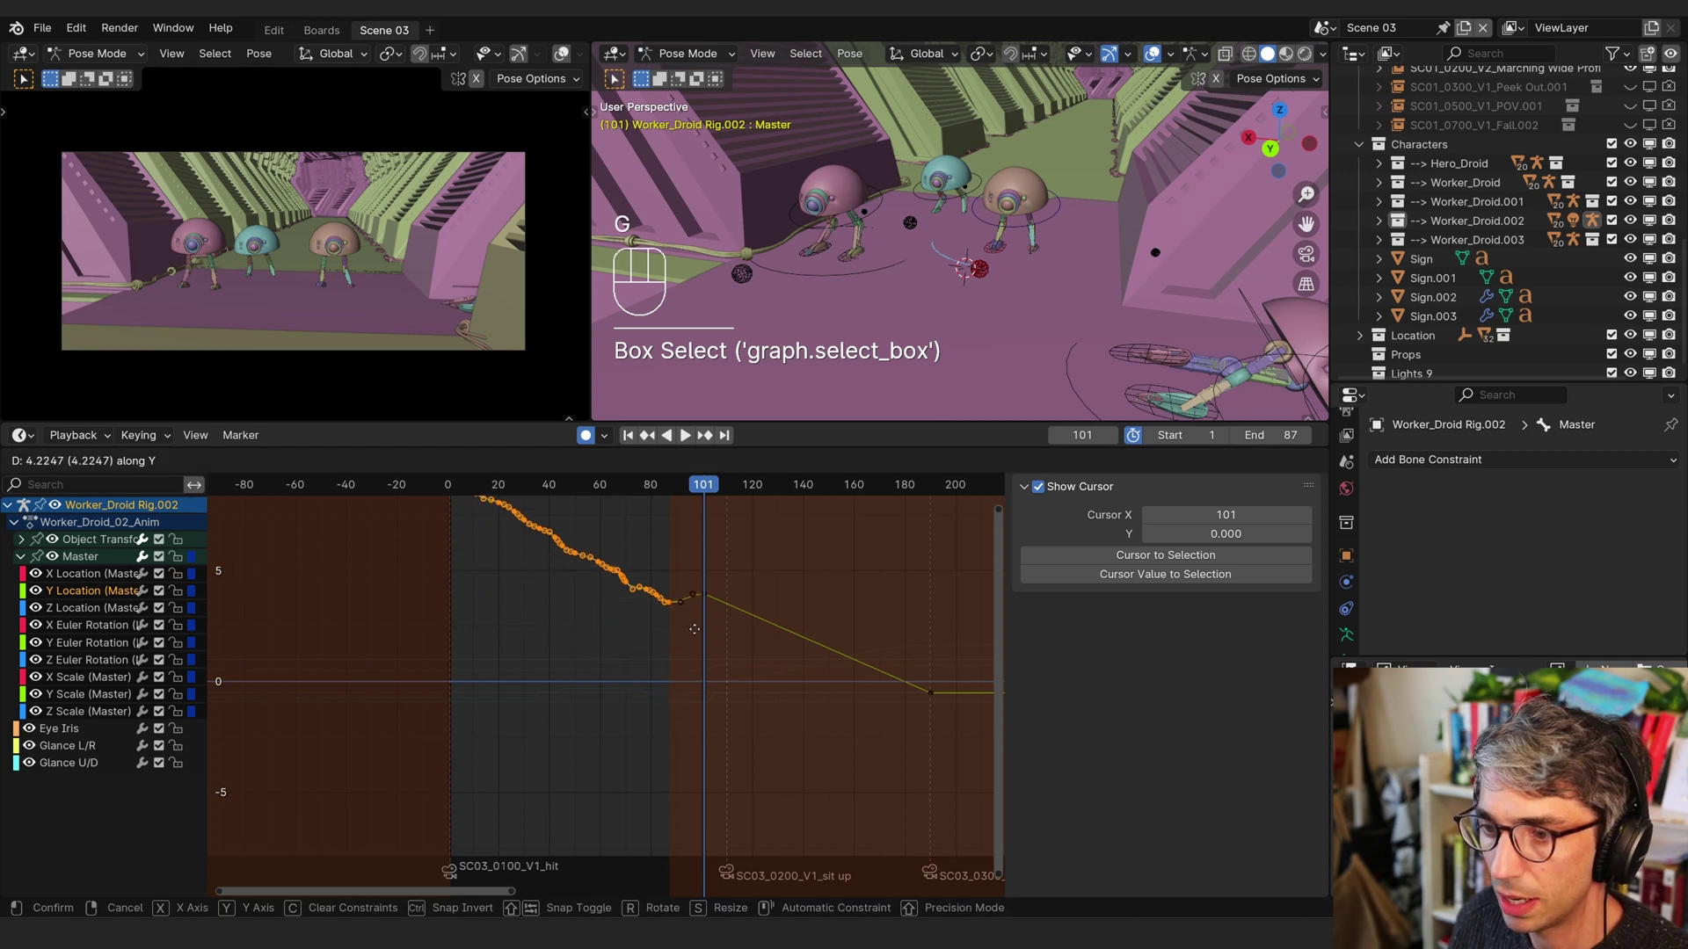
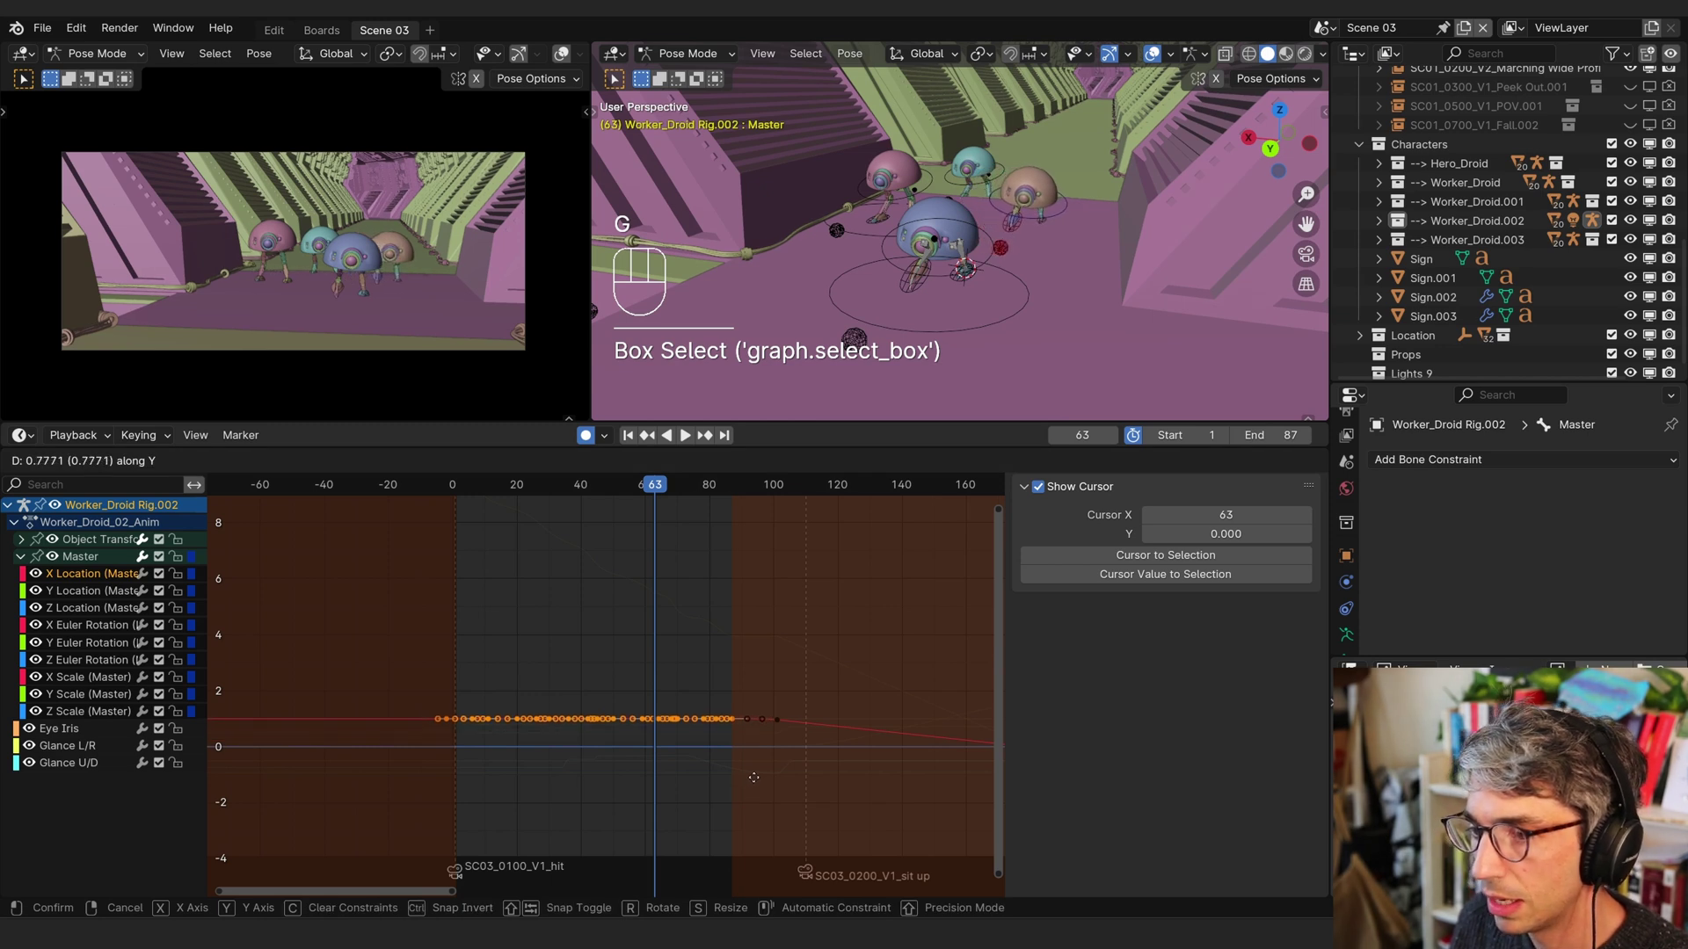
pyautogui.moveTo(671, 491); pyautogui.dragTo(446, 564)
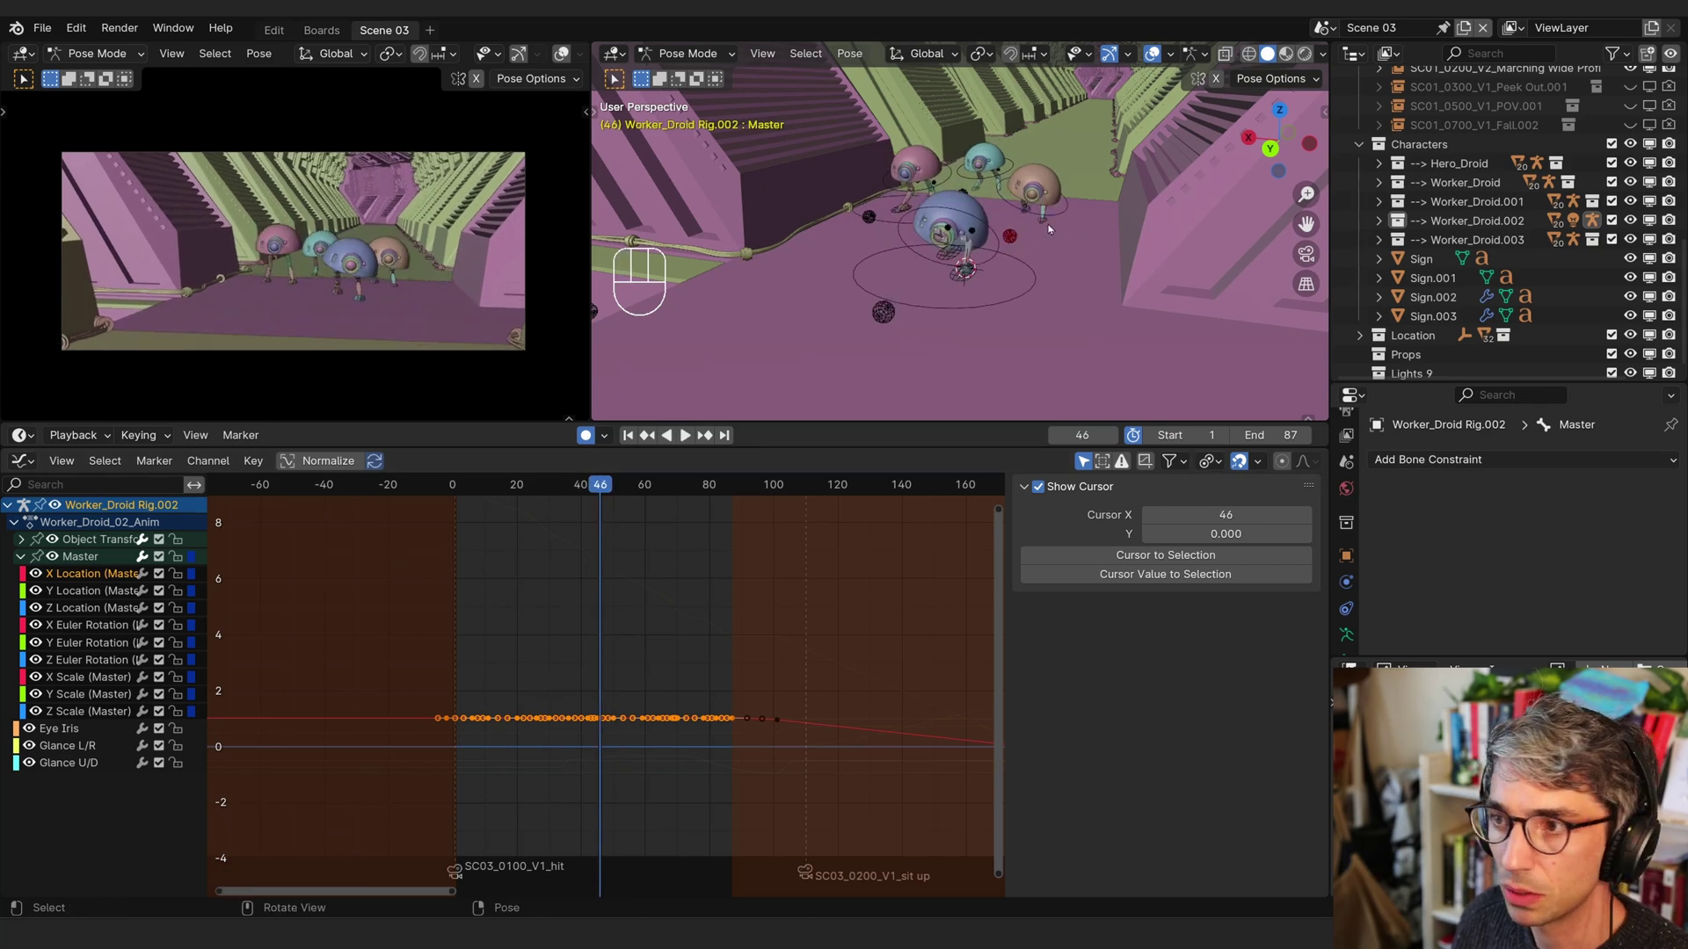
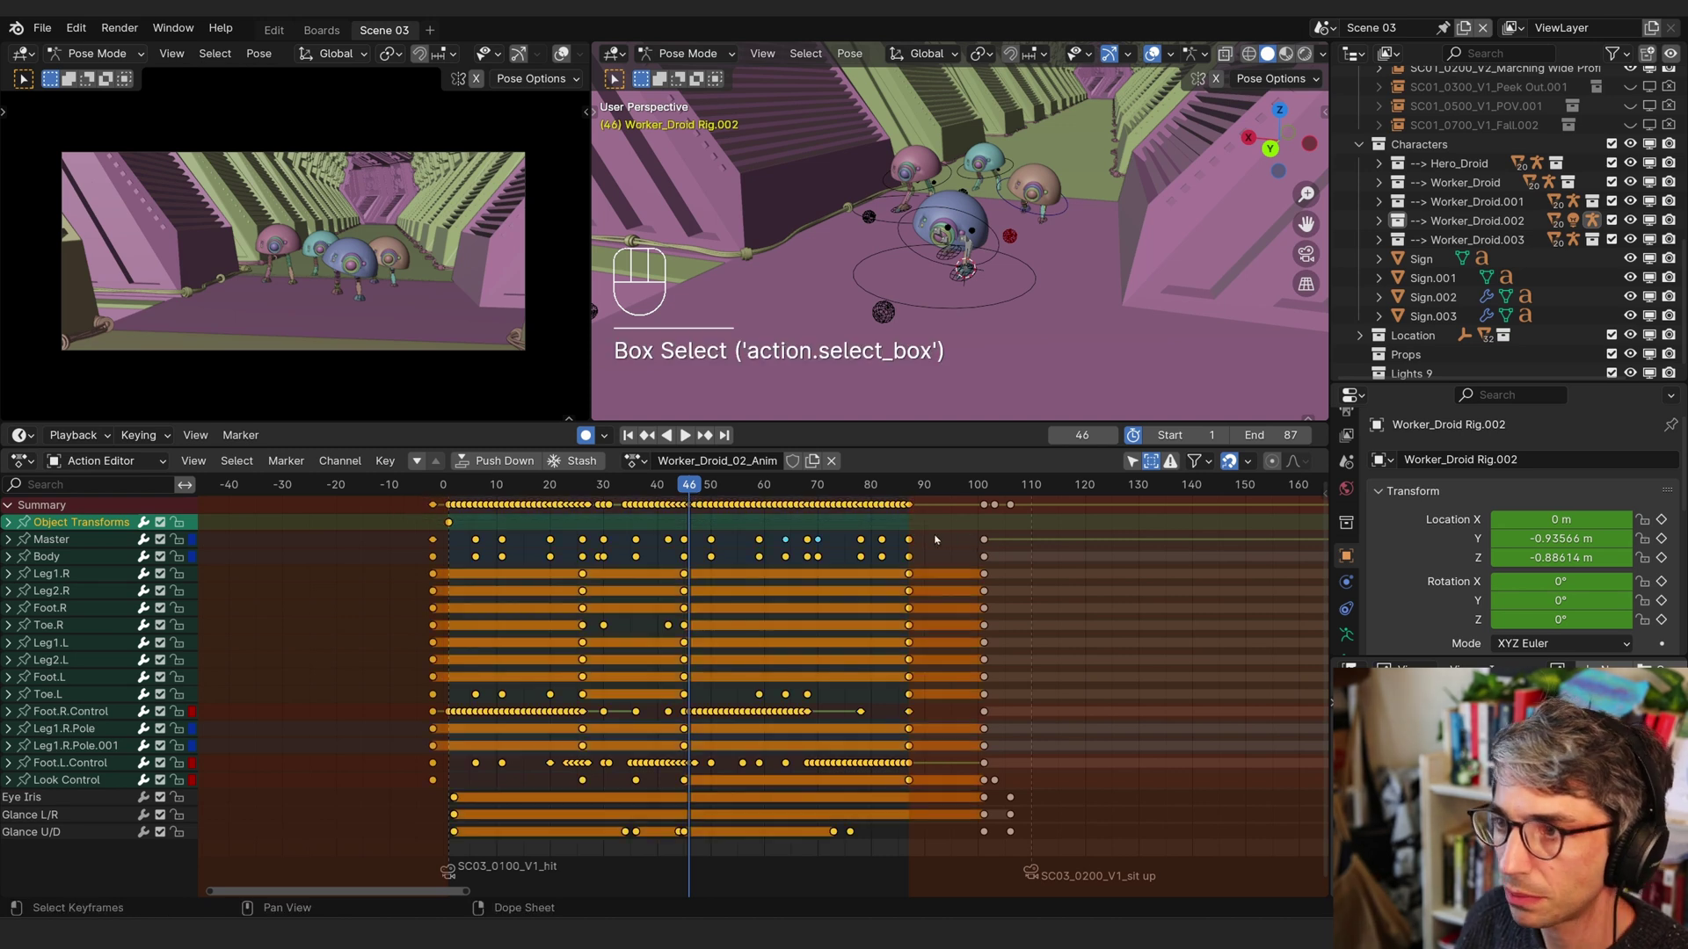
# - Move the selected keyframes eight frames earlier and stretch their timing slightly
pyautogui.press('g')
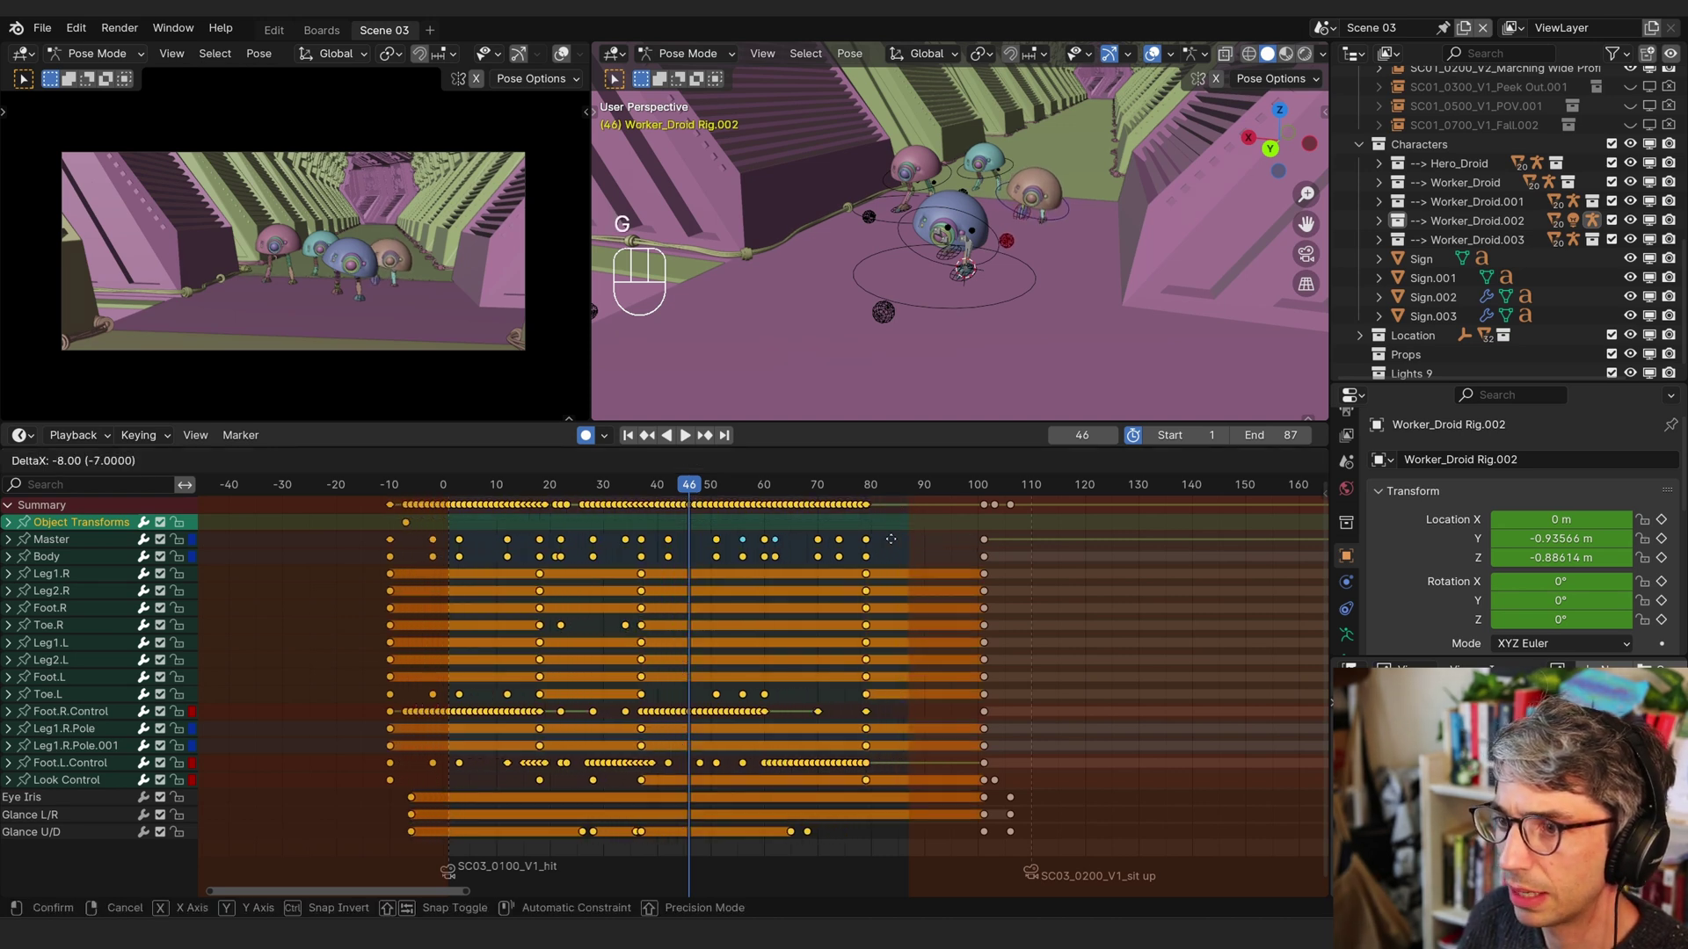
pyautogui.moveTo(454, 491); pyautogui.dragTo(892, 526)
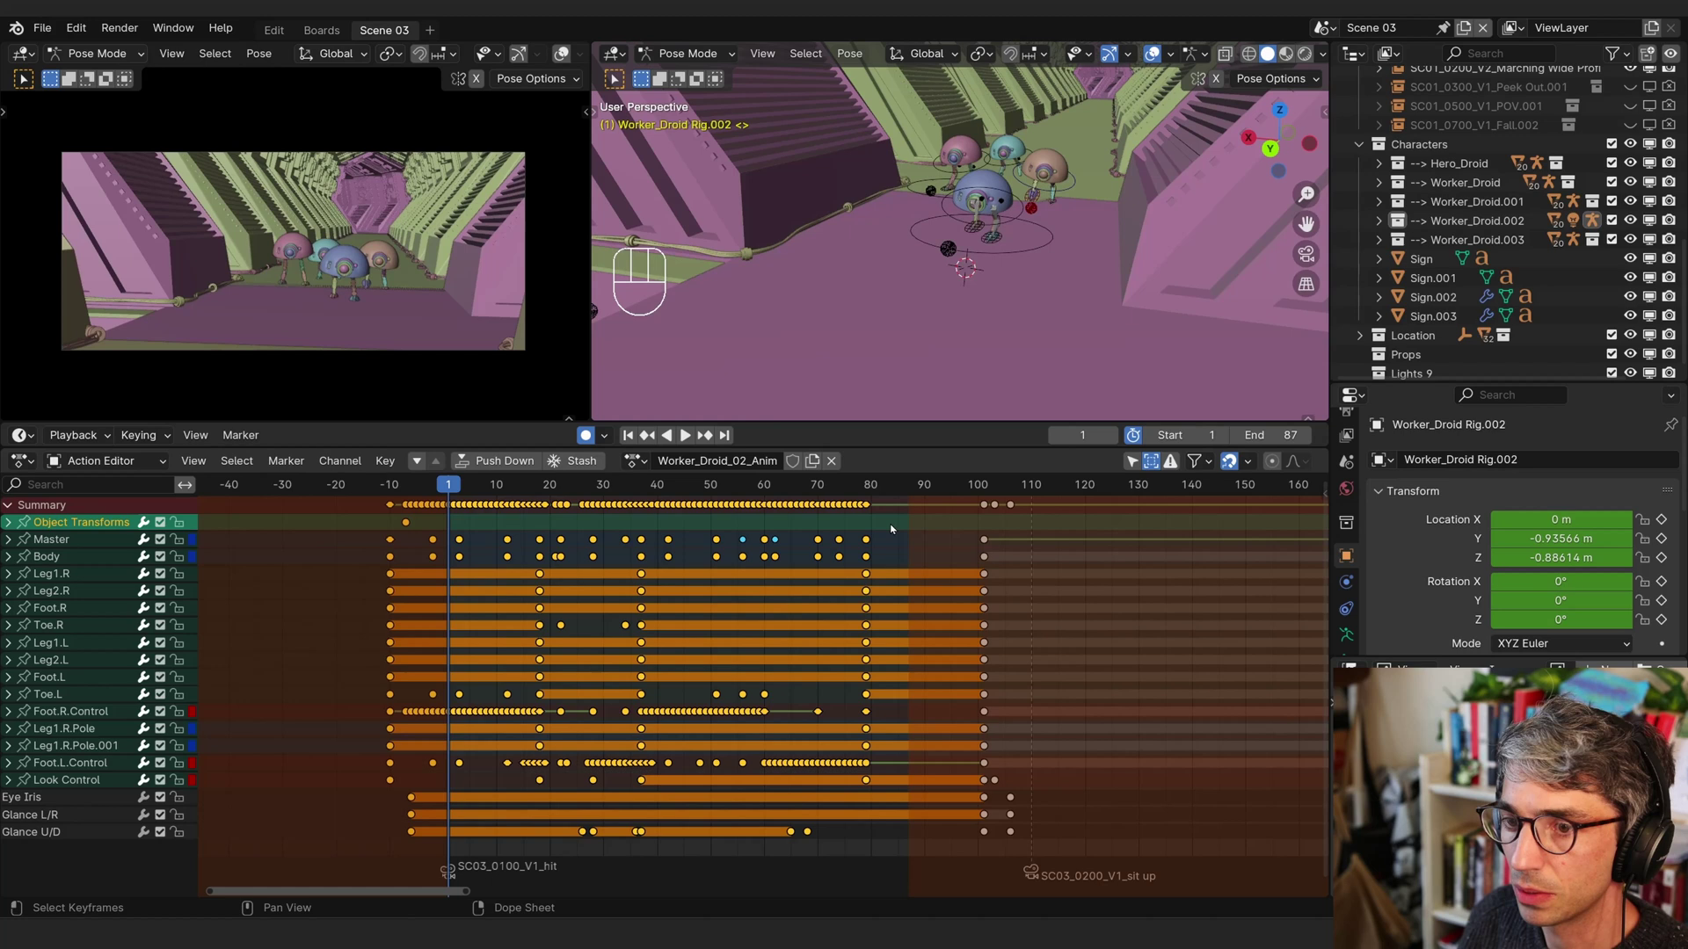
pyautogui.press('s')
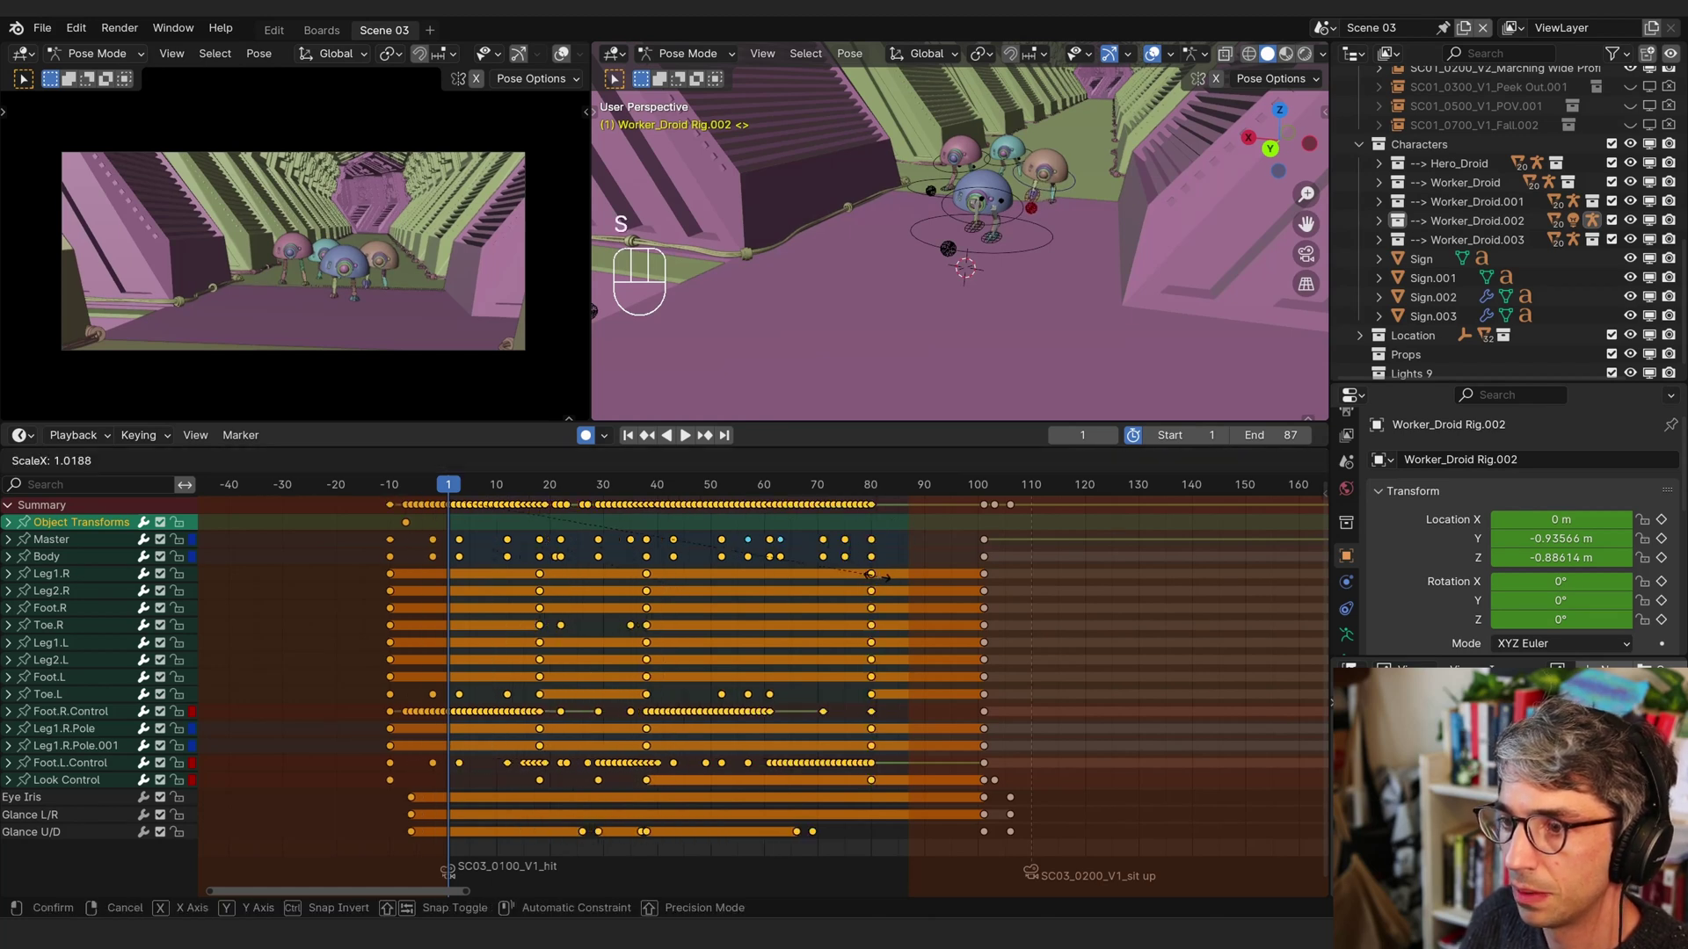
pyautogui.press('space')
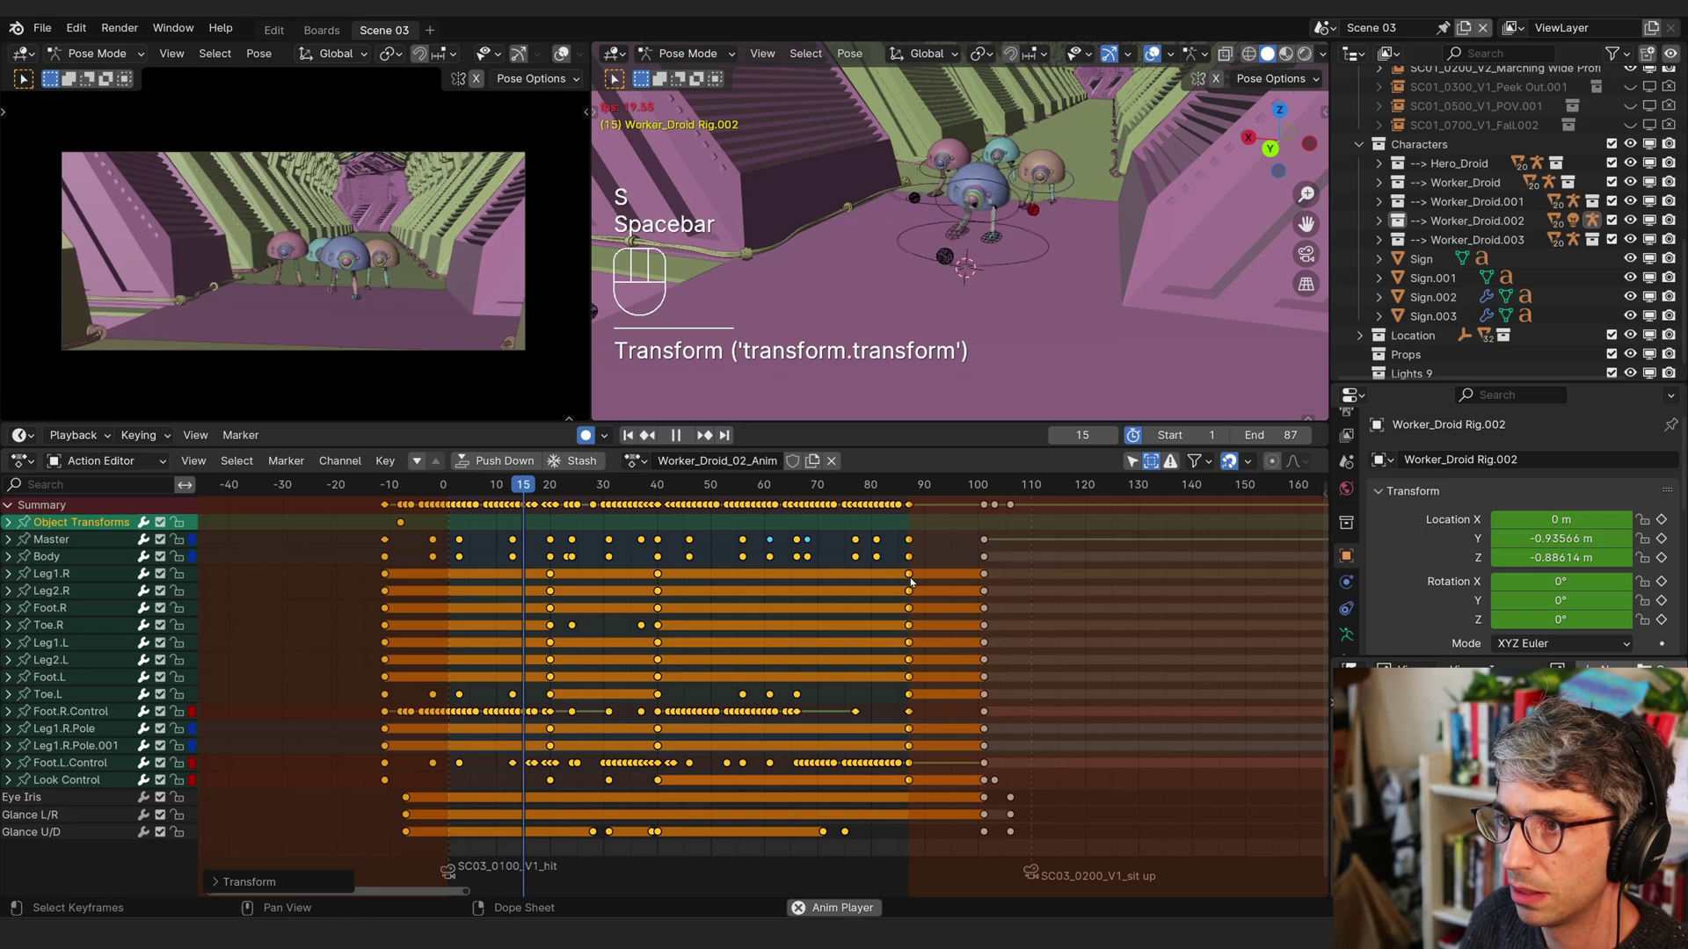
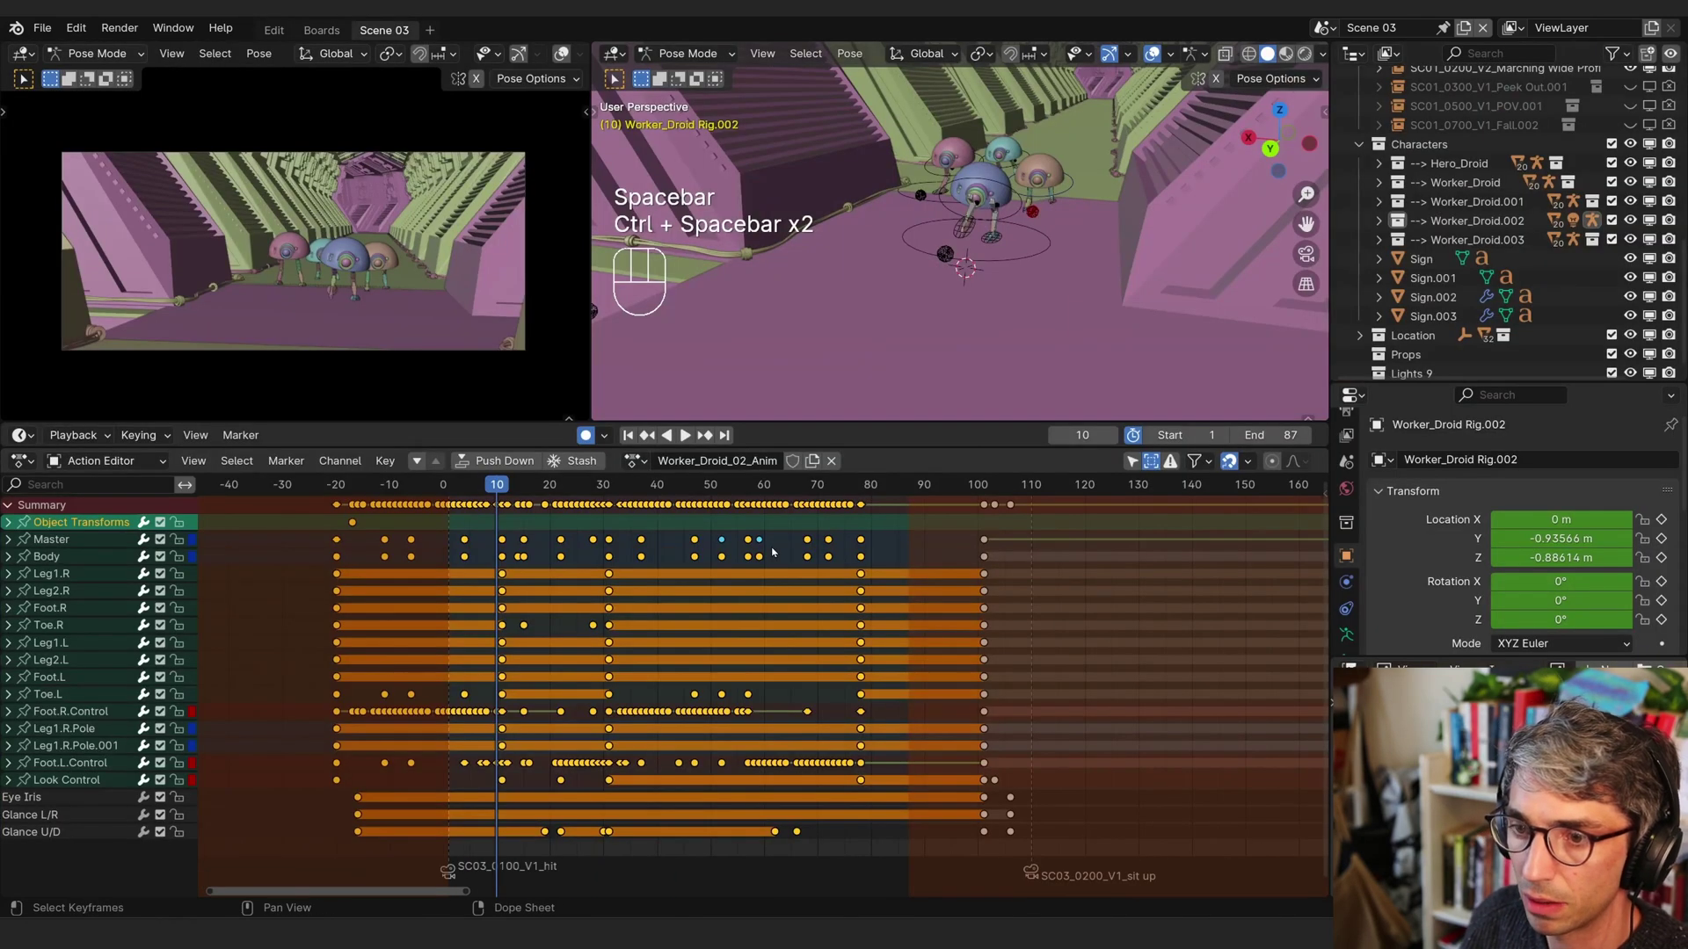
# - Enable In Front viewport display so the droid's bones draw over the mesh
pyautogui.press('ctrl+Tab')
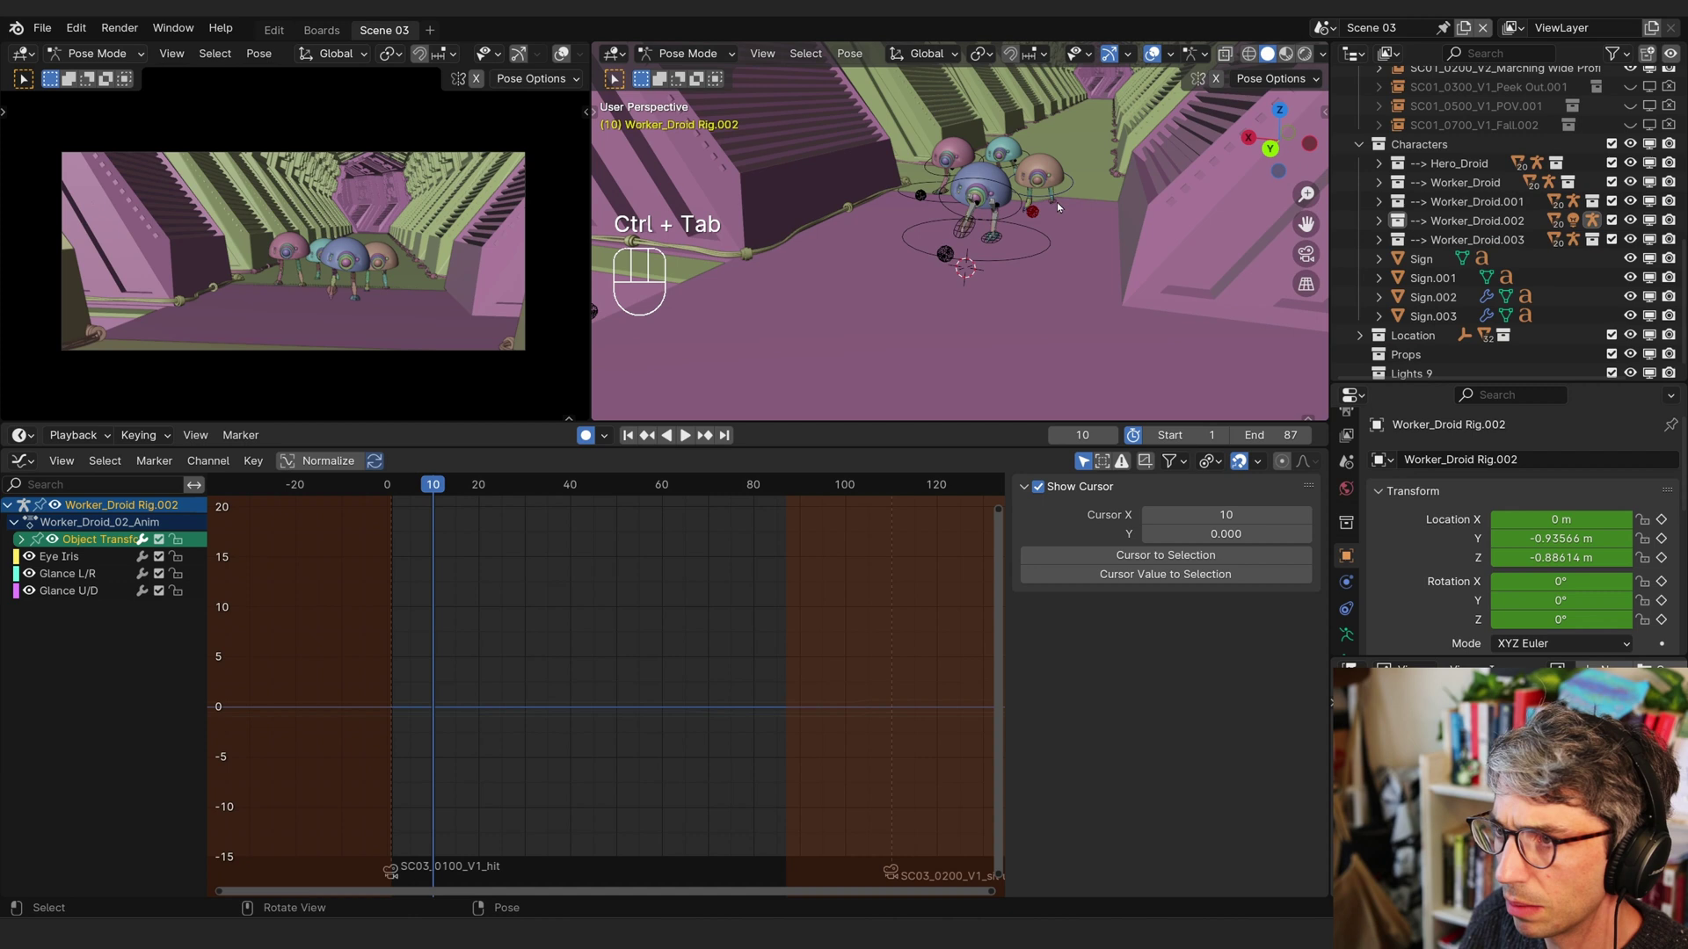
pyautogui.click(1067, 193)
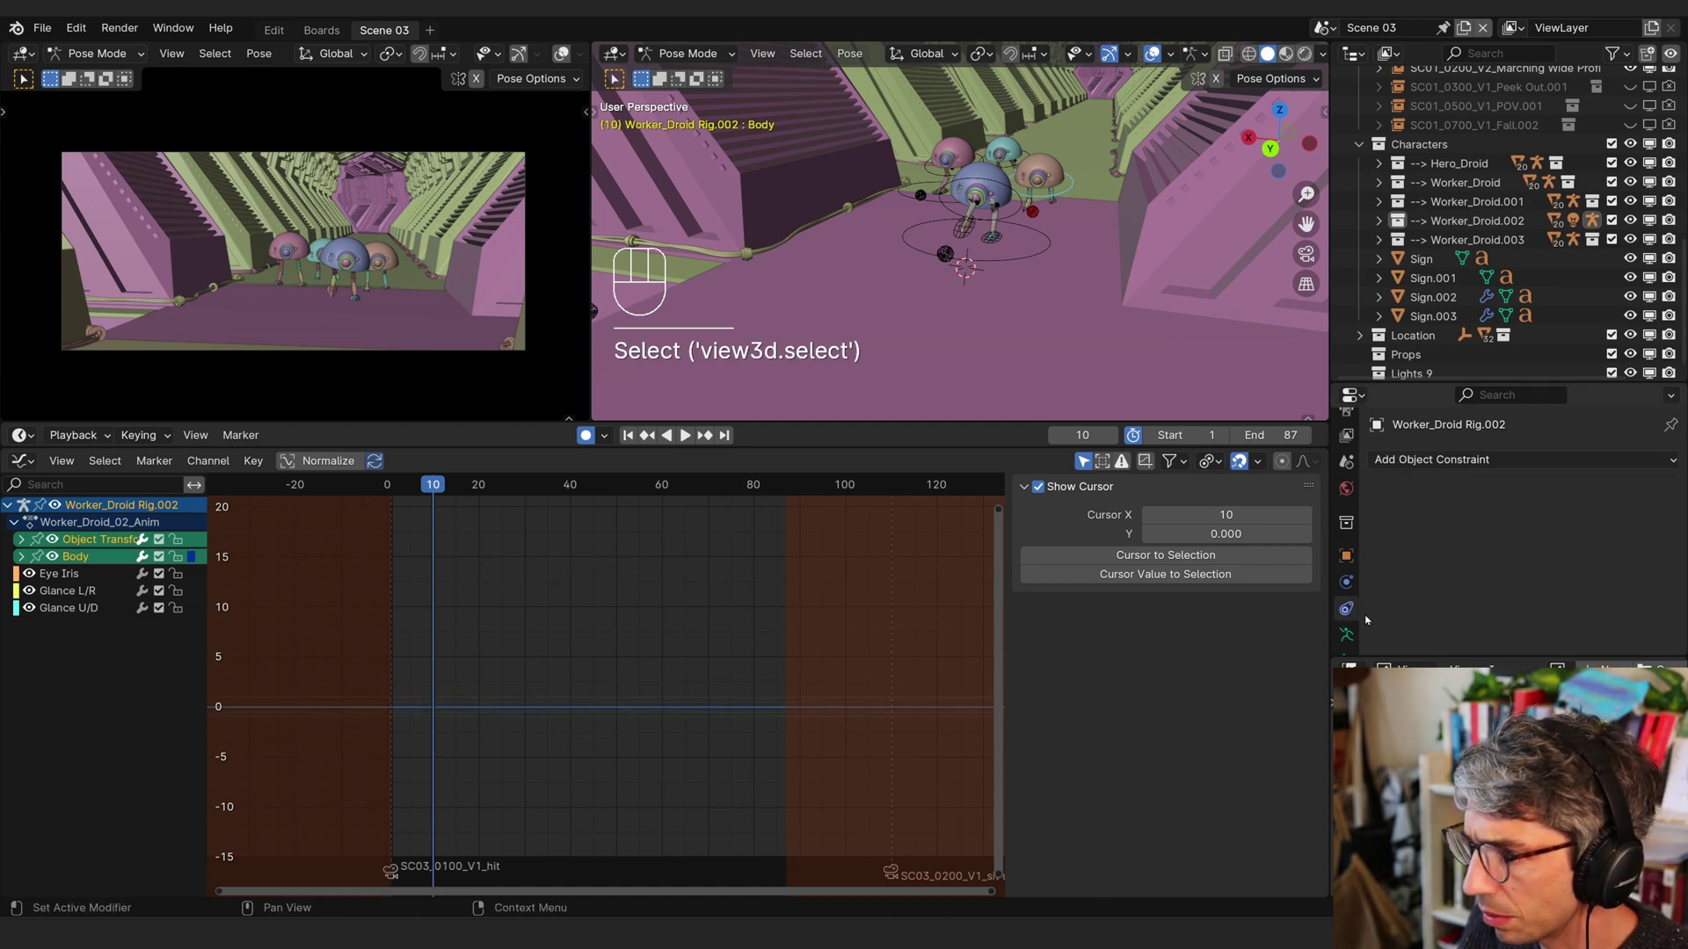
pyautogui.click(1356, 638)
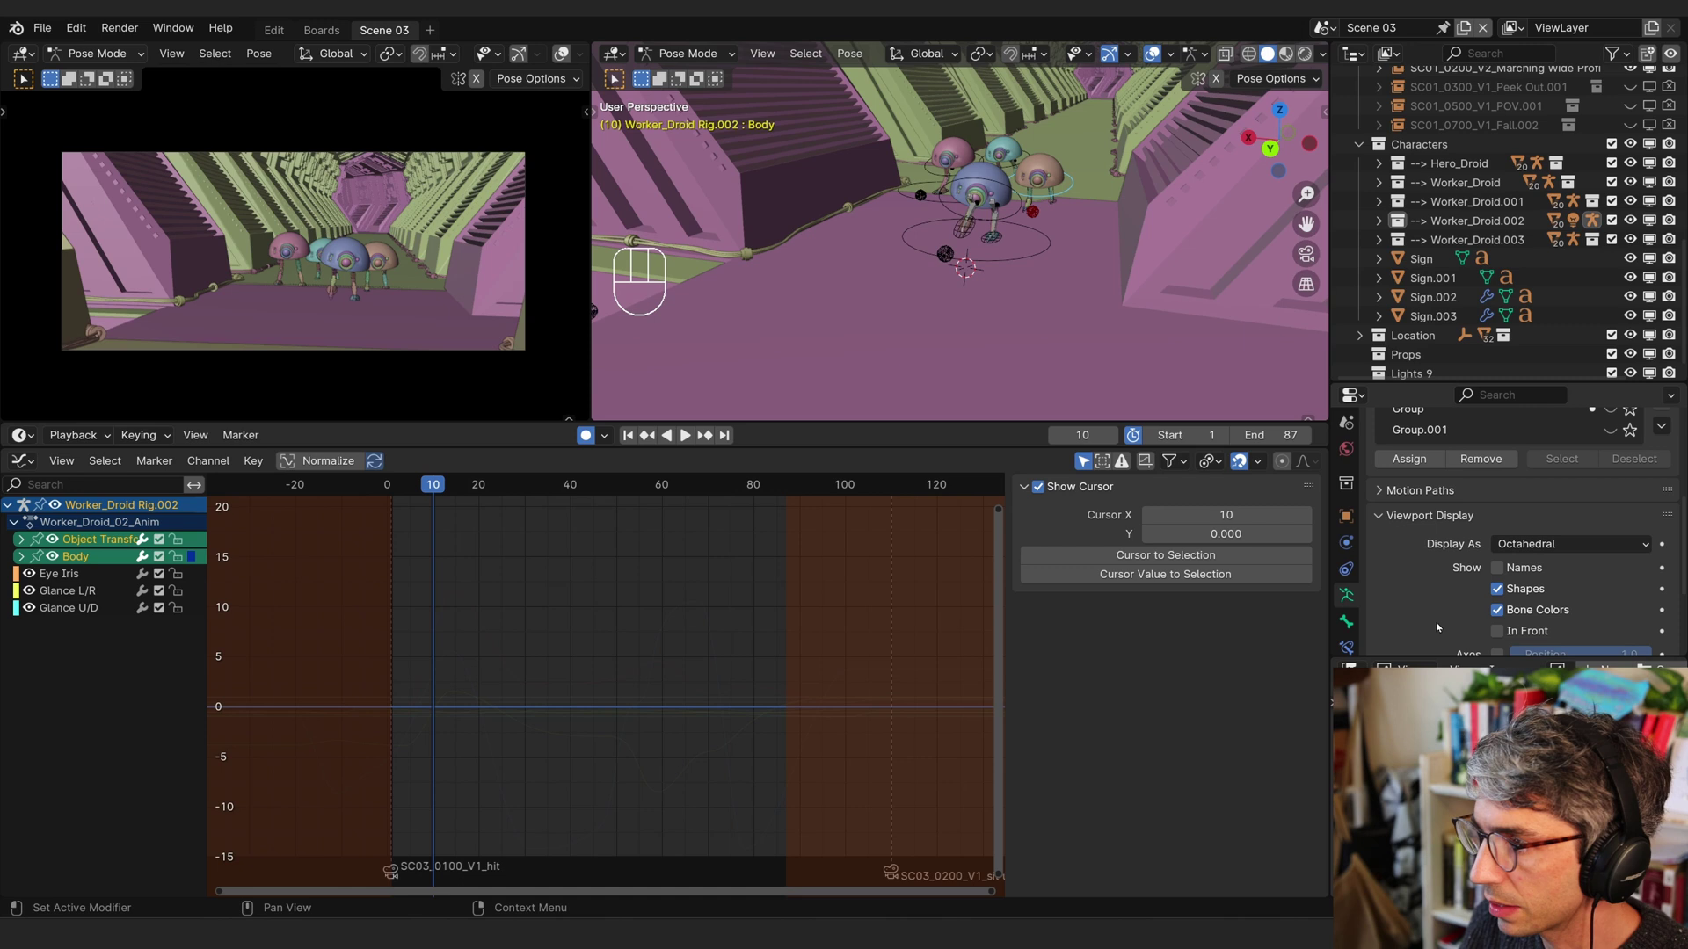
pyautogui.click(1496, 634)
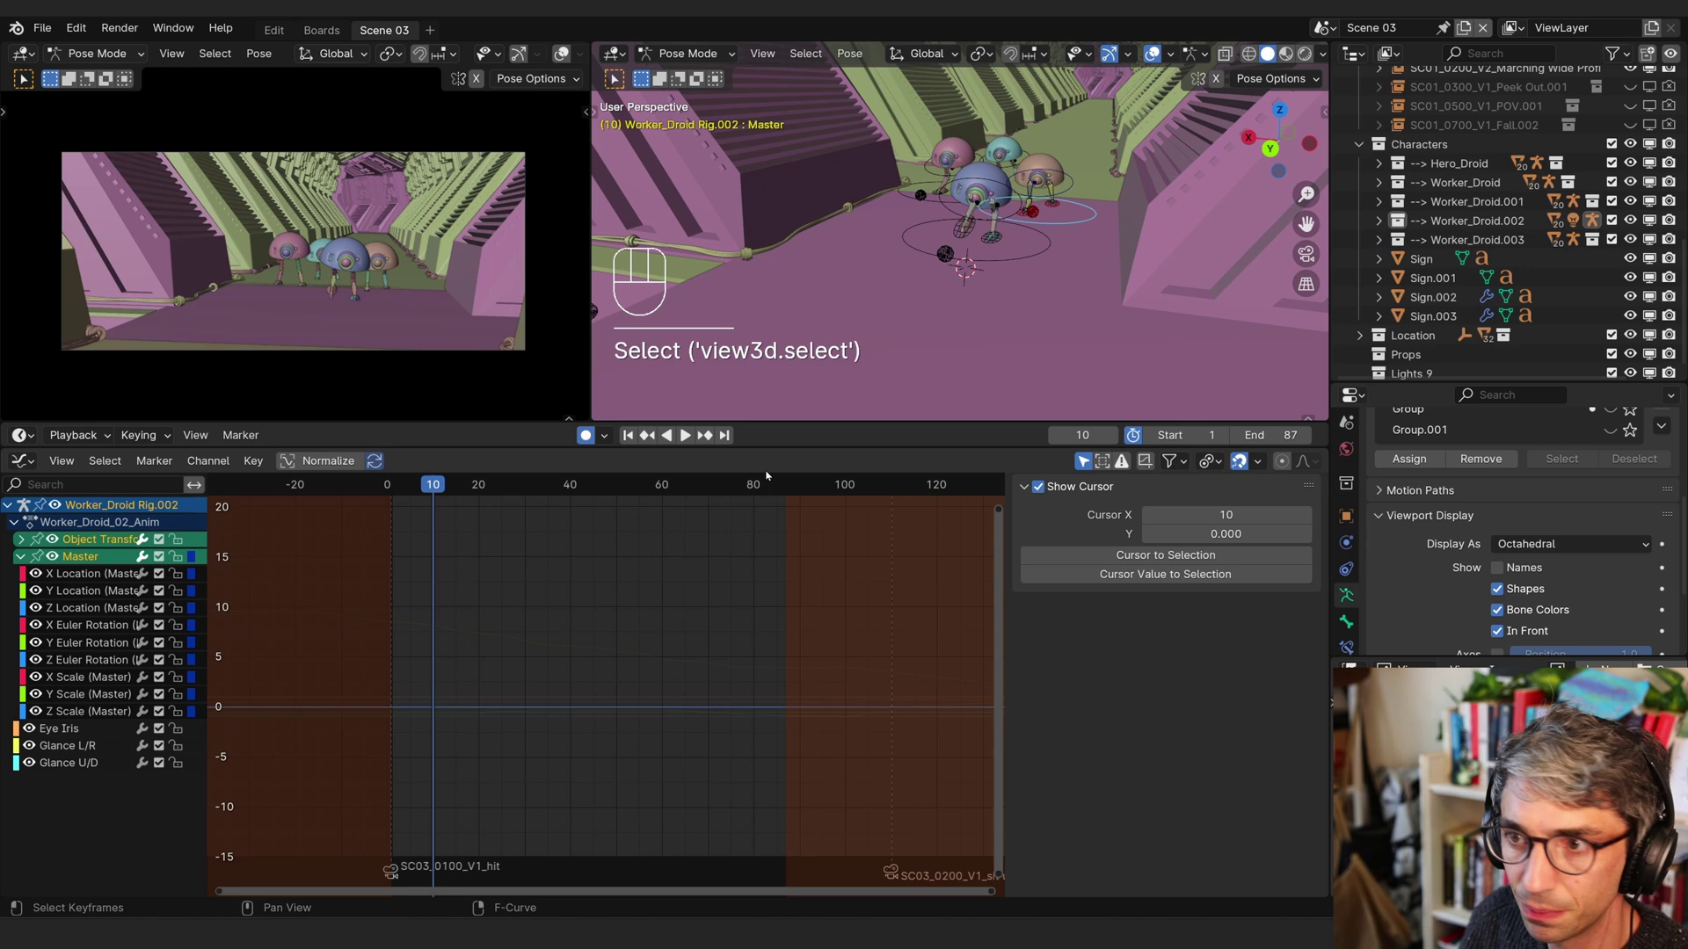
# - Bring up the Master bone's Z Location curve and fit it into view
pyautogui.press('space')
pyautogui.click(85, 613)
pyautogui.press('a')
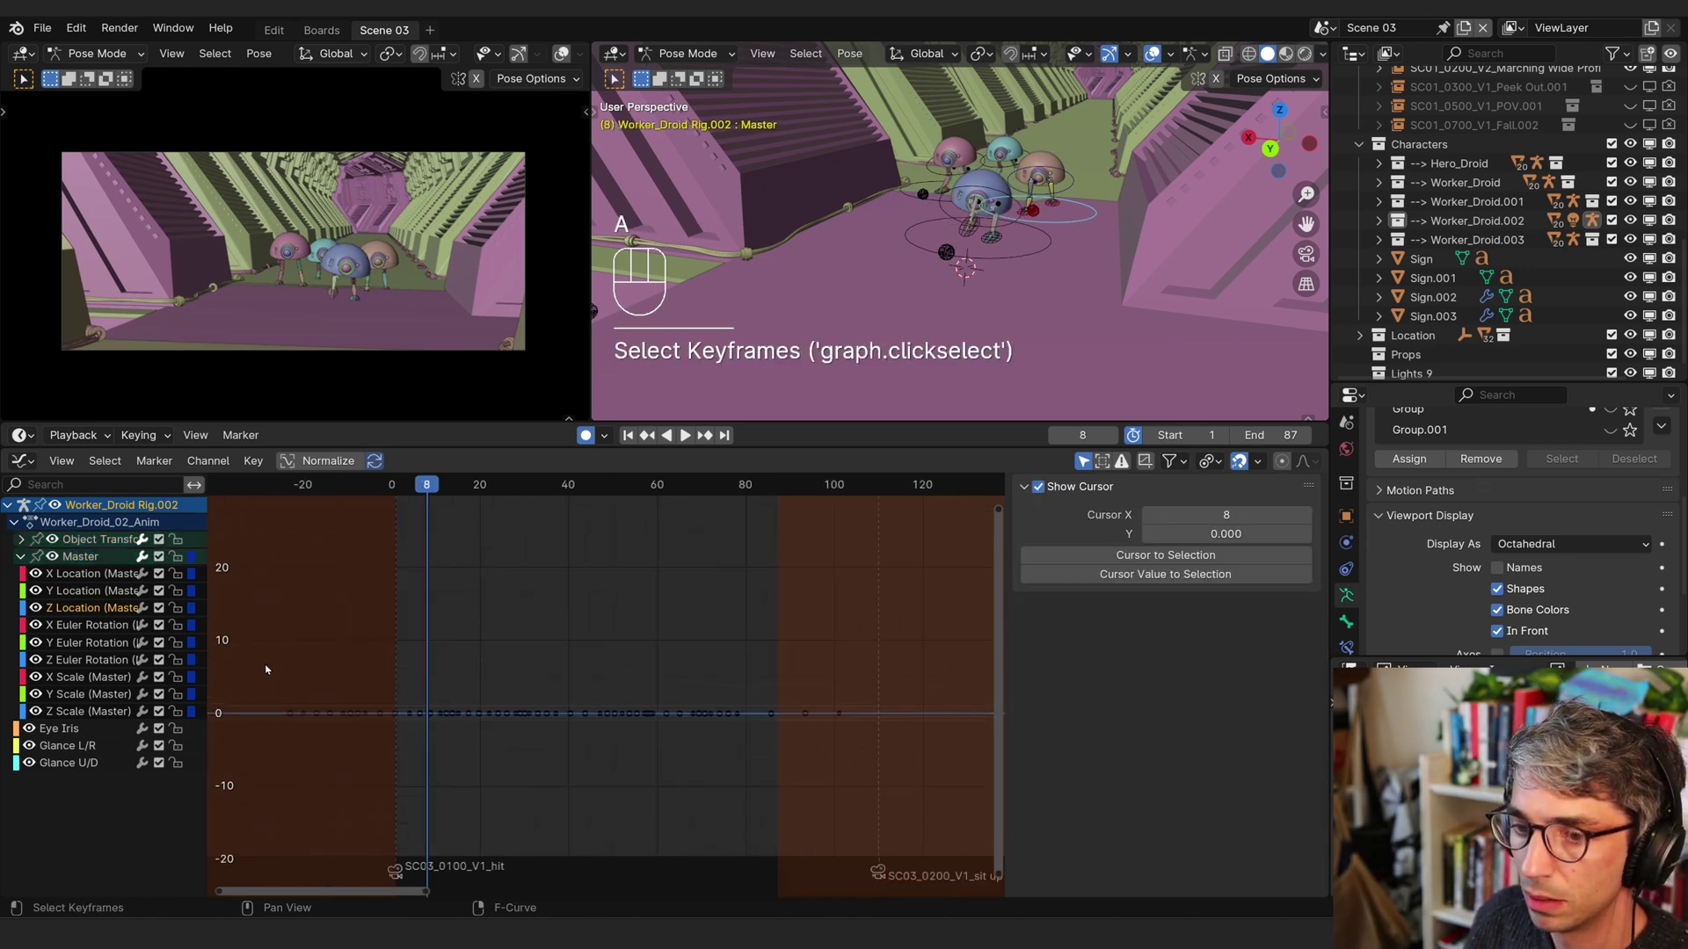
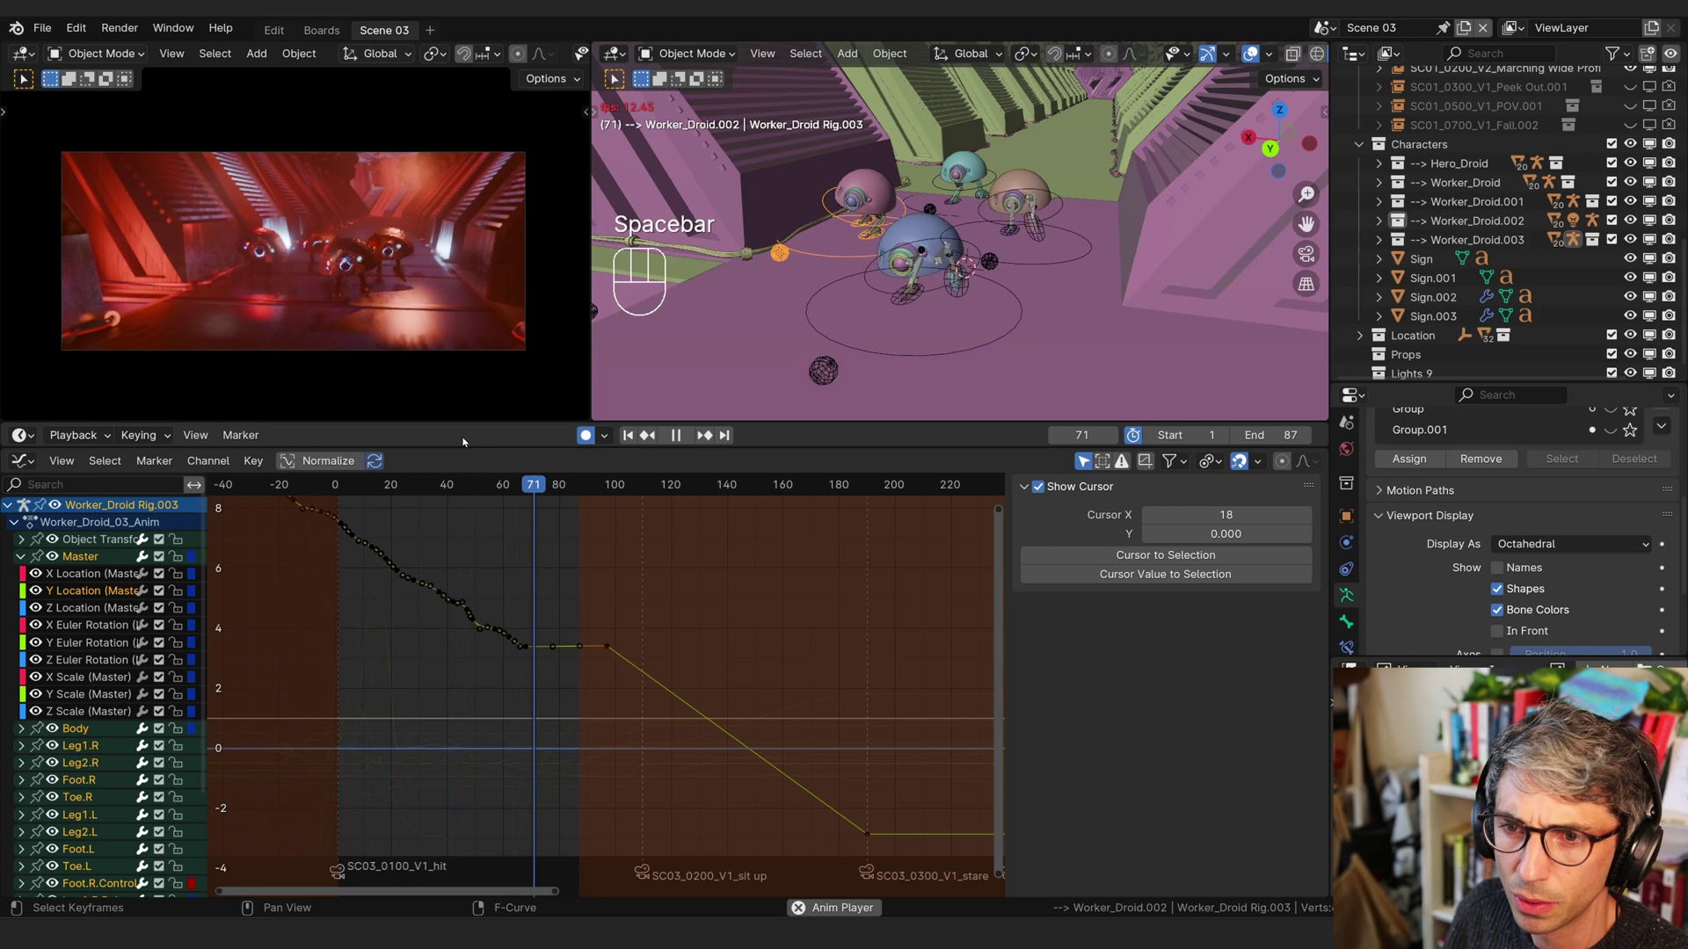
# - Put Worker_Droid Rig.003 into pose mode and select its Look Control bone
pyautogui.middleClick(395, 393)
pyautogui.press('space')
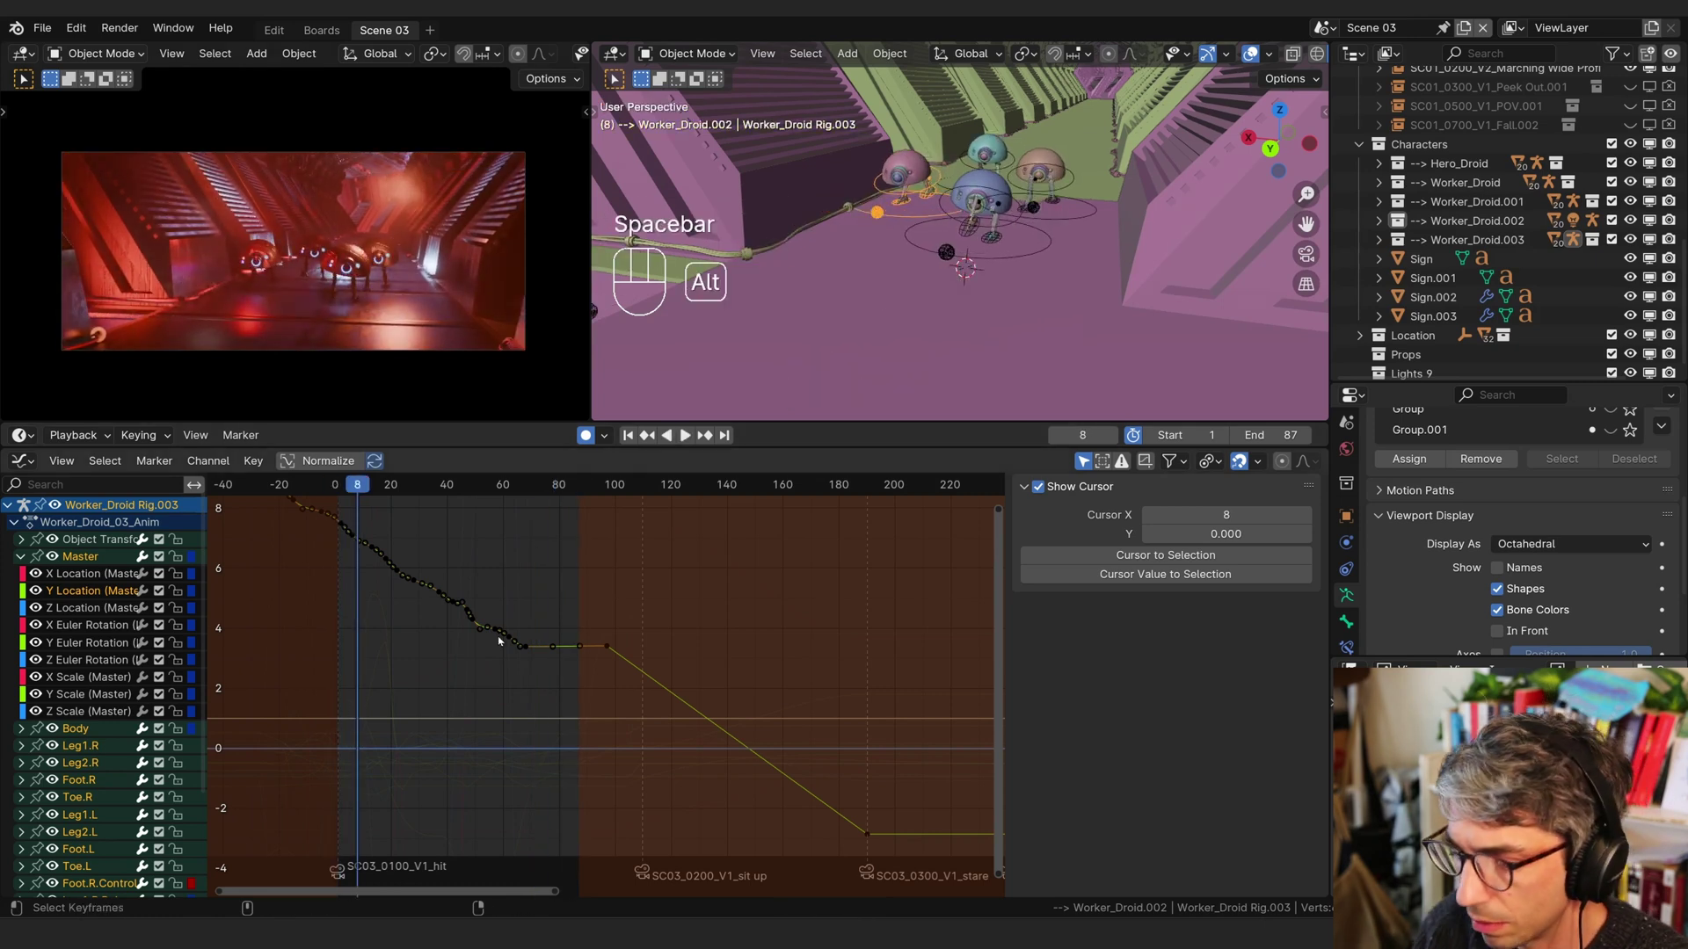
pyautogui.press('alt+p')
pyautogui.press('space')
pyautogui.click(620, 565)
pyautogui.press('Tab')
# - View the Look Control location curves after the sit-up, then return to the keyframe timeline
pyautogui.click(784, 246)
pyautogui.click(22, 557)
pyautogui.click(80, 572)
pyautogui.press('a')
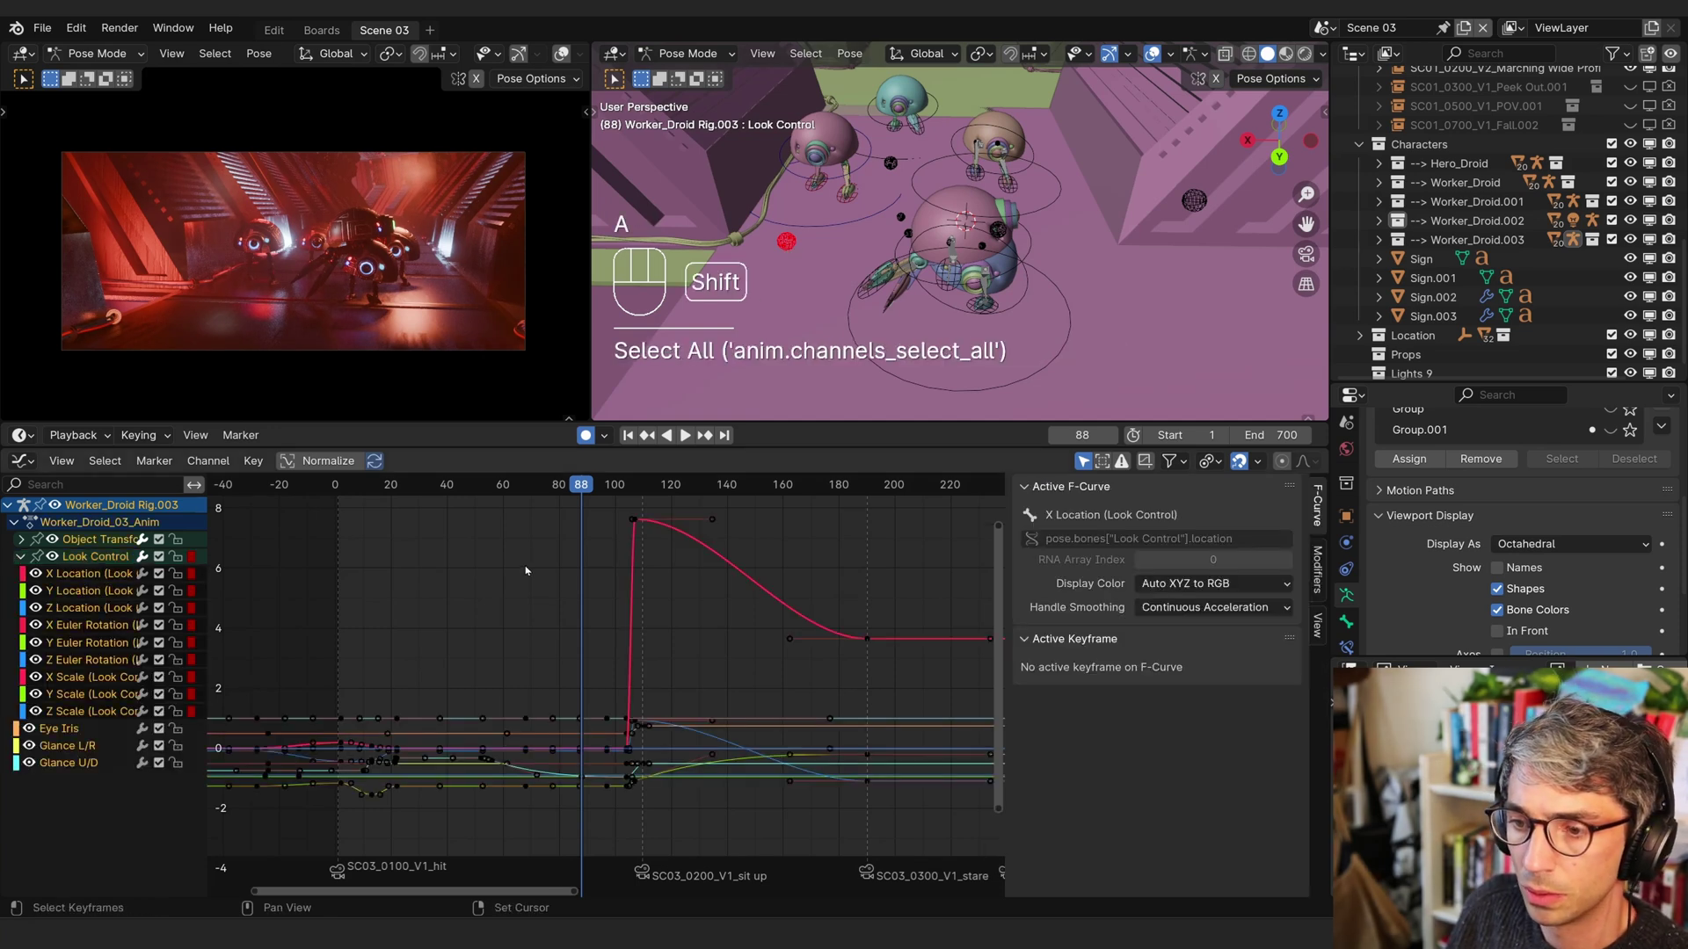
pyautogui.moveTo(606, 493); pyautogui.dragTo(622, 584)
pyautogui.press('ctrl+Tab')
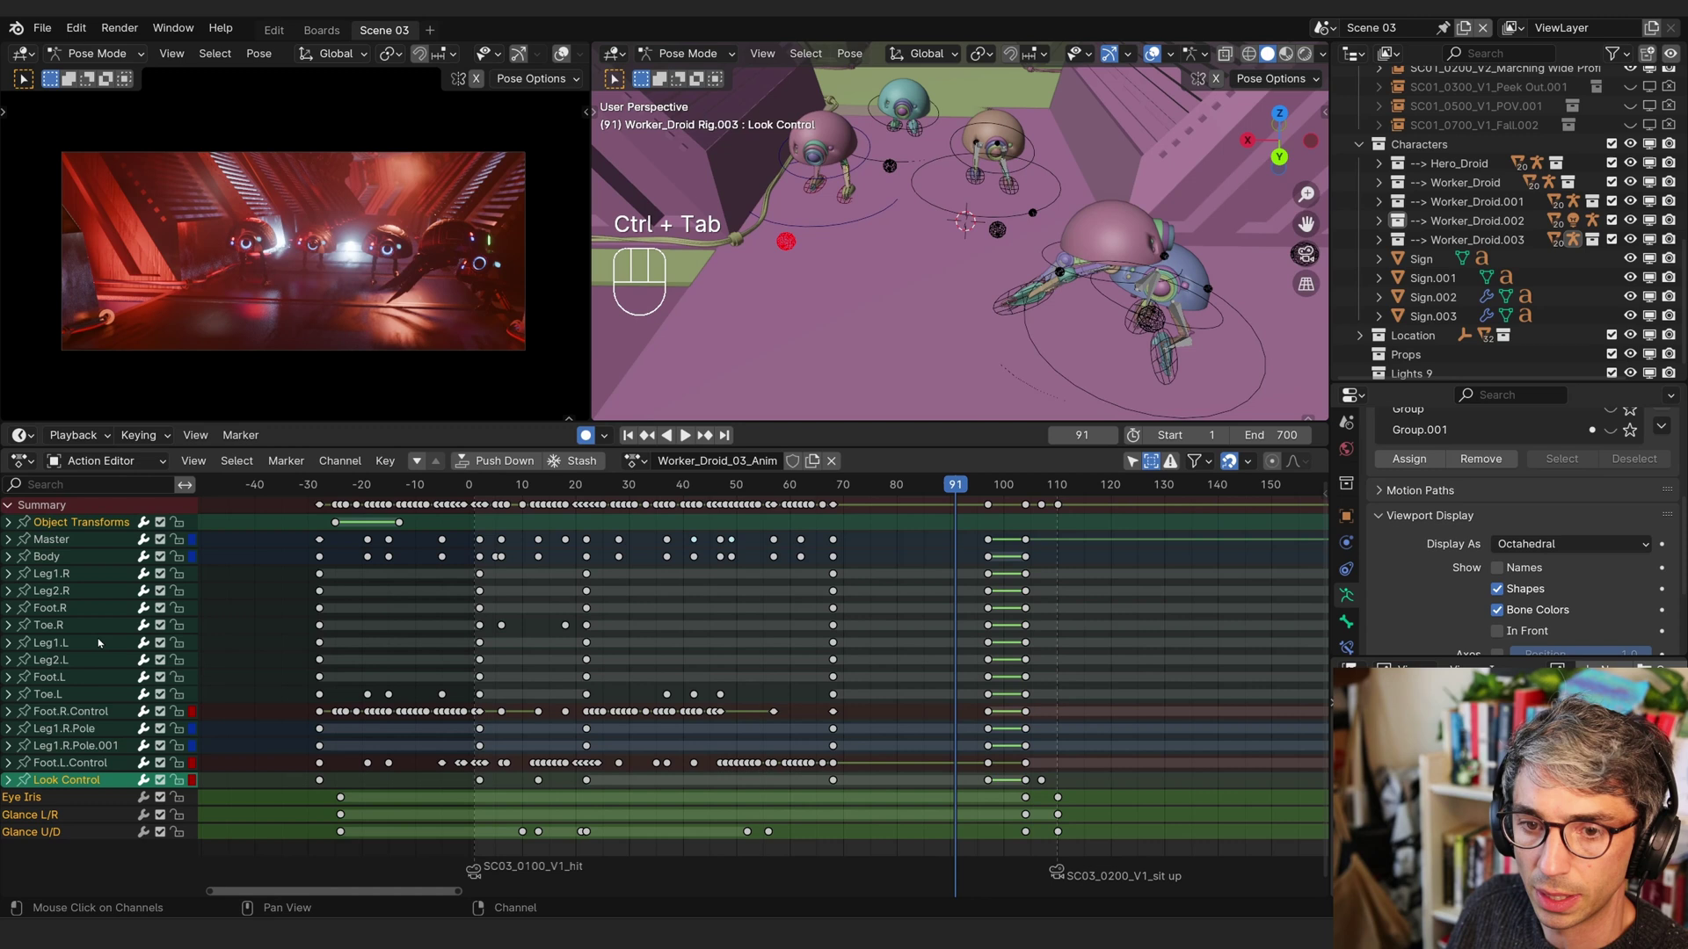
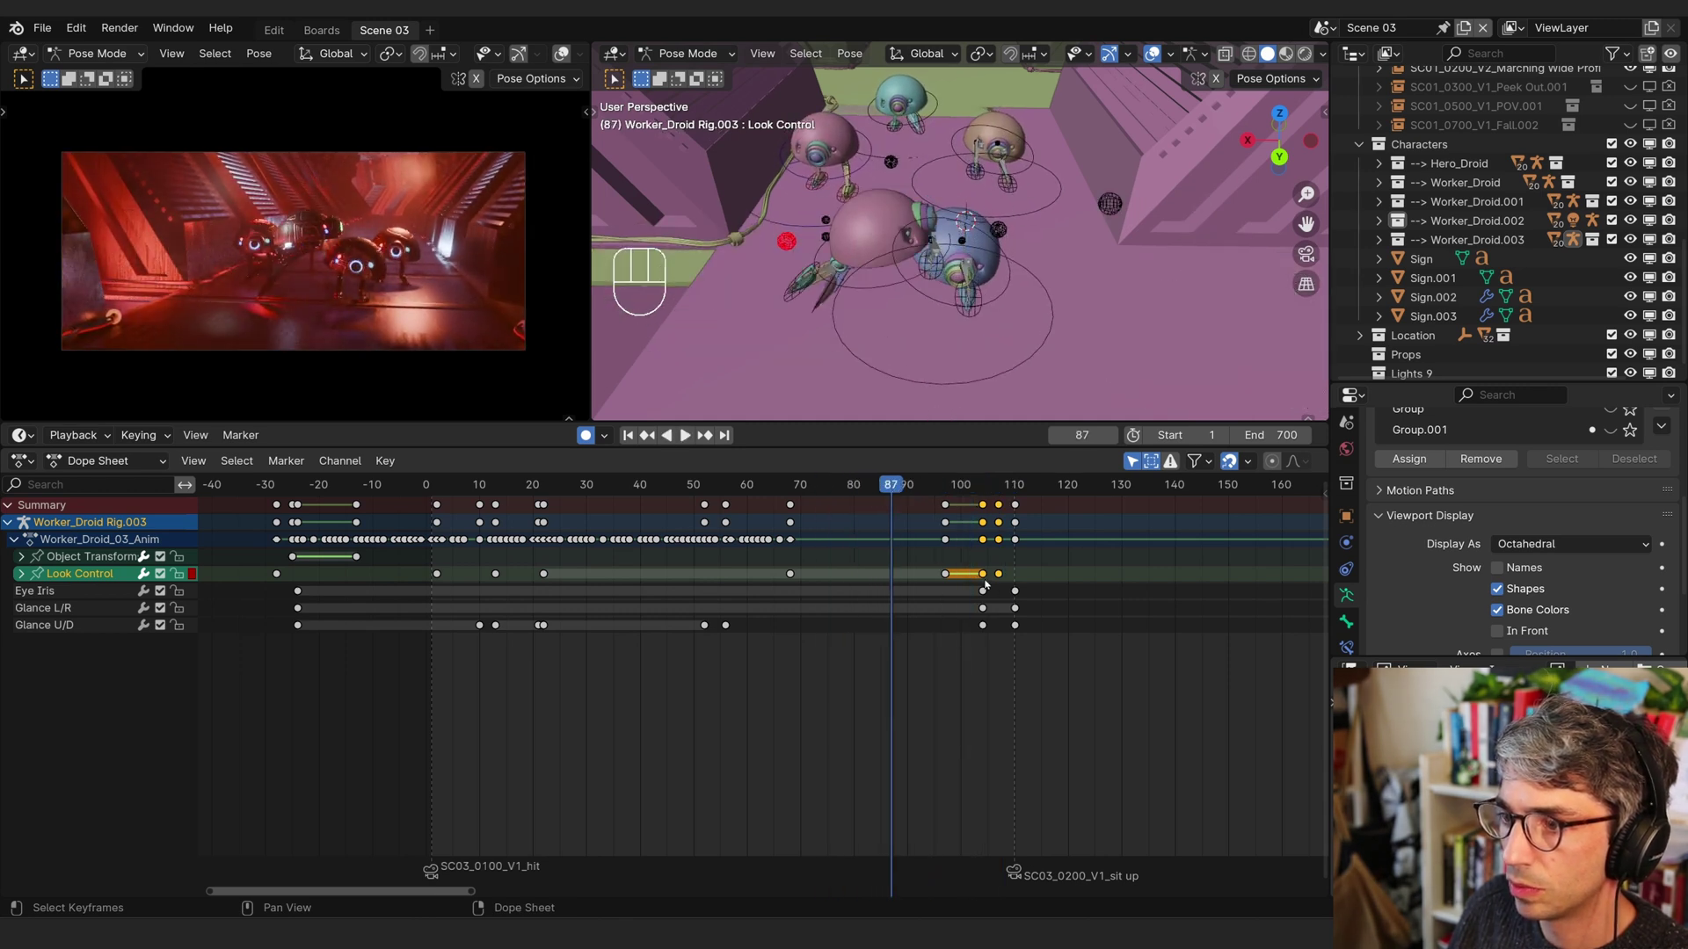
# - Move the Look Control sit-up keys twelve frames earlier and its last key four frames later
pyautogui.moveTo(1005, 565); pyautogui.dragTo(964, 576)
pyautogui.press('g')
pyautogui.press('g')
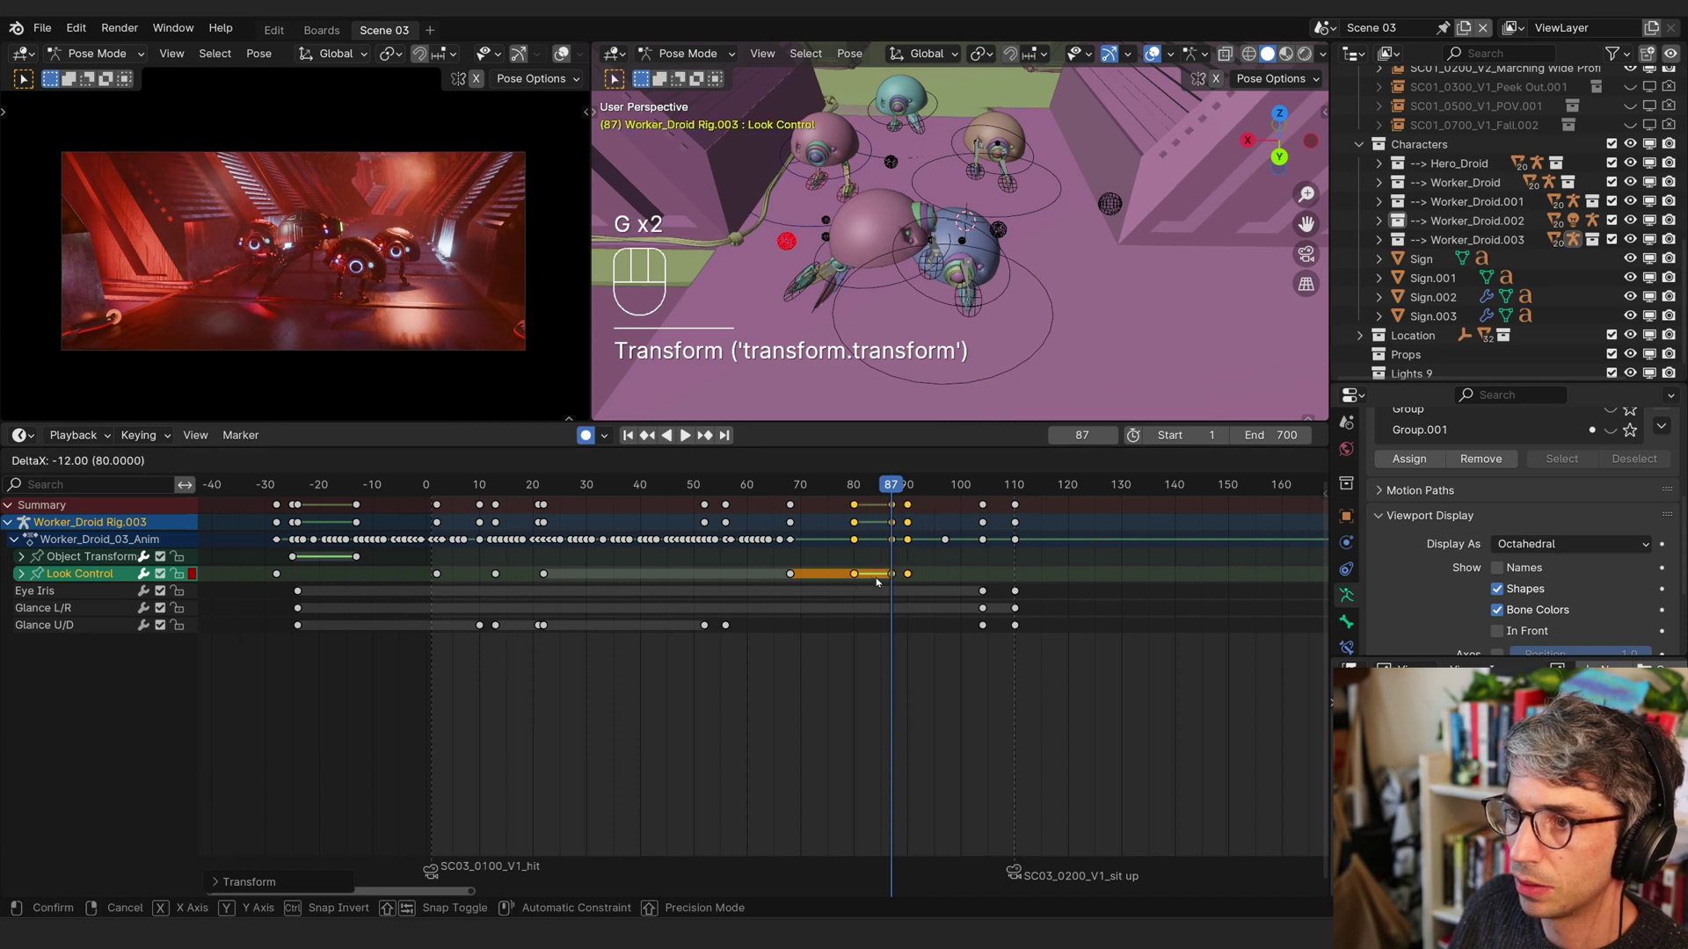
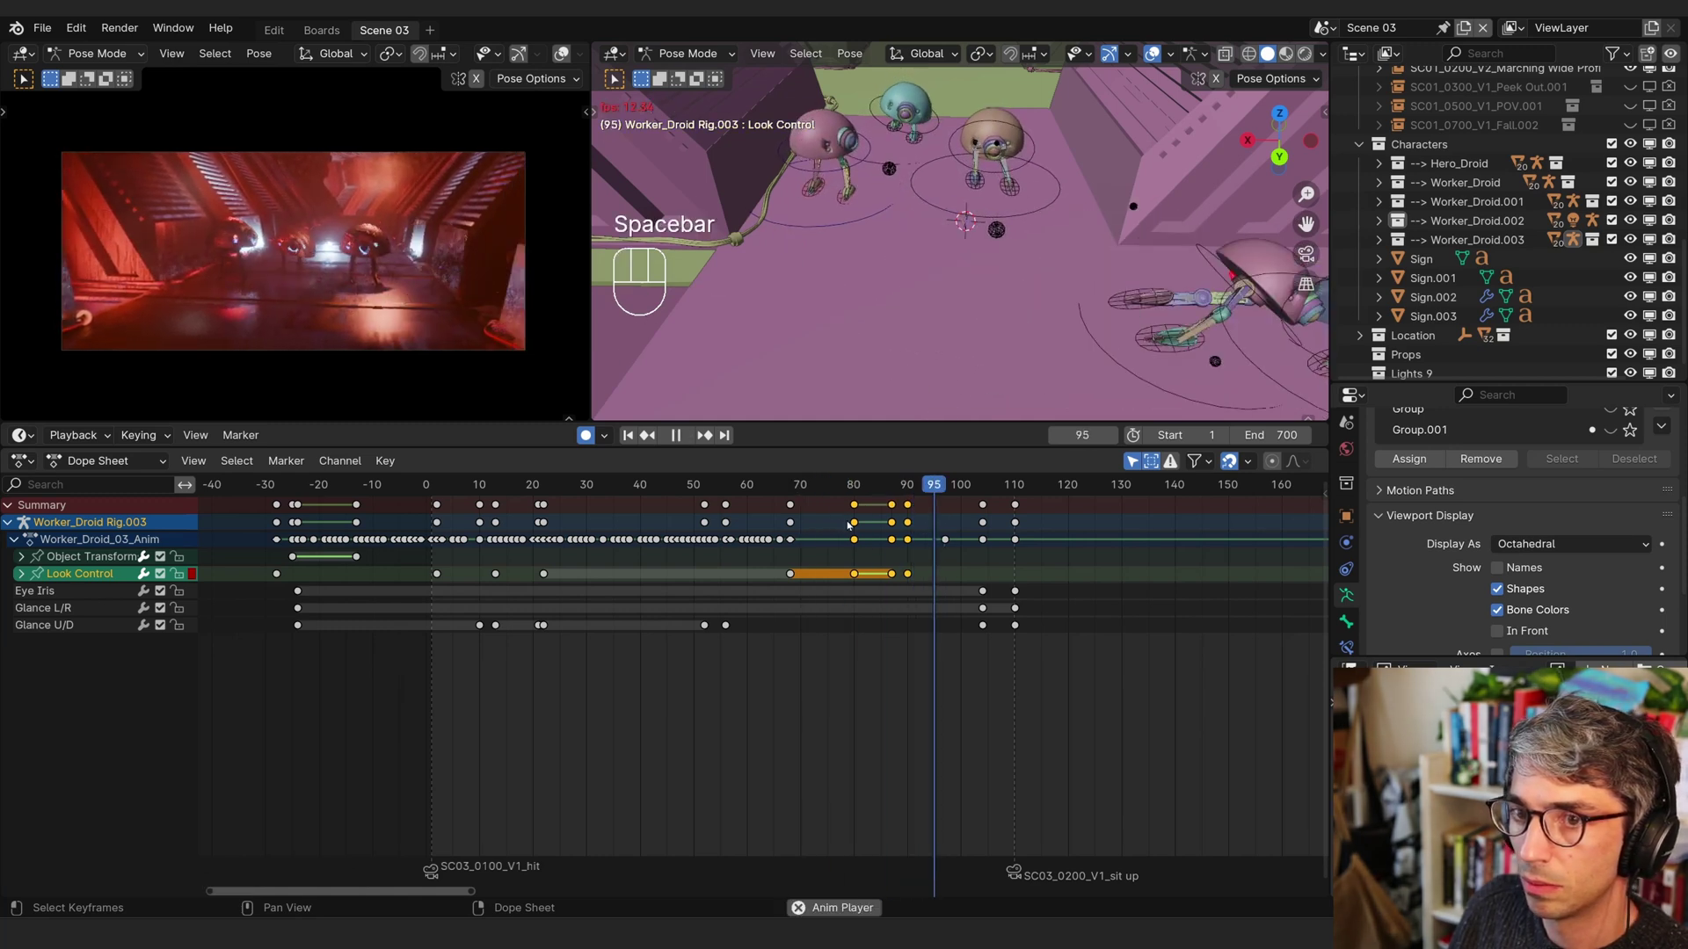
pyautogui.press('space')
pyautogui.click(909, 571)
pyautogui.press('g')
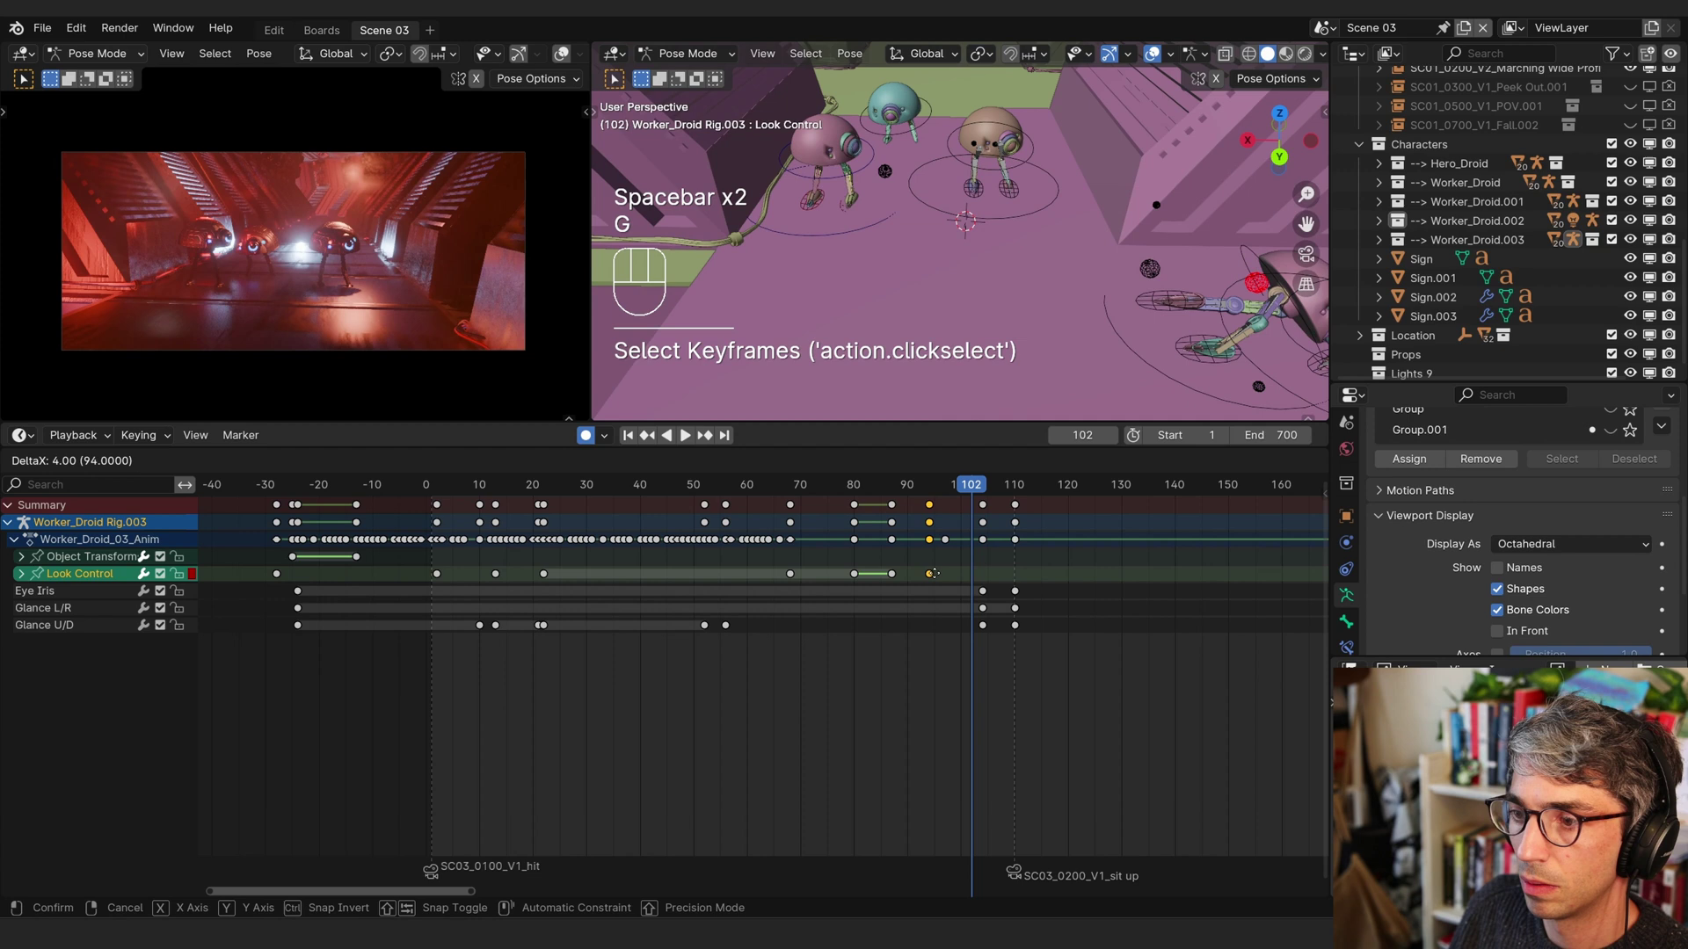
pyautogui.click(852, 488)
# - Play the shot to check timing, then move the Master sit-up keys six frames later
pyautogui.press('space')
pyautogui.click(874, 494)
pyautogui.click(874, 493)
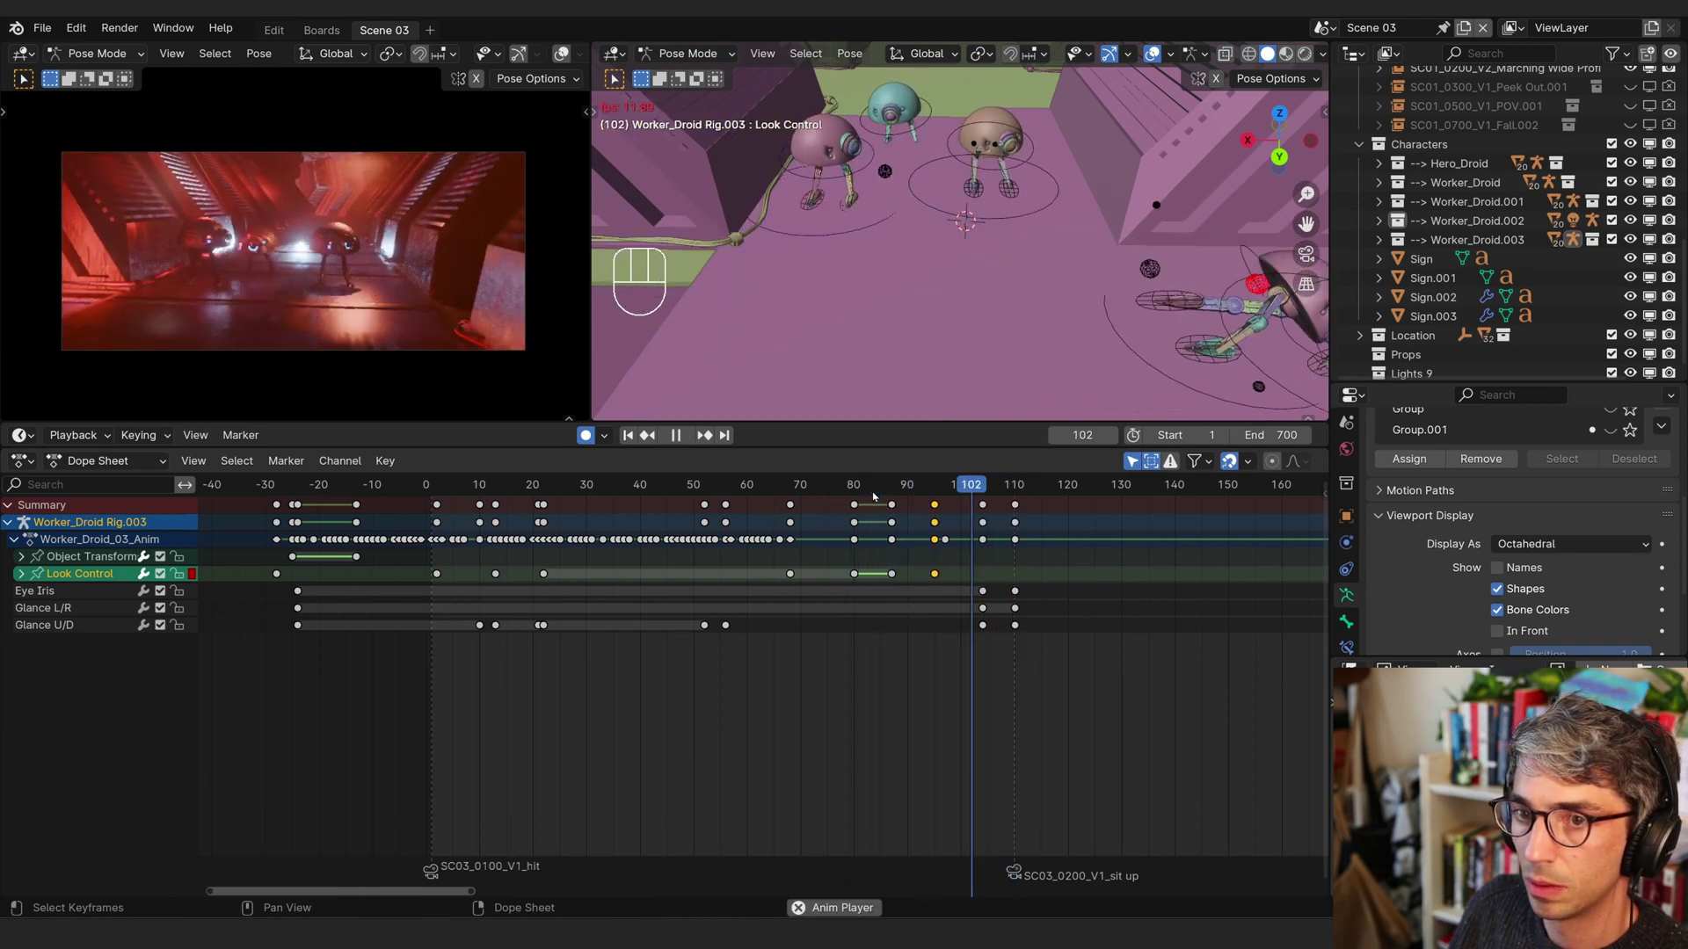
pyautogui.press('space')
pyautogui.click(581, 577)
pyautogui.press('g')
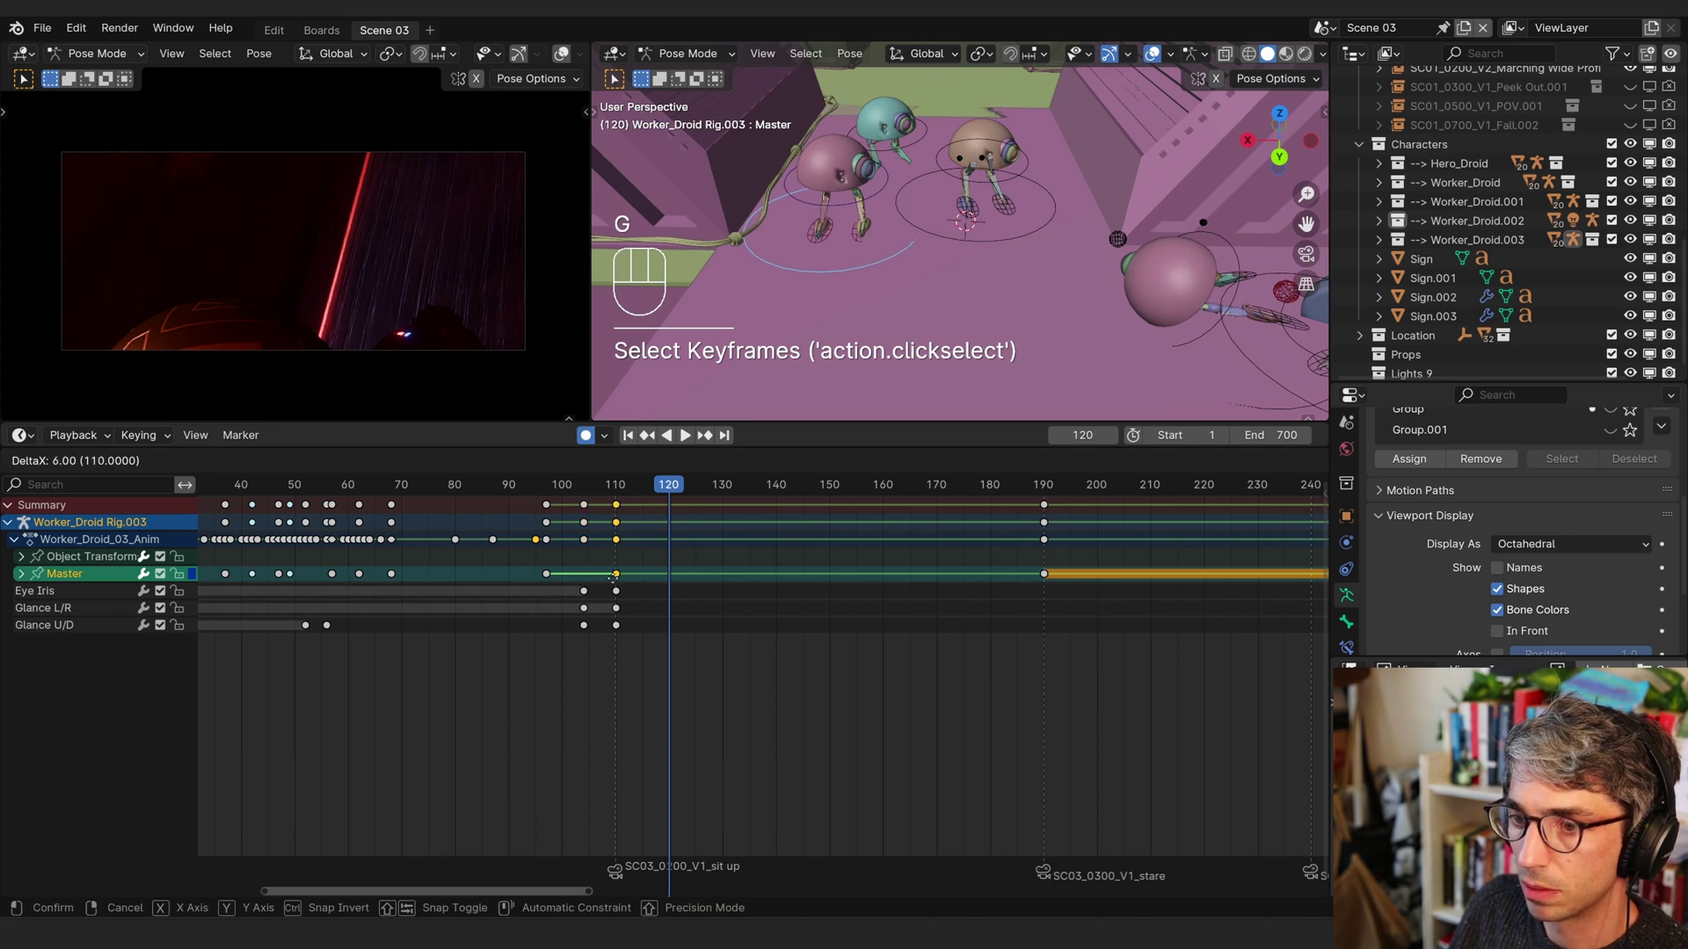
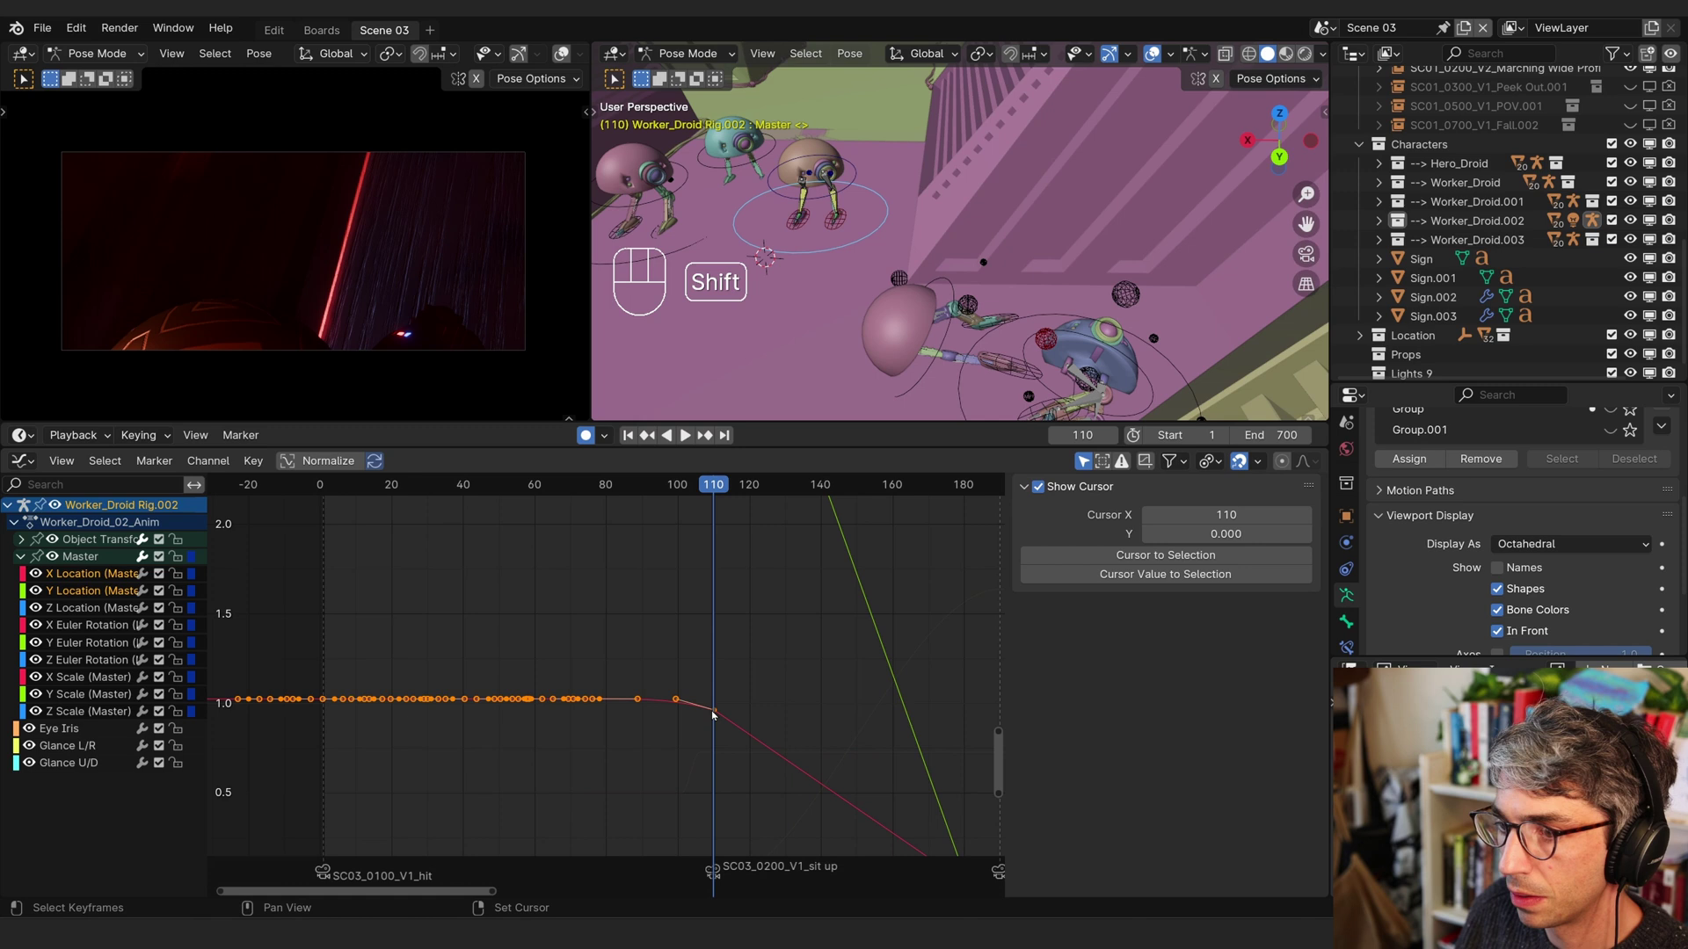
# - Bring up Rig.002's Master location curves in the graph editor around frame 110
pyautogui.moveTo(713, 709); pyautogui.dragTo(745, 716)
pyautogui.click(716, 714)
pyautogui.click(721, 711)
pyautogui.click(716, 712)
pyautogui.middleClick(716, 712)
pyautogui.moveTo(1219, 469); pyautogui.dragTo(1245, 528)
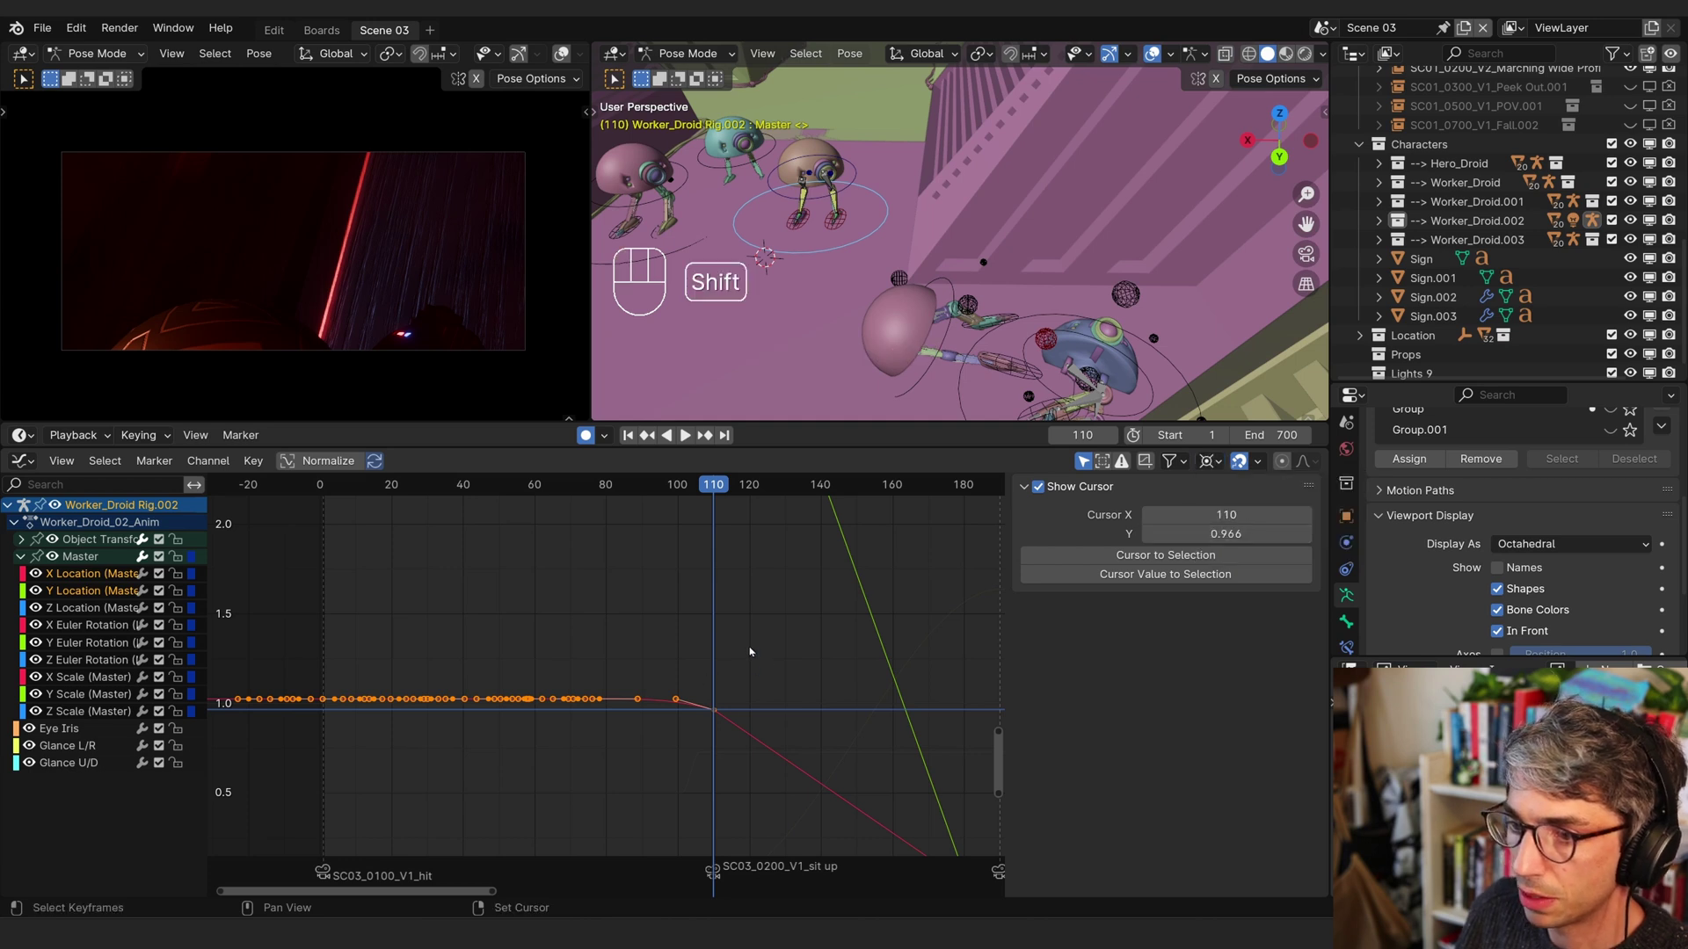
pyautogui.press('shift+Up')
pyautogui.press('shift+Down')
# - Select the Master key at the sit-up and flatten its handles with a vertical scale
pyautogui.click(760, 656)
pyautogui.moveTo(392, 697); pyautogui.dragTo(739, 743)
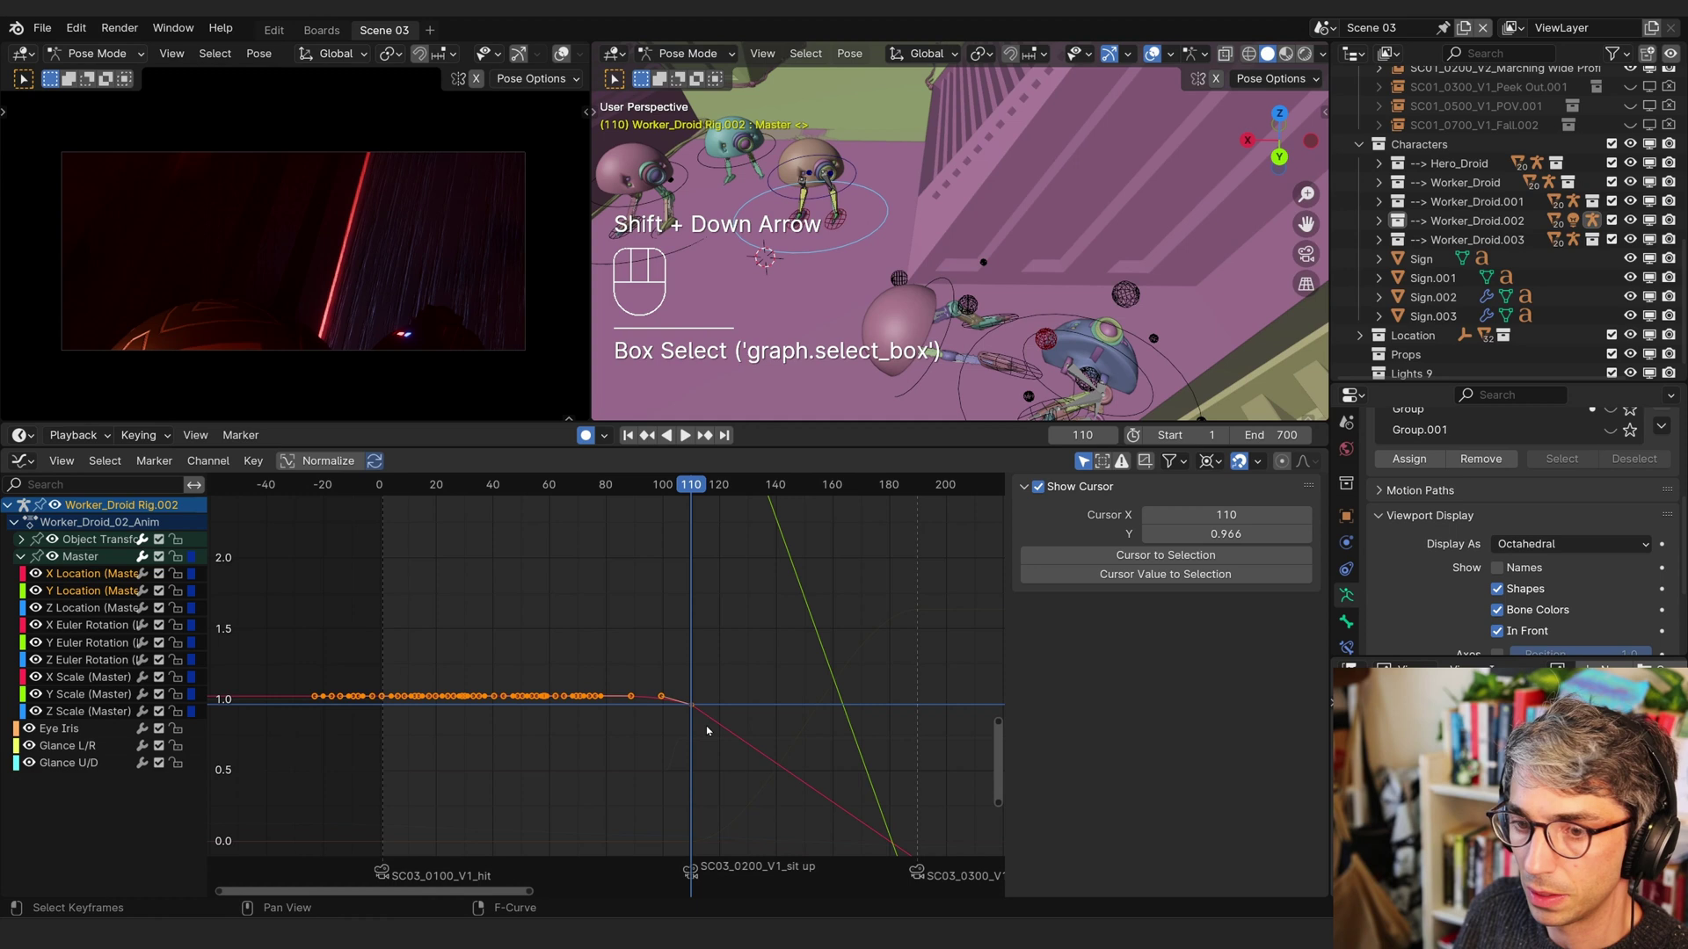
pyautogui.moveTo(278, 670); pyautogui.dragTo(768, 704)
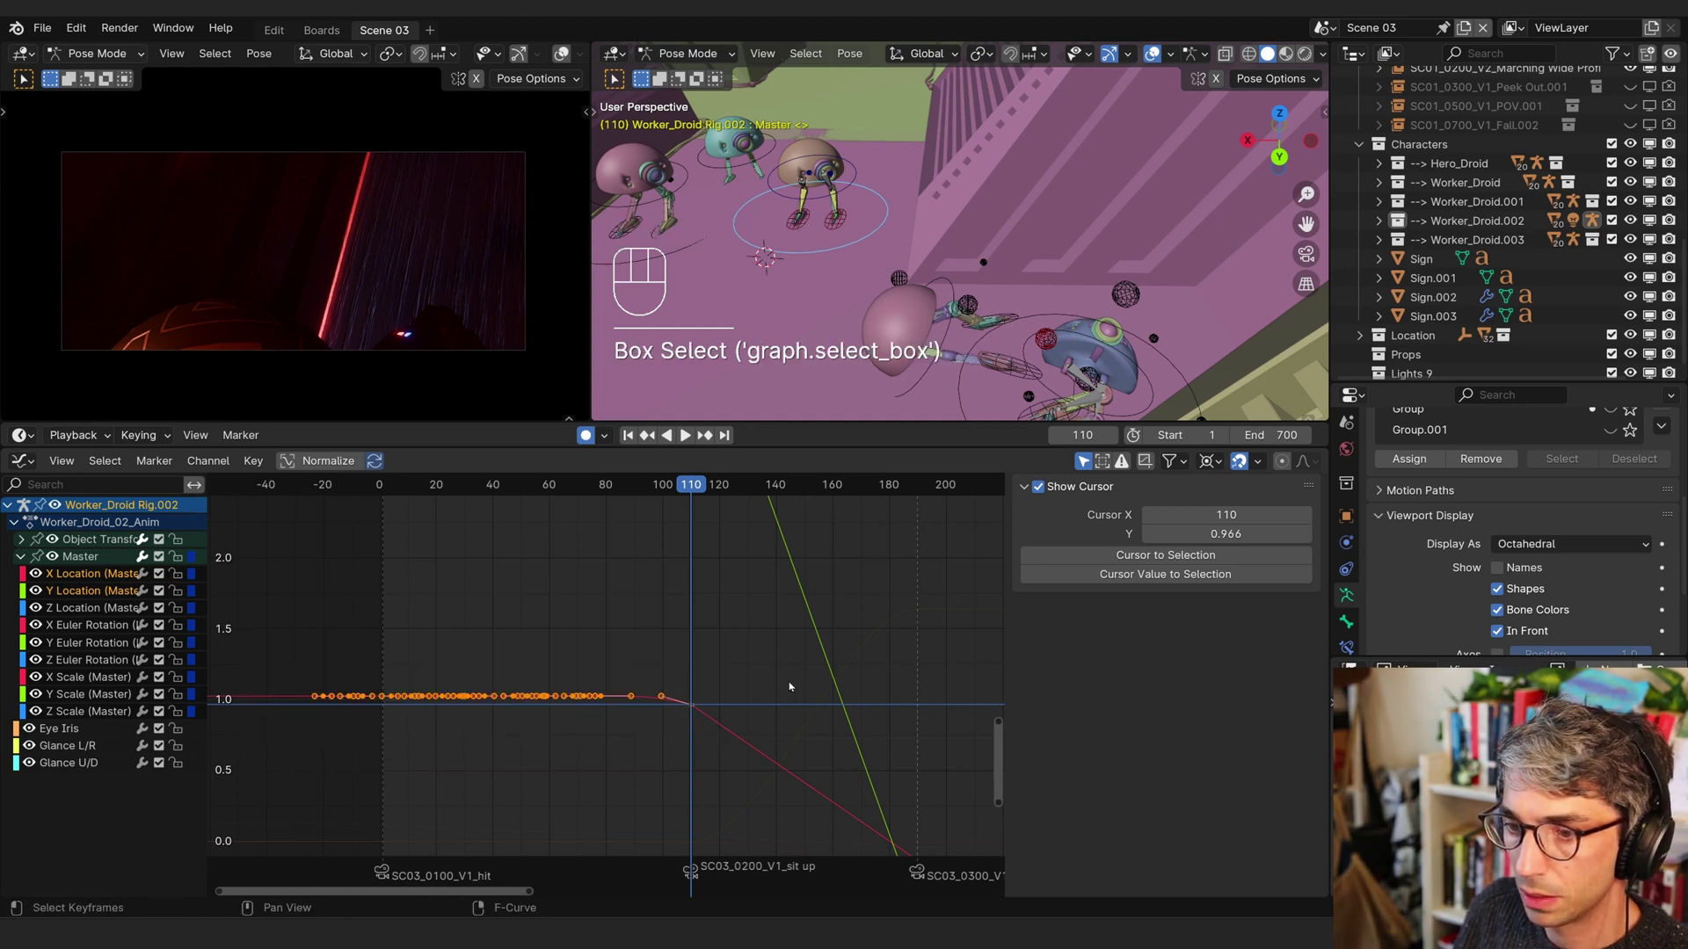
pyautogui.press('s')
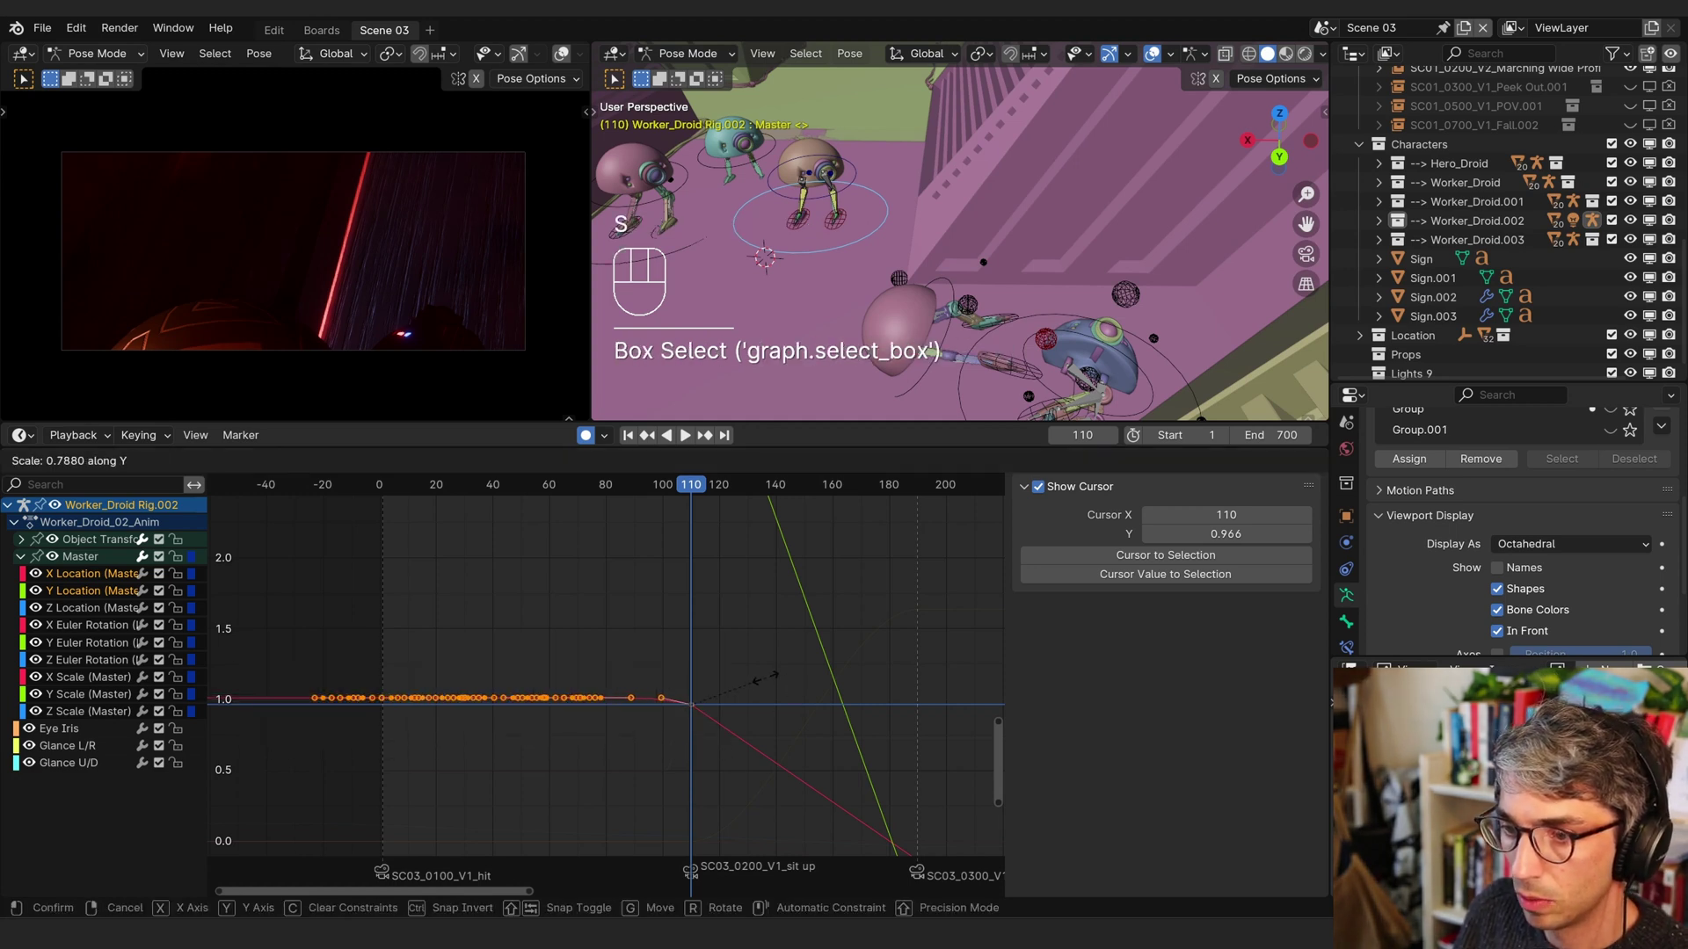
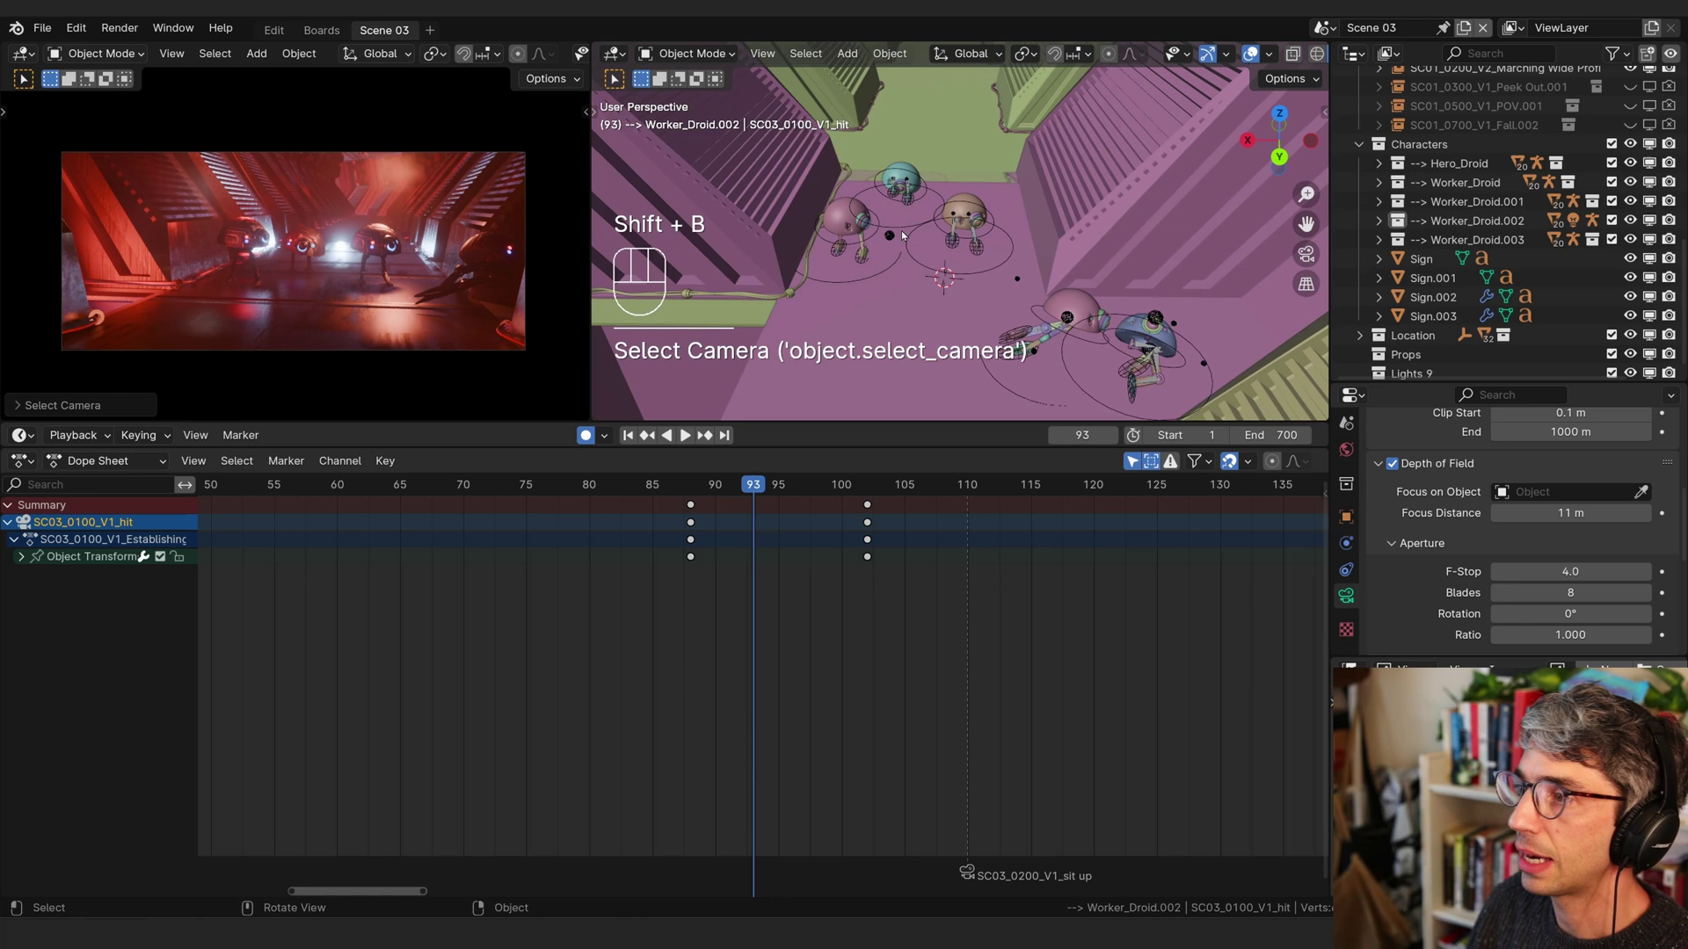
# - Select the SC03_0100_V1_hit camera to bring up its transform keyframes
pyautogui.moveTo(809, 60); pyautogui.dragTo(809, 54)
pyautogui.moveTo(809, 55); pyautogui.dragTo(1249, 321)
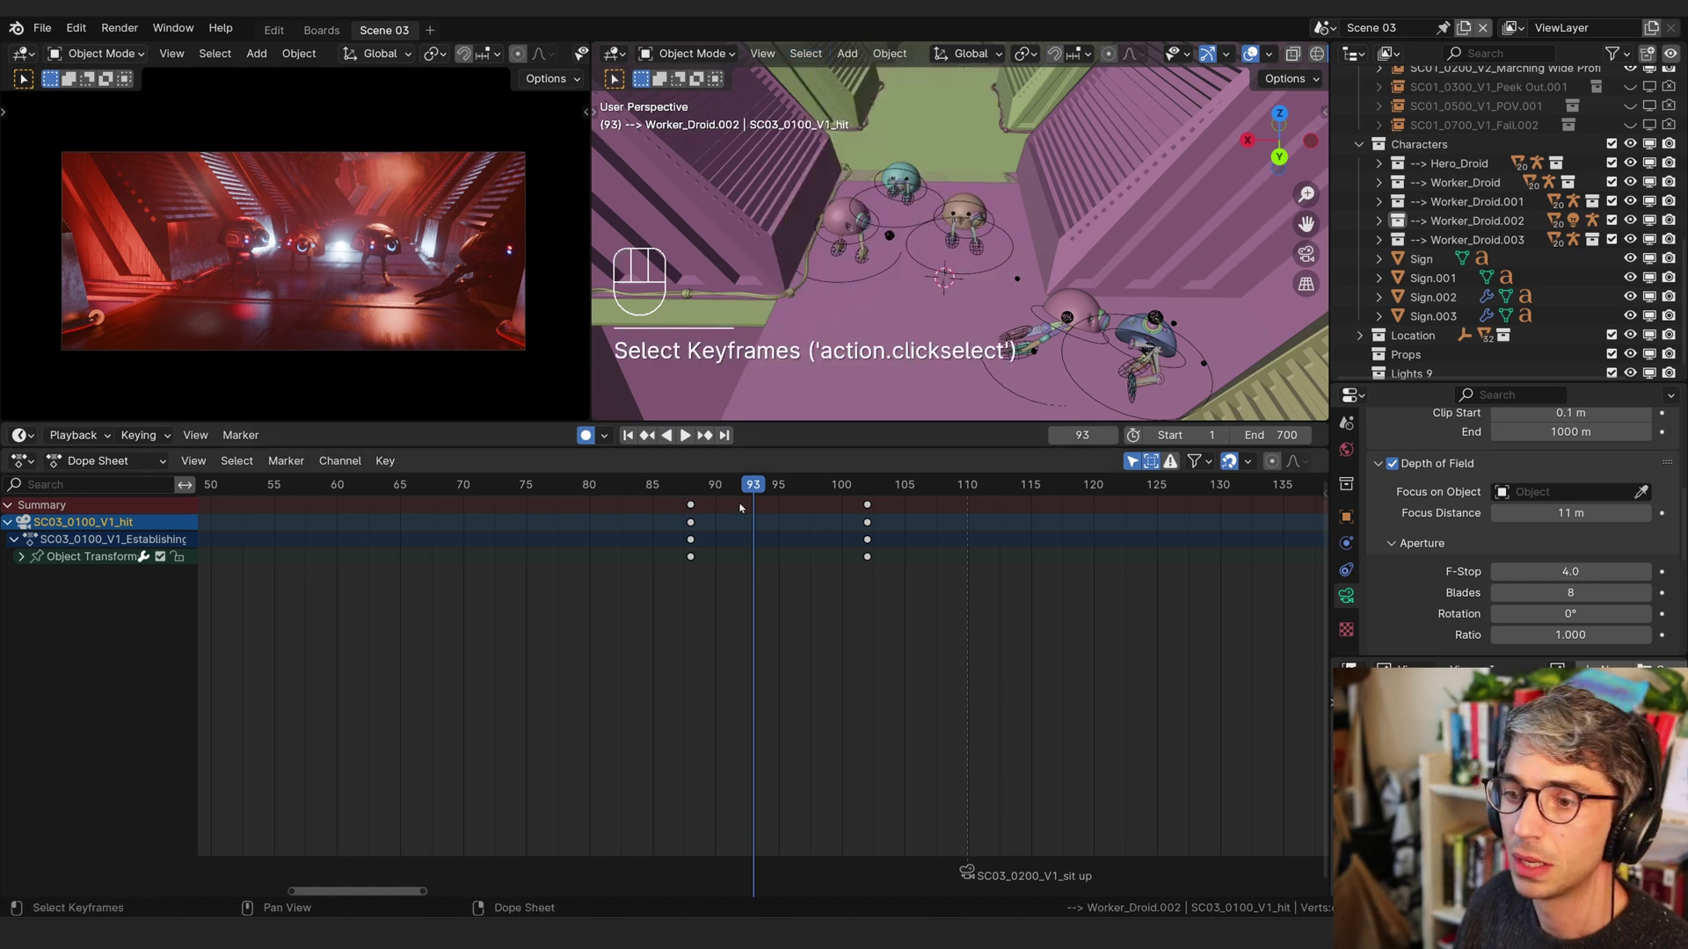
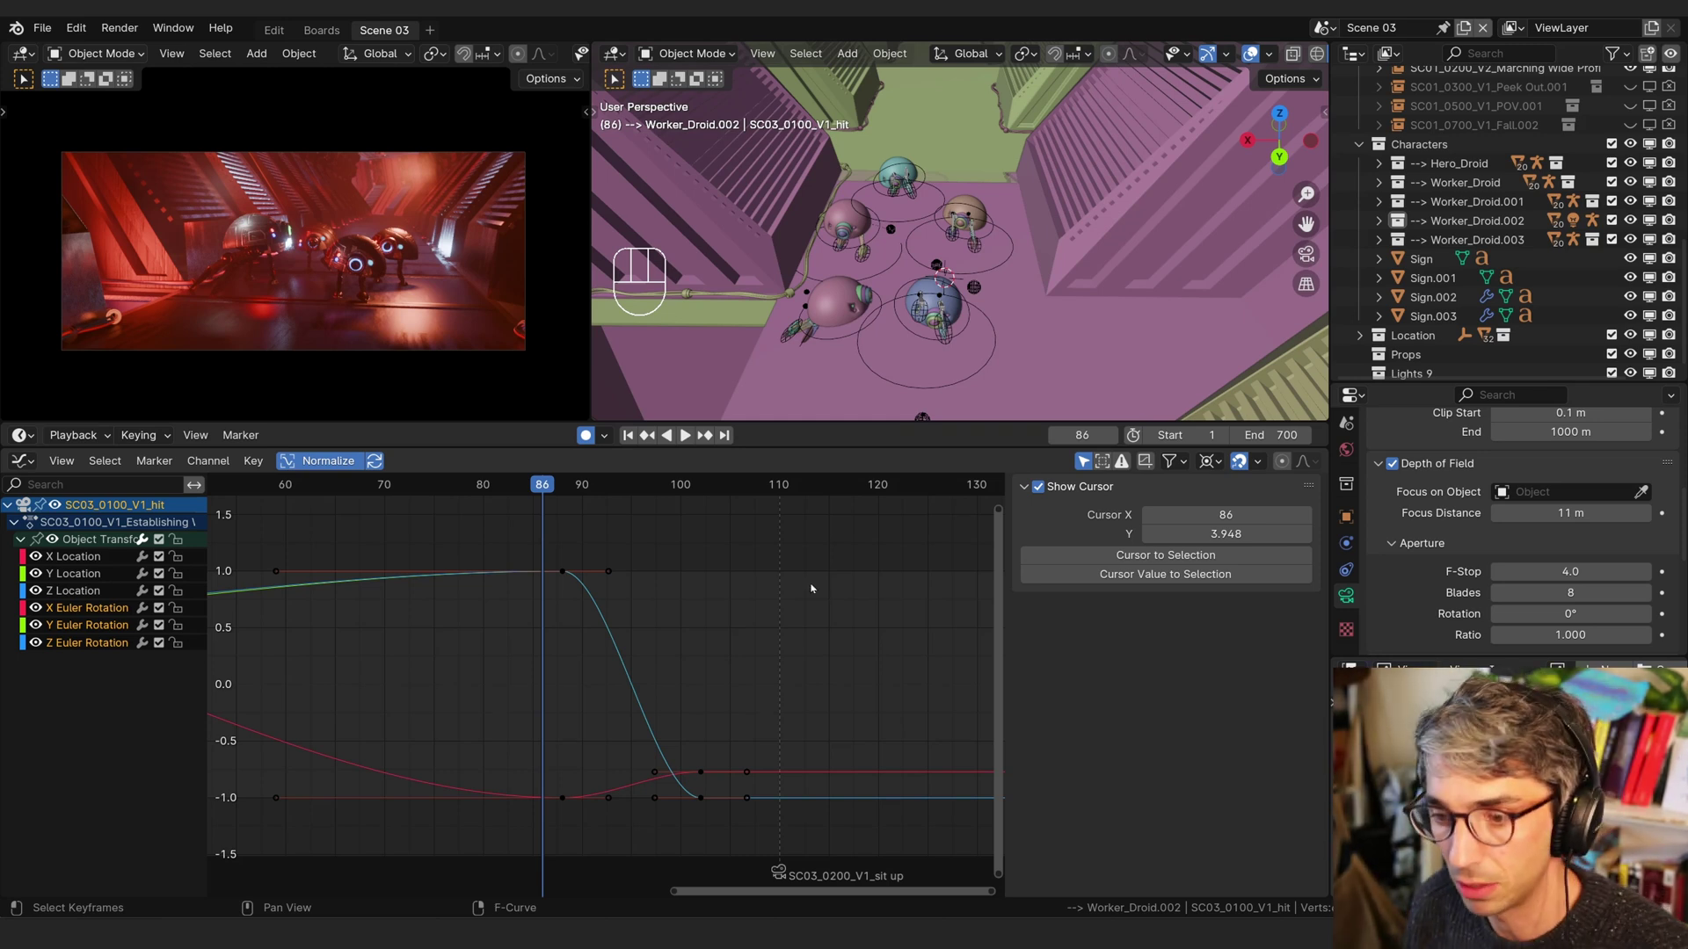
# - Scale the camera's settling rotation keys apart in time so the turn eases out
pyautogui.click(797, 594)
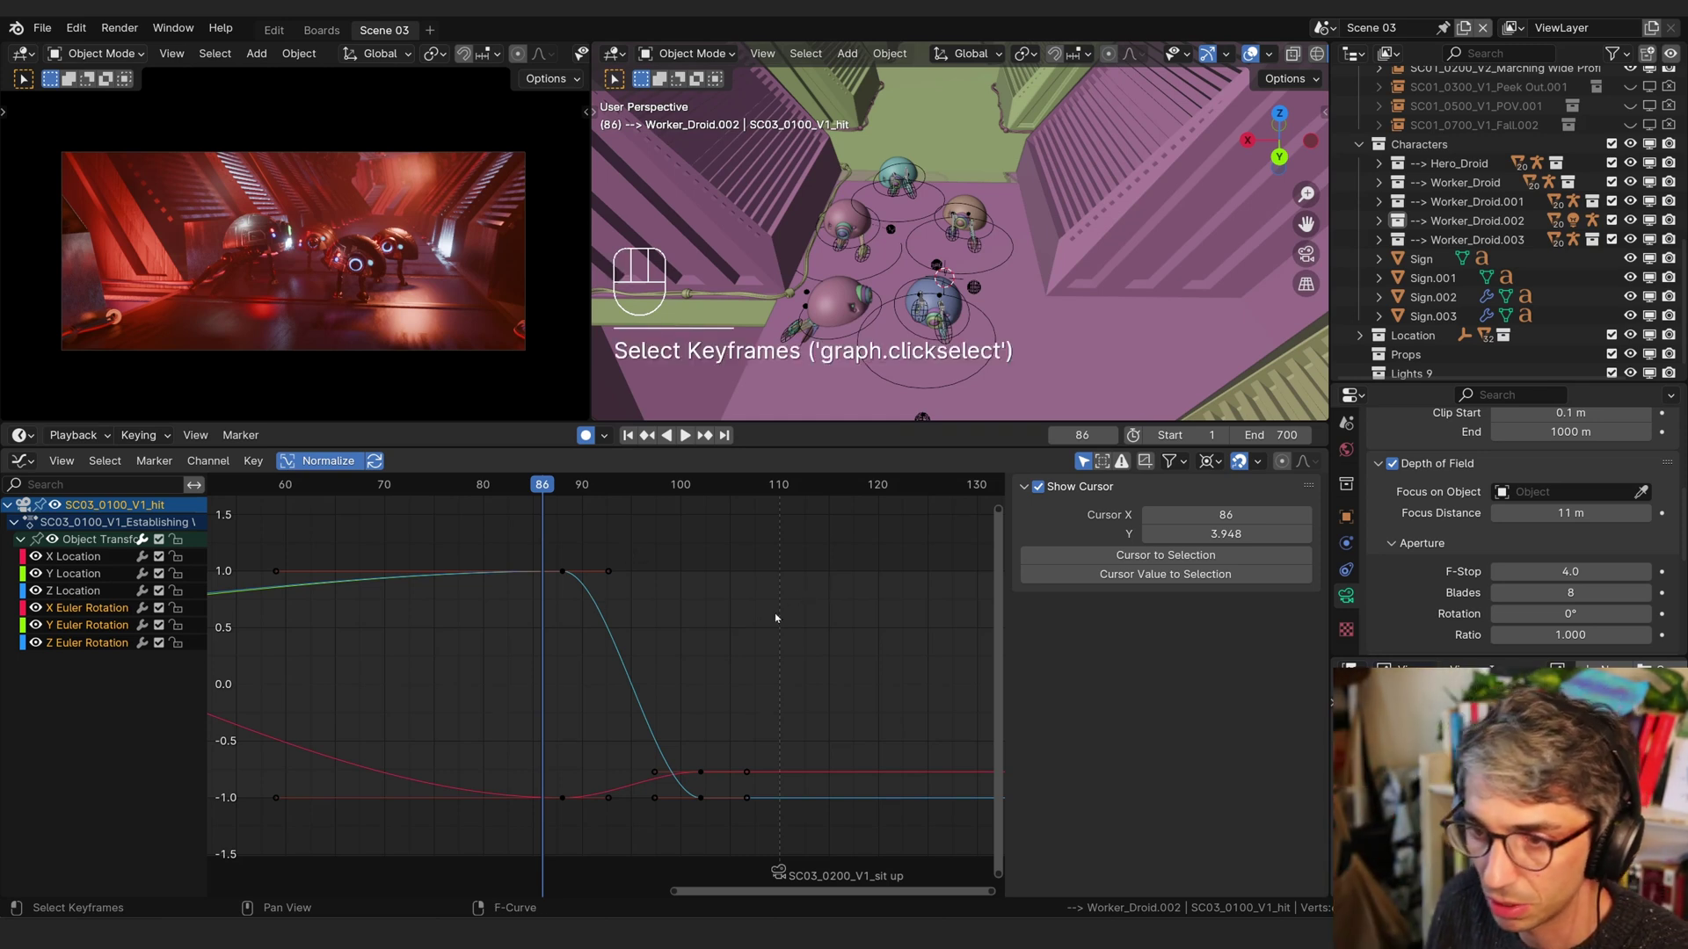
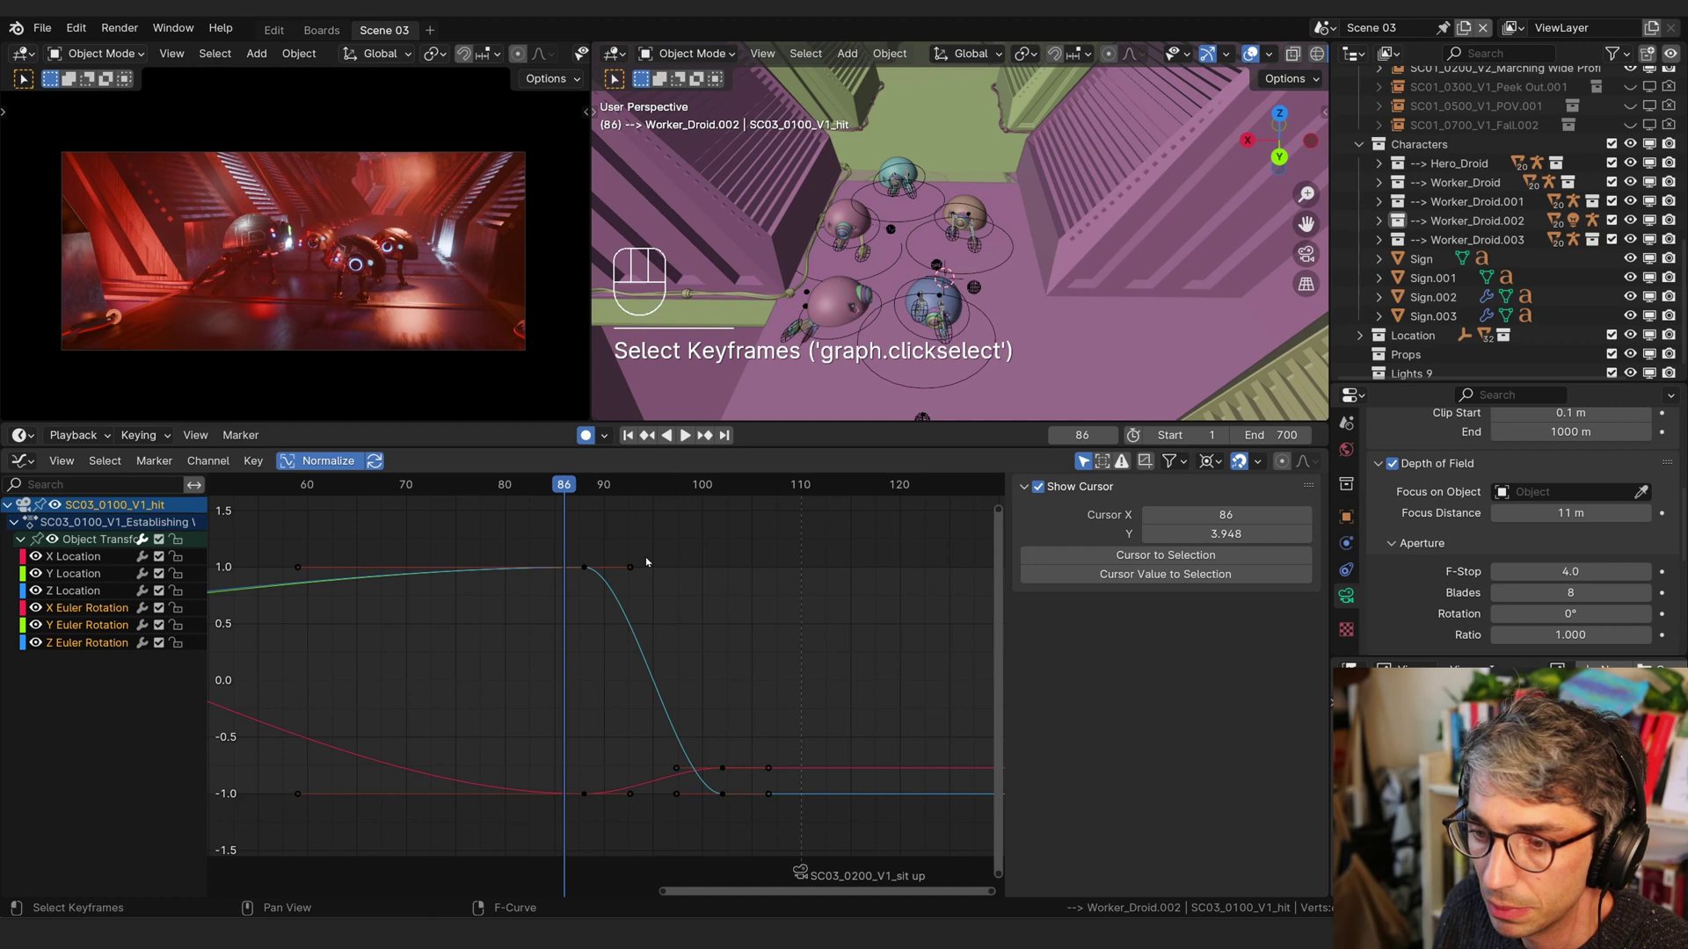
pyautogui.moveTo(775, 722); pyautogui.dragTo(710, 827)
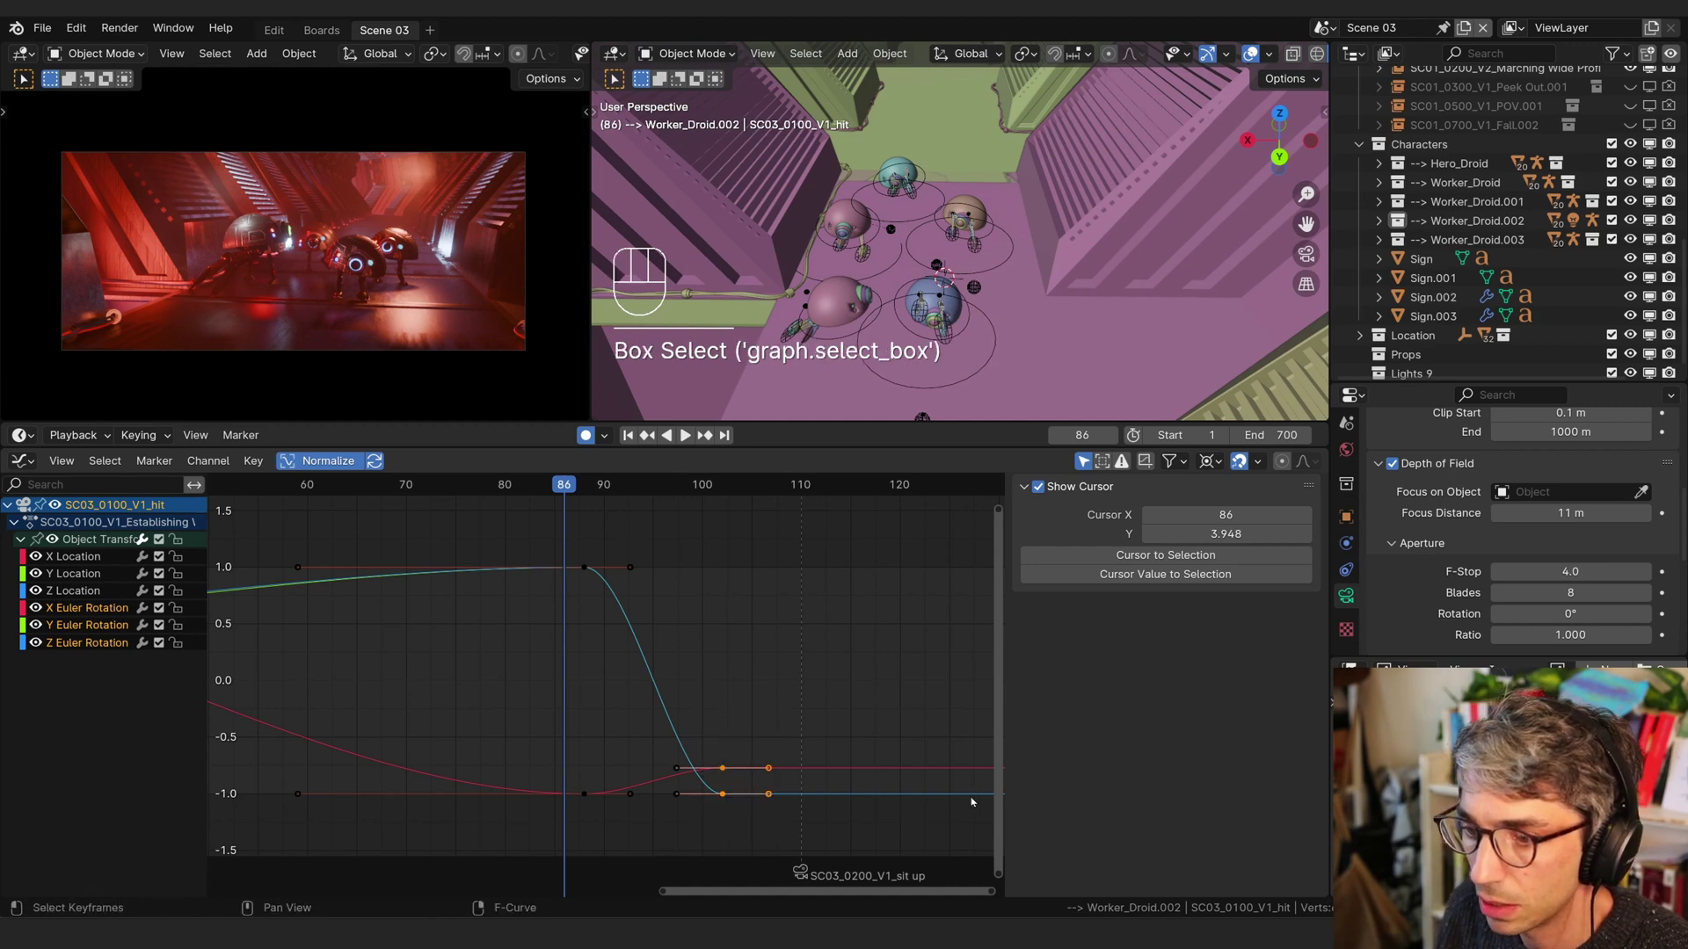
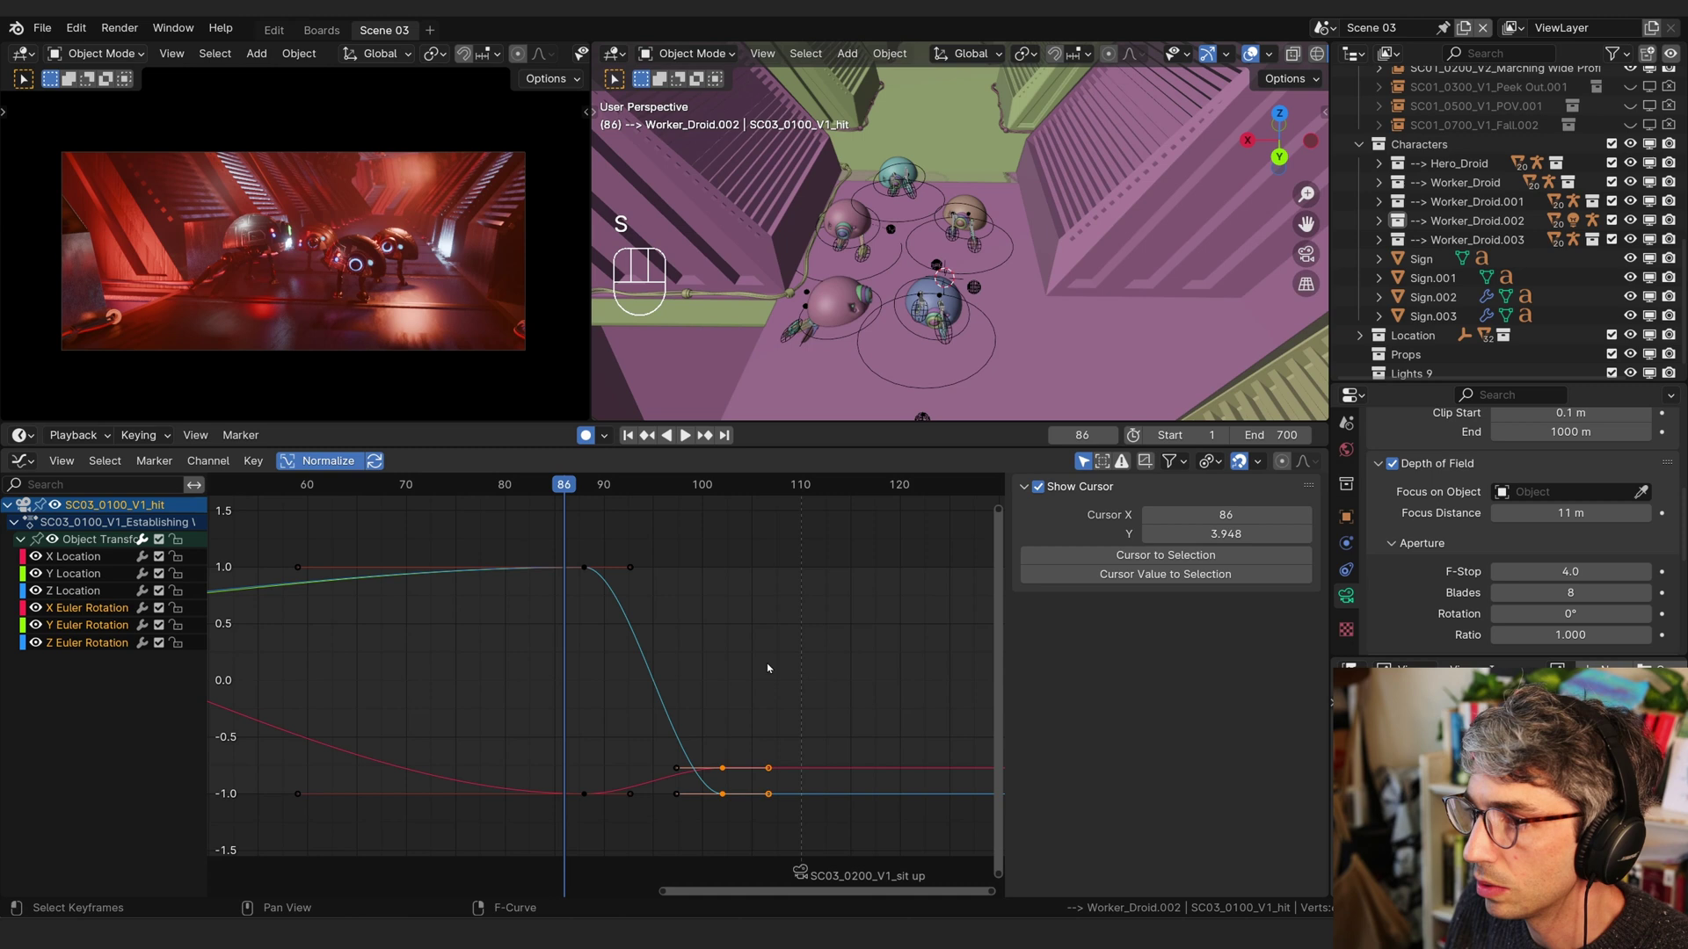
pyautogui.press('s')
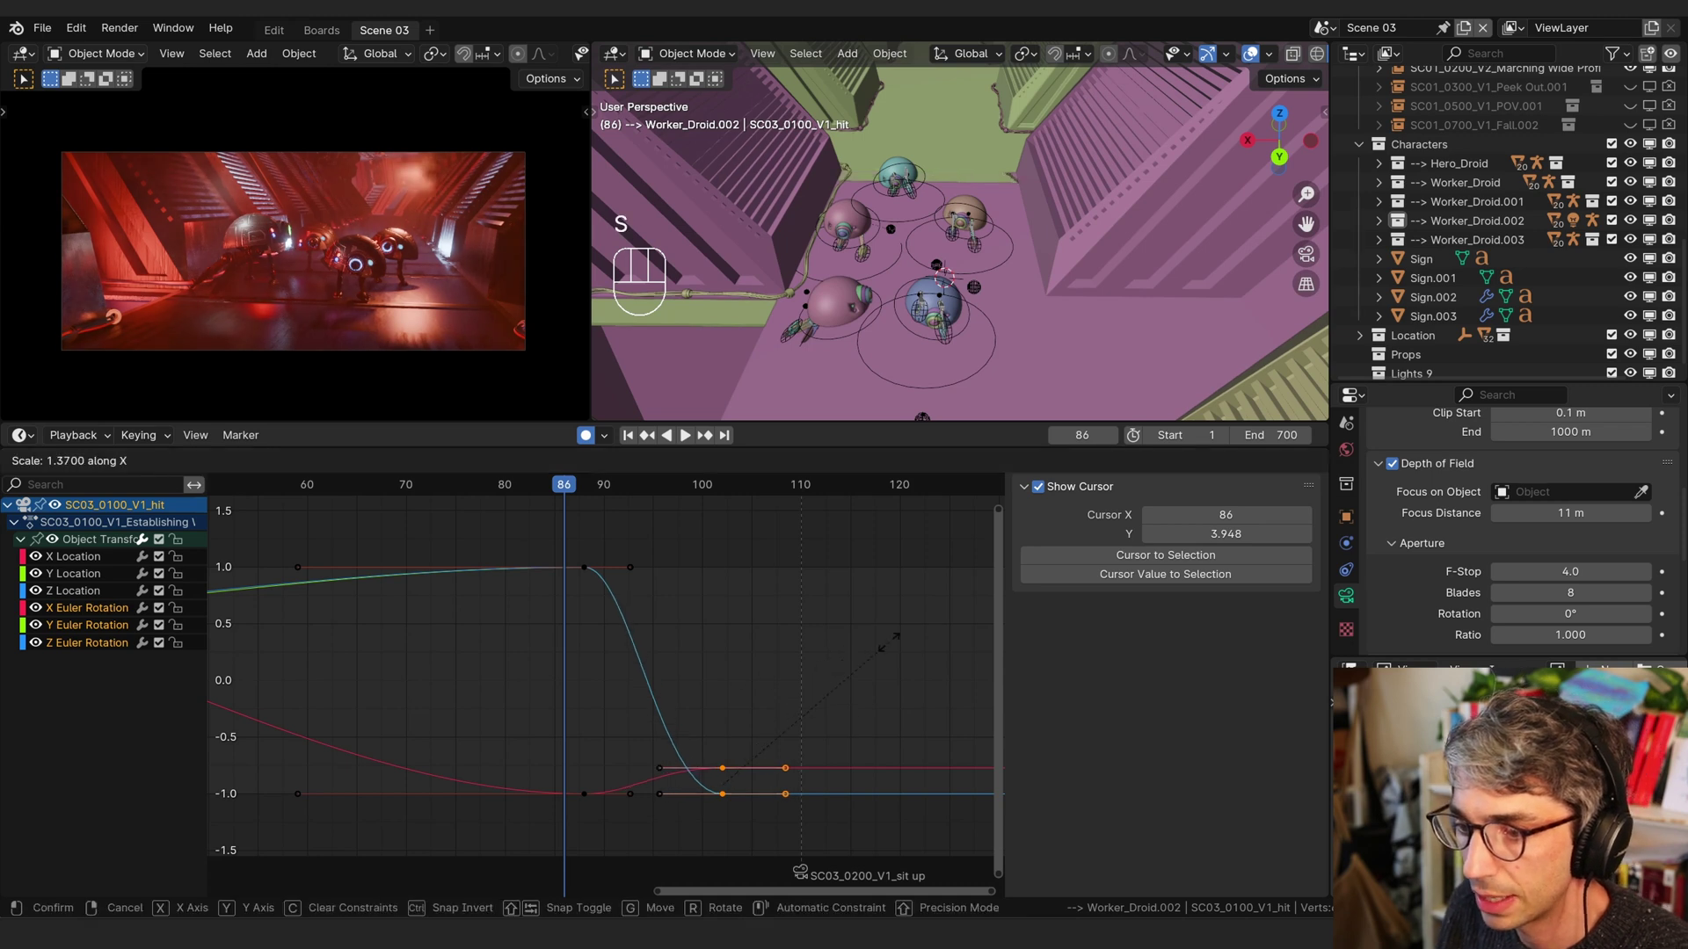
pyautogui.press('s')
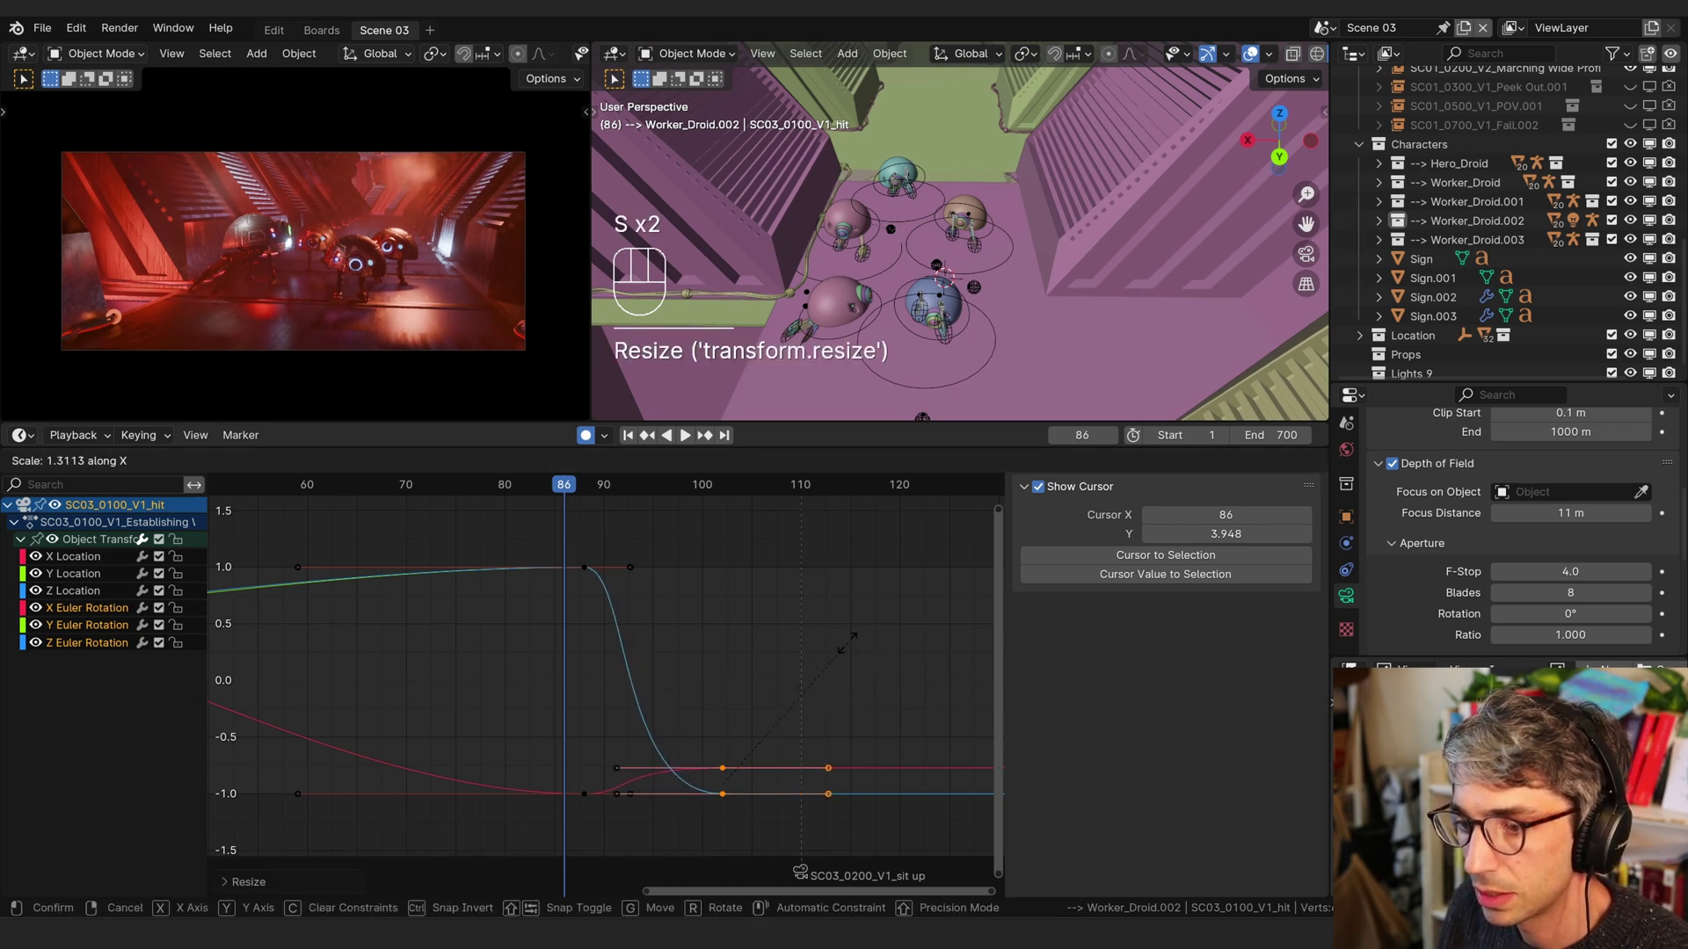
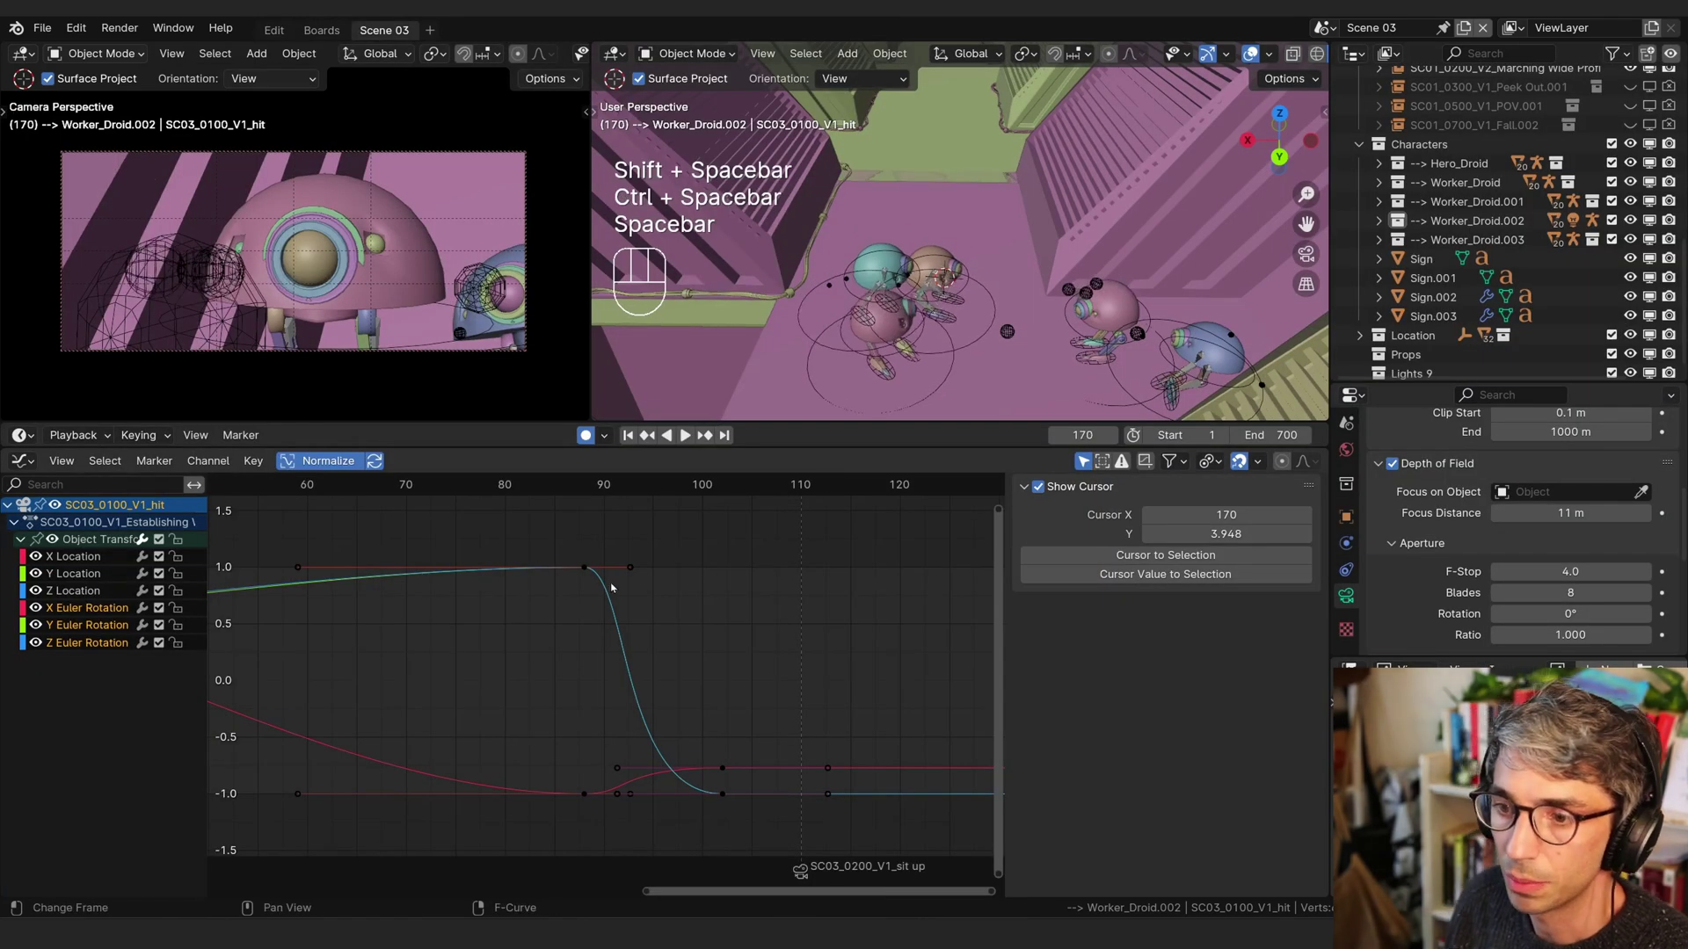
# - Scrub to the frame just after the camera's rotation drop and frame the curves there
pyautogui.click(518, 494)
pyautogui.press('space')
pyautogui.press('space')
pyautogui.moveTo(726, 681); pyautogui.dragTo(700, 646)
pyautogui.click(707, 487)
pyautogui.press('Left')
pyautogui.press('Left')
pyautogui.press('Right')
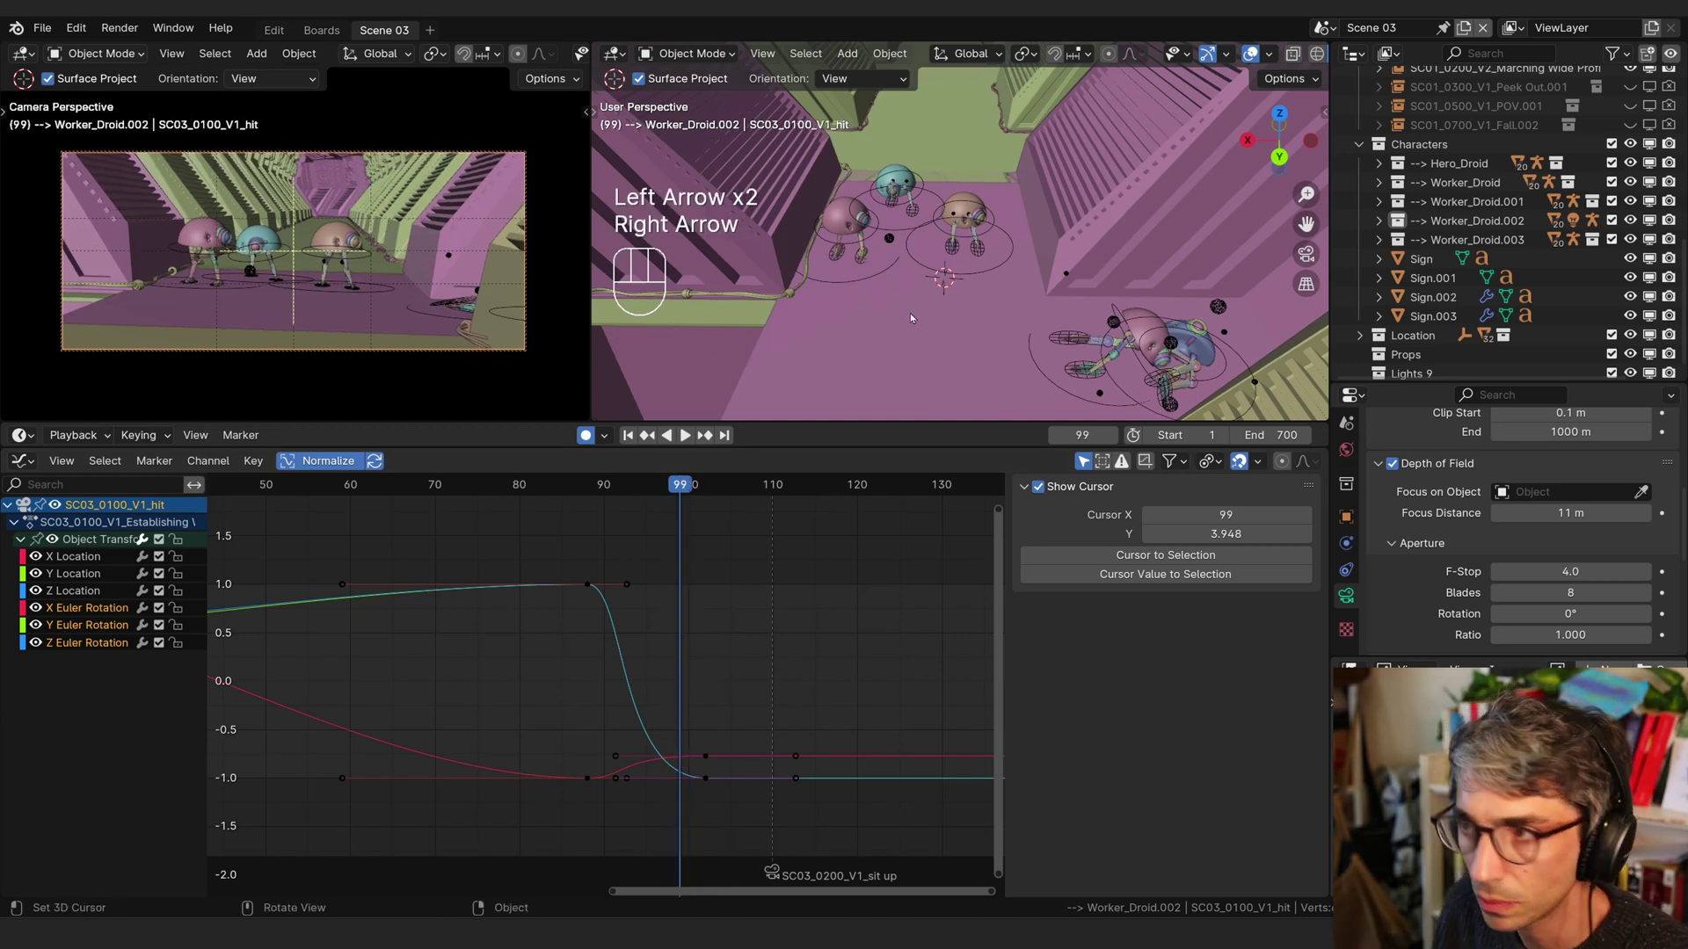
pyautogui.press('shift+b')
# - Insert Location & Rotation hold keys after the drop and slide them a few frames later
pyautogui.press('k')
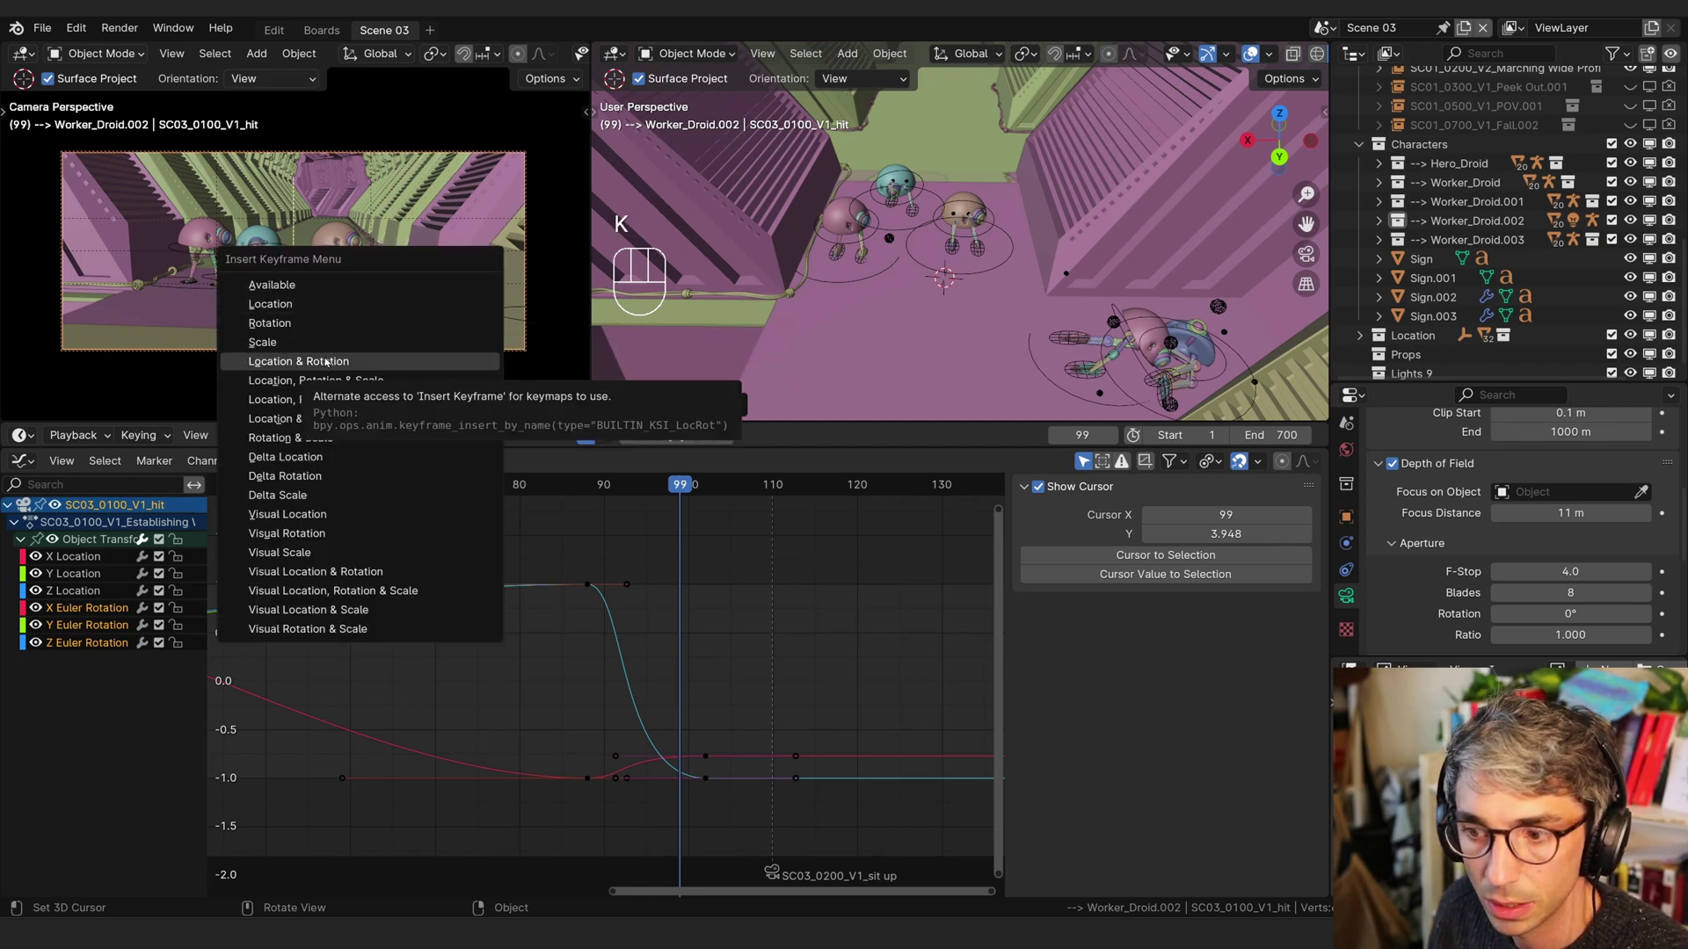
pyautogui.click(755, 627)
pyautogui.click(736, 703)
pyautogui.moveTo(735, 721); pyautogui.dragTo(704, 814)
pyautogui.press('g')
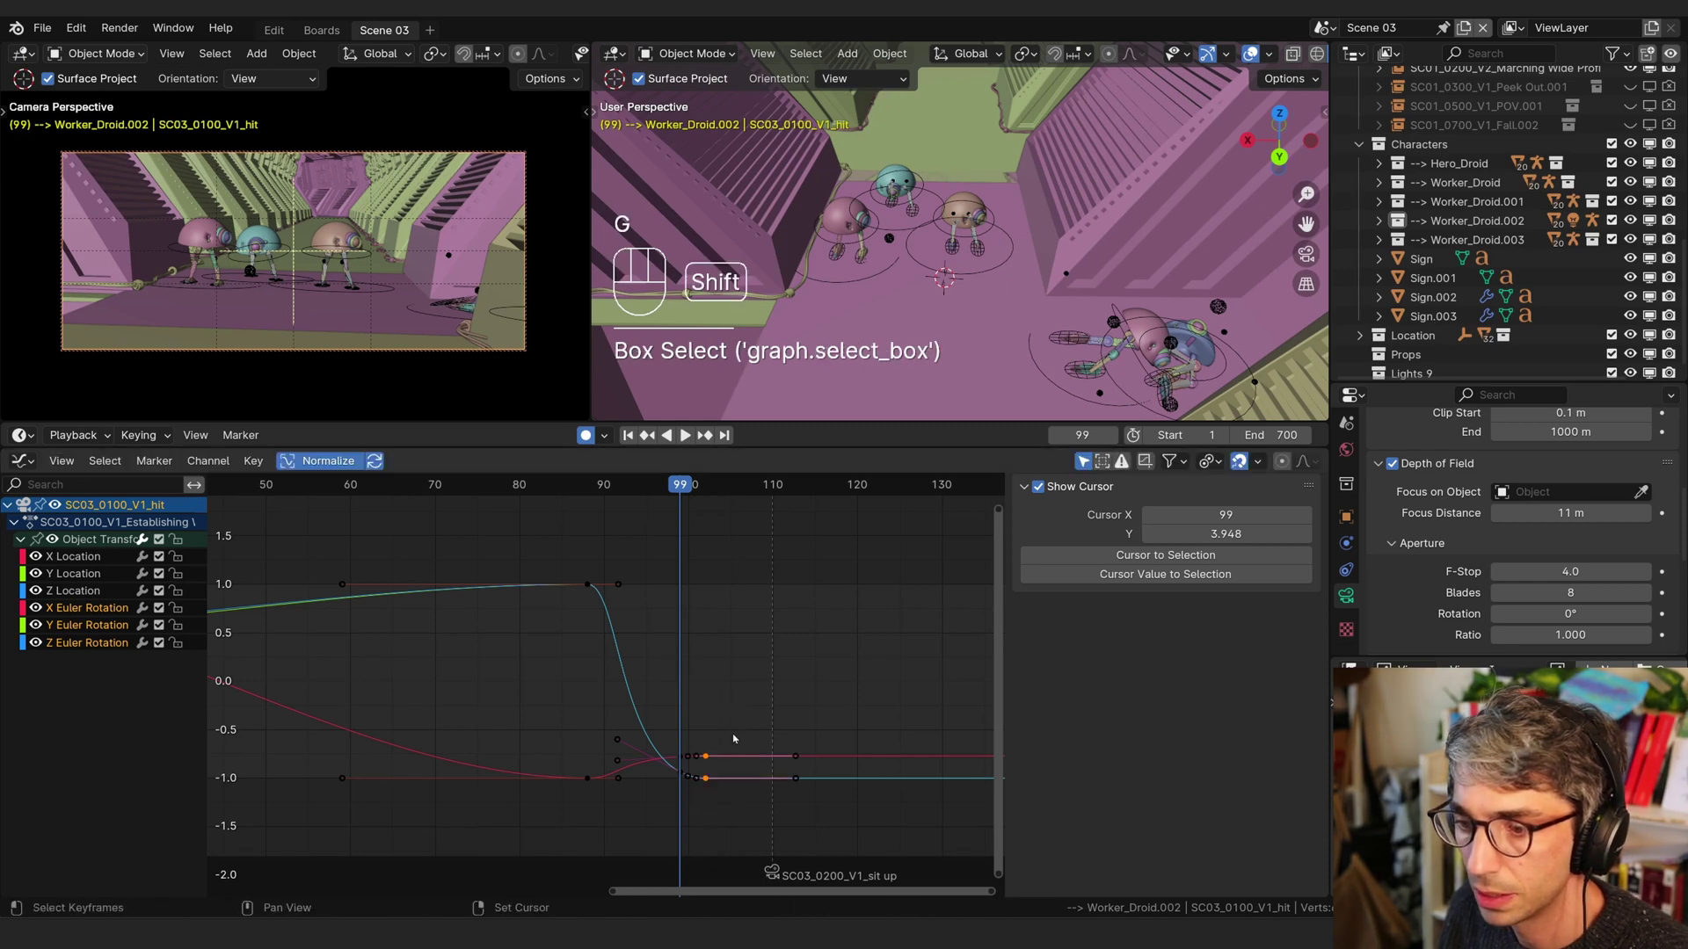
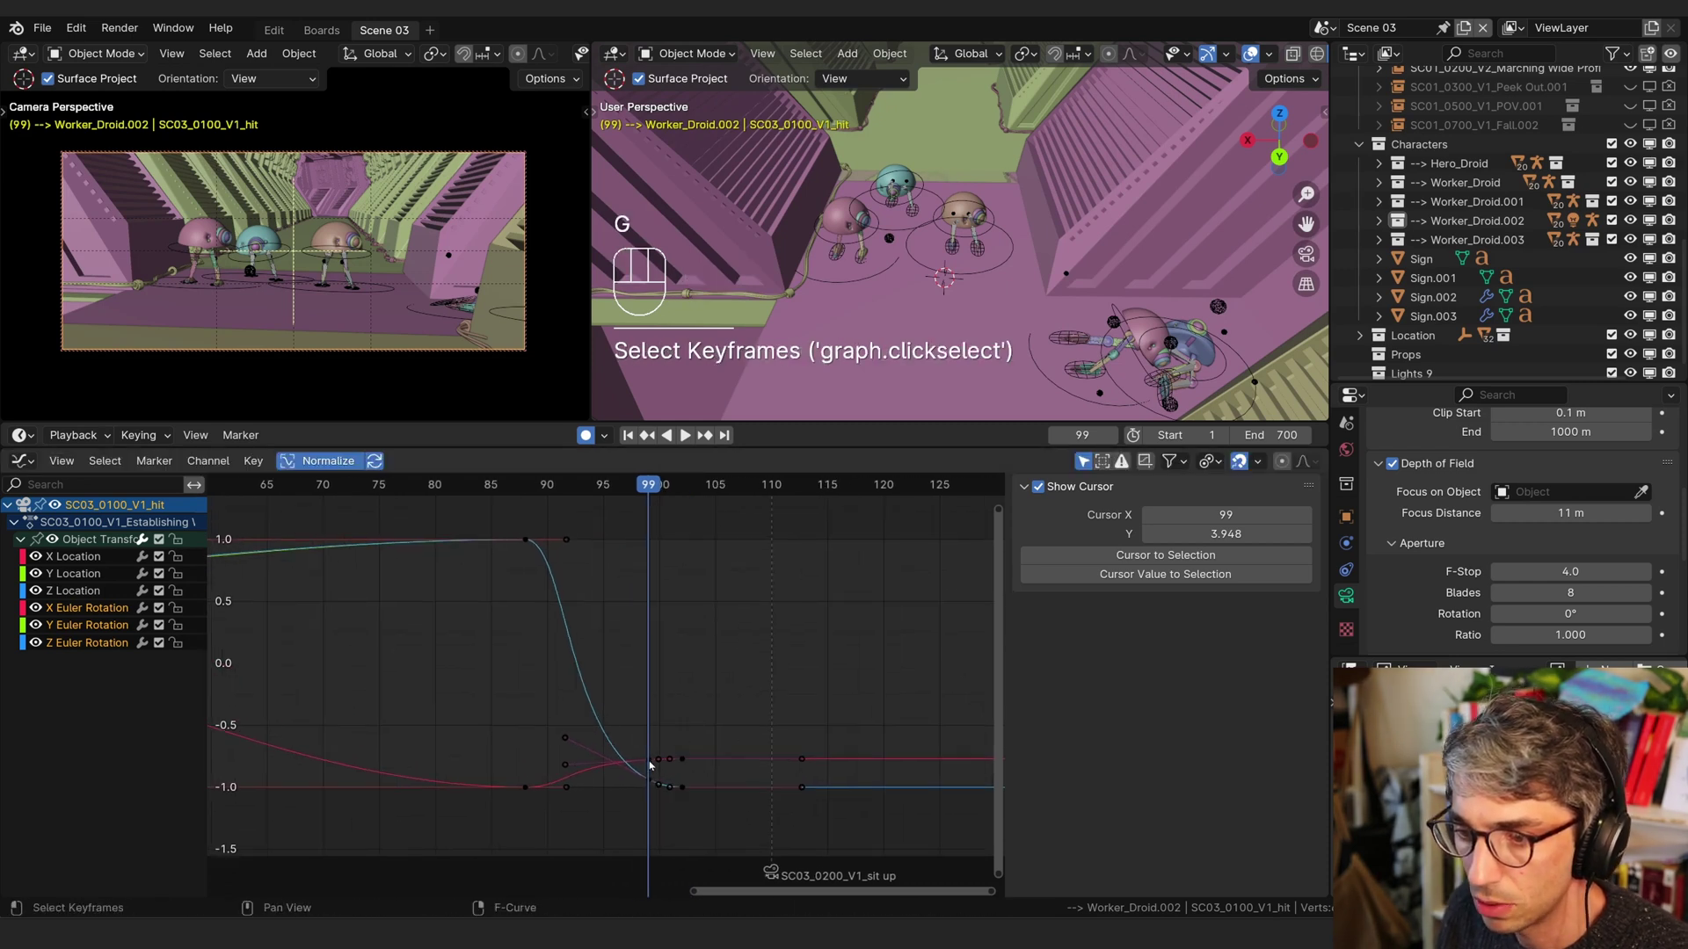
pyautogui.moveTo(727, 727); pyautogui.dragTo(682, 797)
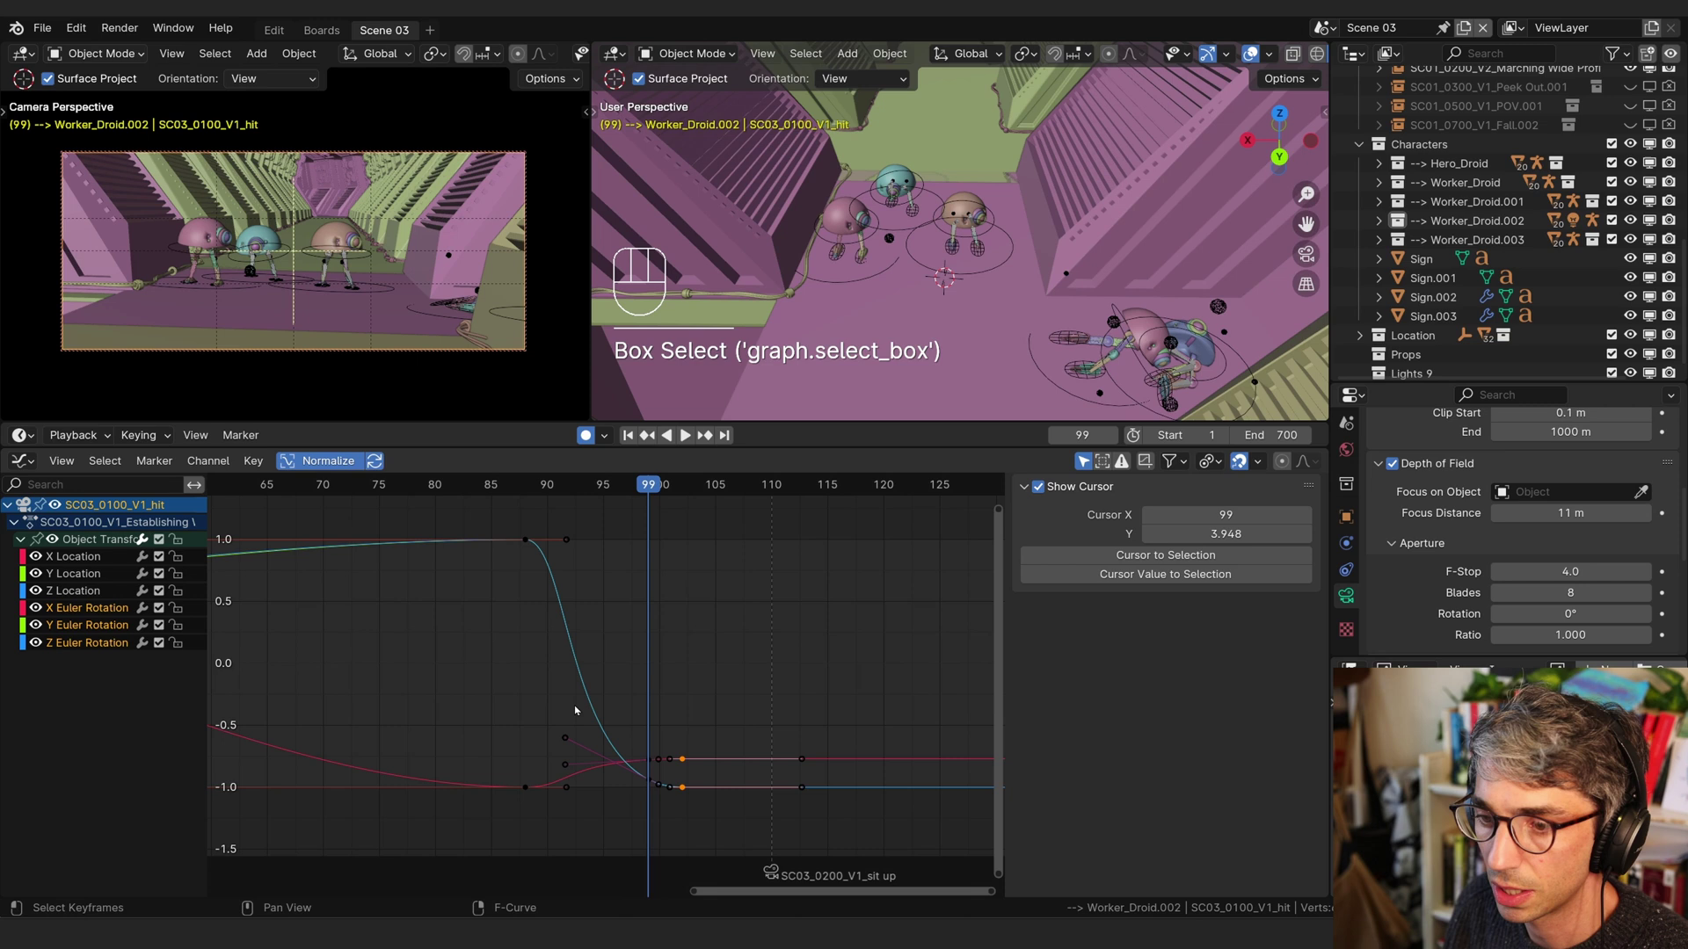
pyautogui.press('g')
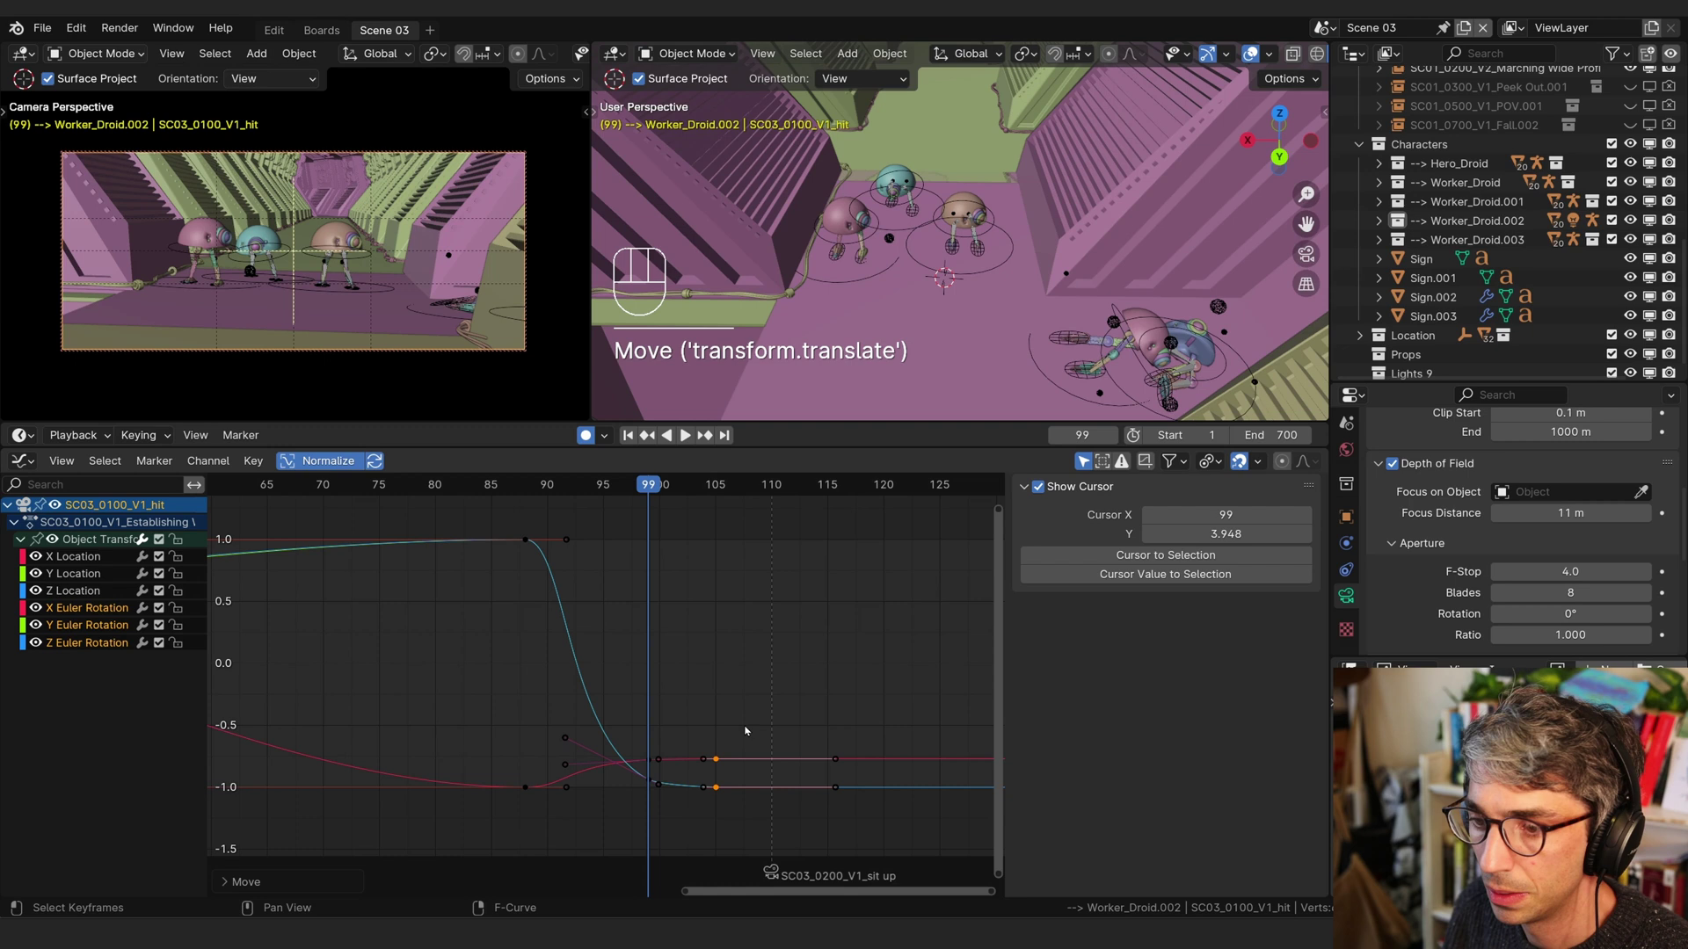
# - Confirm the new key timing and play the camera move back to check the eased turn
pyautogui.press('space')
pyautogui.press('space')
pyautogui.click(565, 490)
pyautogui.press('space')
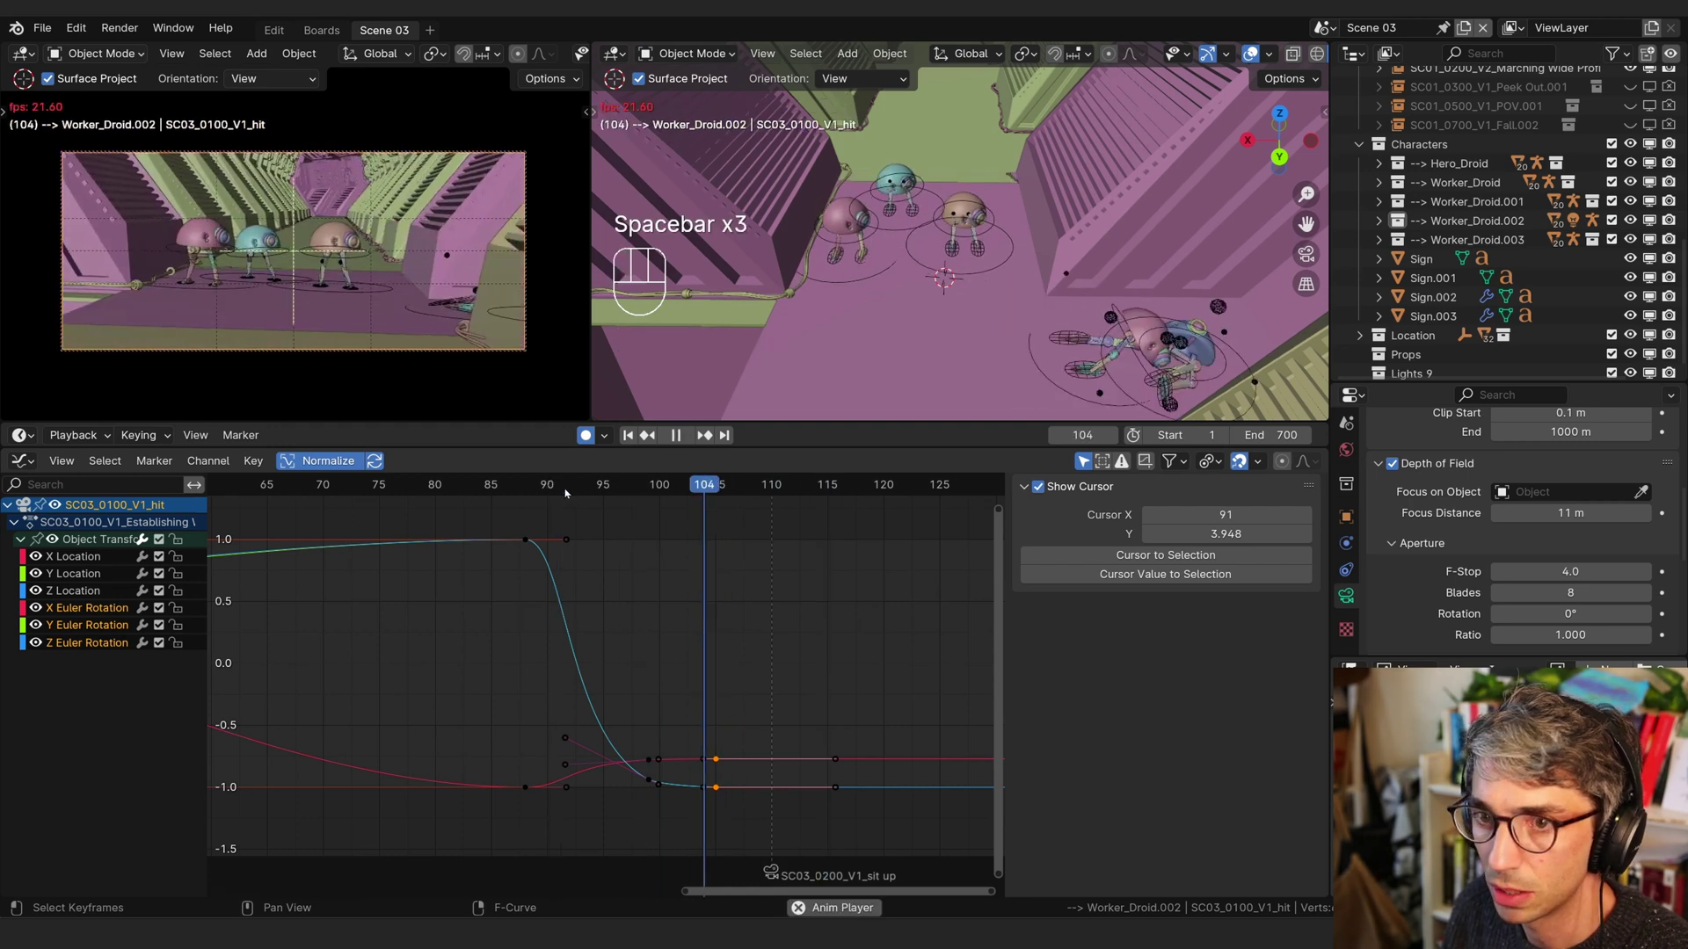
pyautogui.press('space')
pyautogui.press('space')
pyautogui.click(471, 484)
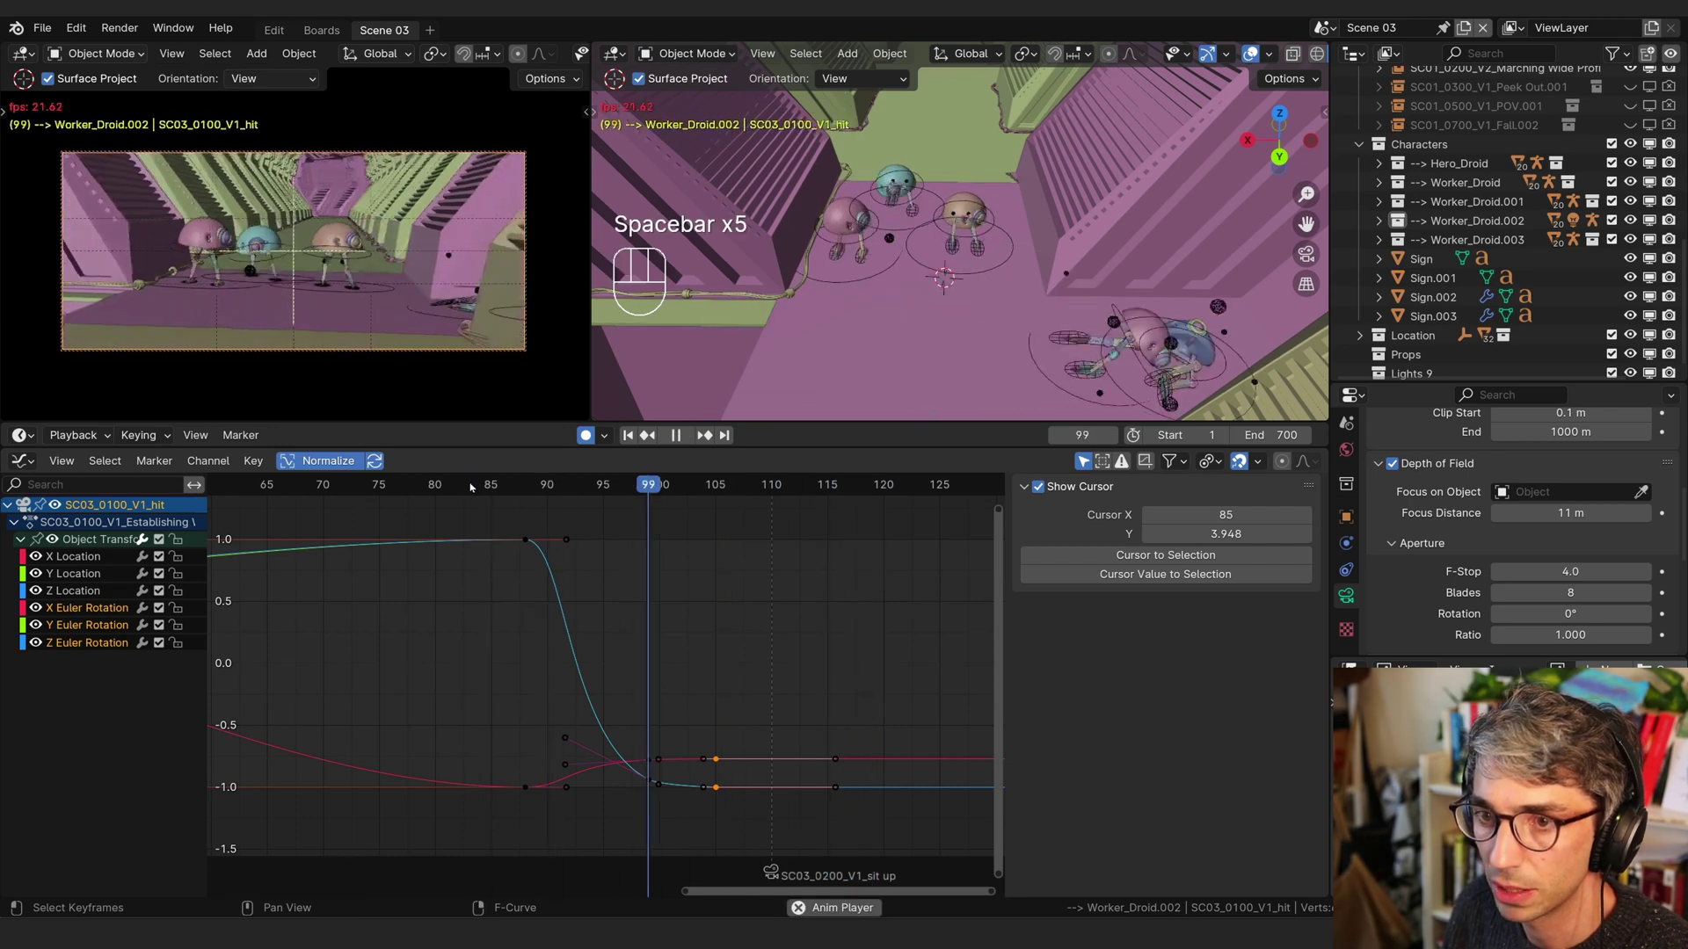
pyautogui.click(471, 484)
pyautogui.click(471, 485)
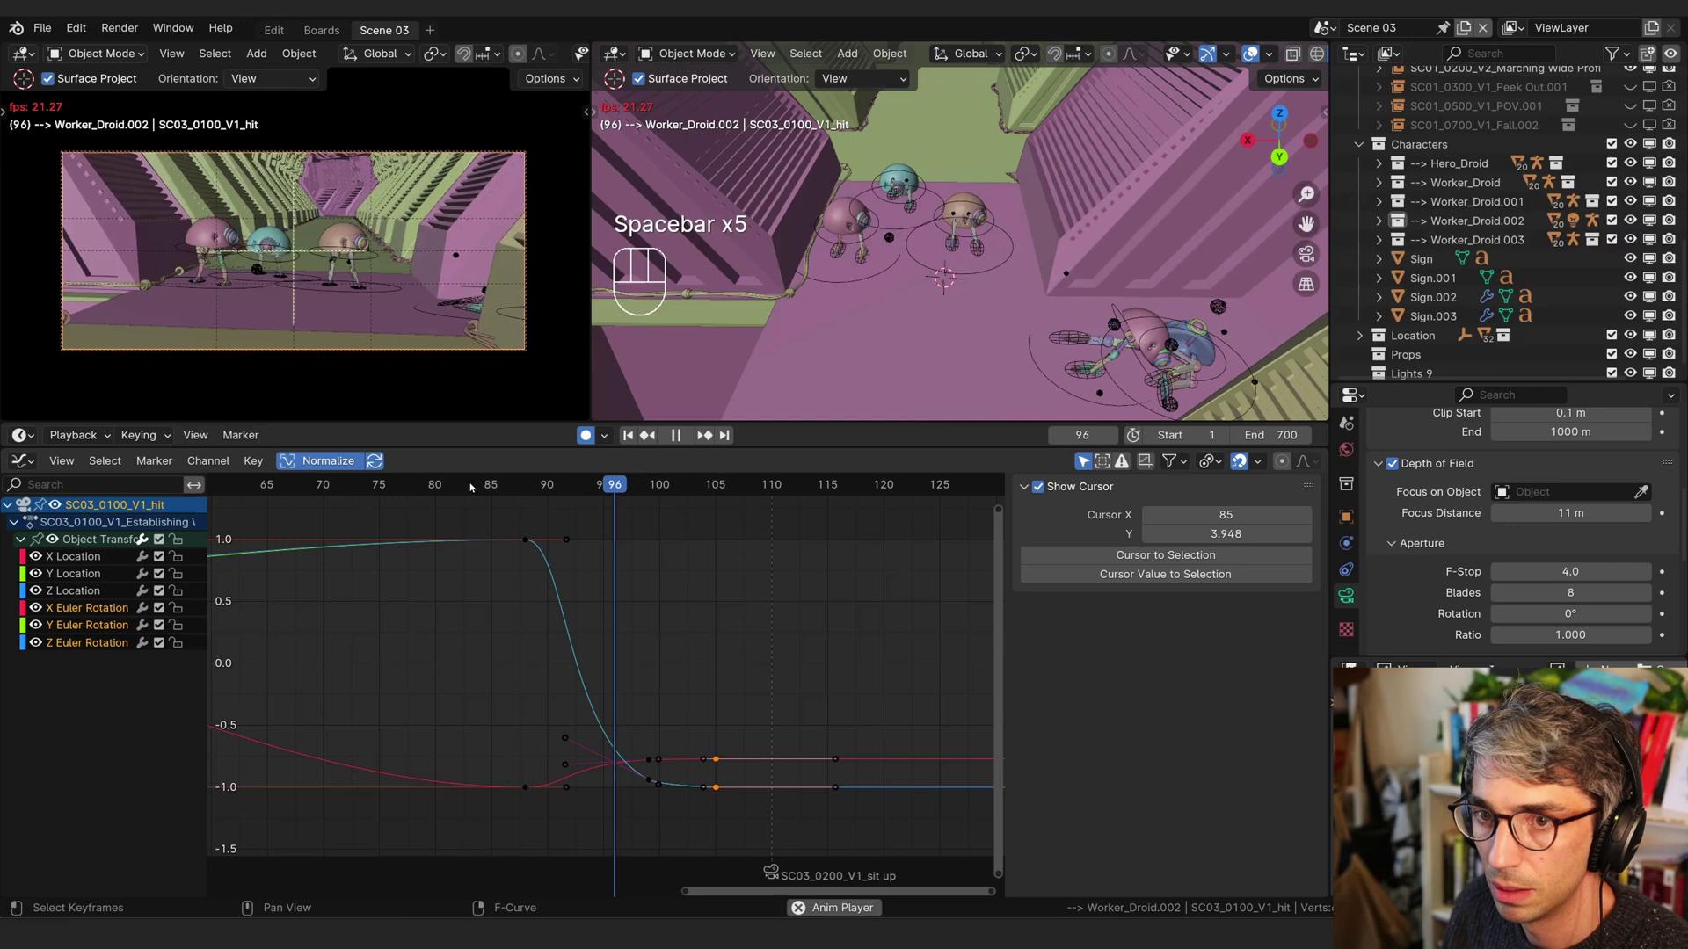
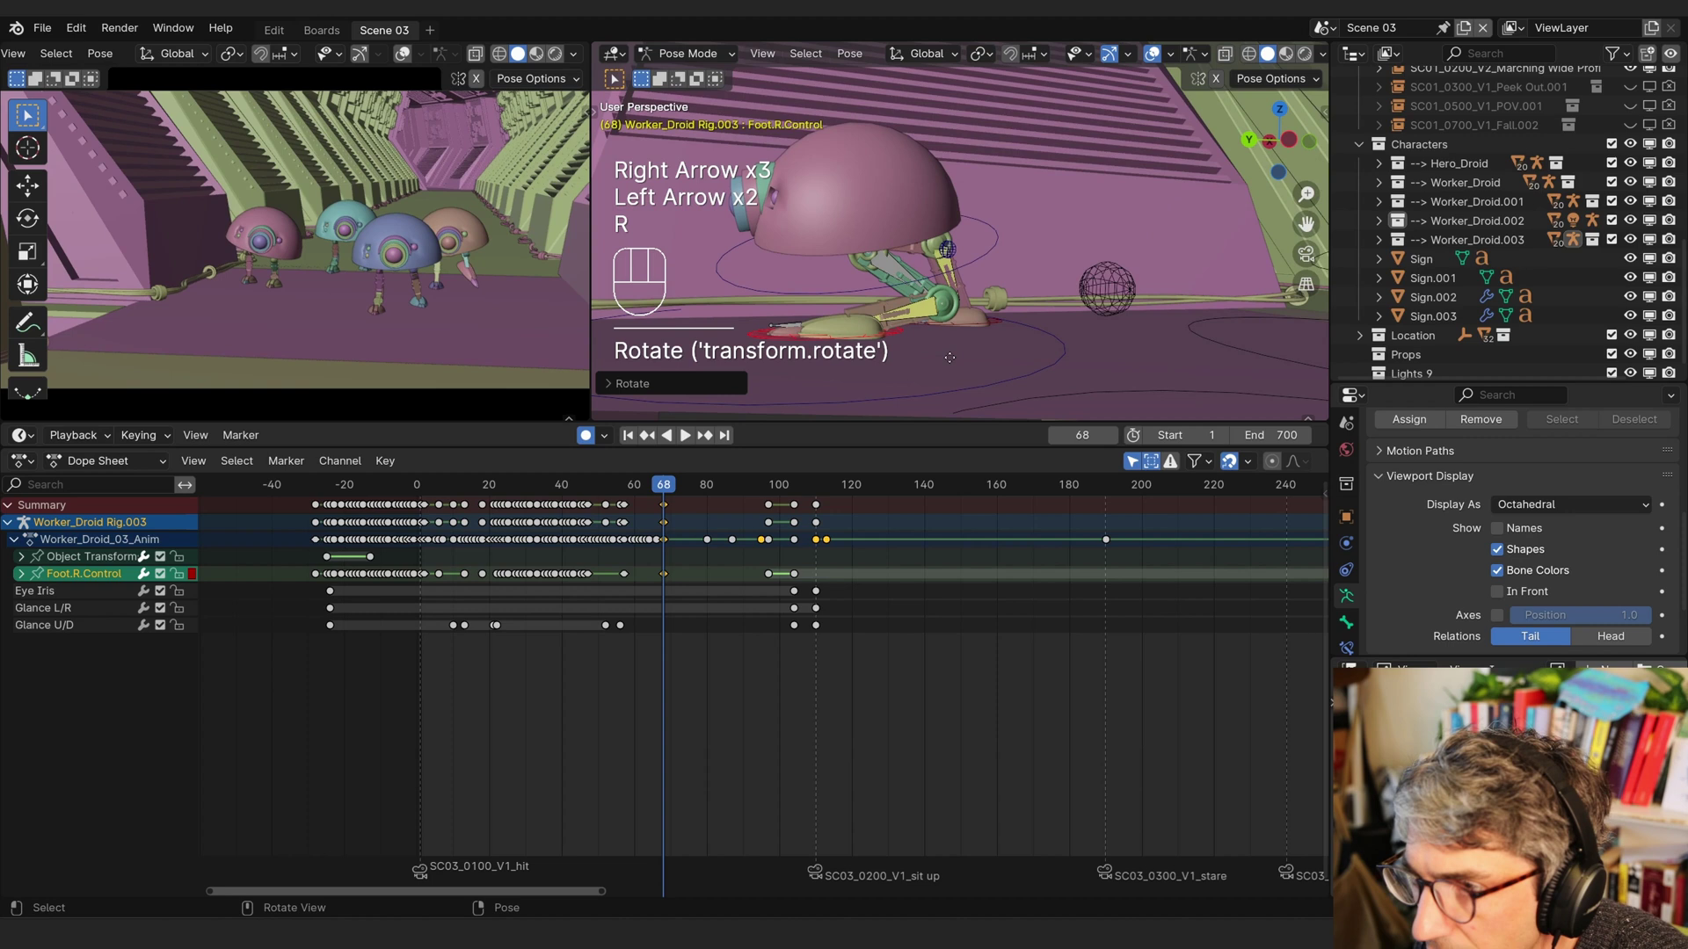
# - Lower Foot.R.Control onto the floor with auto-key and duplicate its key to hold the pose
pyautogui.press('g')
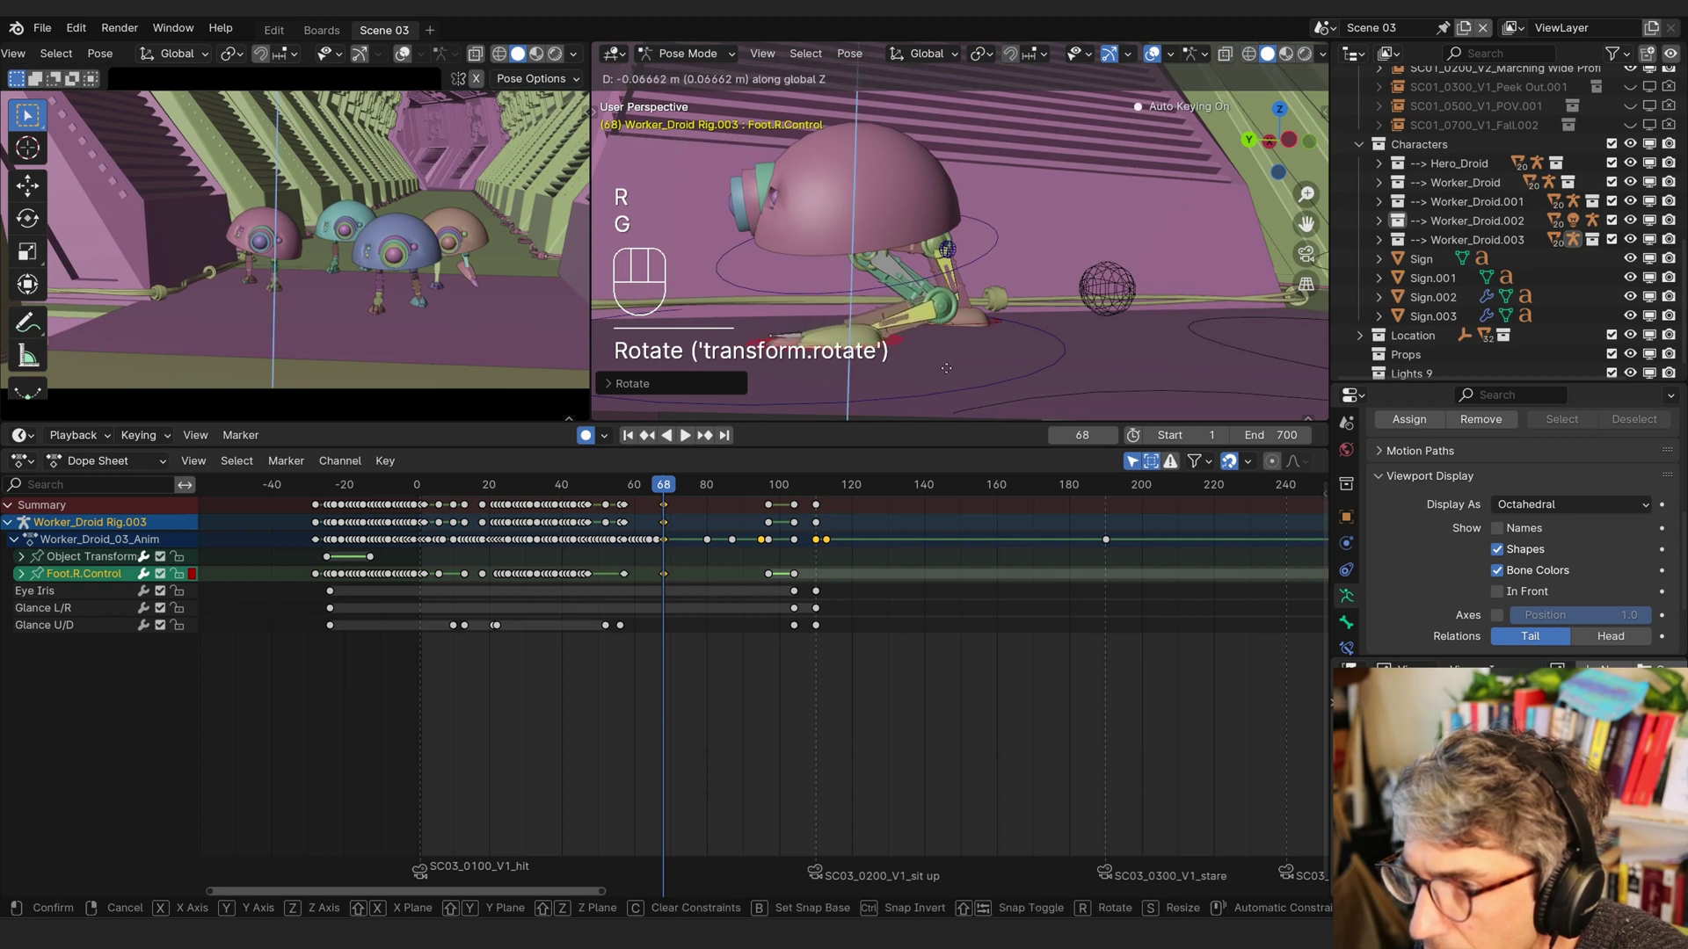
pyautogui.press('r')
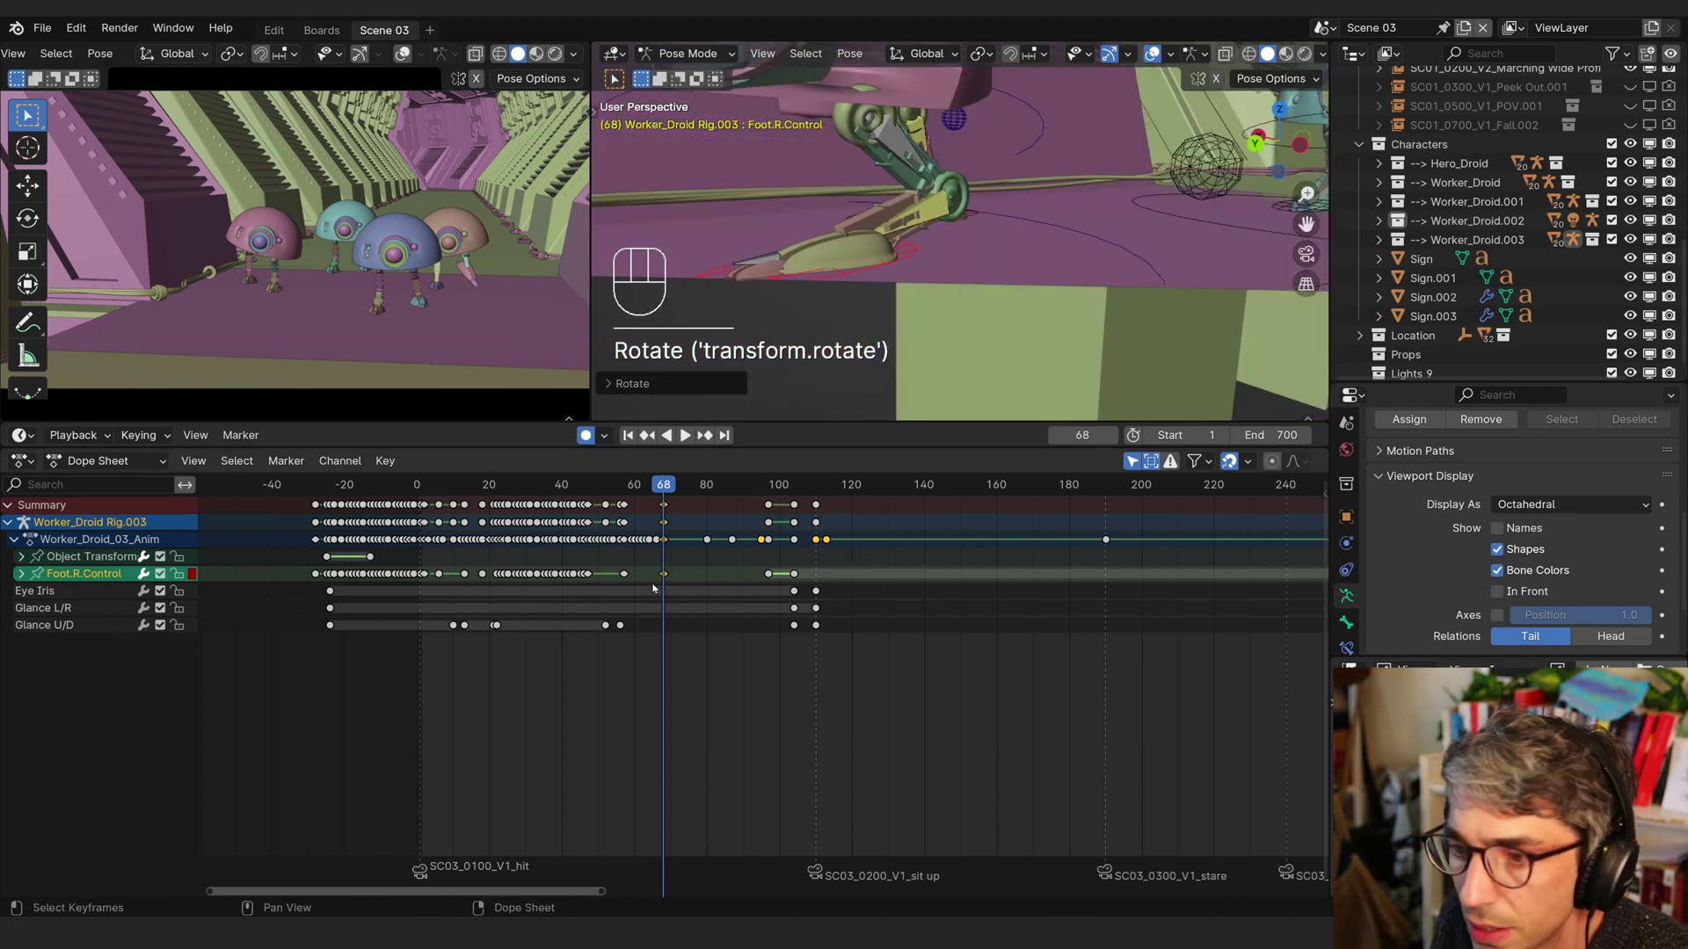
pyautogui.click(667, 574)
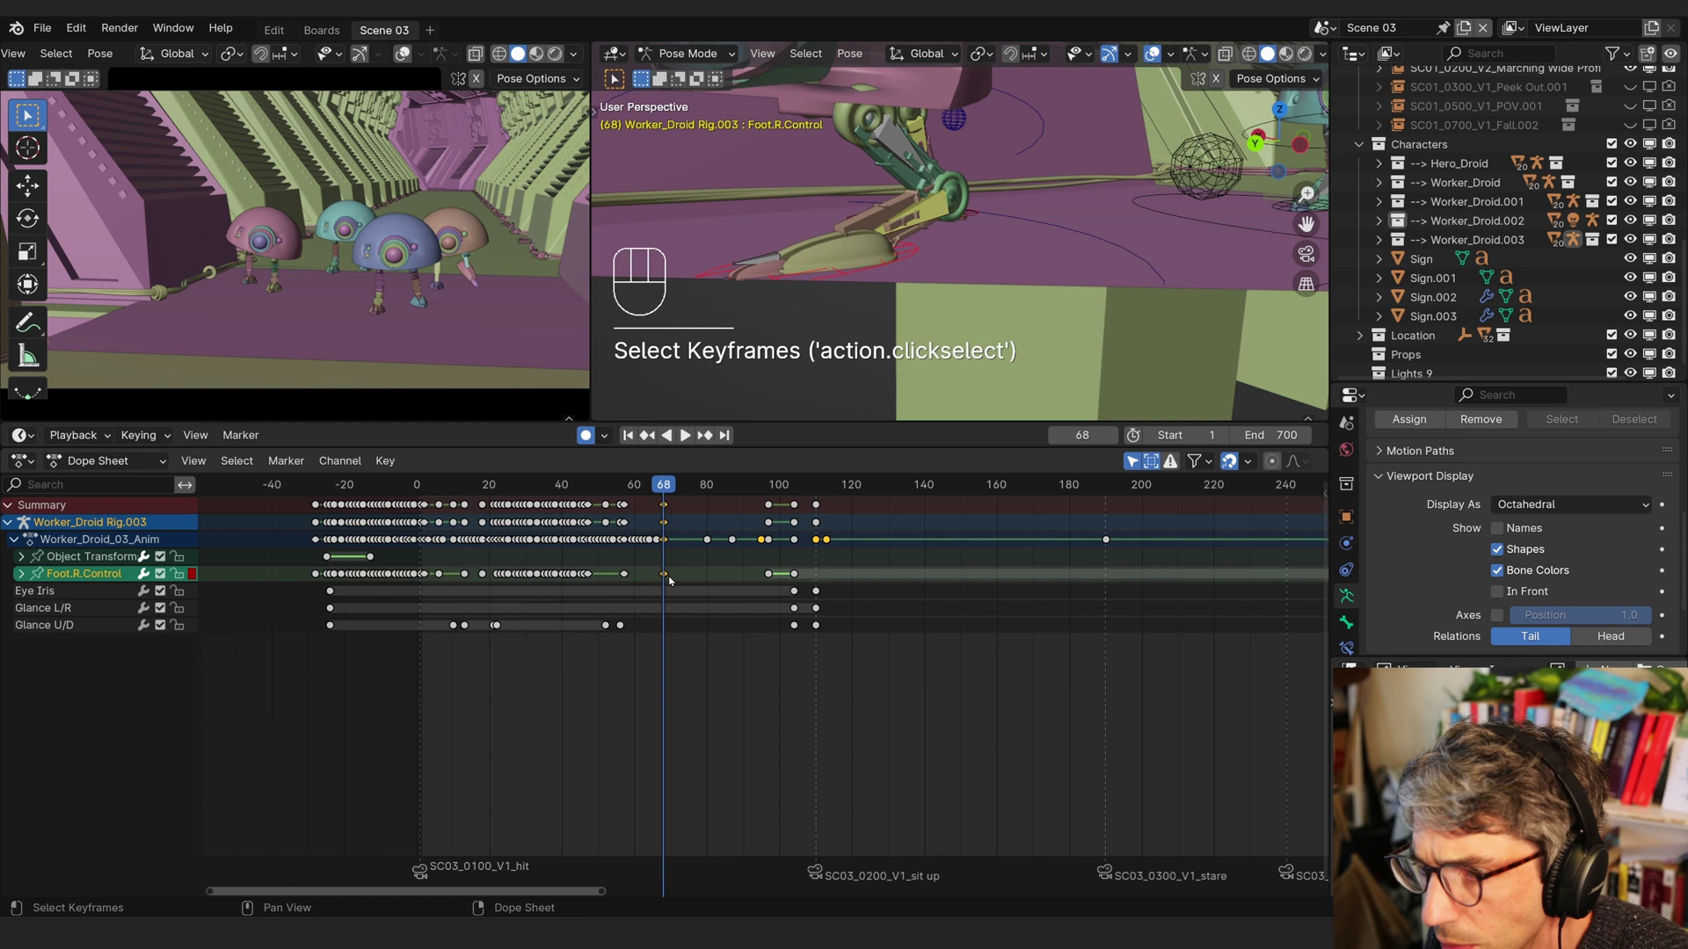
pyautogui.press('shift+d')
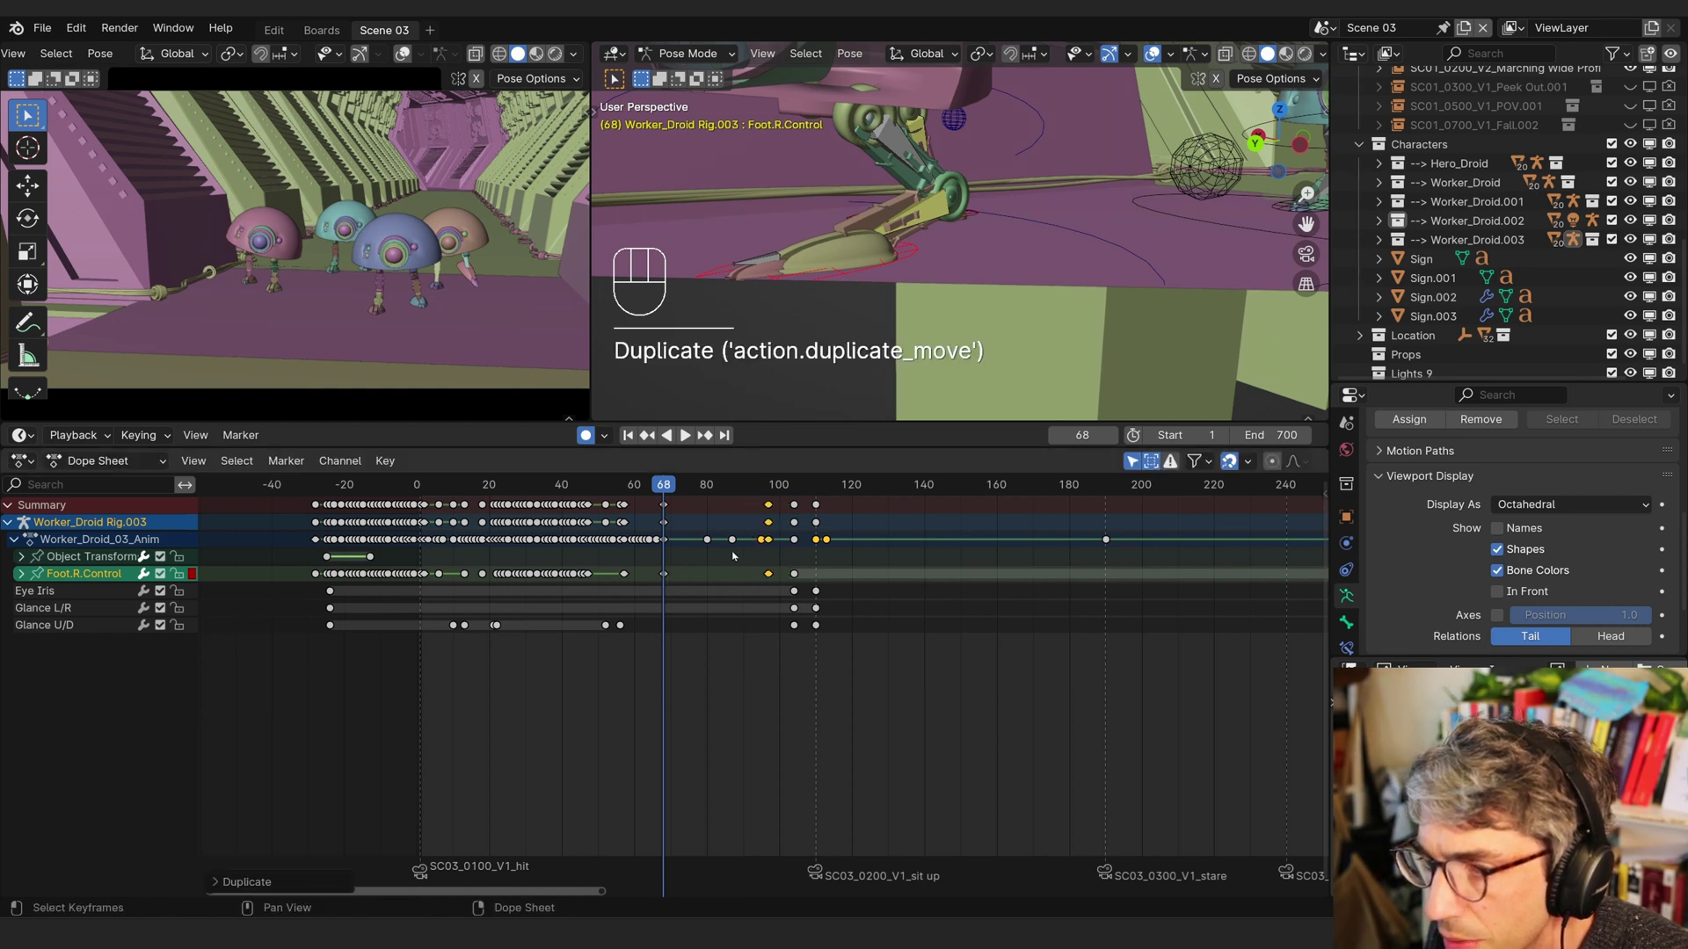
pyautogui.moveTo(671, 487); pyautogui.dragTo(681, 557)
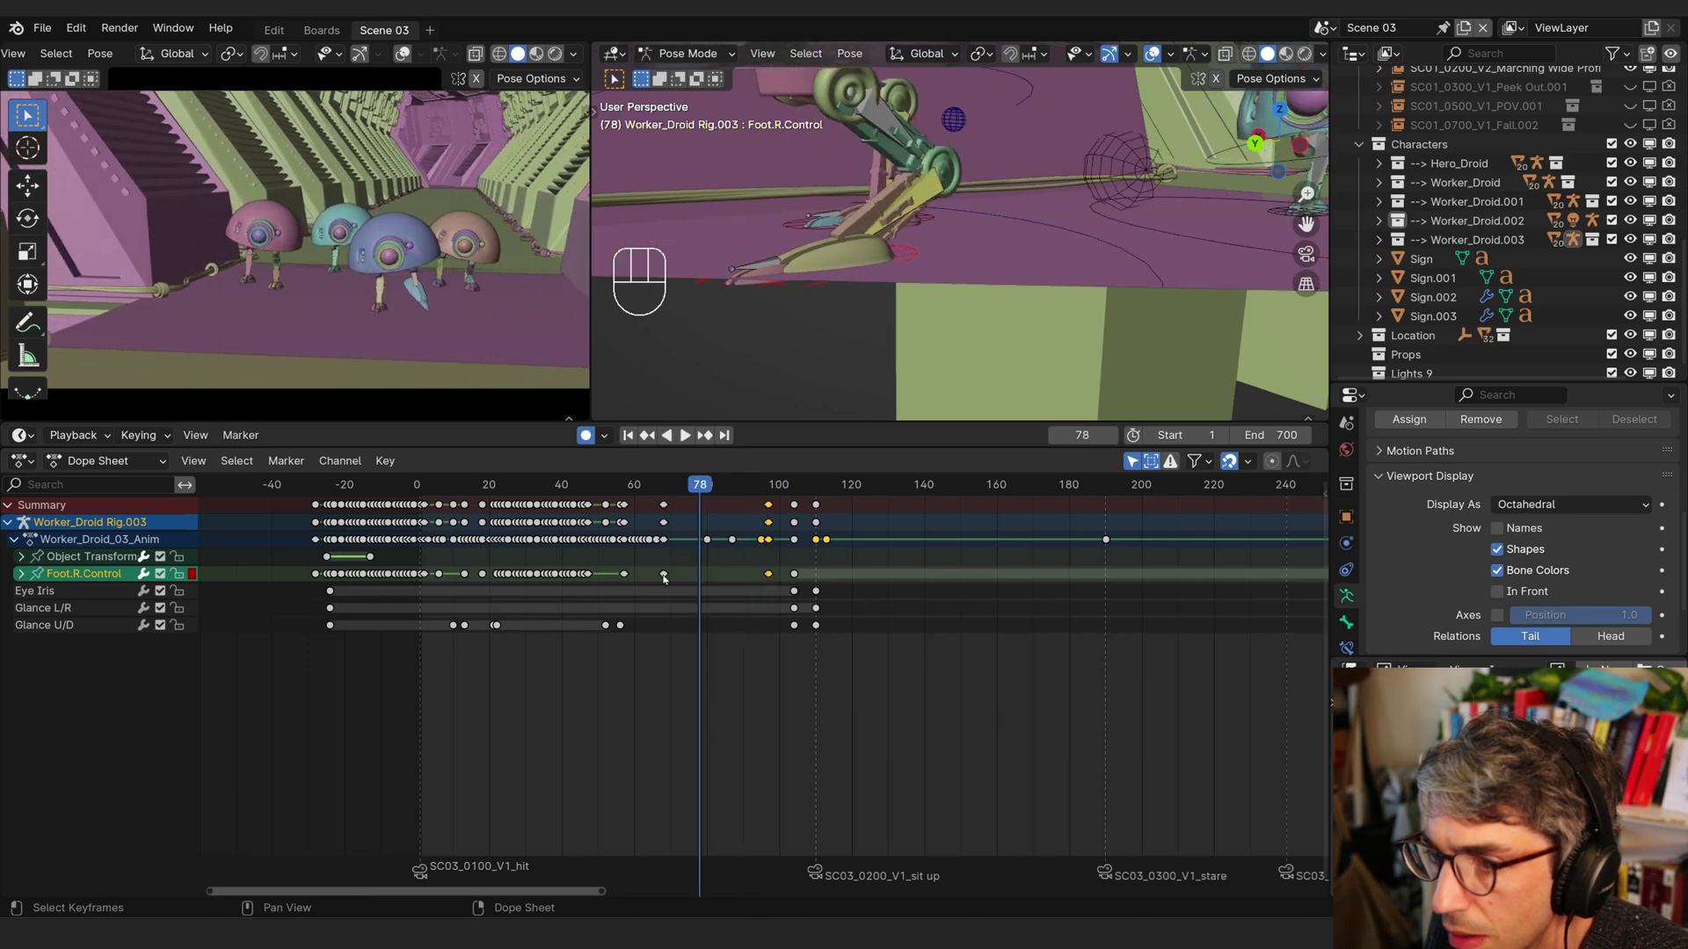
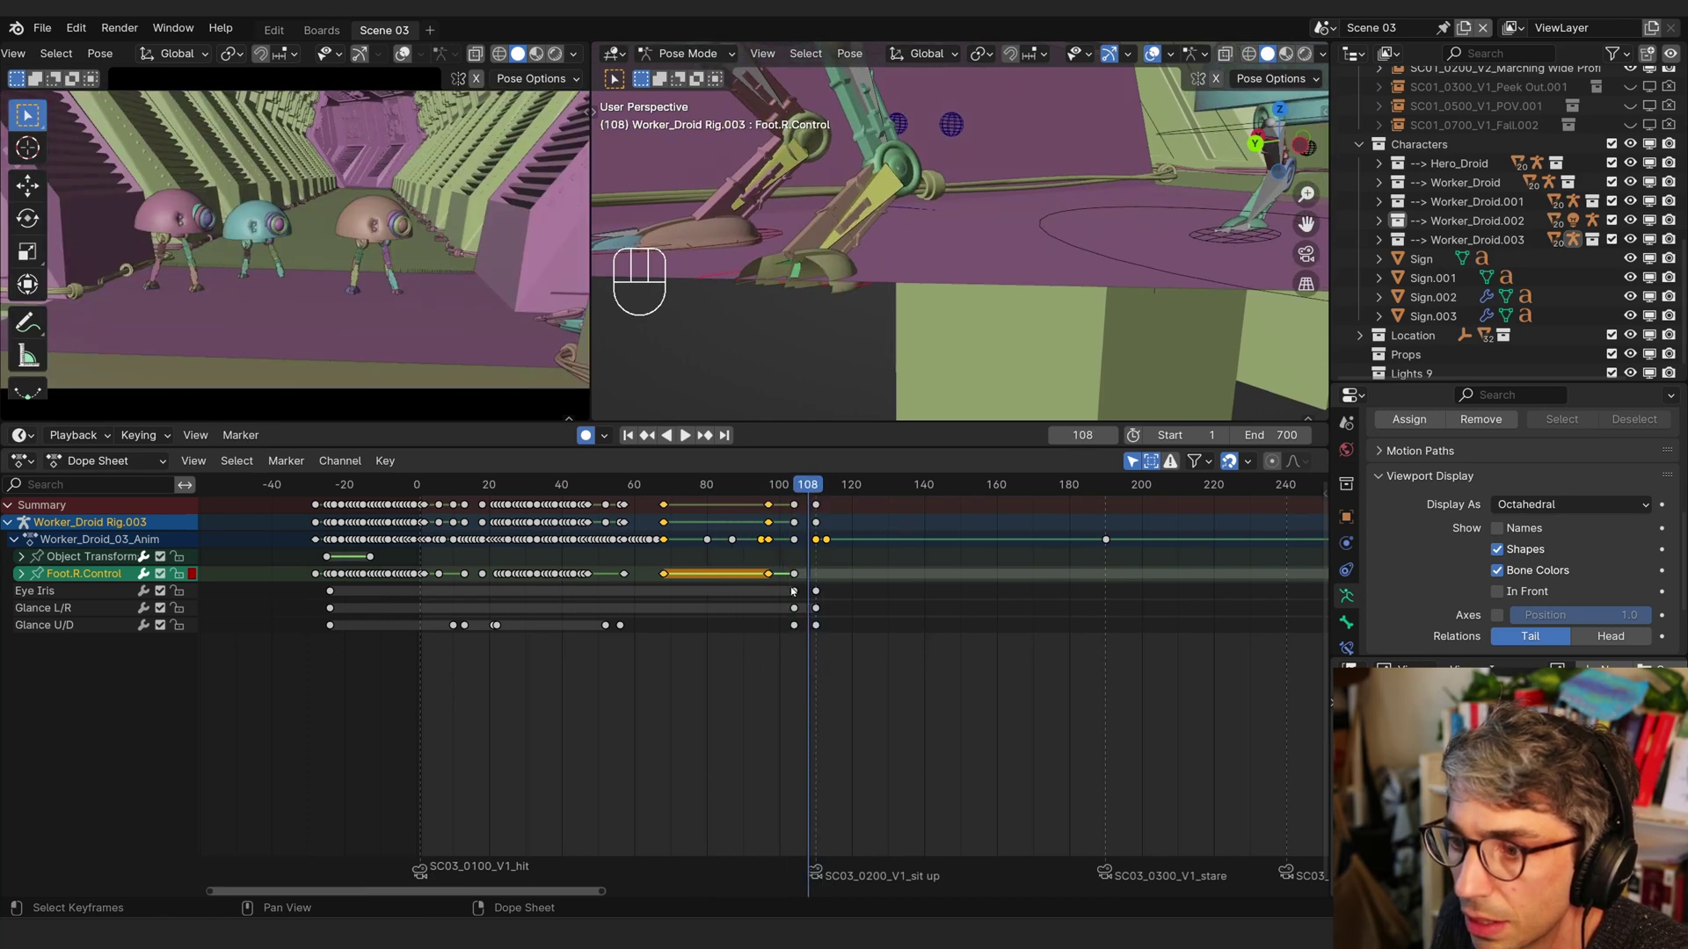
# - Delete a later right-foot key and move the hold's end key 12 frames later
pyautogui.click(803, 579)
pyautogui.click(799, 579)
pyautogui.press('x')
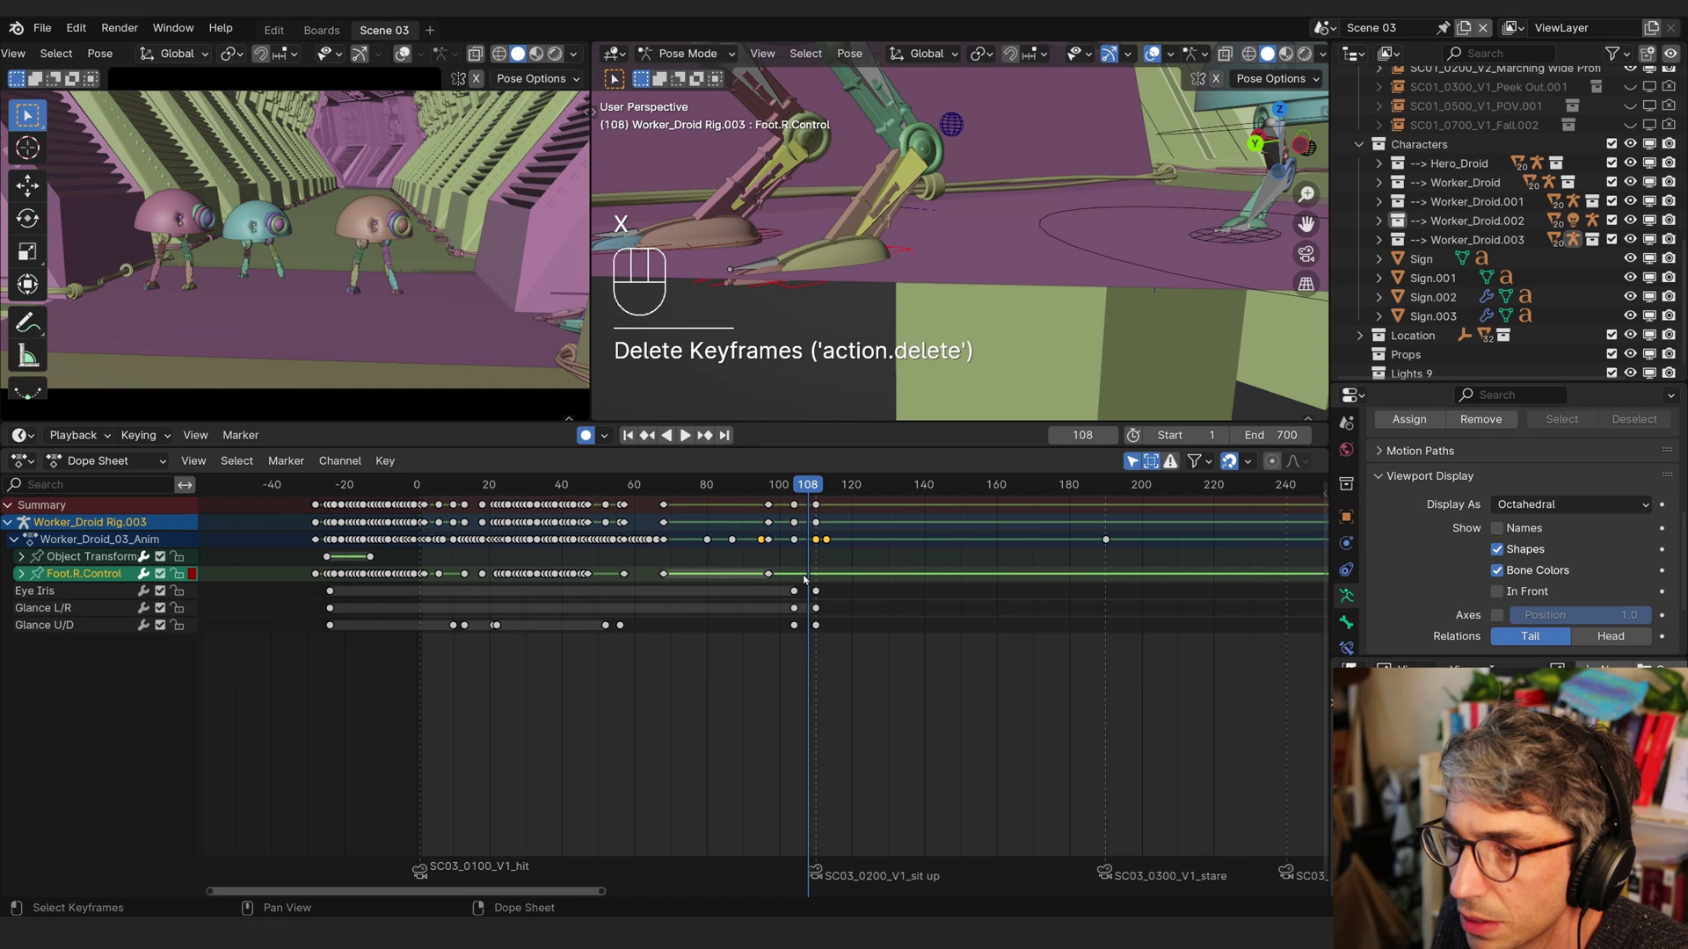
pyautogui.click(764, 574)
pyautogui.click(774, 573)
pyautogui.press('g')
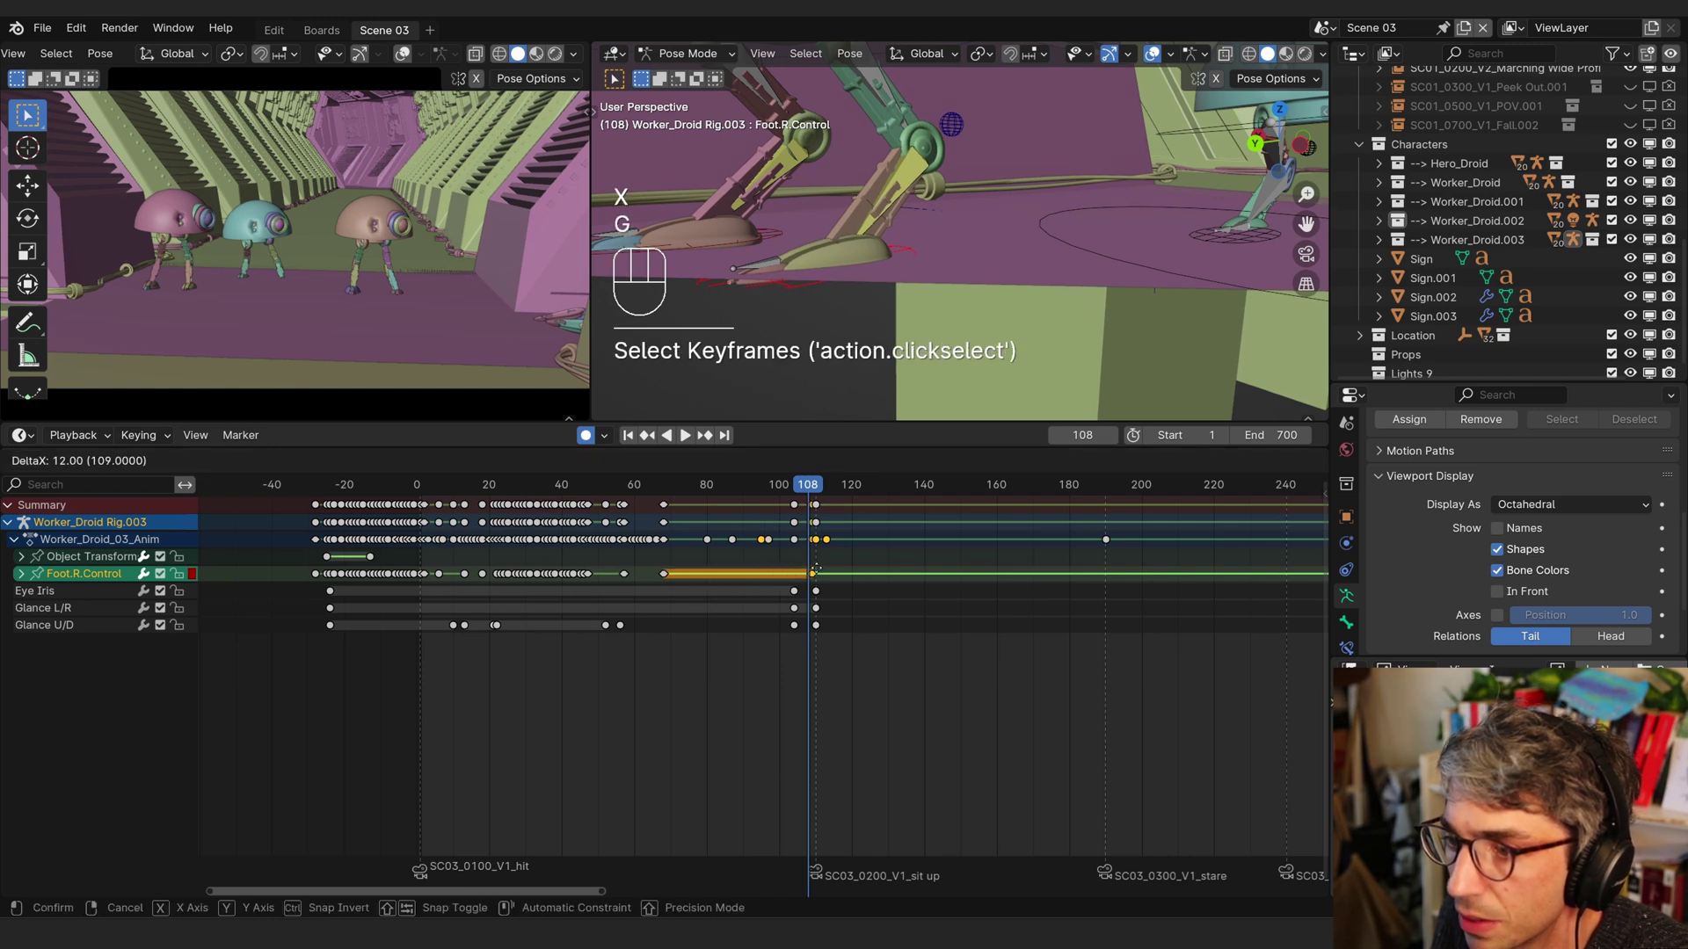
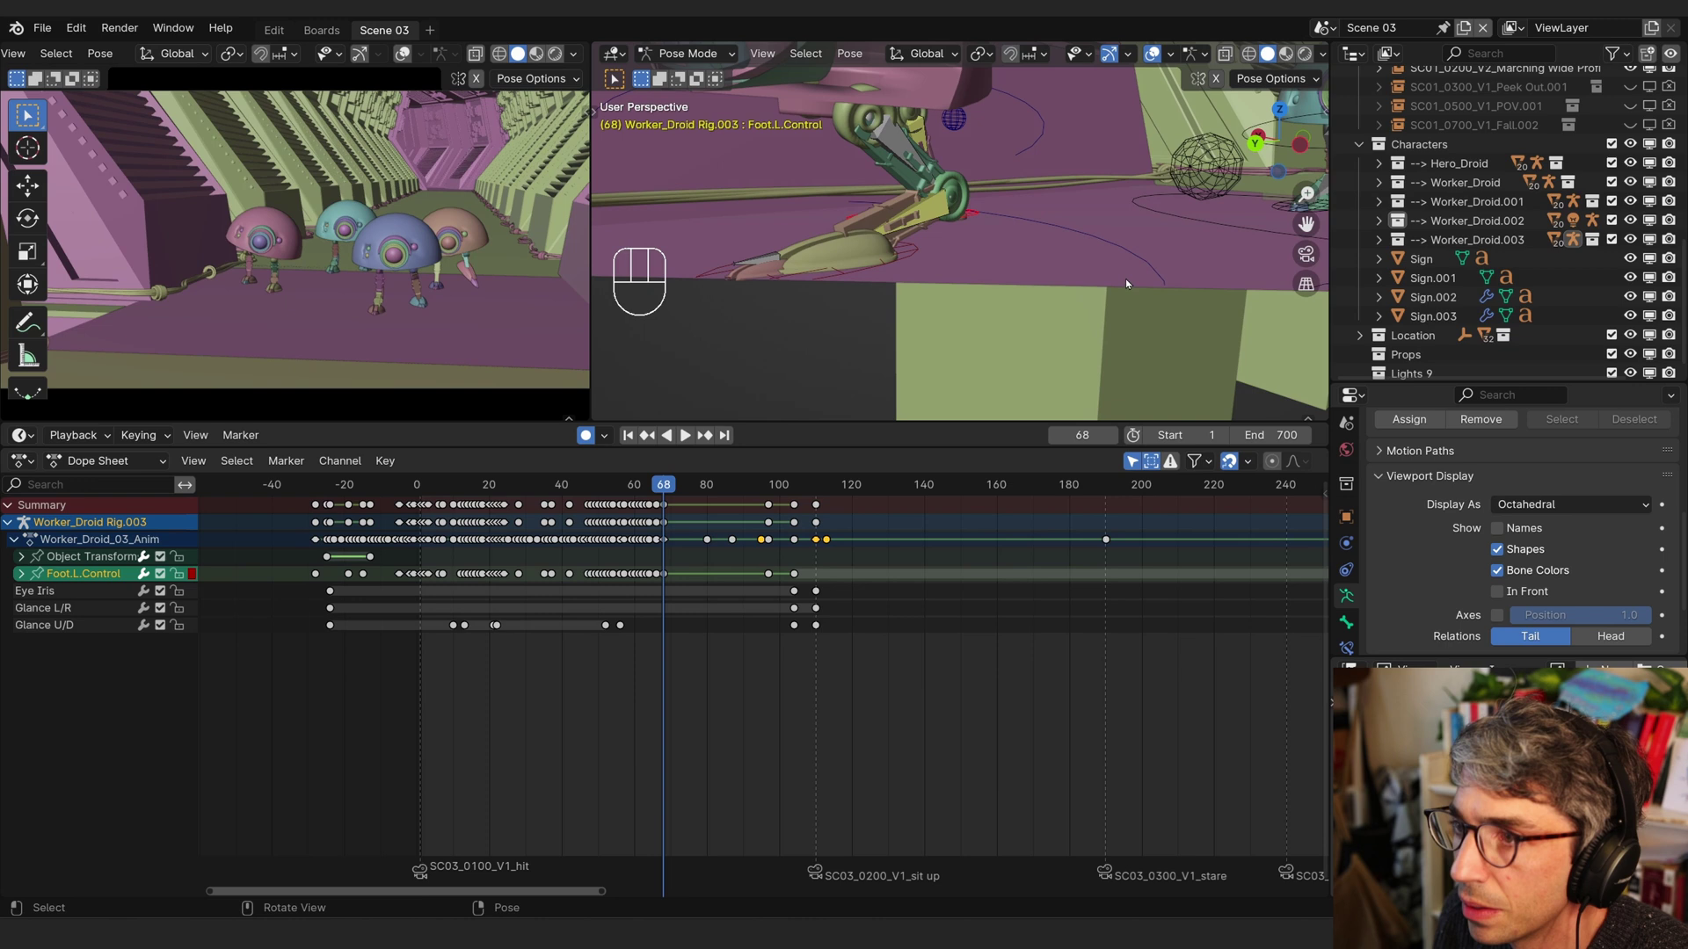
# - Scrub through the left foot's steps to find the frame where it should plant
pyautogui.press('k')
pyautogui.moveTo(1038, 283); pyautogui.dragTo(998, 288)
pyautogui.moveTo(998, 292); pyautogui.dragTo(777, 322)
pyautogui.moveTo(777, 323); pyautogui.dragTo(776, 329)
pyautogui.moveTo(677, 490); pyautogui.dragTo(738, 491)
# - Lower Foot.L.Control onto the floor at frame 87 with auto-key recording the pose
pyautogui.press('g')
pyautogui.press('r')
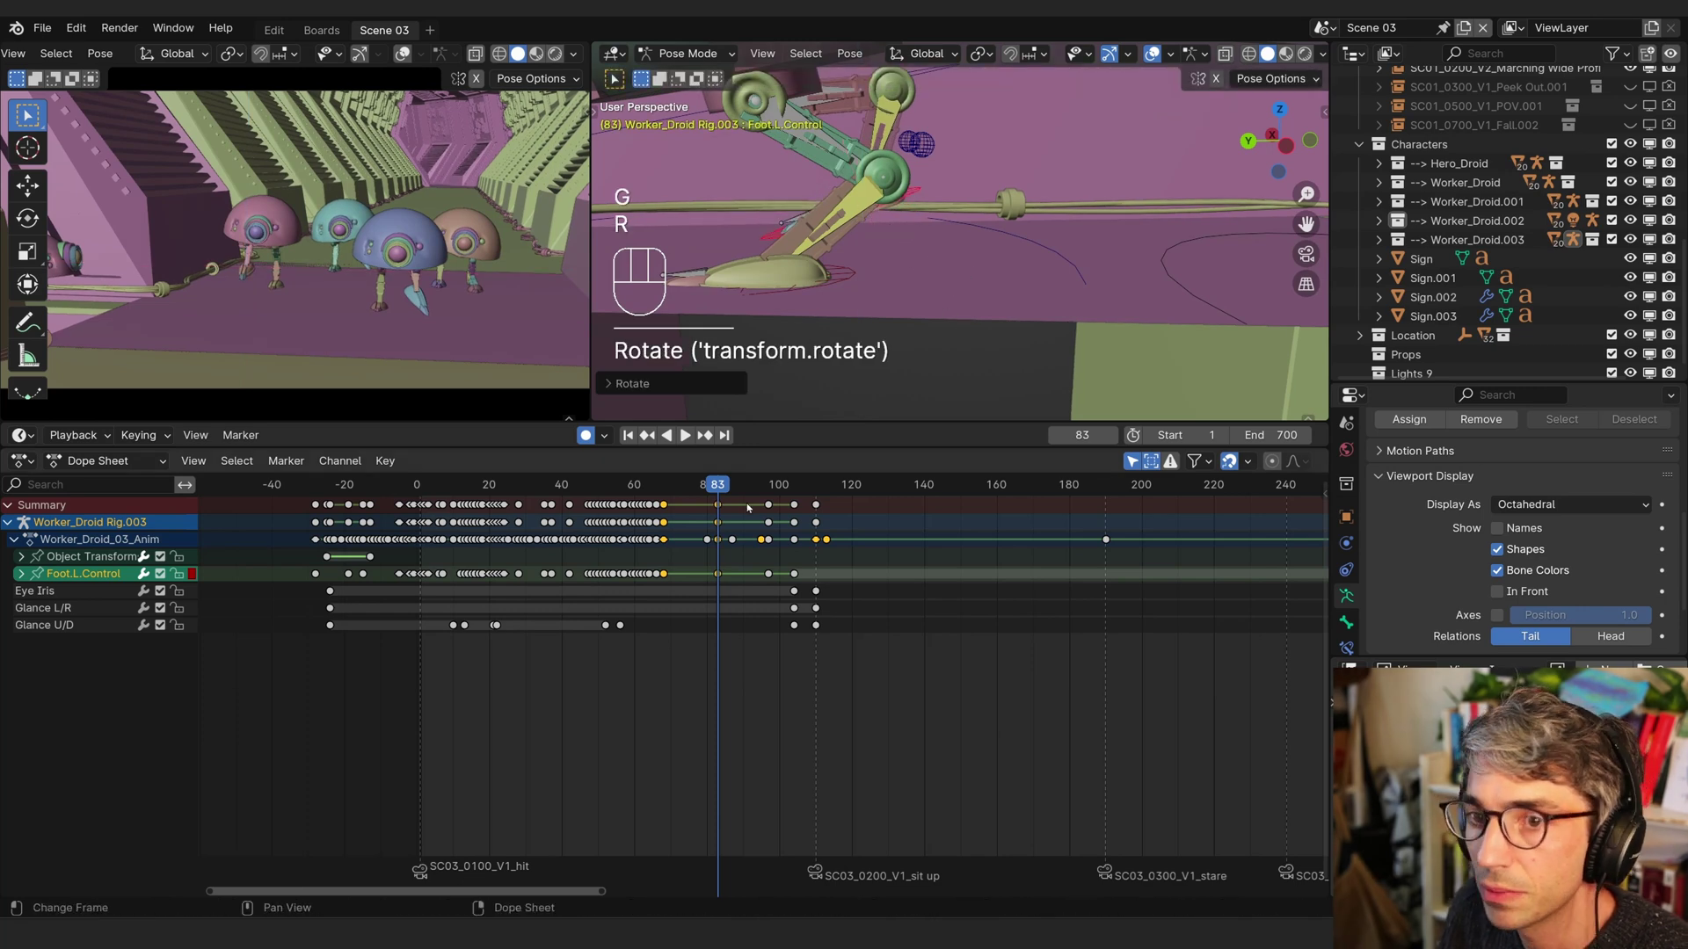
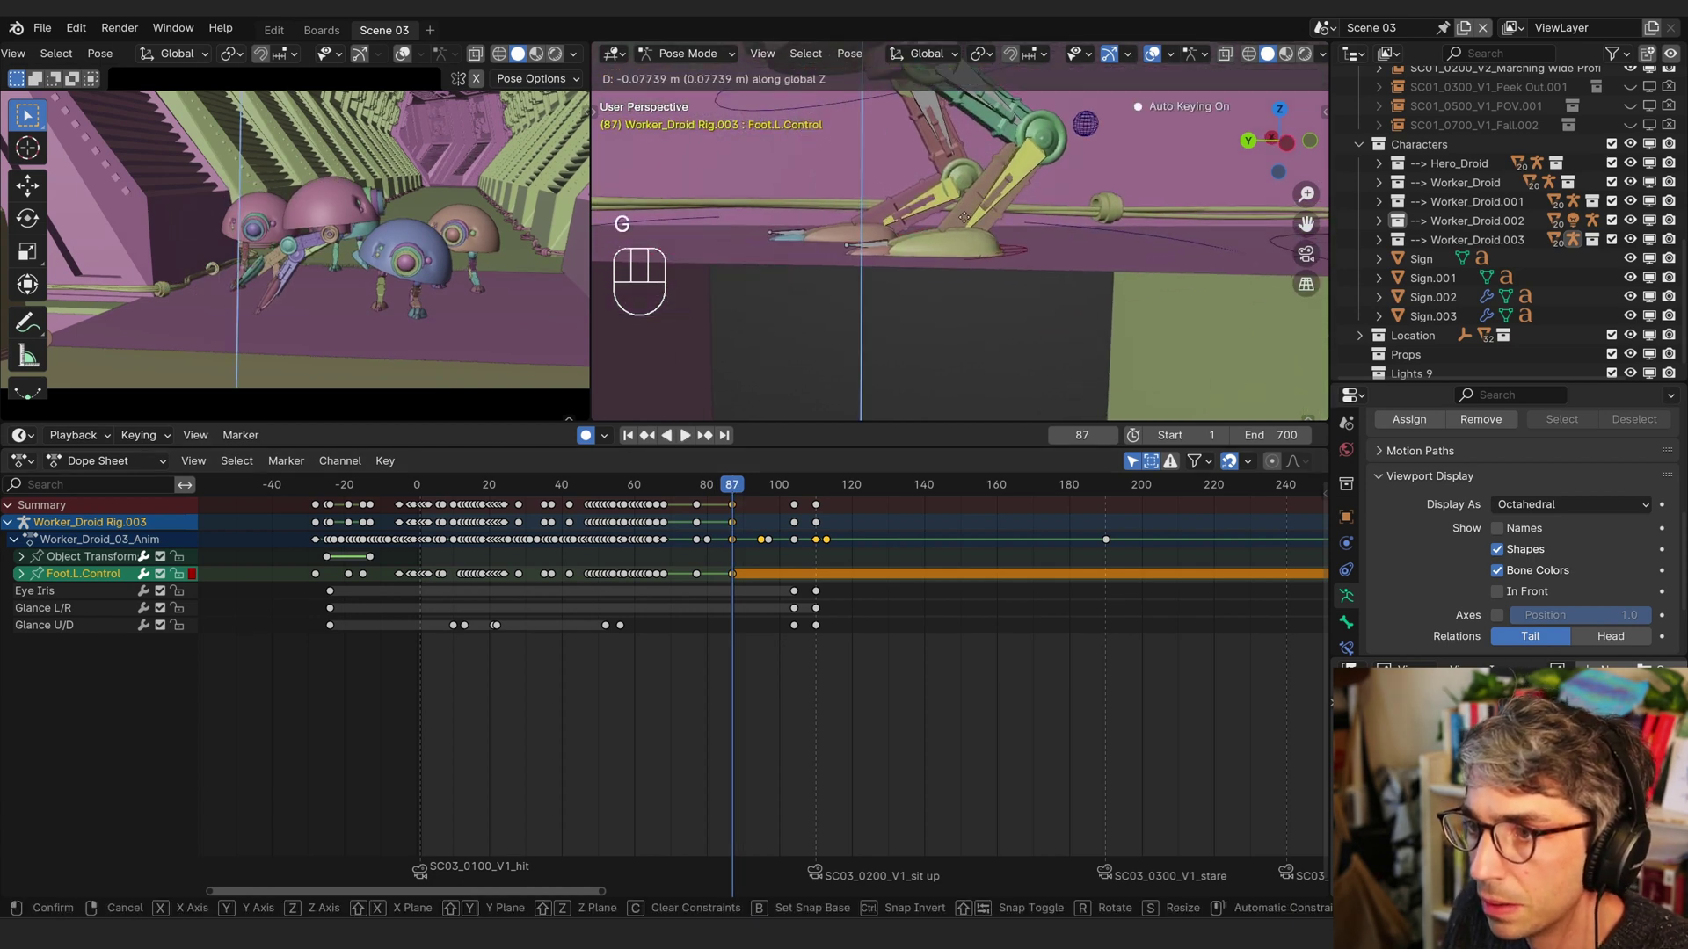
pyautogui.press('r')
pyautogui.press('g')
pyautogui.press('r')
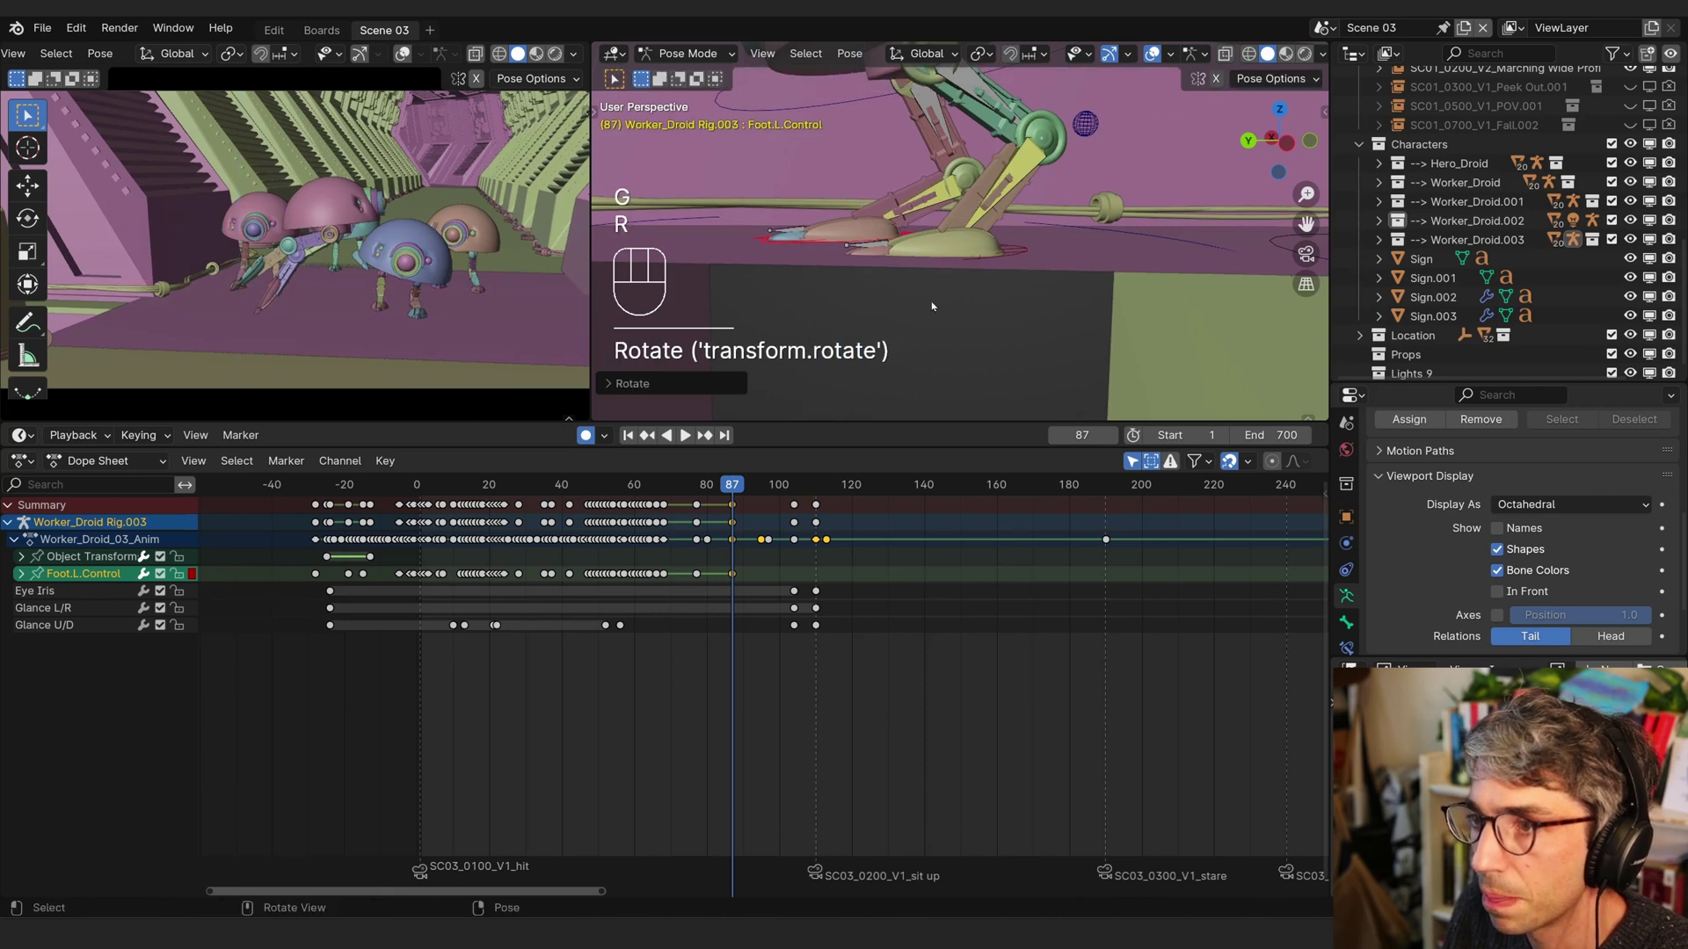
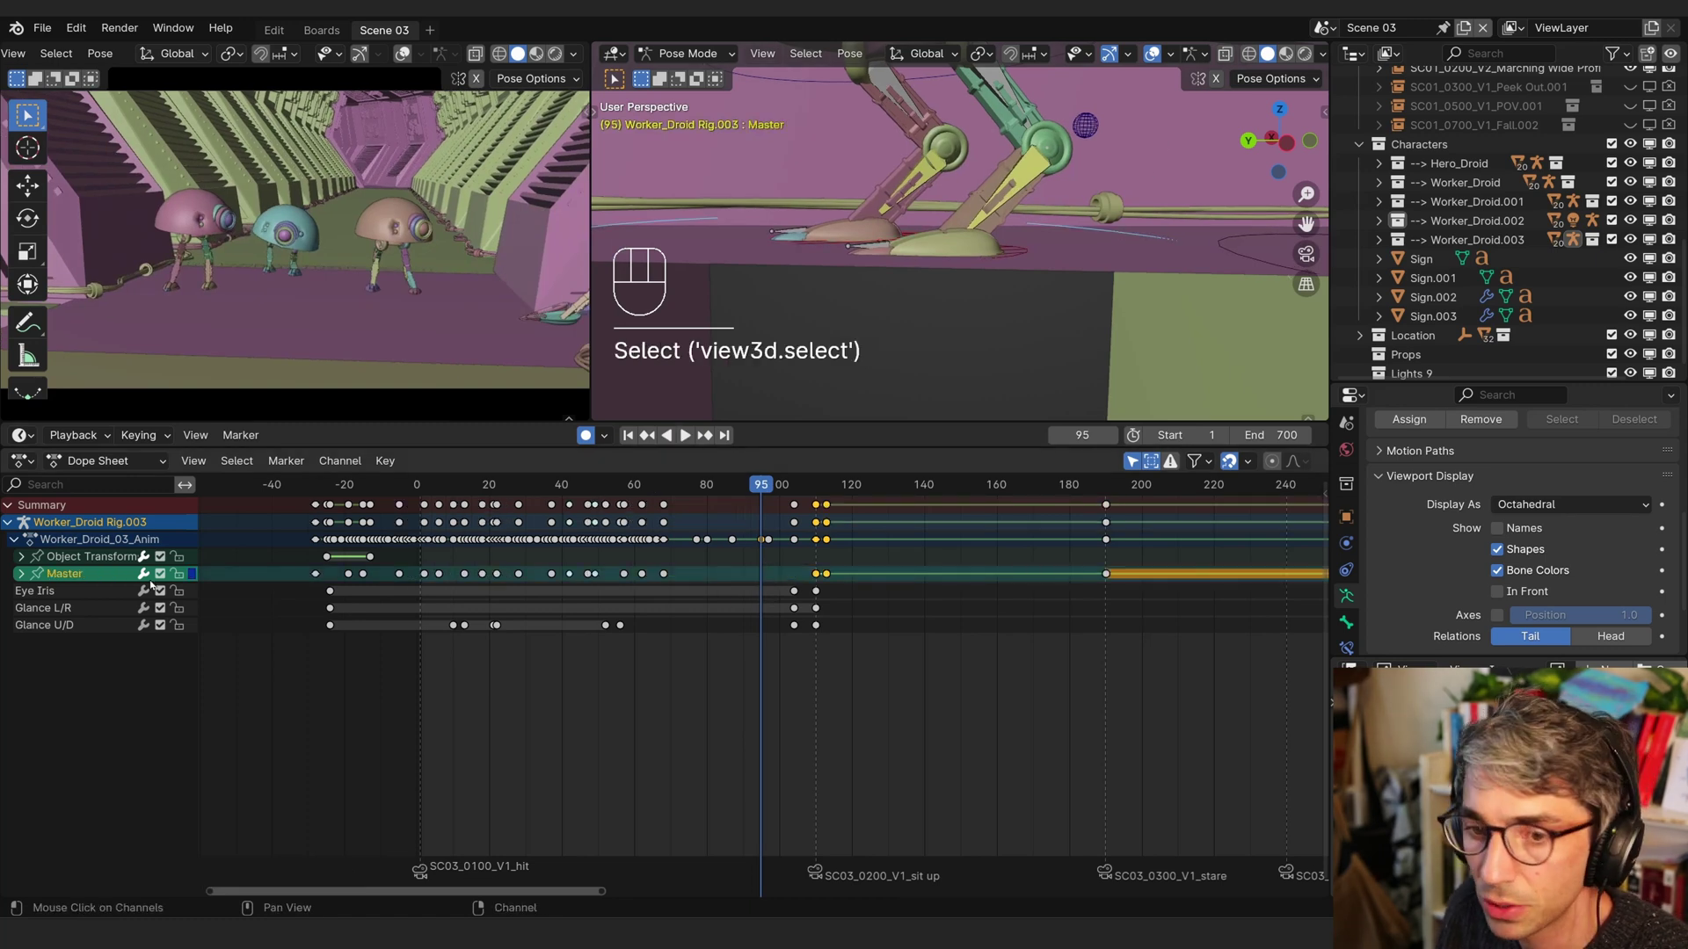
# - Isolate the Master bone's Z Location curve and frame it in the Graph Editor
pyautogui.click(27, 575)
pyautogui.click(77, 628)
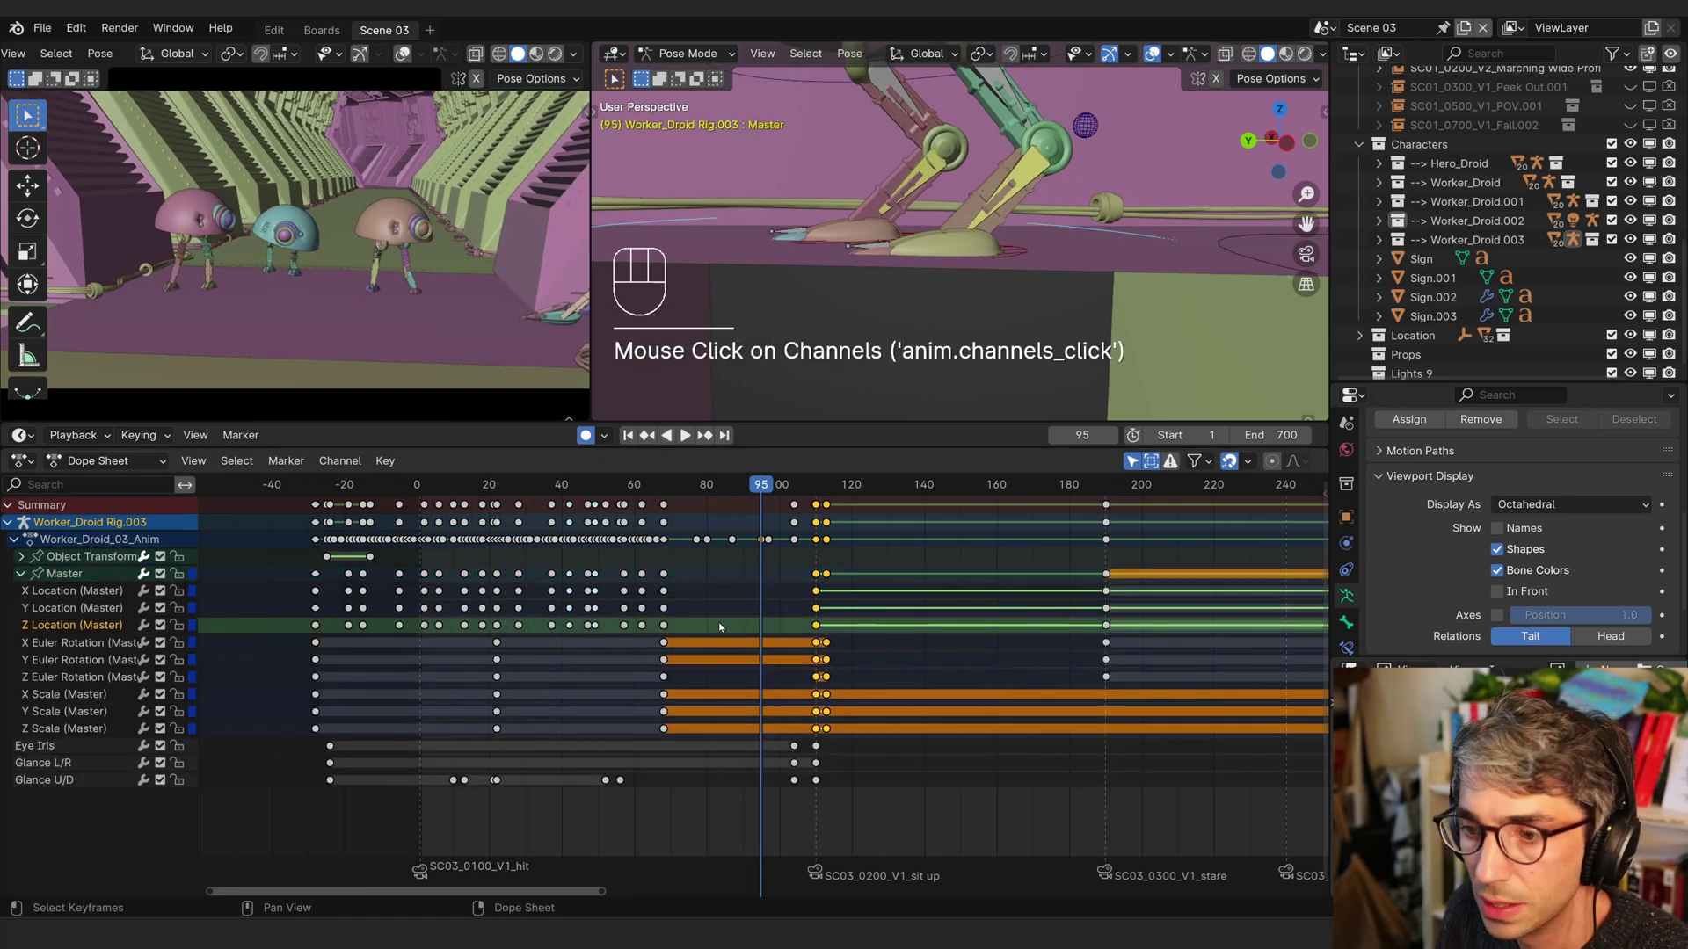
pyautogui.click(691, 626)
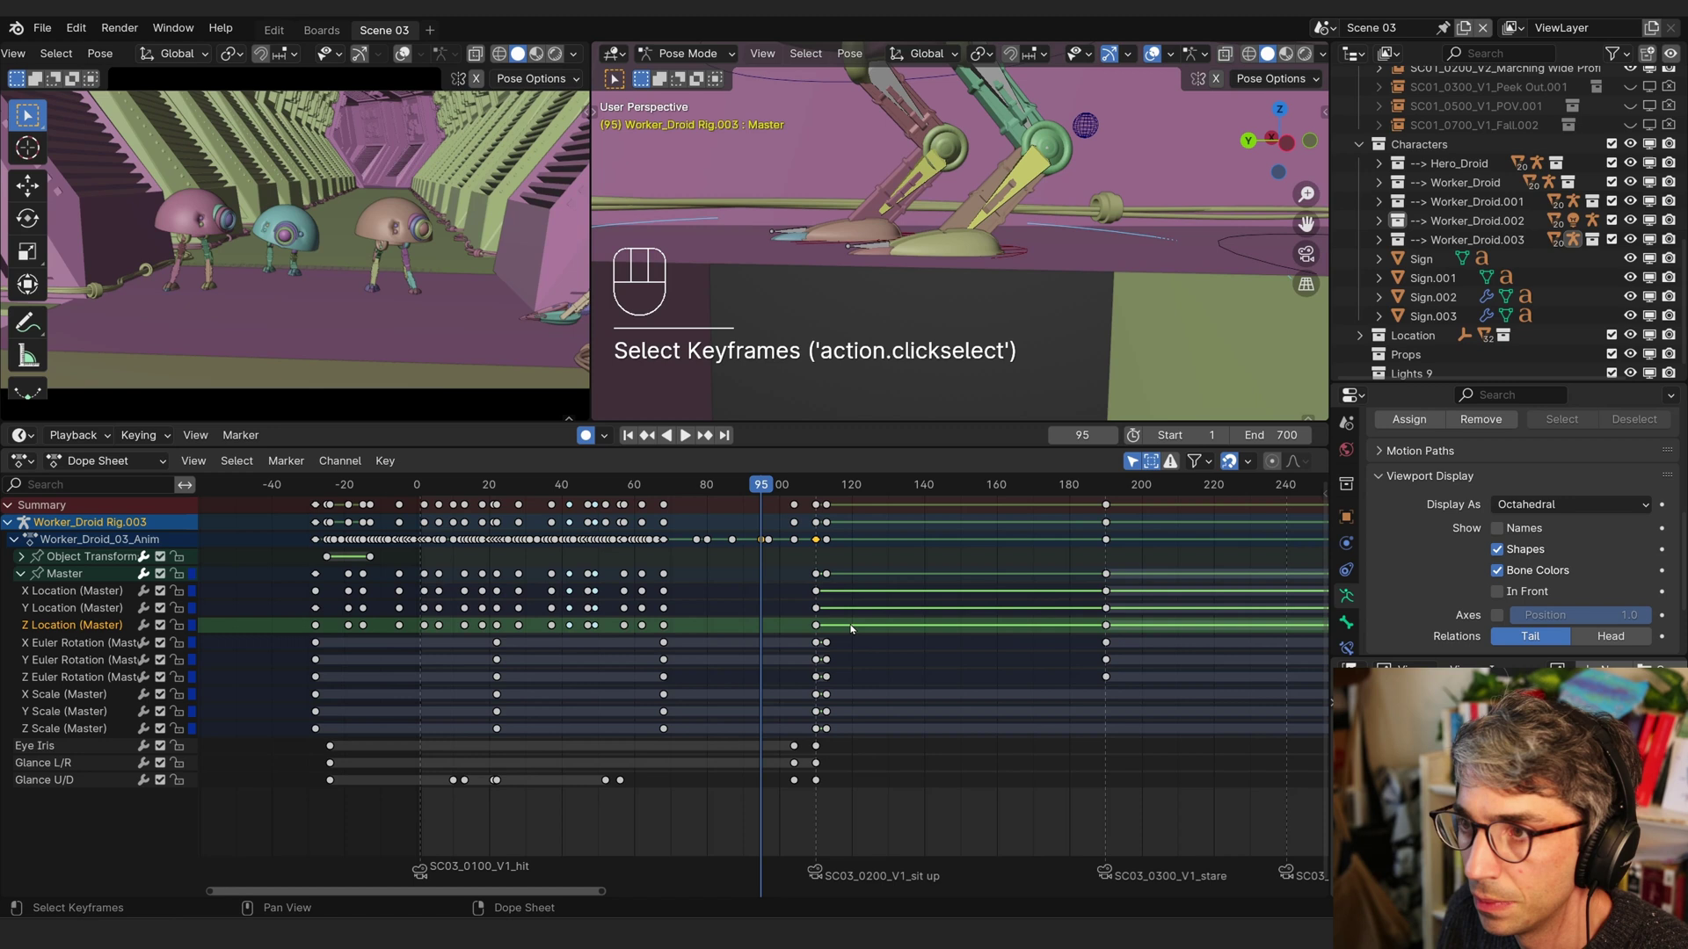
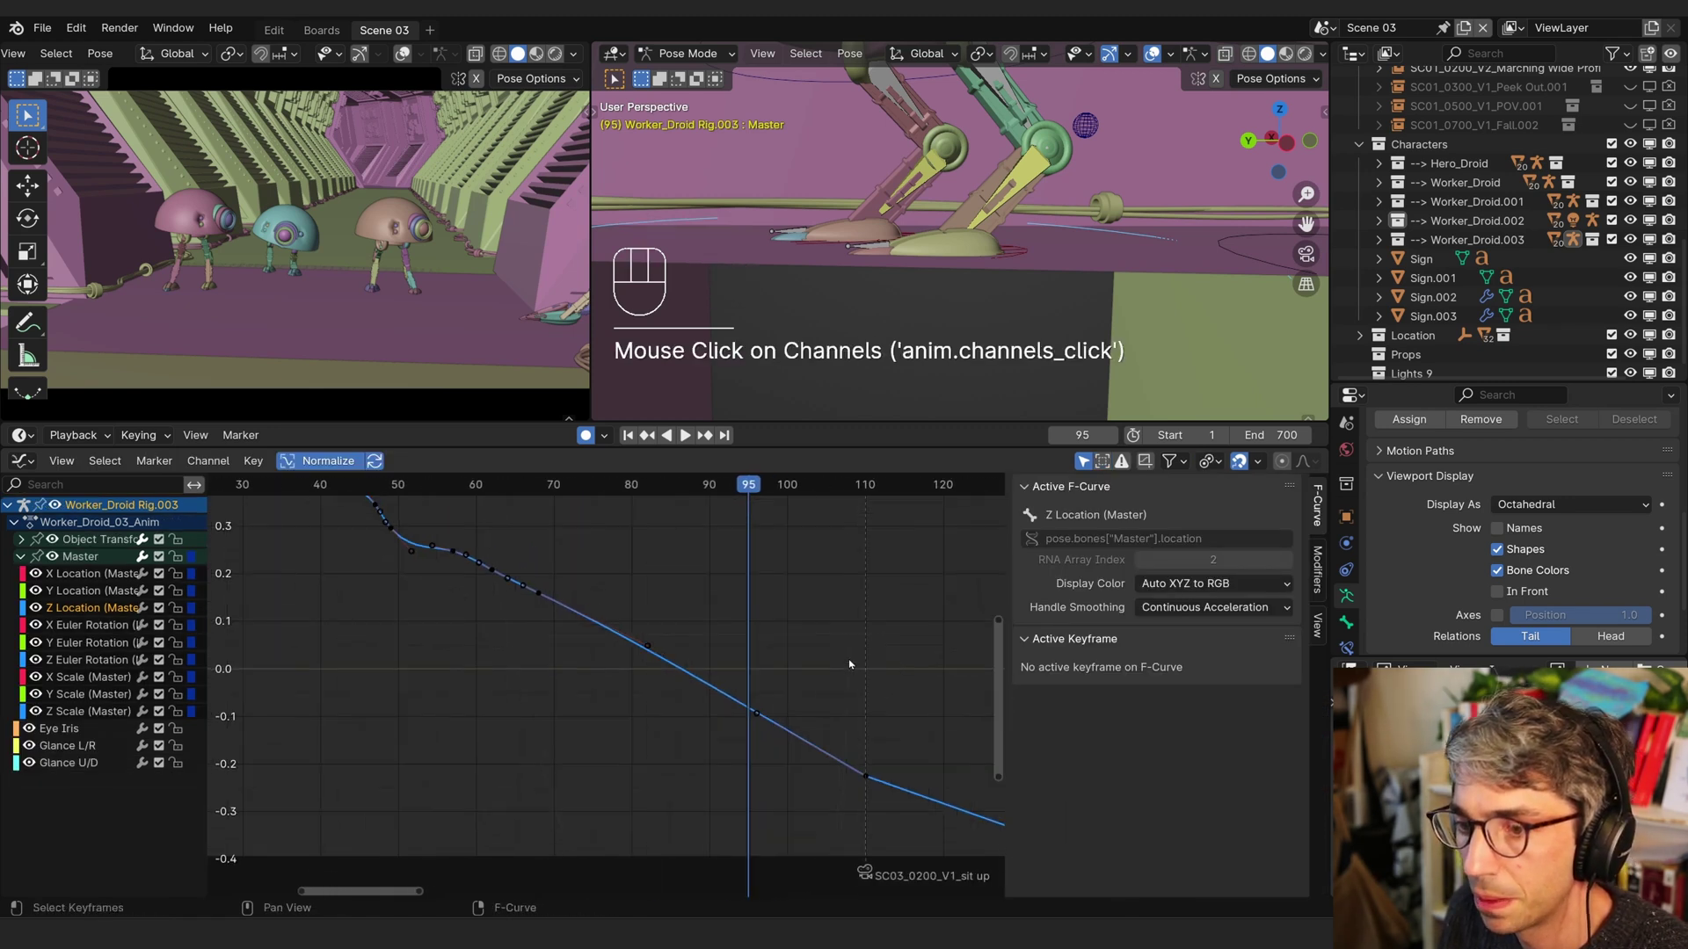
pyautogui.moveTo(406, 482); pyautogui.dragTo(878, 613)
pyautogui.middleClick(710, 663)
pyautogui.middleClick(691, 648)
pyautogui.middleClick(794, 679)
# - Level the selected Z Location keys into a flat hold before the sit-up marker and play back
pyautogui.click(764, 747)
pyautogui.middleClick(772, 758)
pyautogui.press('g')
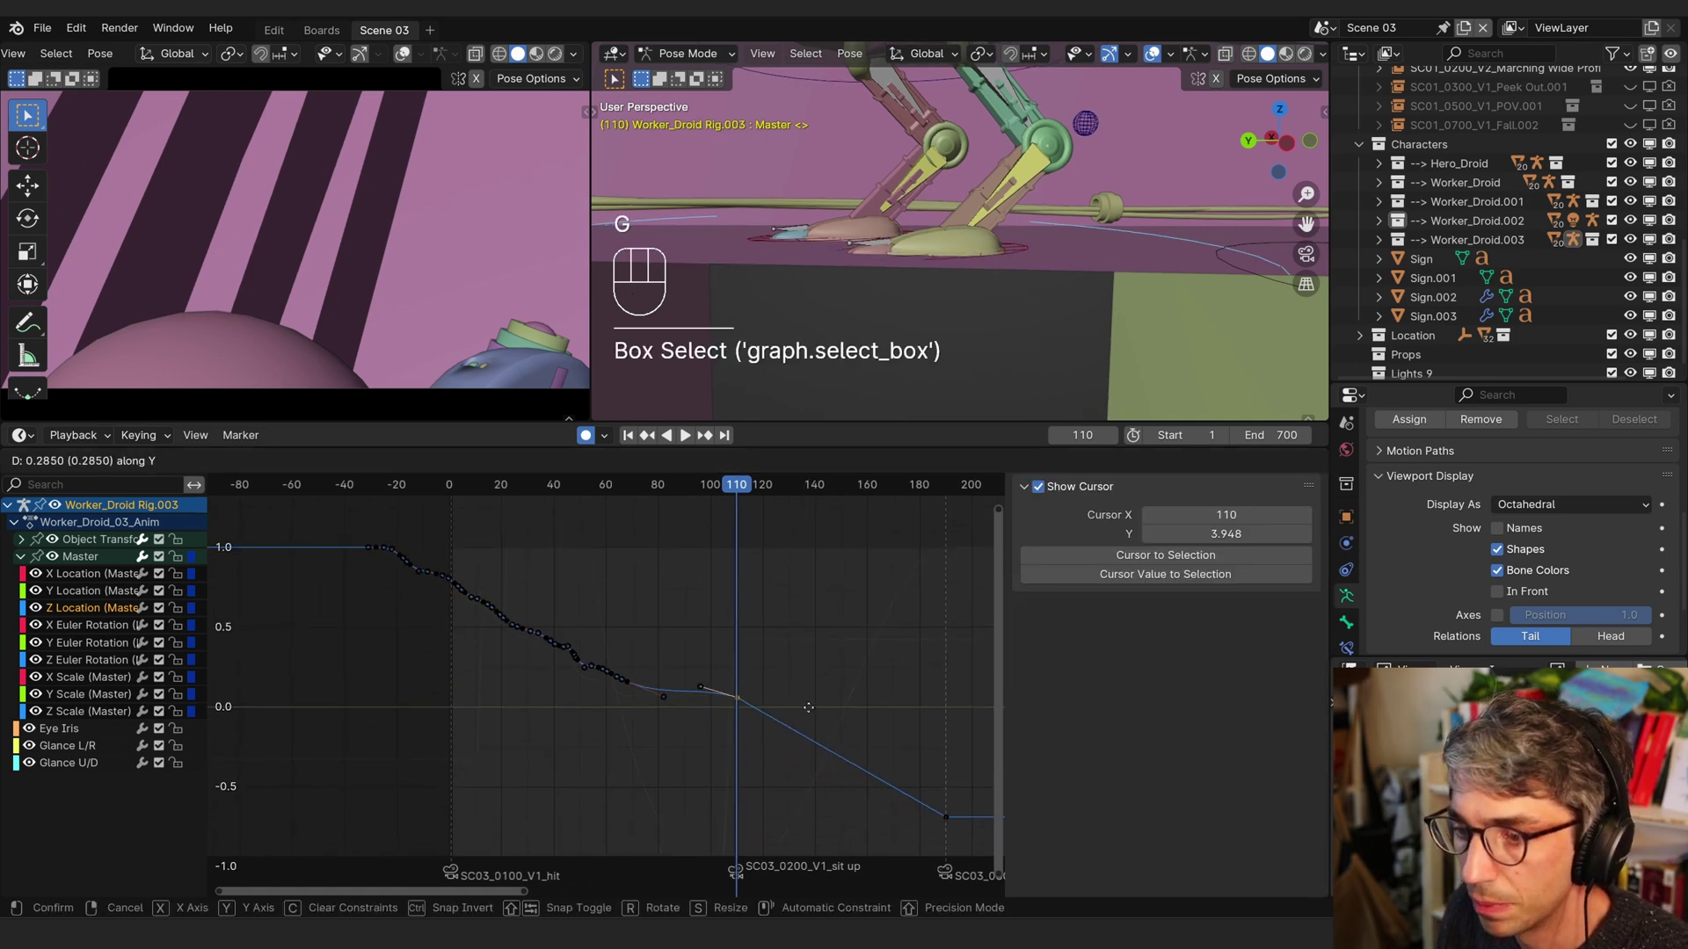
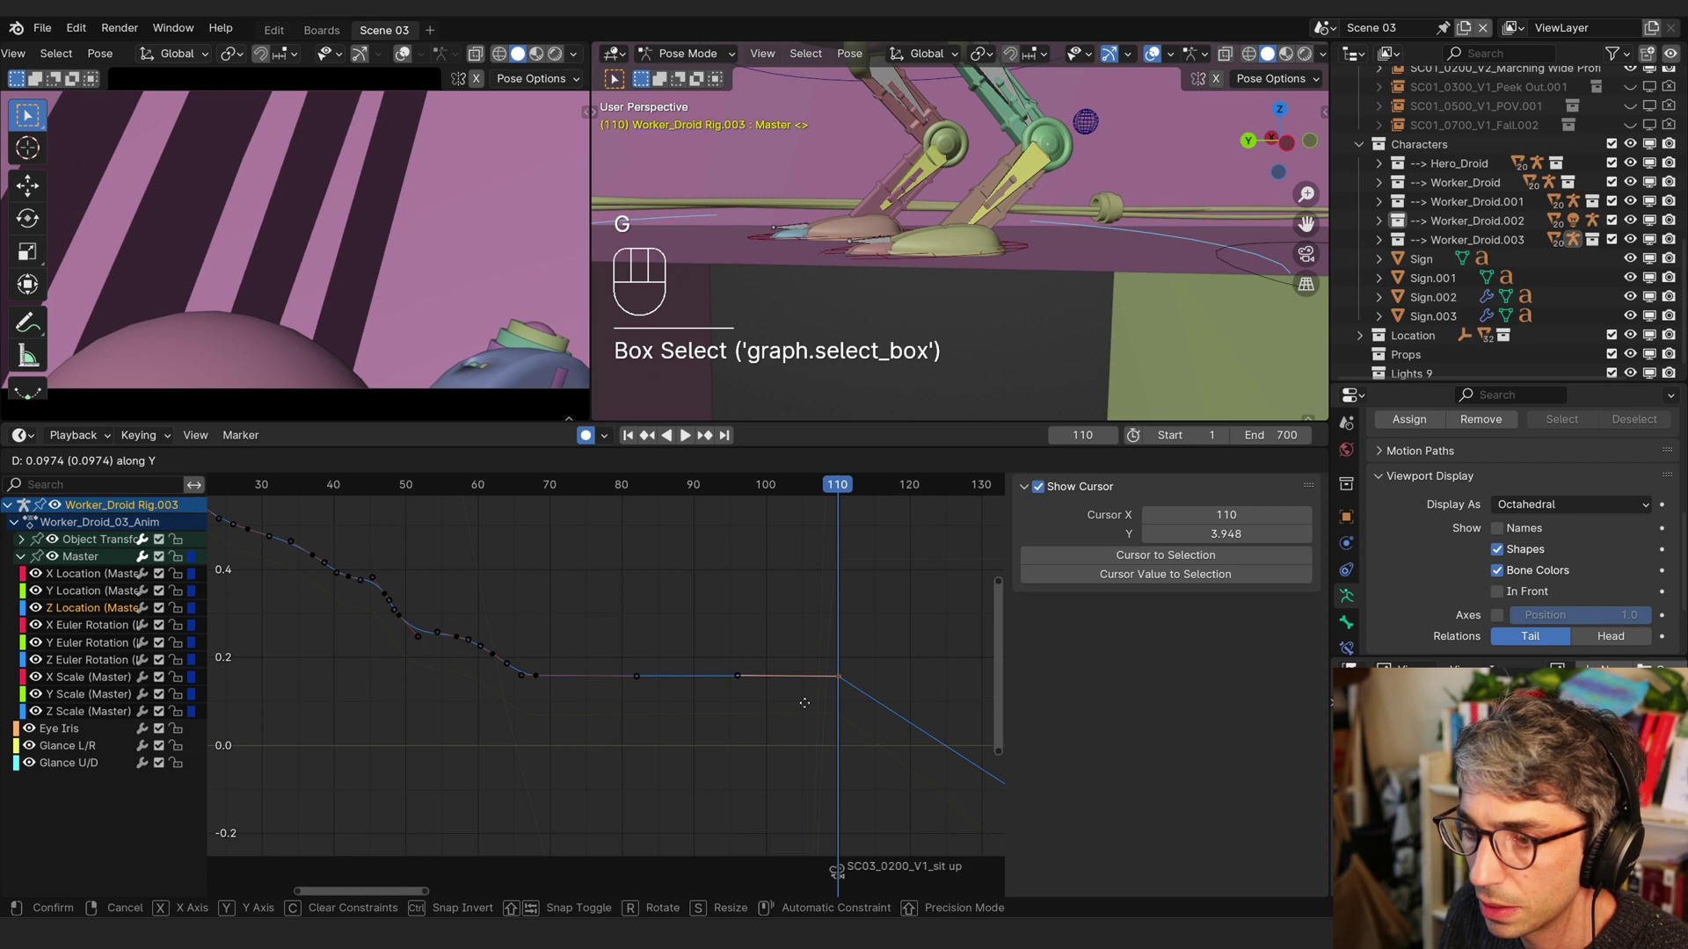
pyautogui.moveTo(808, 490); pyautogui.dragTo(499, 539)
pyautogui.press('space')
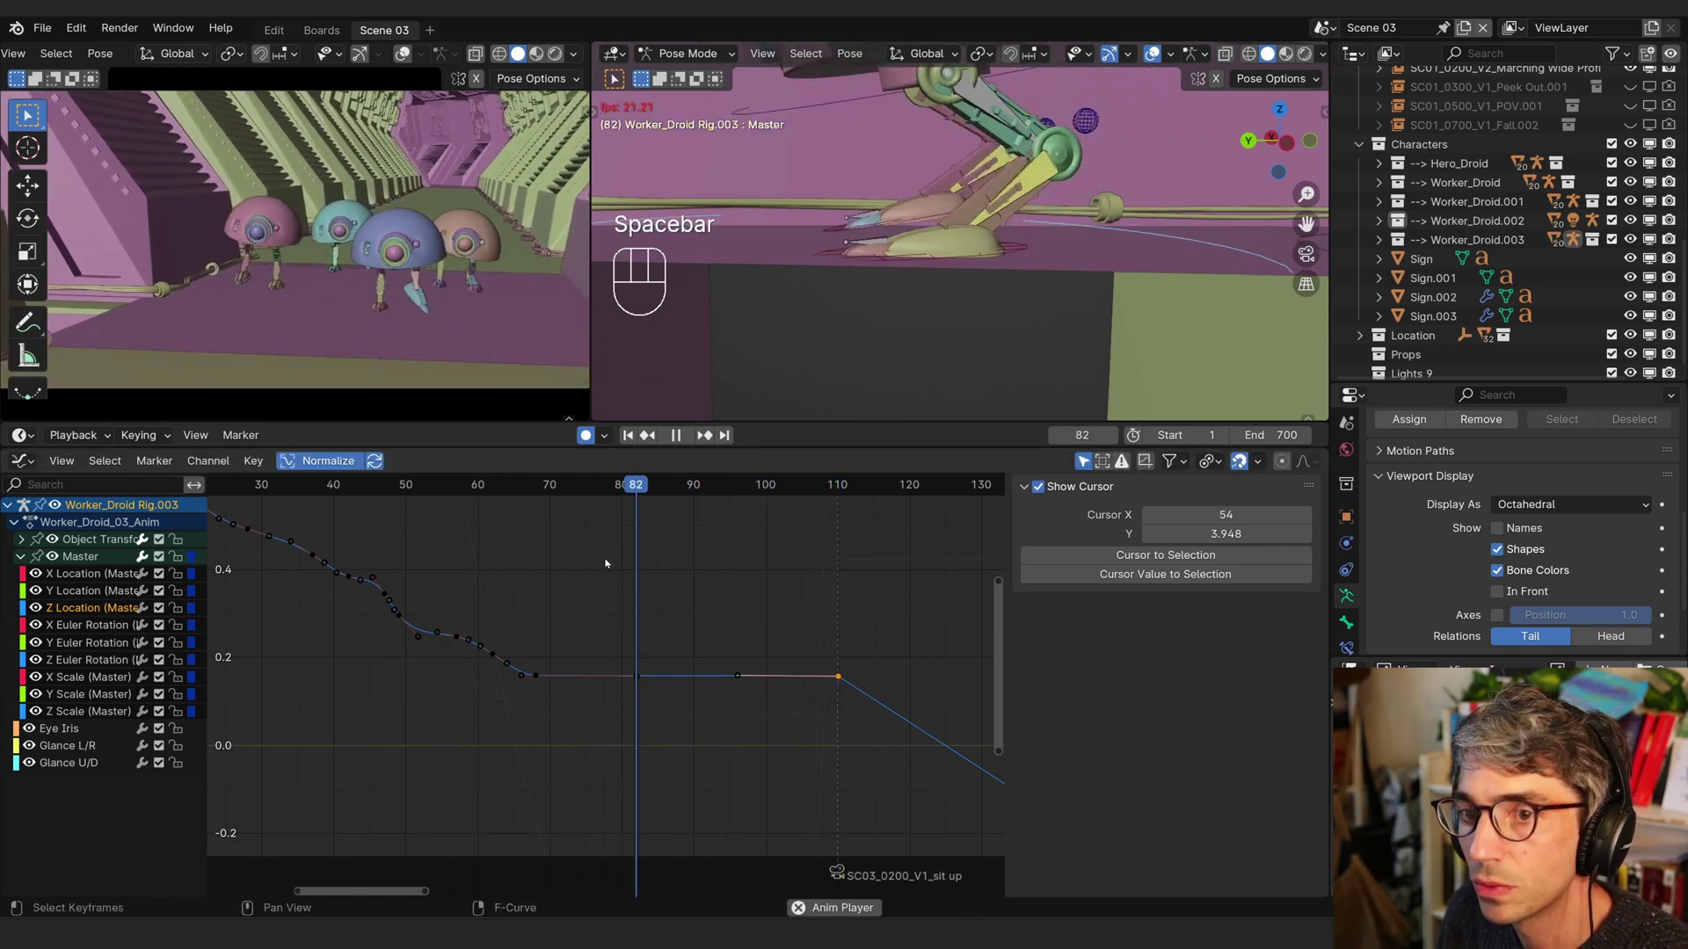
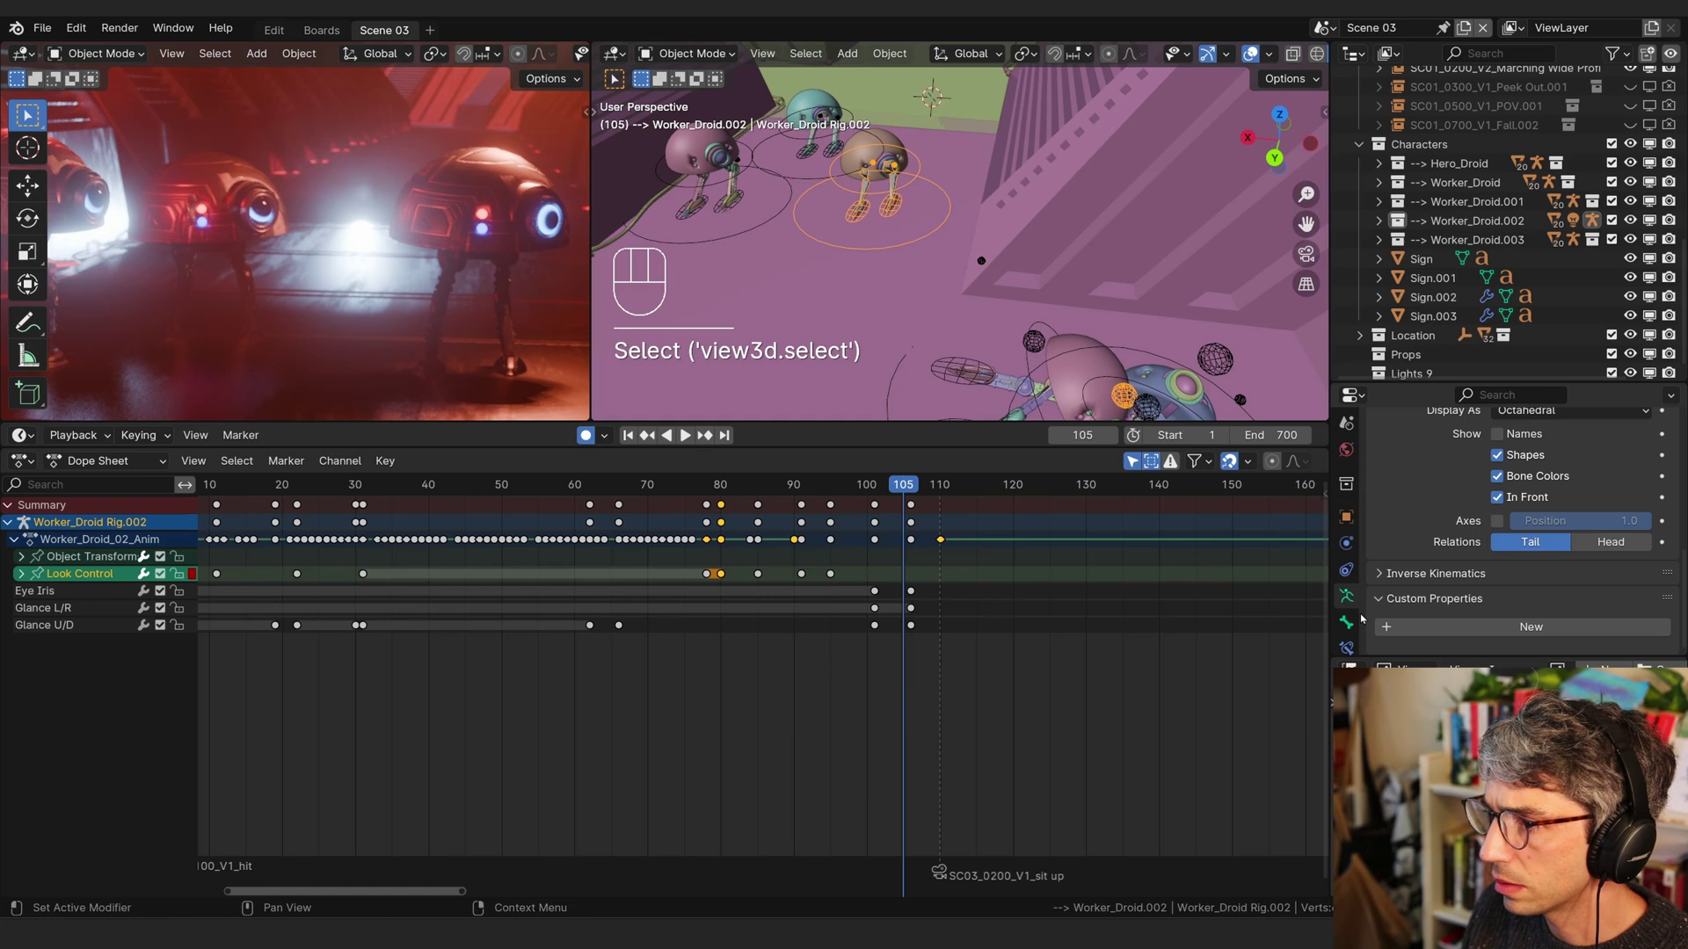
# - Drag Worker_Droid Rig.002's Eye Iris custom property to 0.704
pyautogui.moveTo(1347, 511); pyautogui.dragTo(1404, 529)
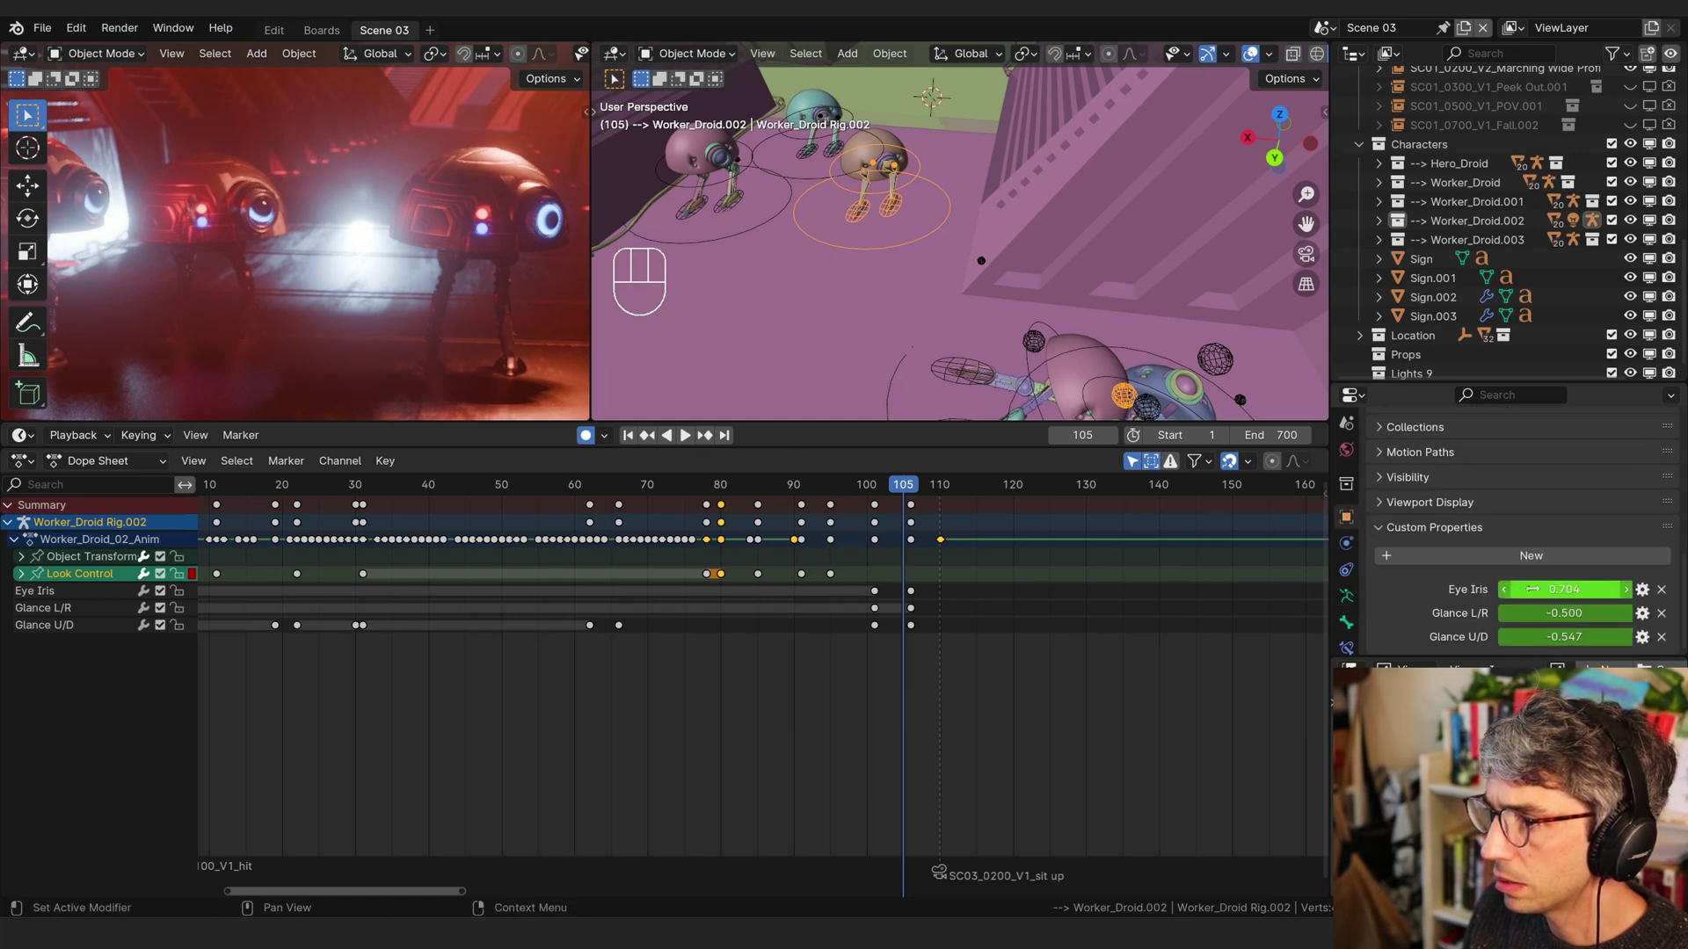